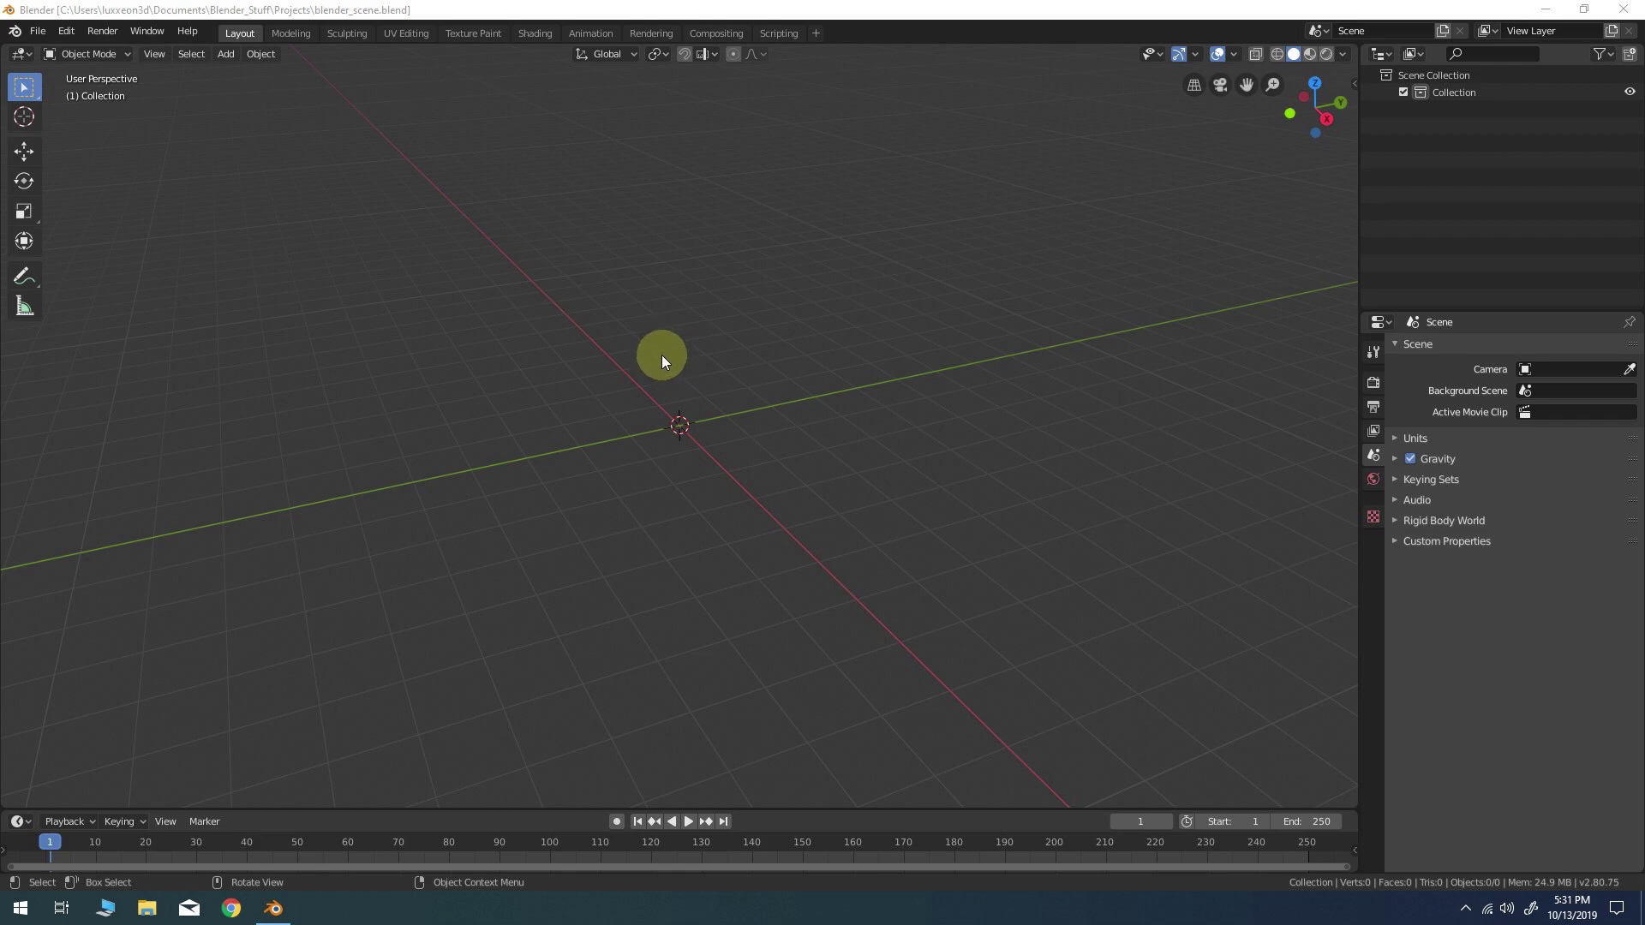
# Add a cube mesh at the world origin via the Shift+A add menu
pyautogui.click(672, 363)
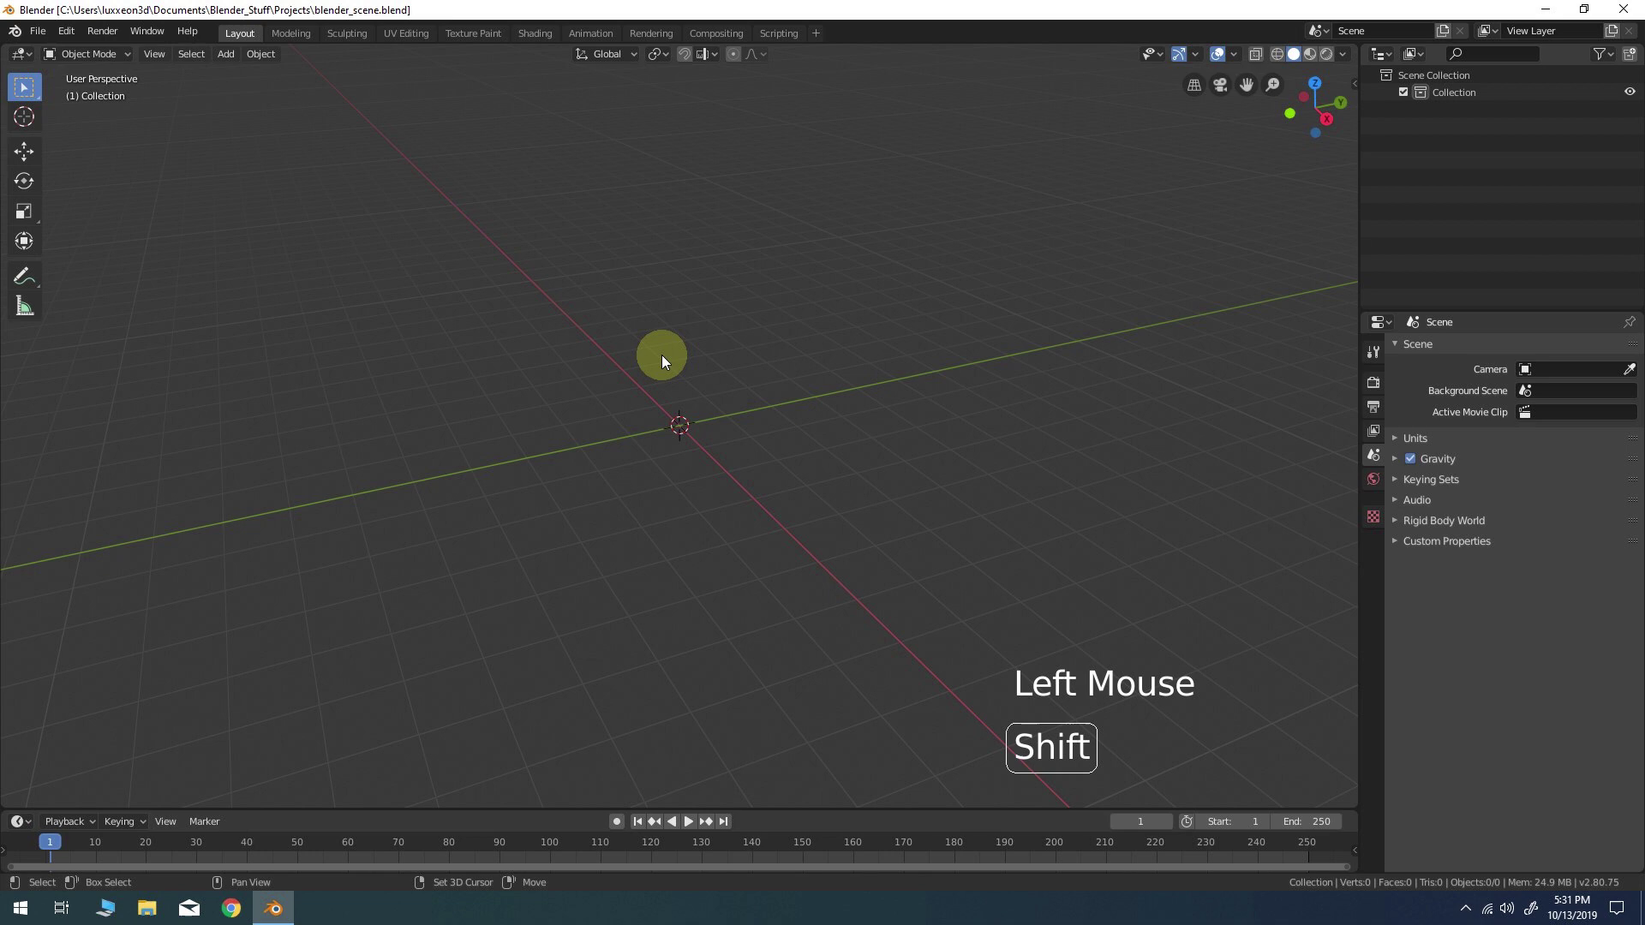
pyautogui.press('shift+a')
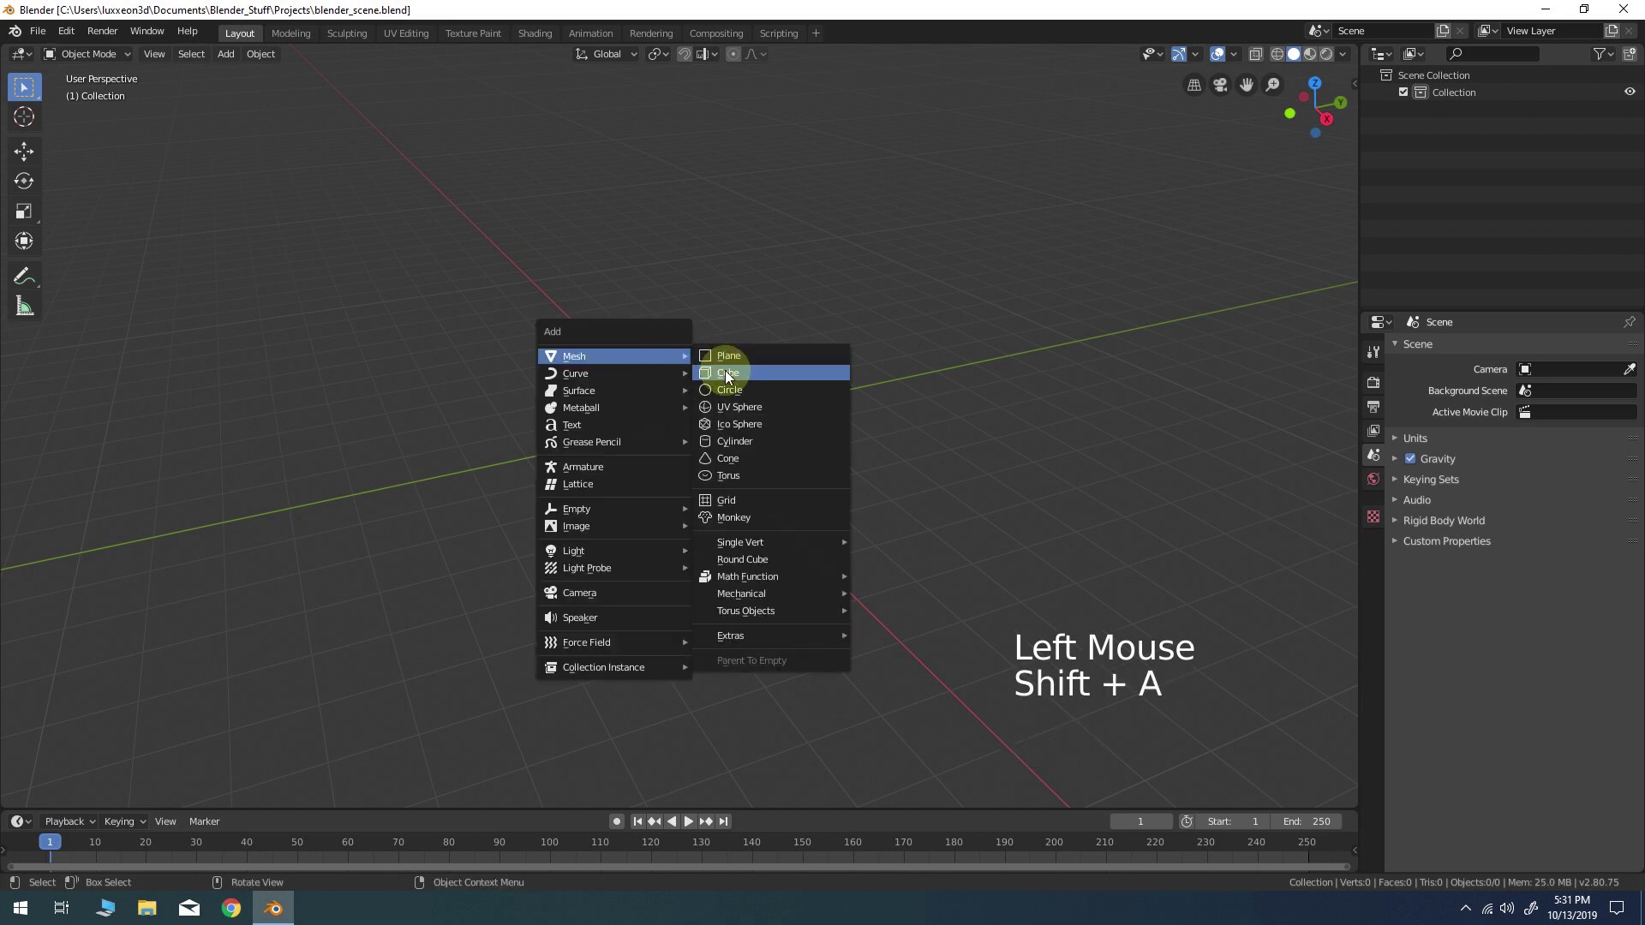
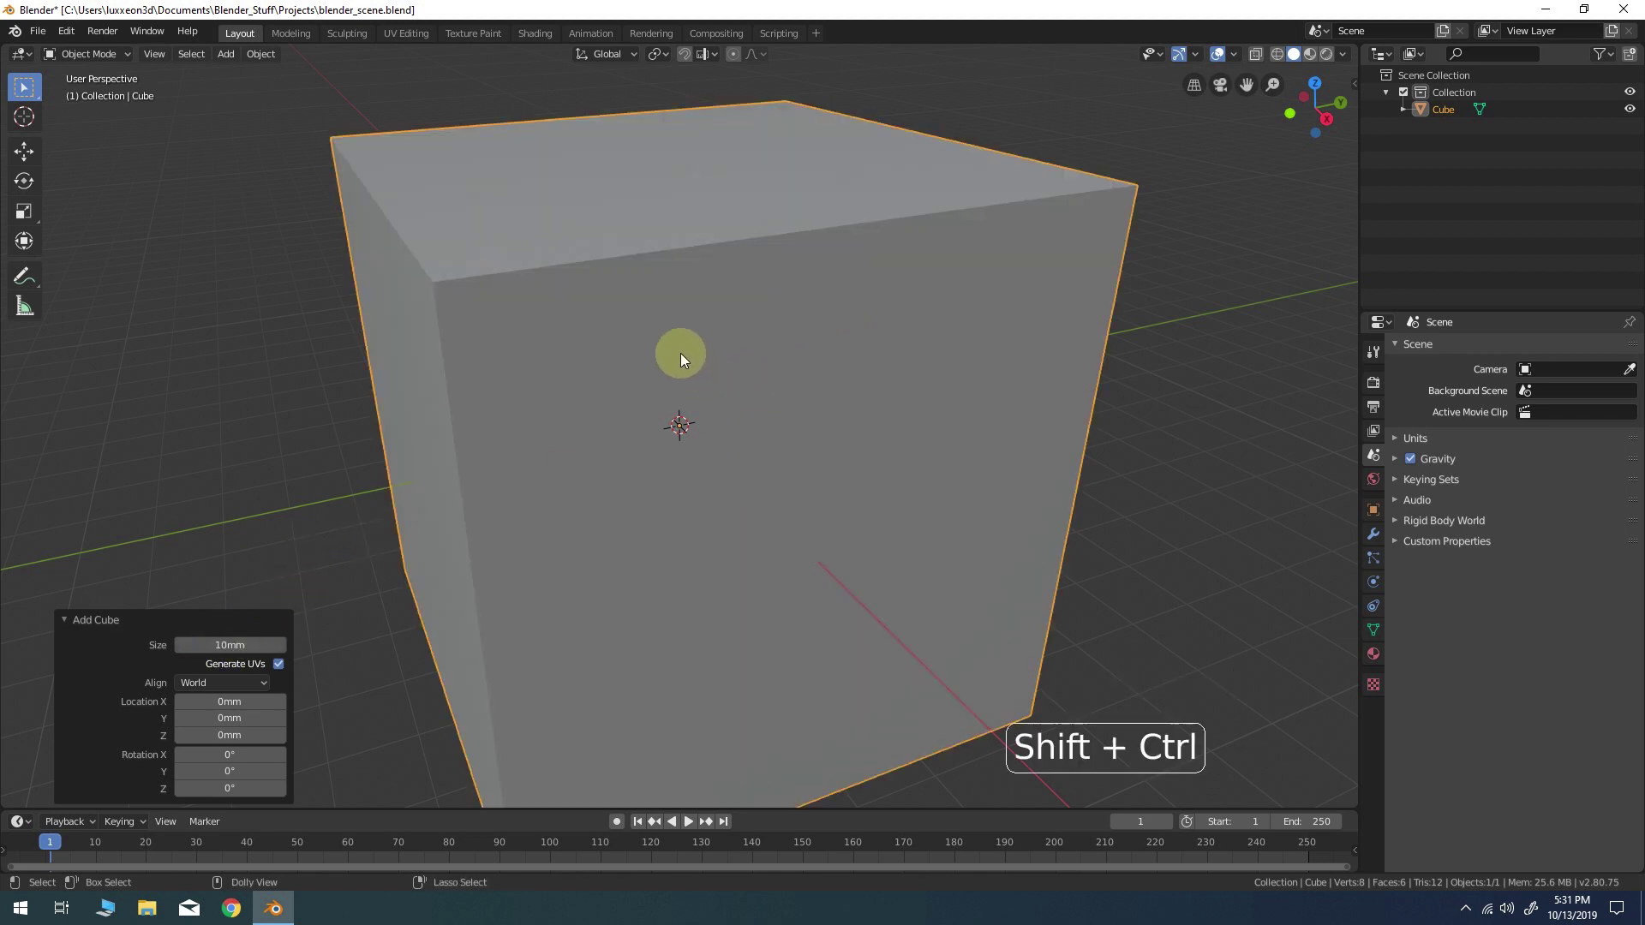
pyautogui.middleClick(687, 358)
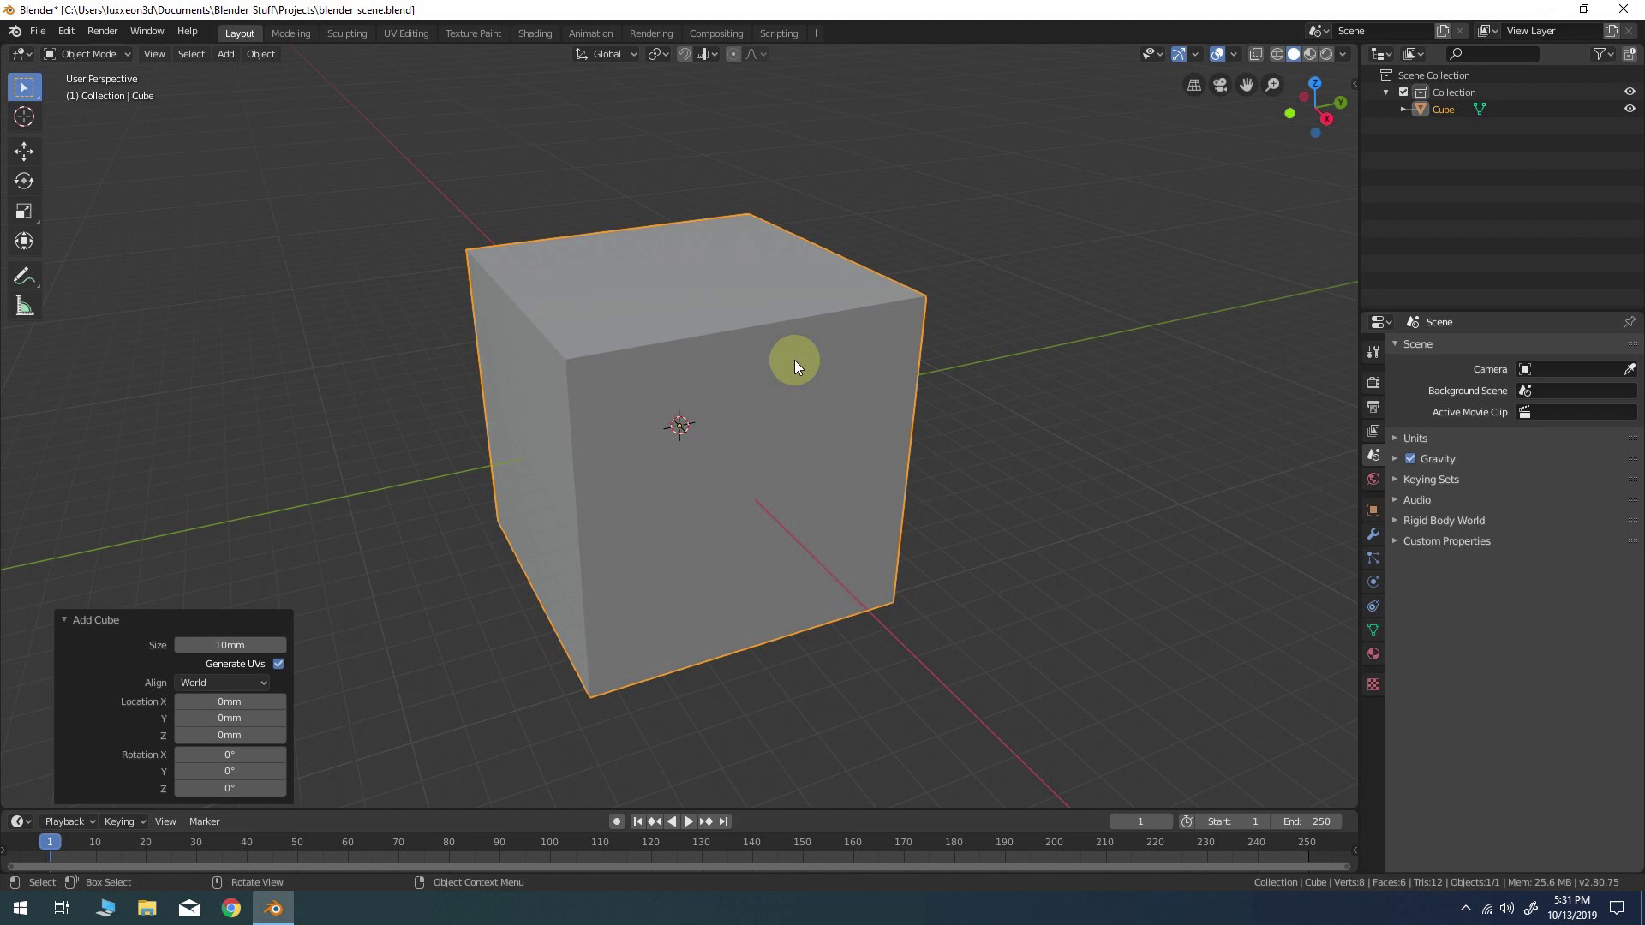
# In Edit Mode, extrude each of the cube's six faces individually outward into a cross
pyautogui.press('Tab')
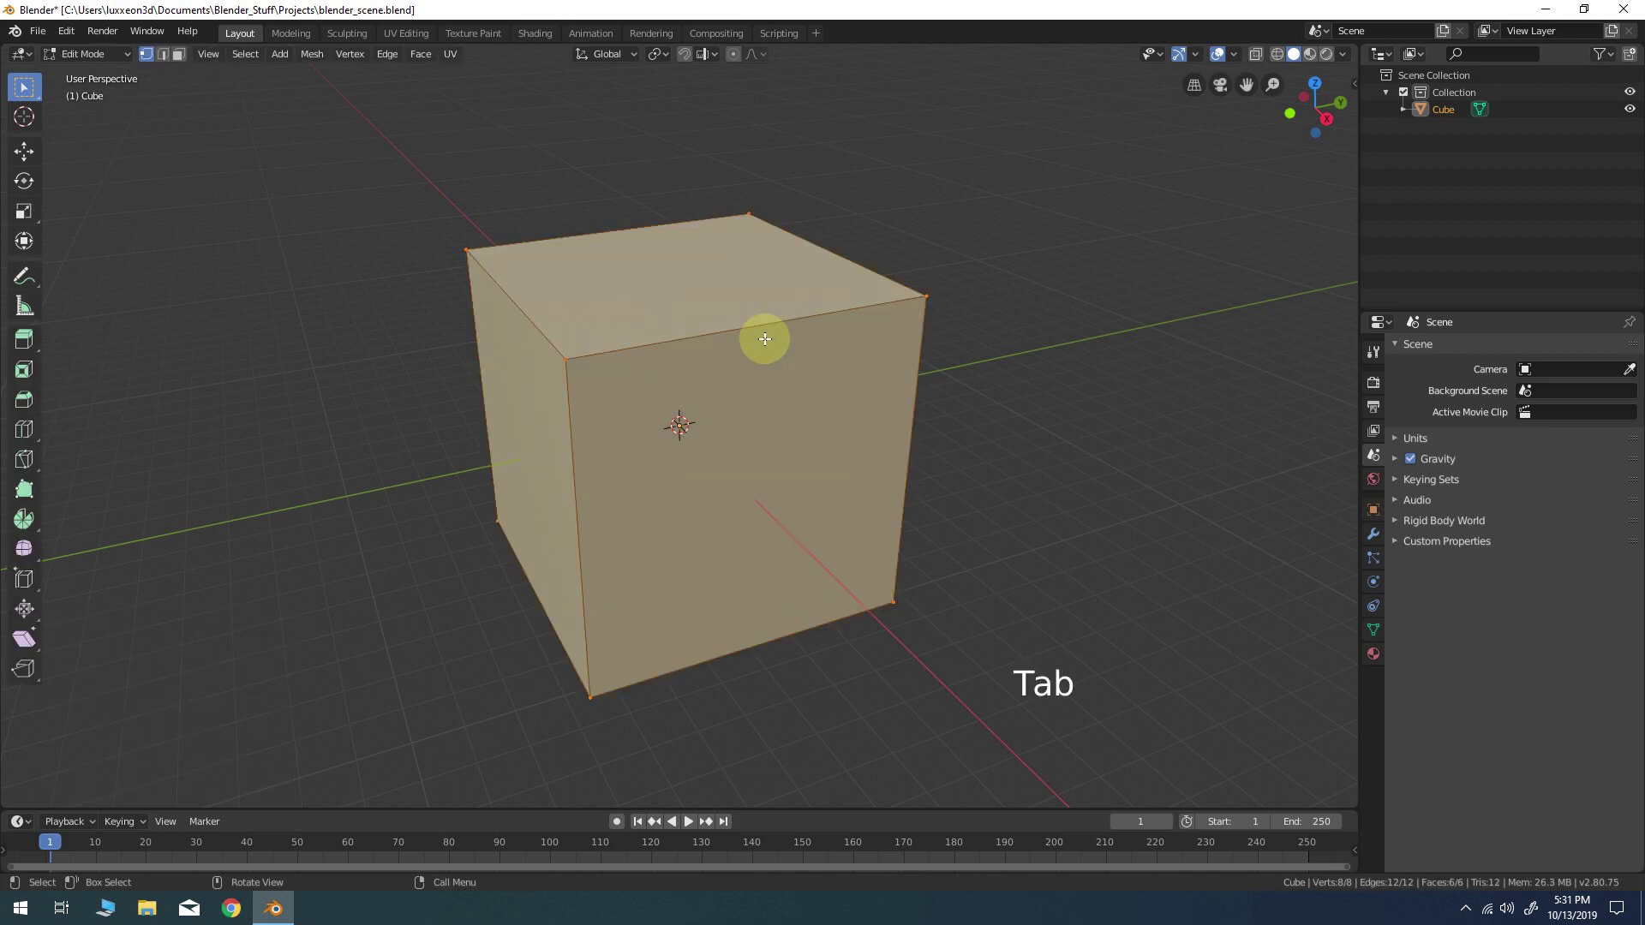
pyautogui.press('3')
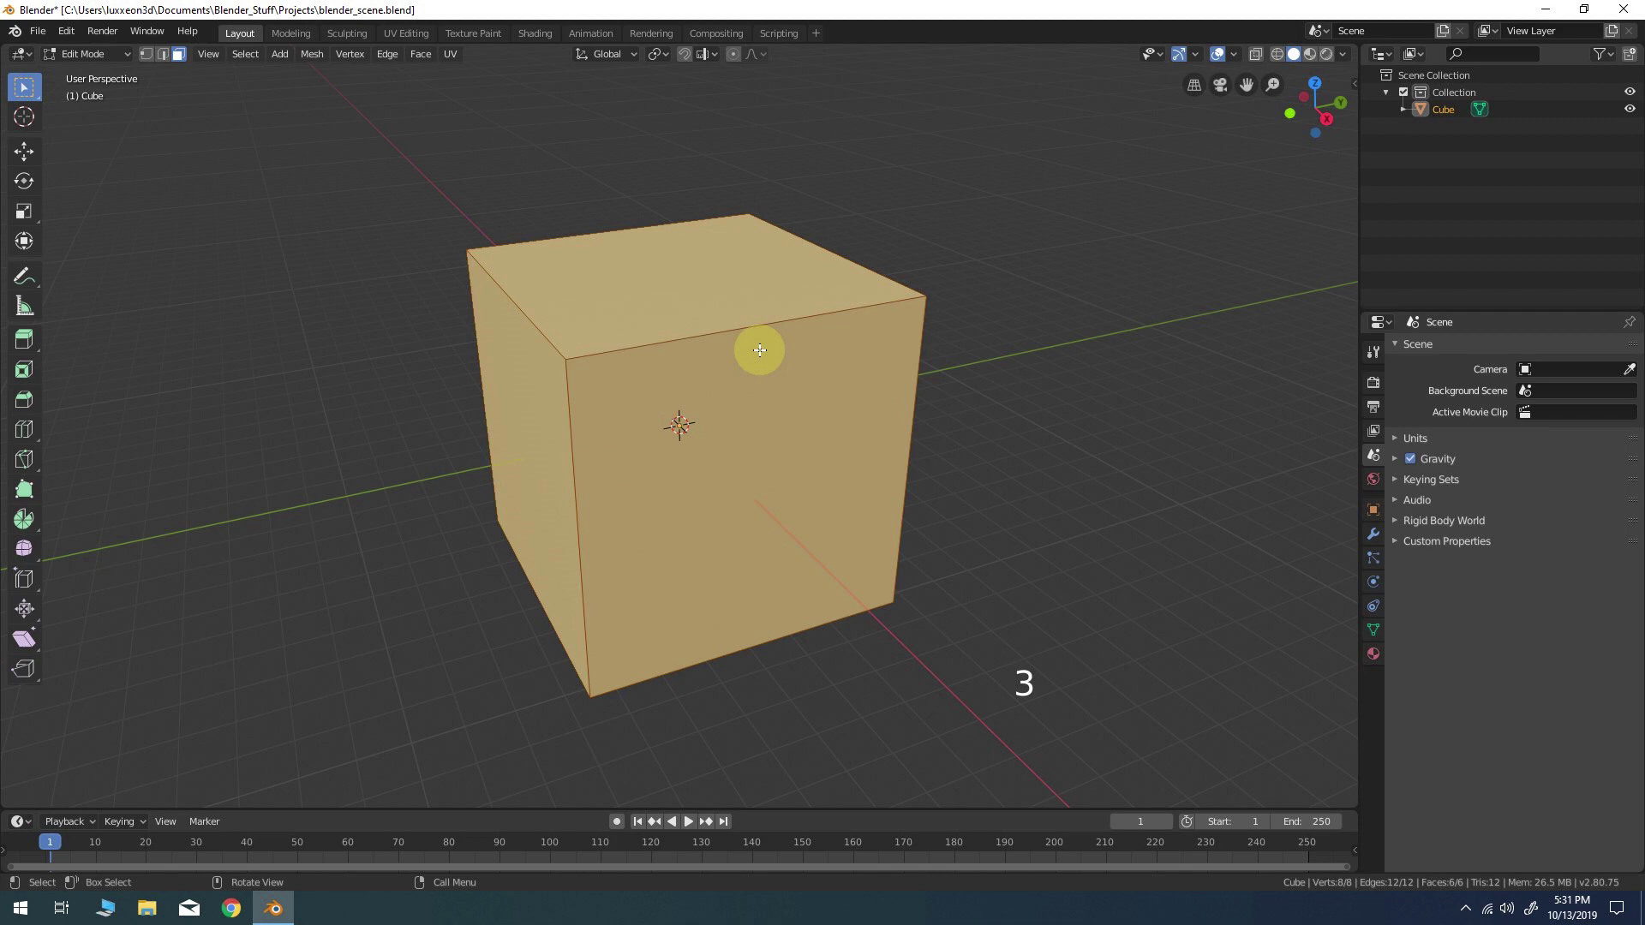
pyautogui.rightClick(916, 135)
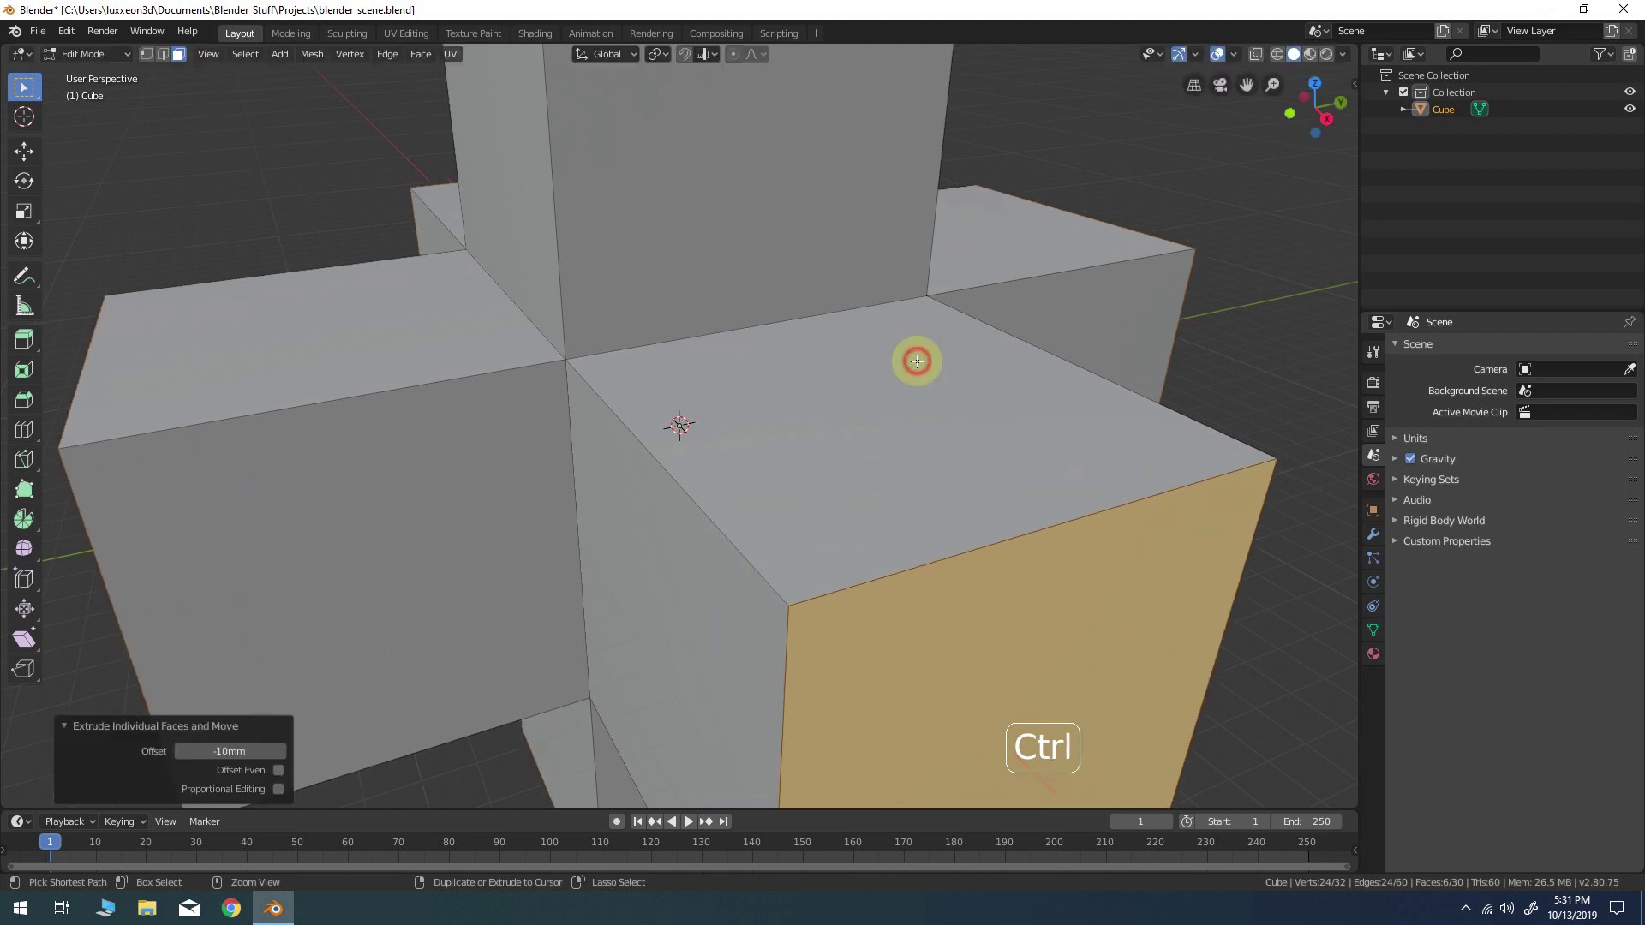
pyautogui.scroll(-3)
pyautogui.middleClick(769, 330)
# Bridge the top and right arm-end bands with a 3-cut curved strip
pyautogui.rightClick(940, 152)
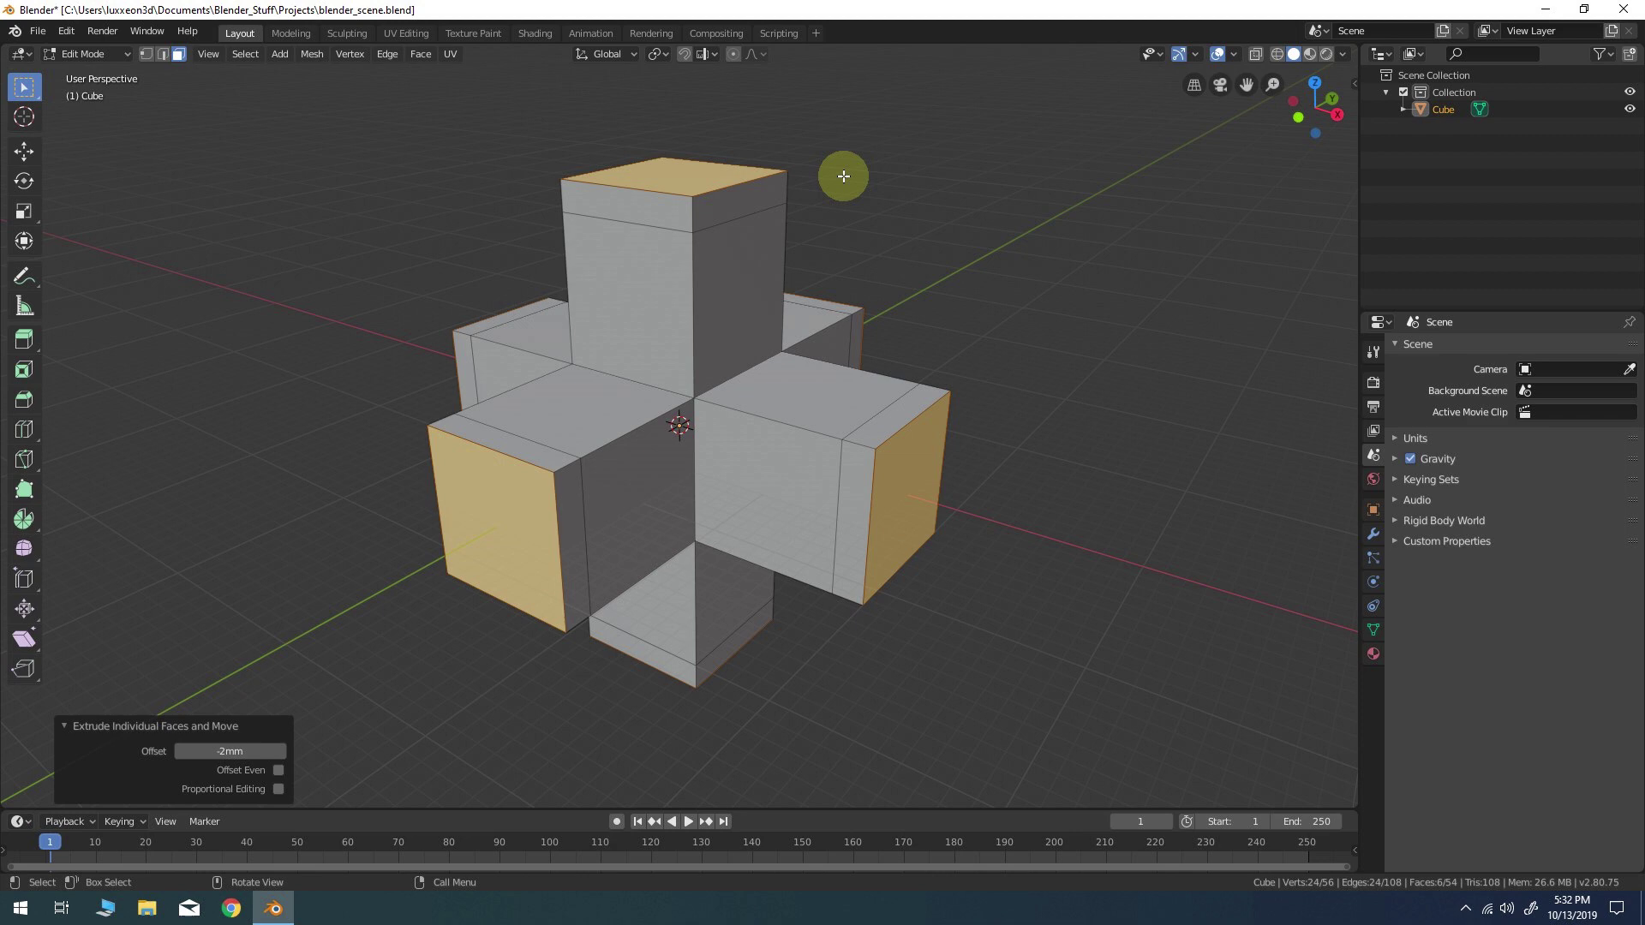
pyautogui.click(643, 207)
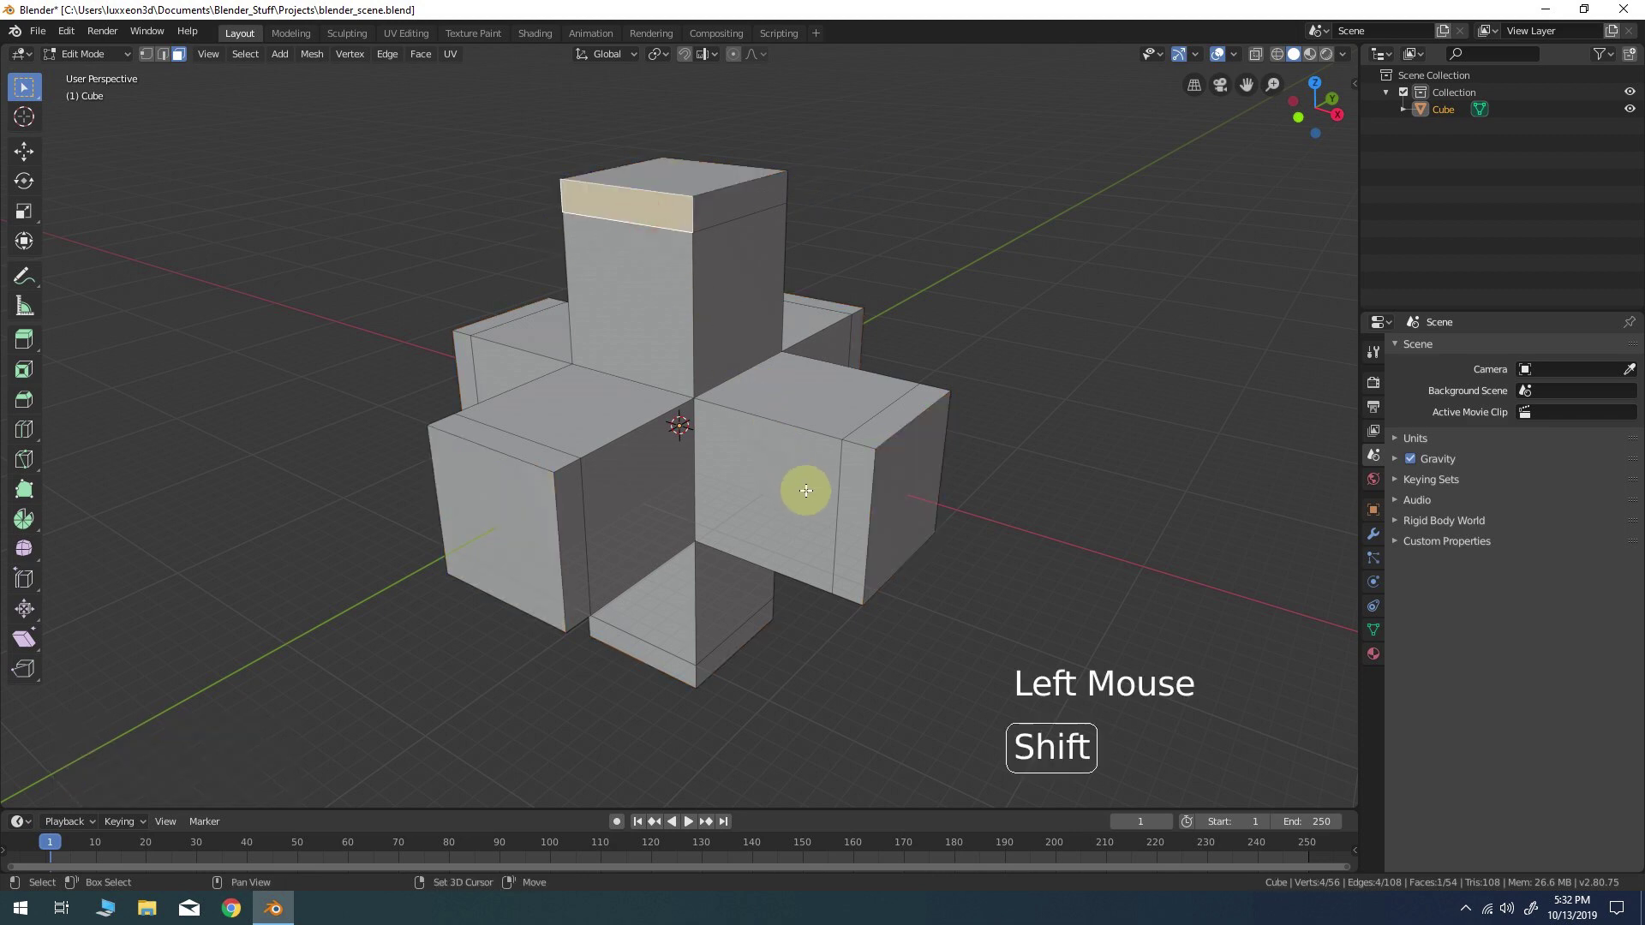
pyautogui.click(853, 491)
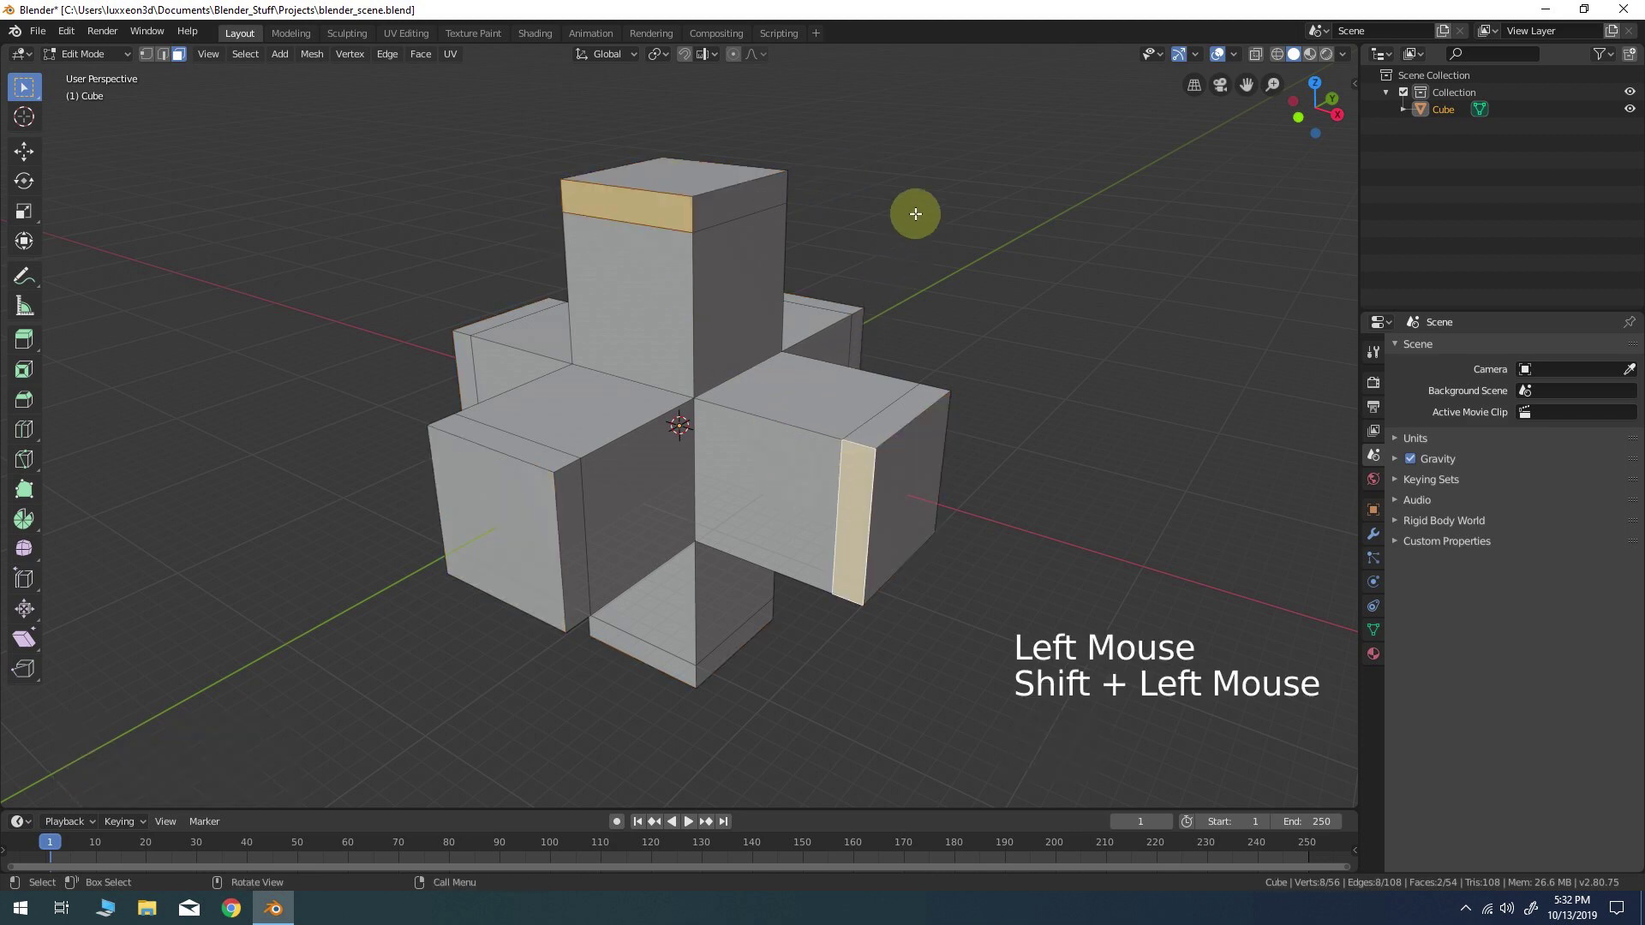
pyautogui.rightClick(932, 184)
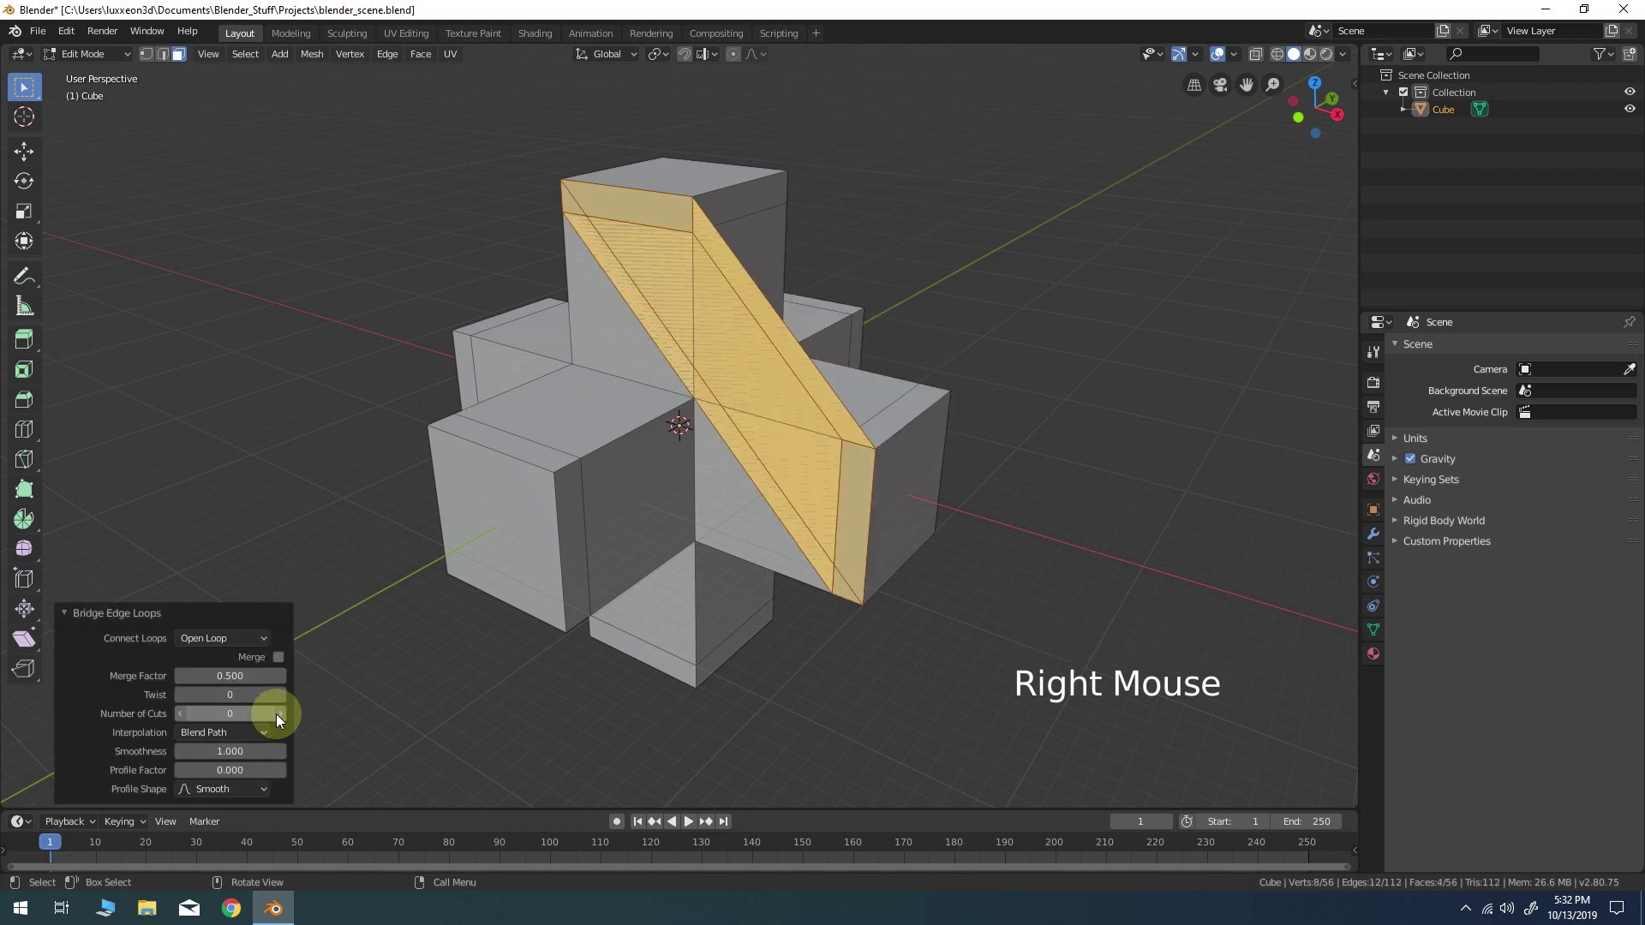
pyautogui.doubleClick(284, 719)
pyautogui.click(284, 719)
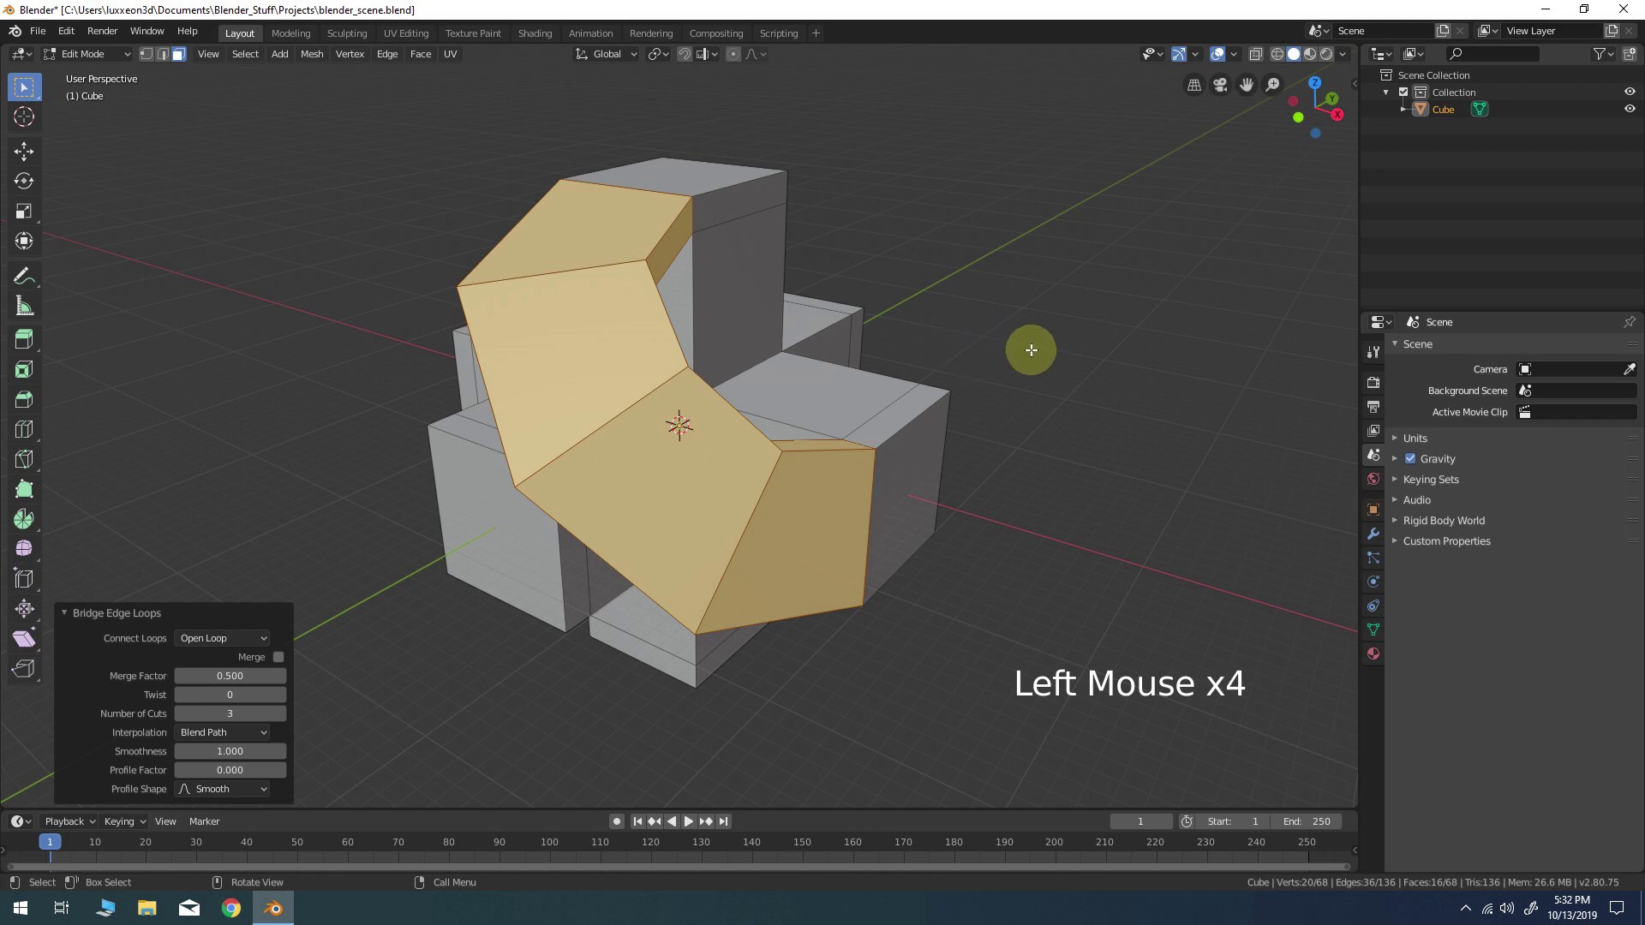
pyautogui.middleClick(1020, 356)
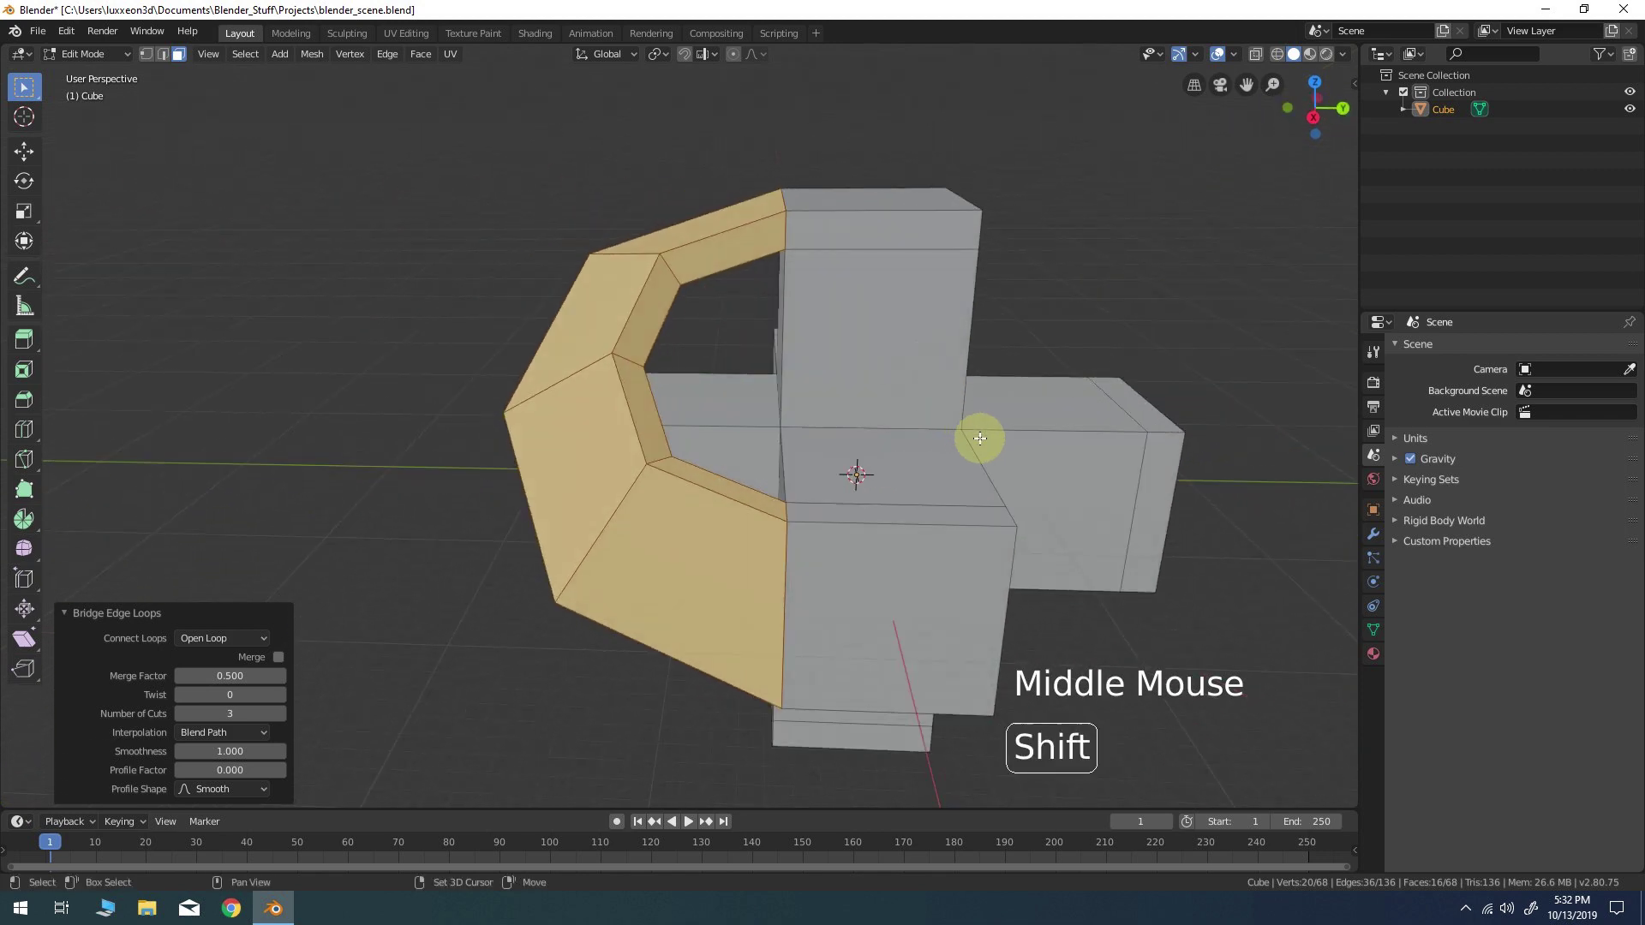
pyautogui.middleClick(973, 460)
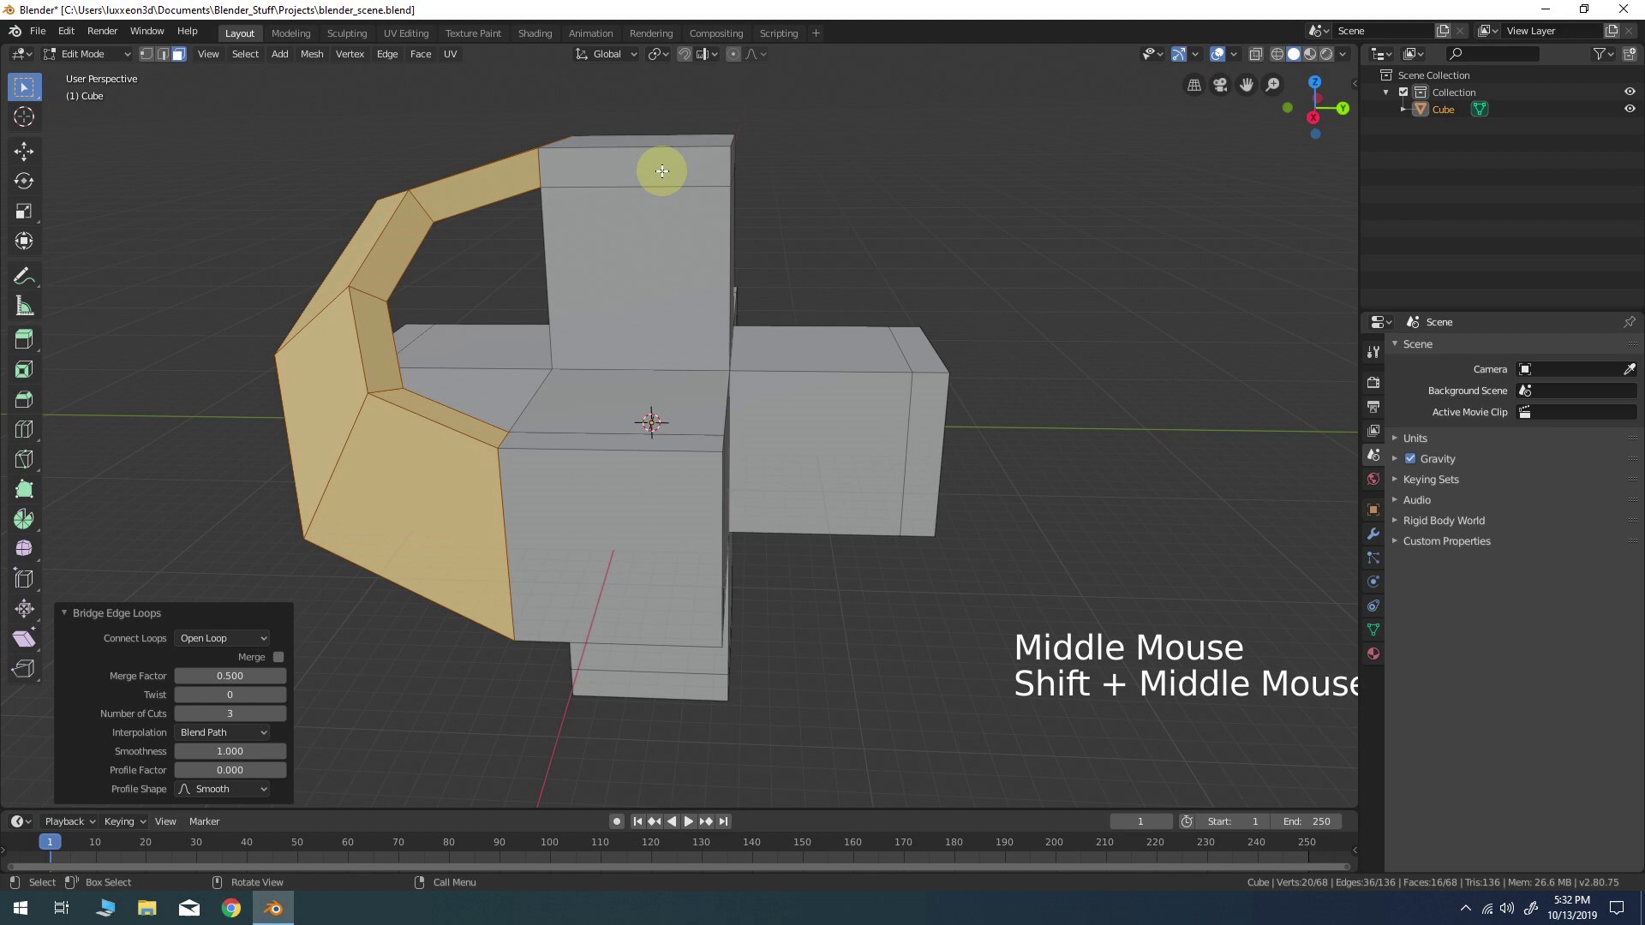
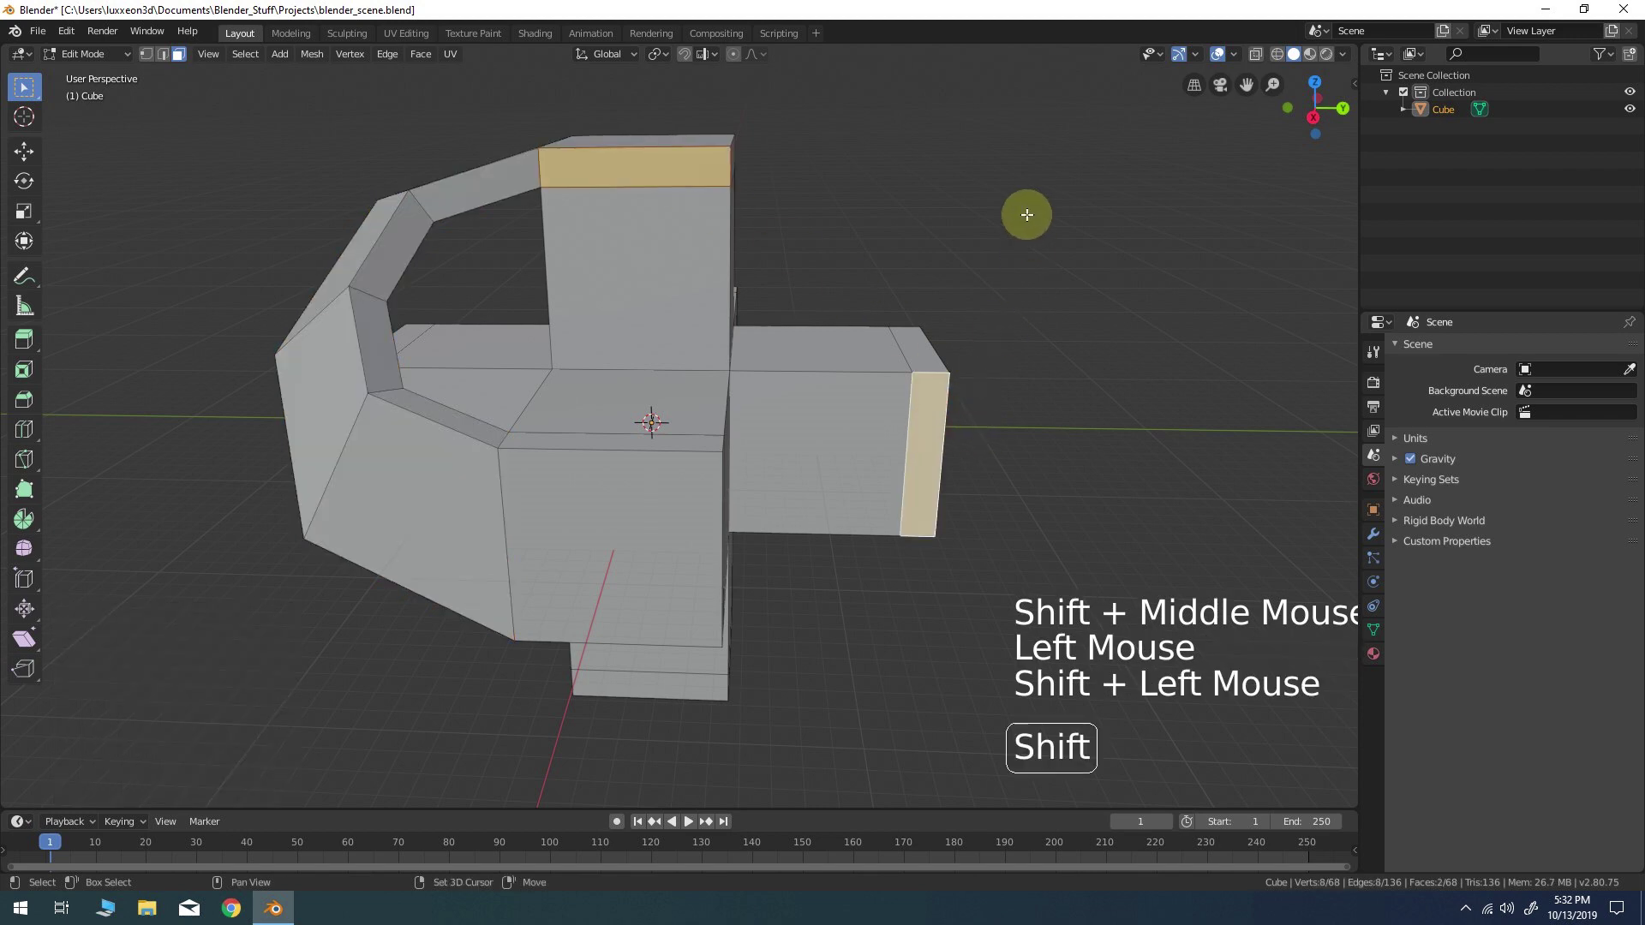
# Repeat the bridge on two more adjacent arm pairs, orbiting to find the next
pyautogui.press('shift+r')
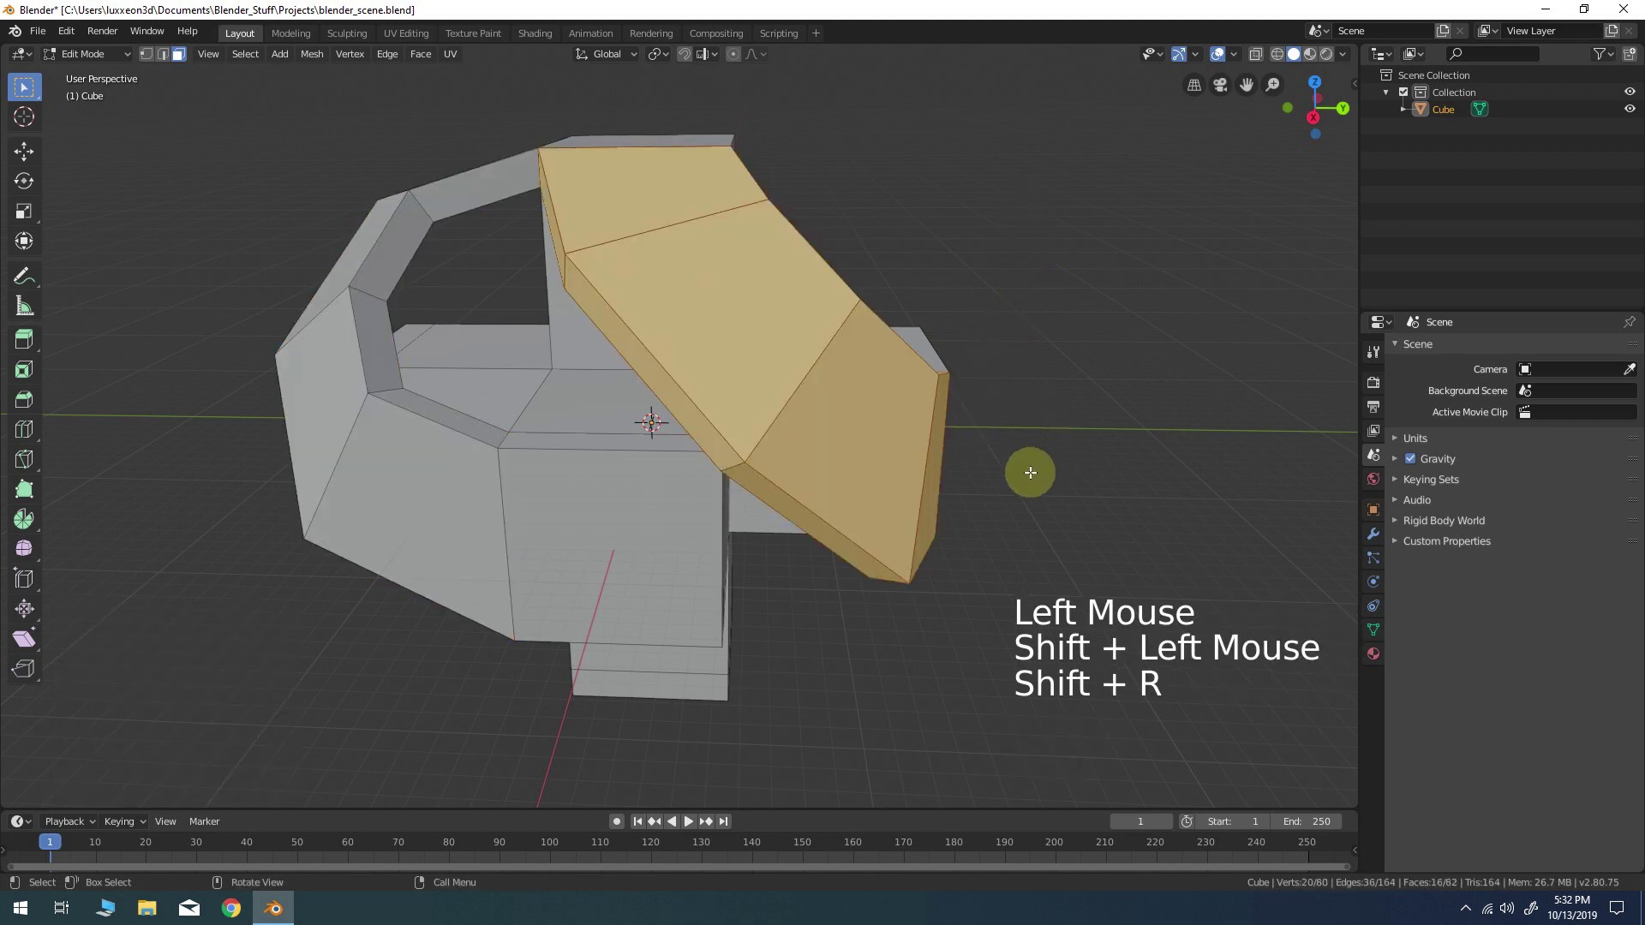
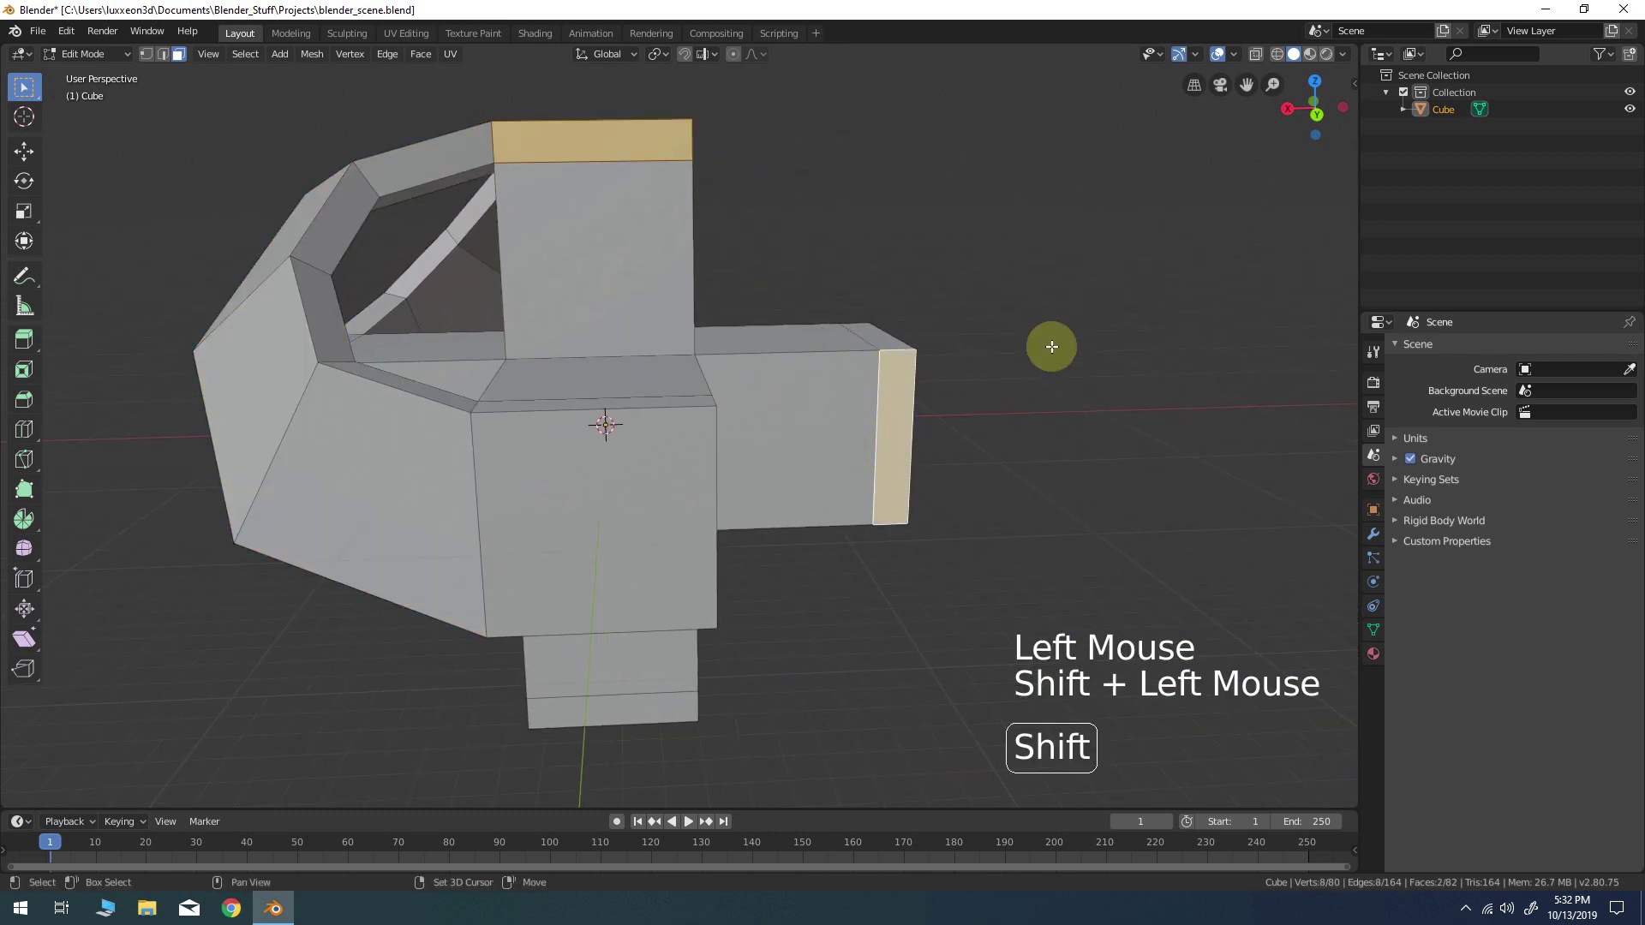
pyautogui.press('shift+r')
pyautogui.middleClick(1110, 375)
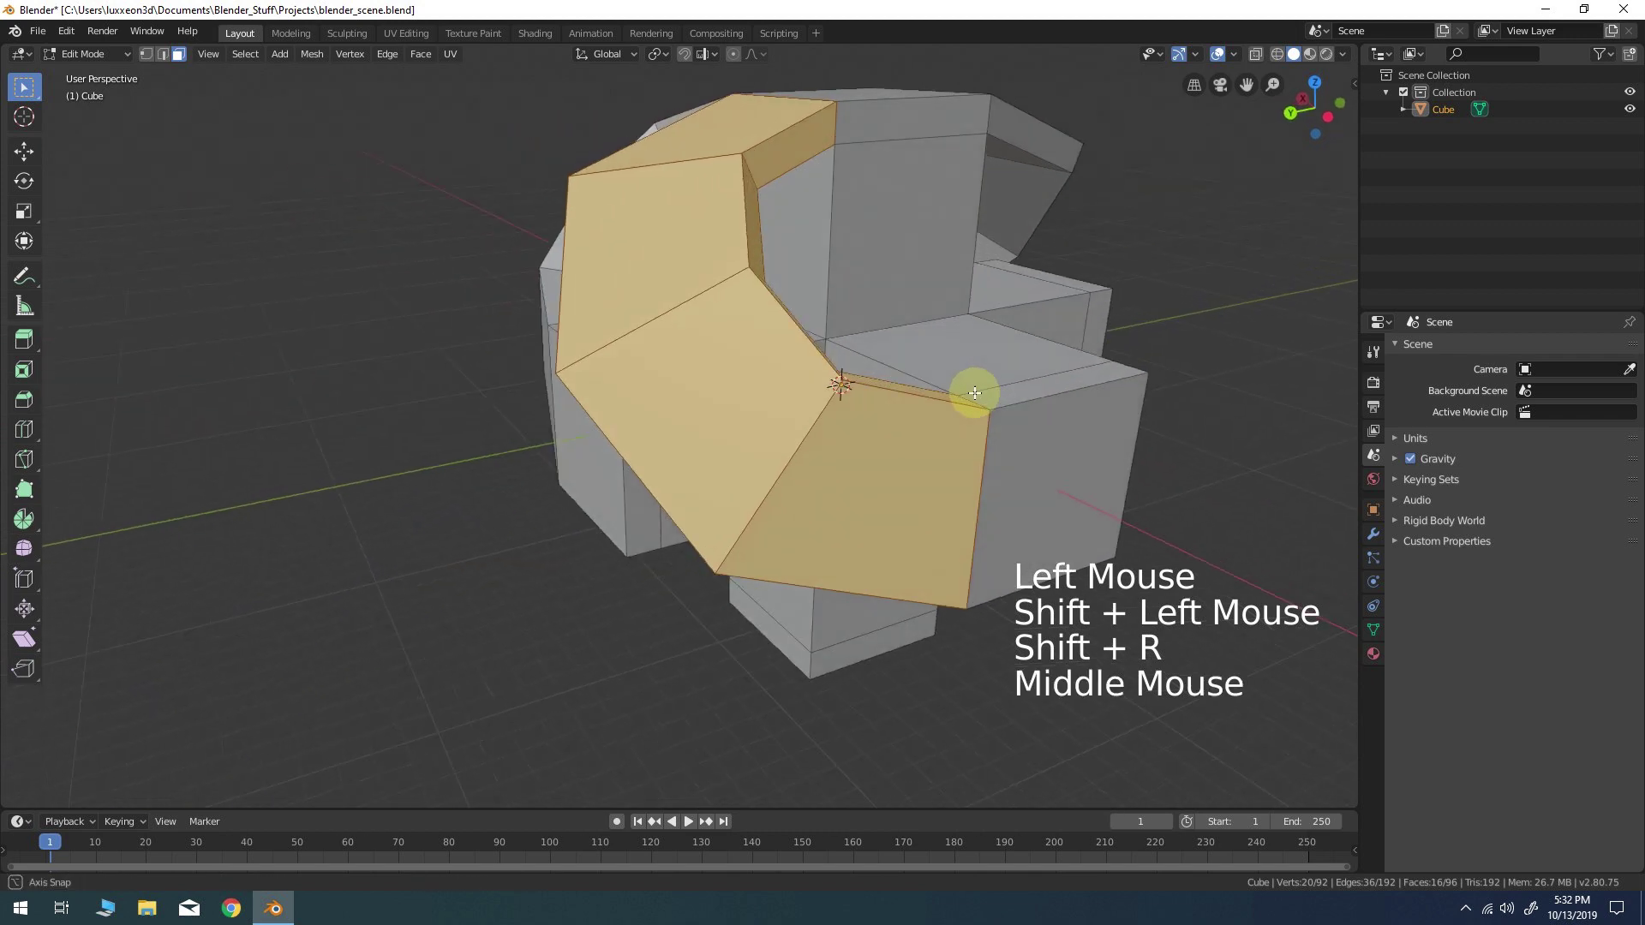
pyautogui.middleClick(1062, 383)
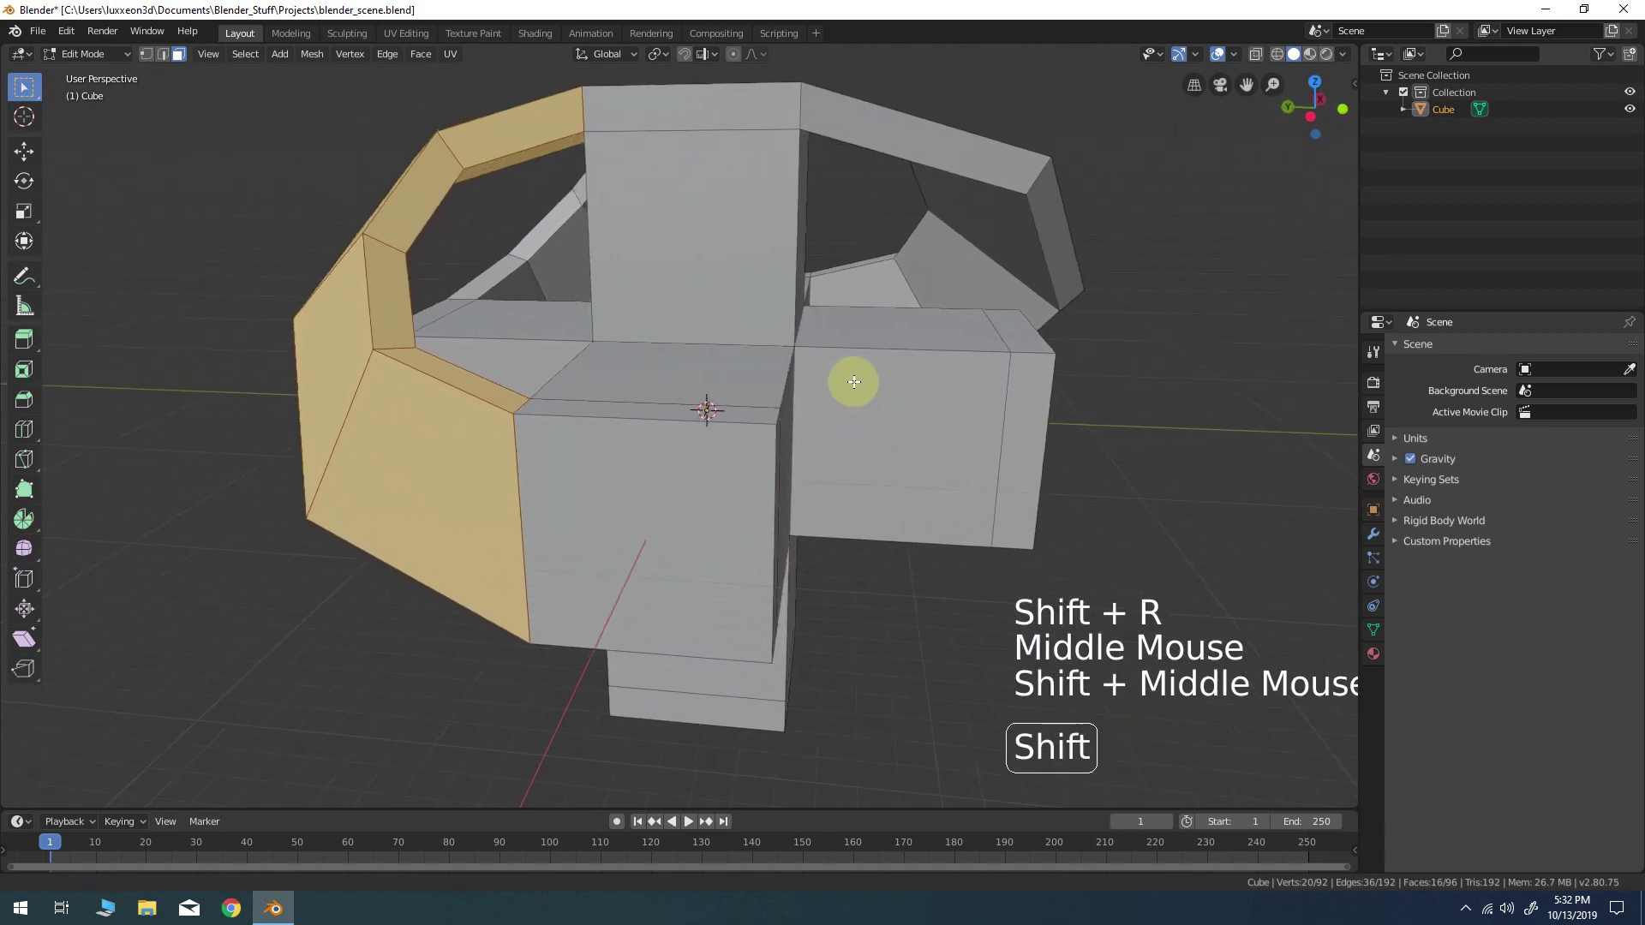
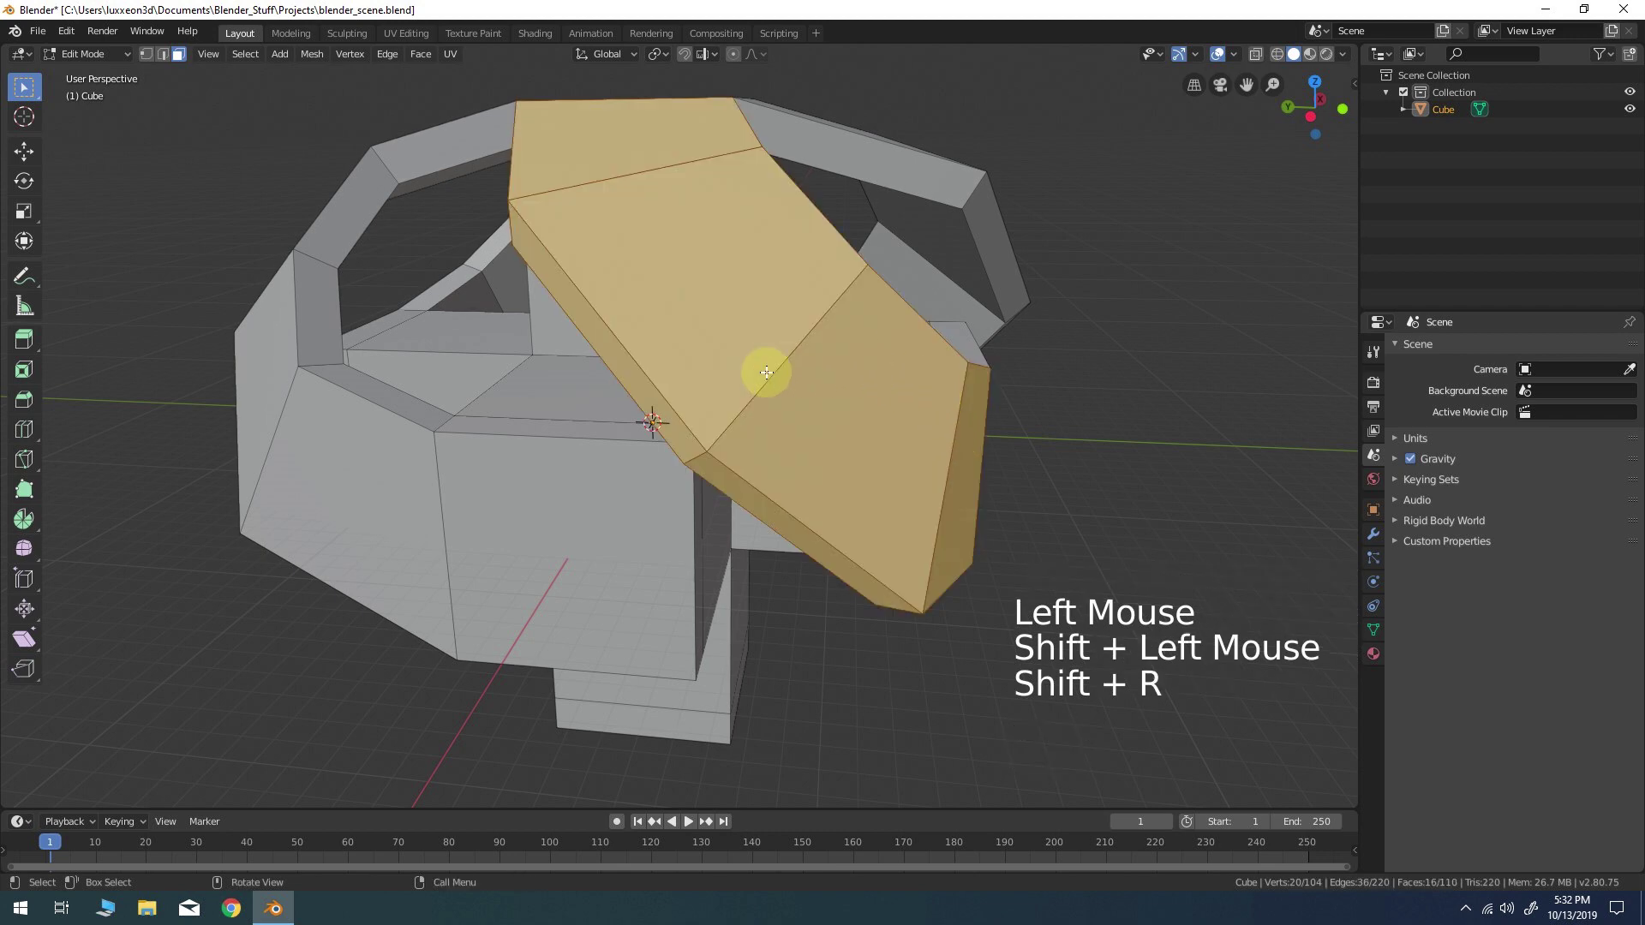
pyautogui.scroll(-3)
pyautogui.middleClick(735, 310)
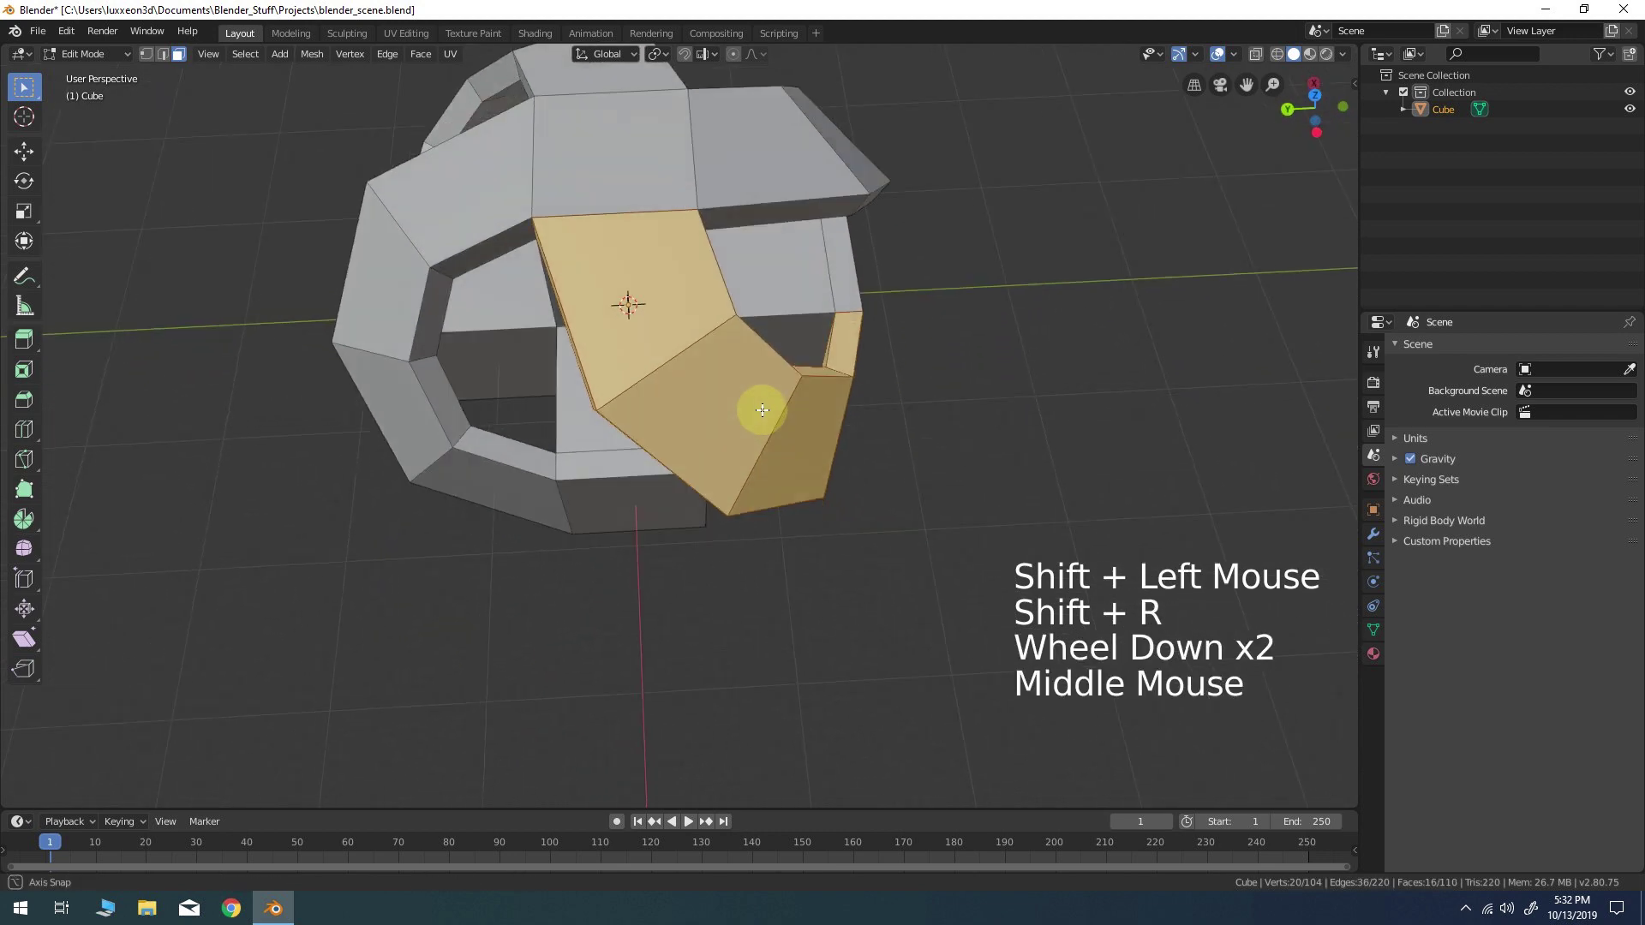
pyautogui.middleClick(739, 358)
pyautogui.middleClick(735, 407)
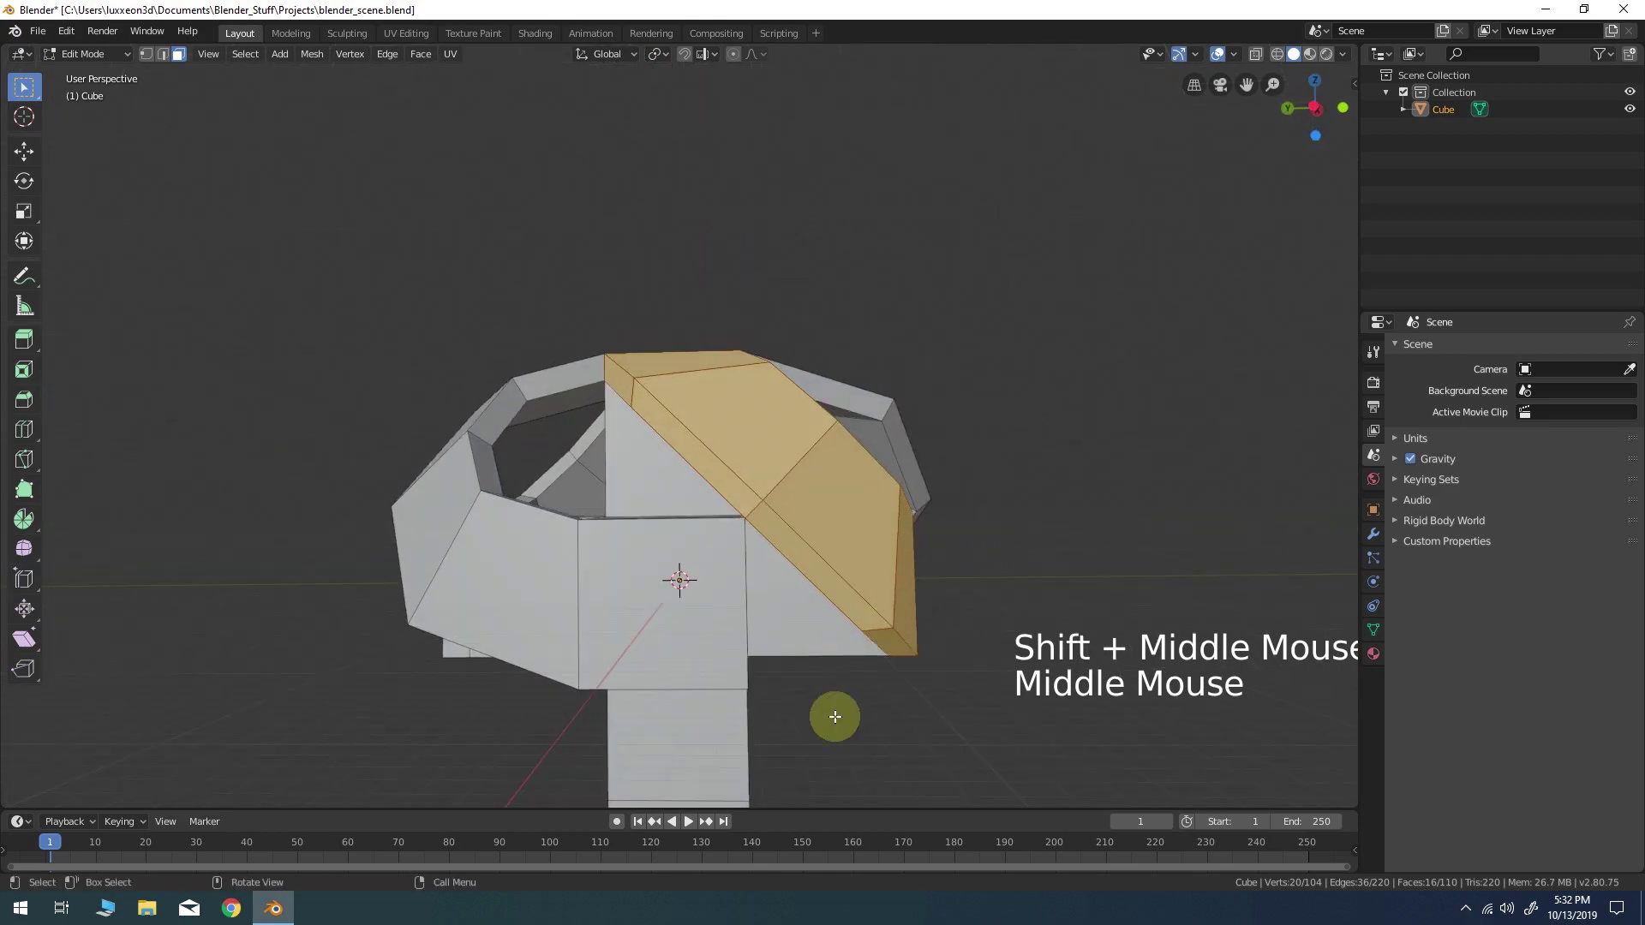
# Bridge the lower and remaining arm-end band pairs so the strips close into a rounded cage
pyautogui.middleClick(835, 759)
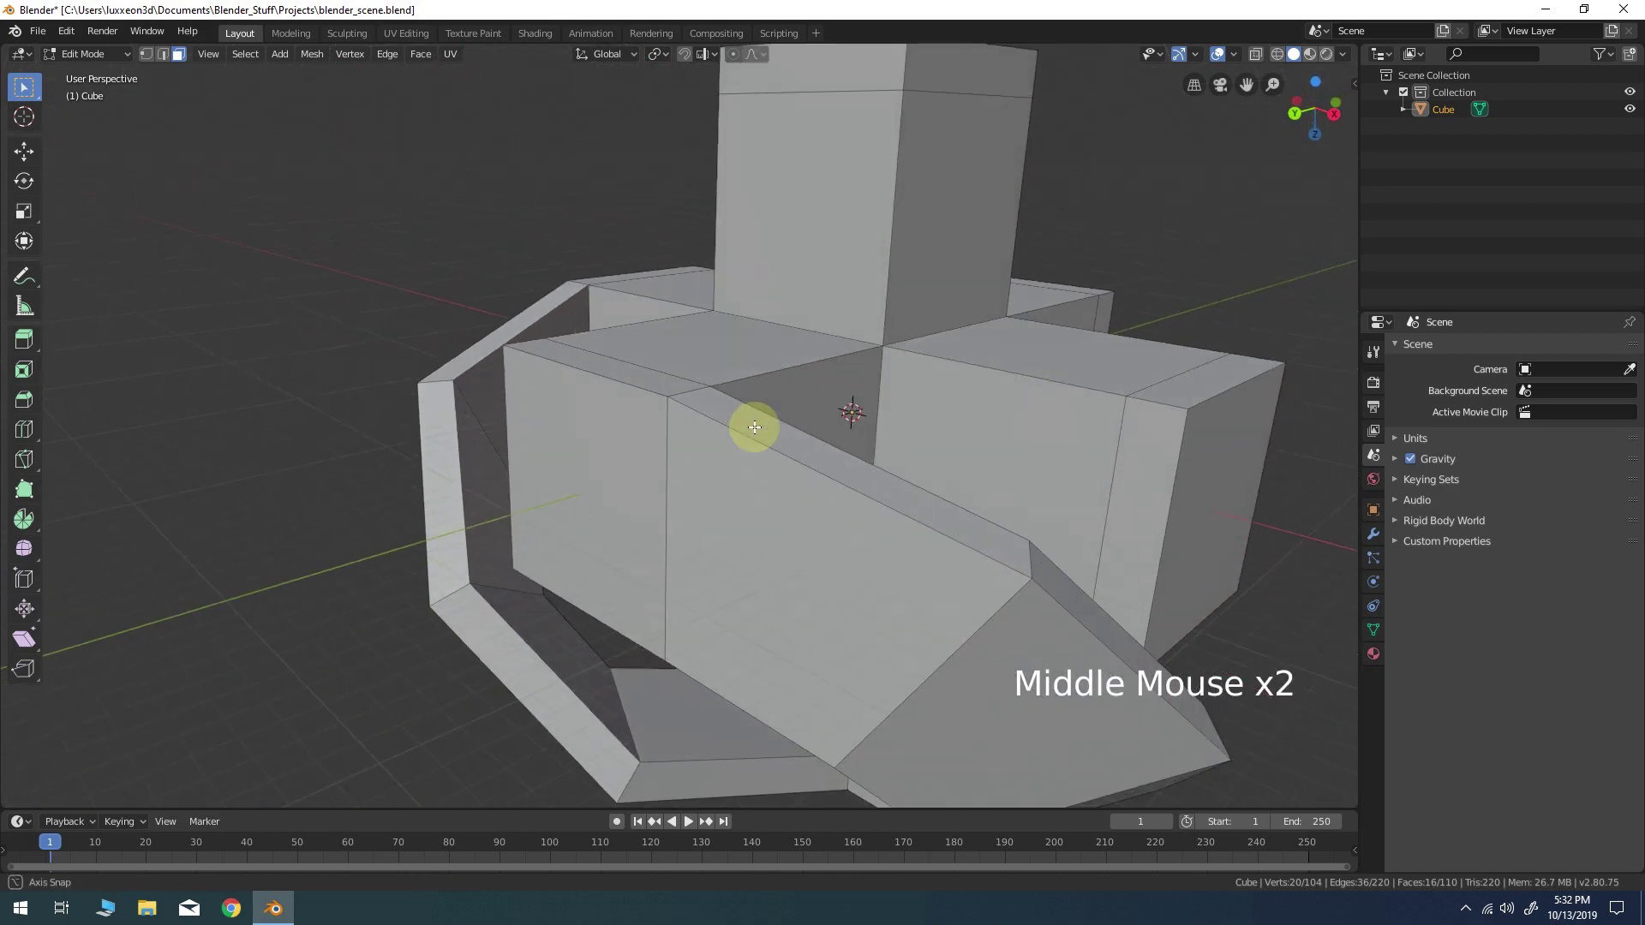
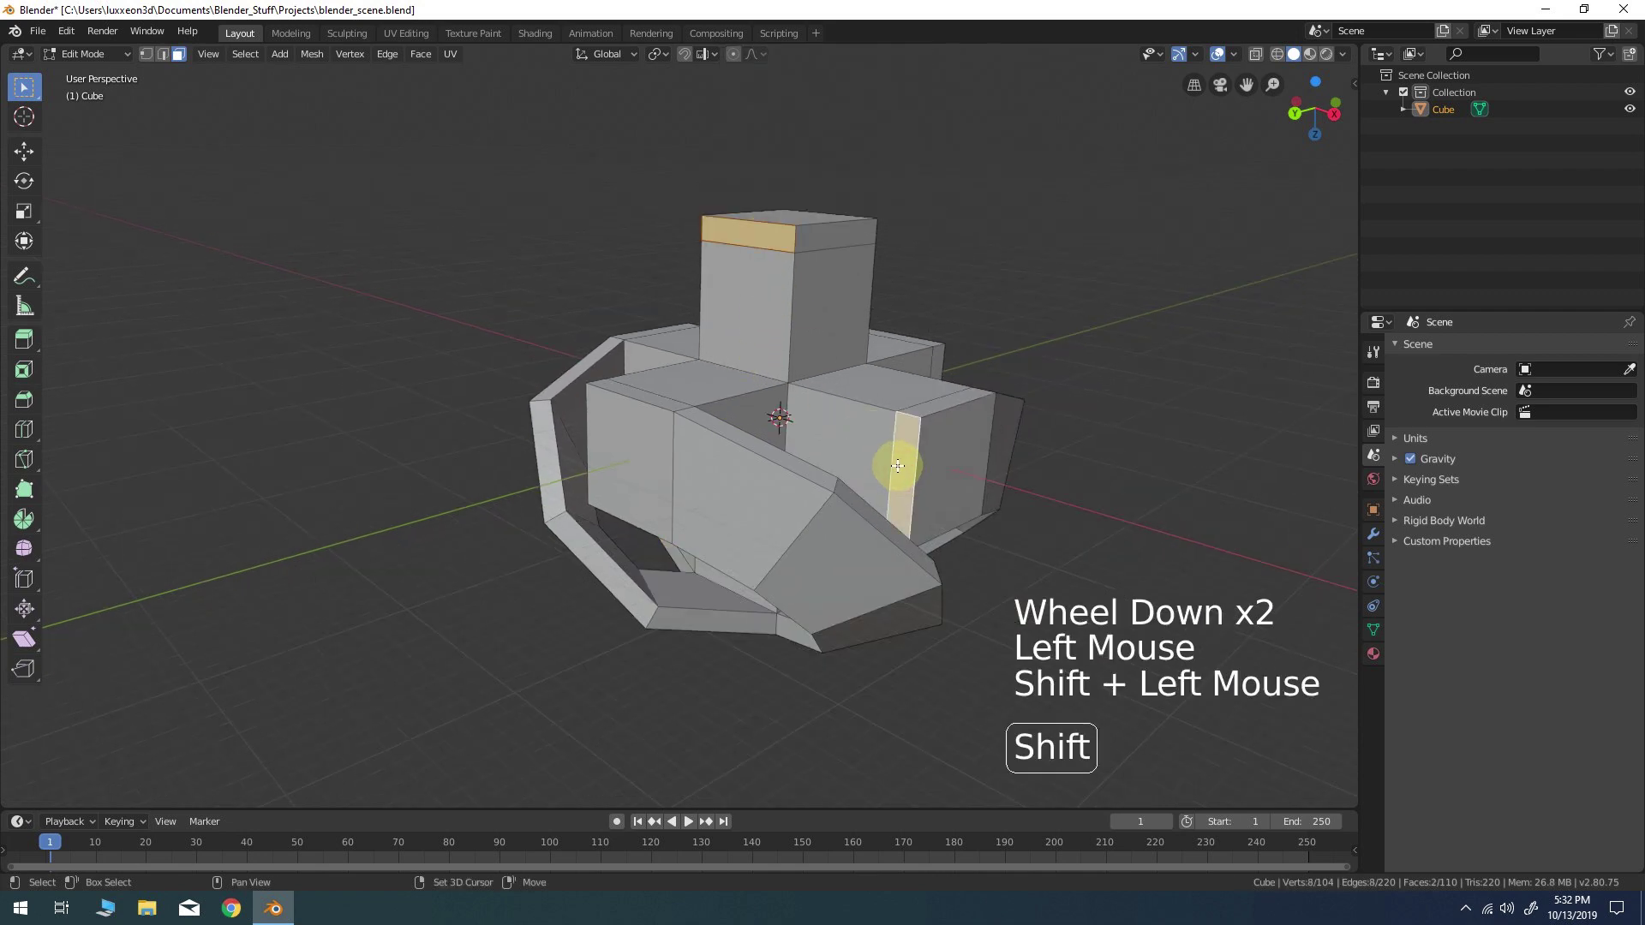
pyautogui.press('shift+r')
pyautogui.middleClick(998, 435)
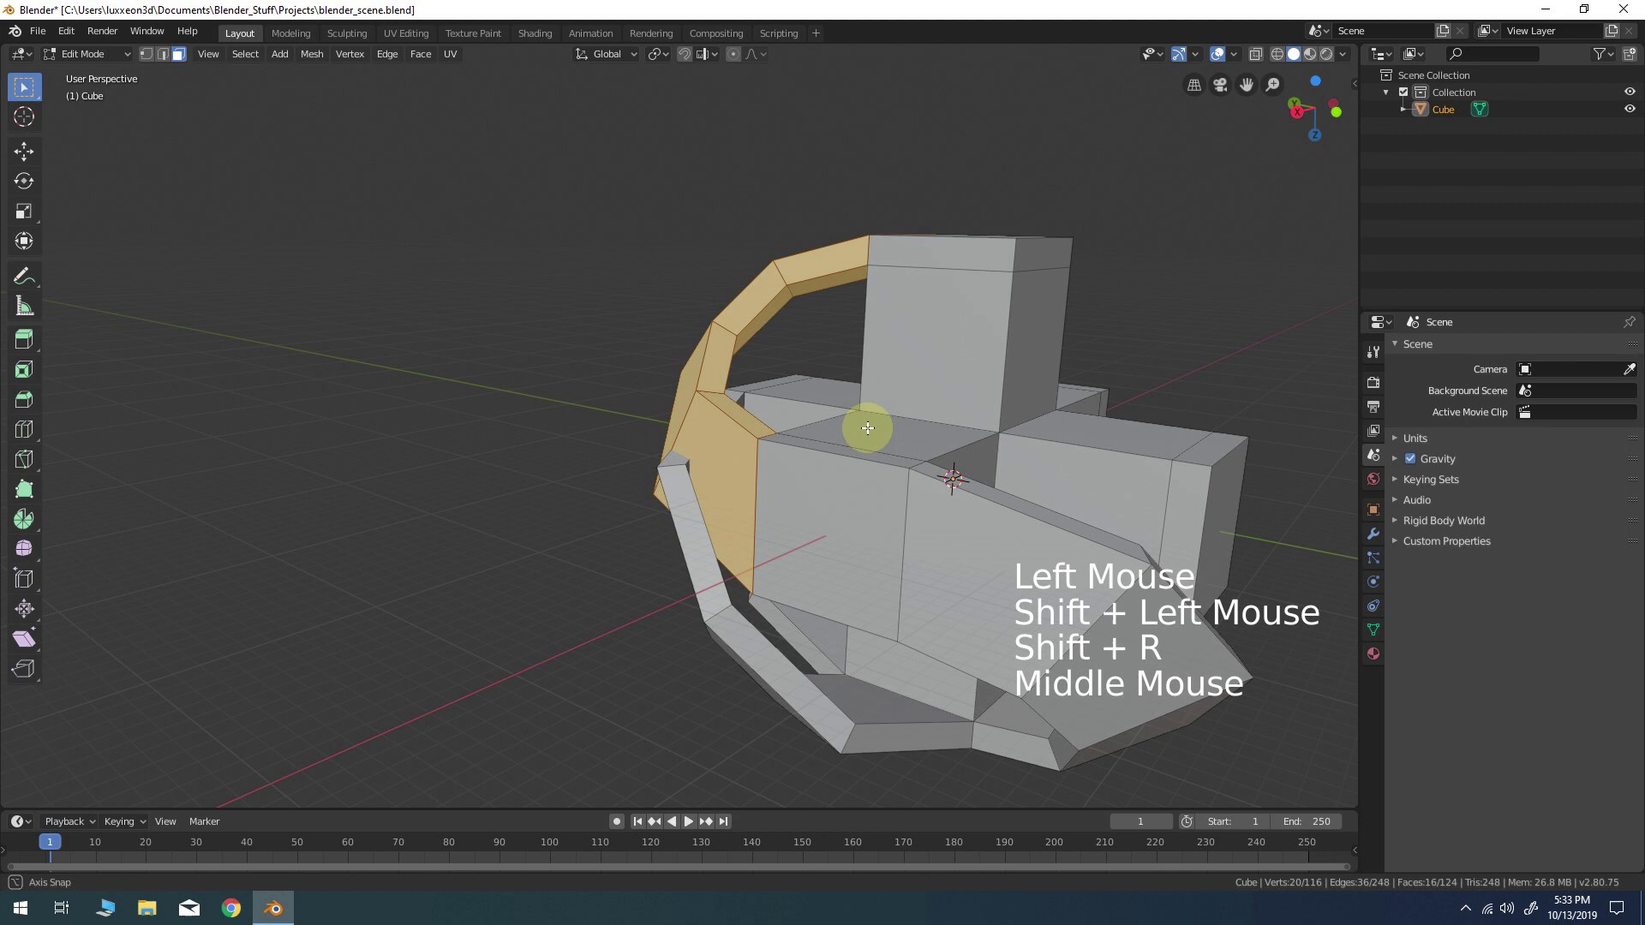
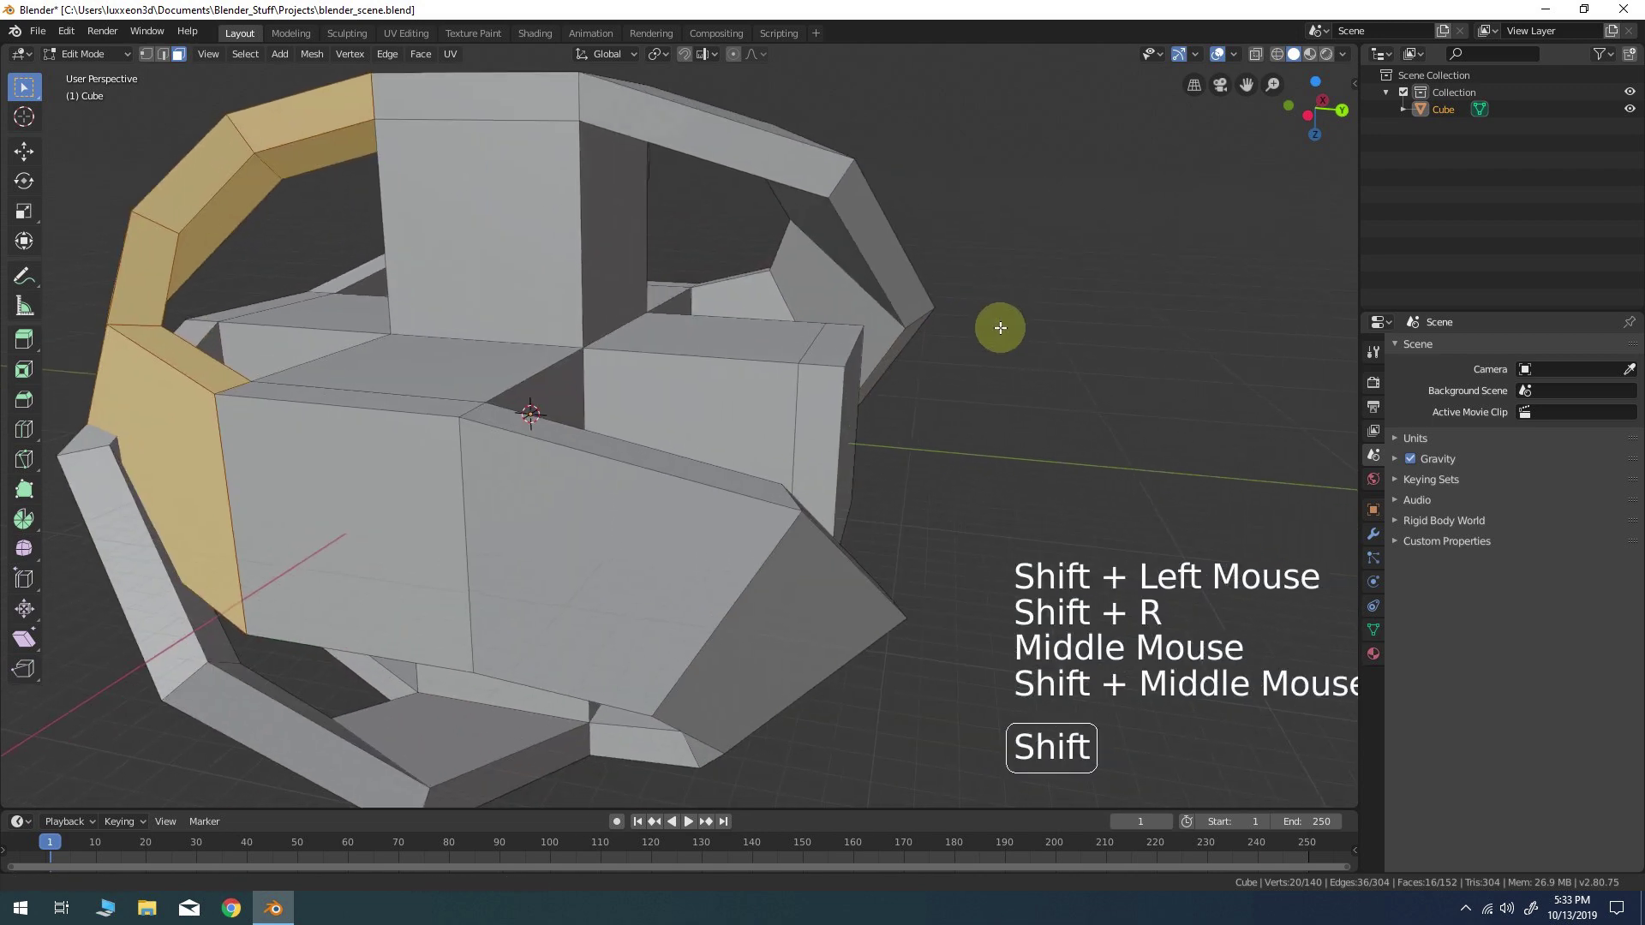
pyautogui.click(515, 116)
pyautogui.click(859, 429)
pyautogui.press('shift+r')
pyautogui.scroll(-3)
pyautogui.middleClick(651, 626)
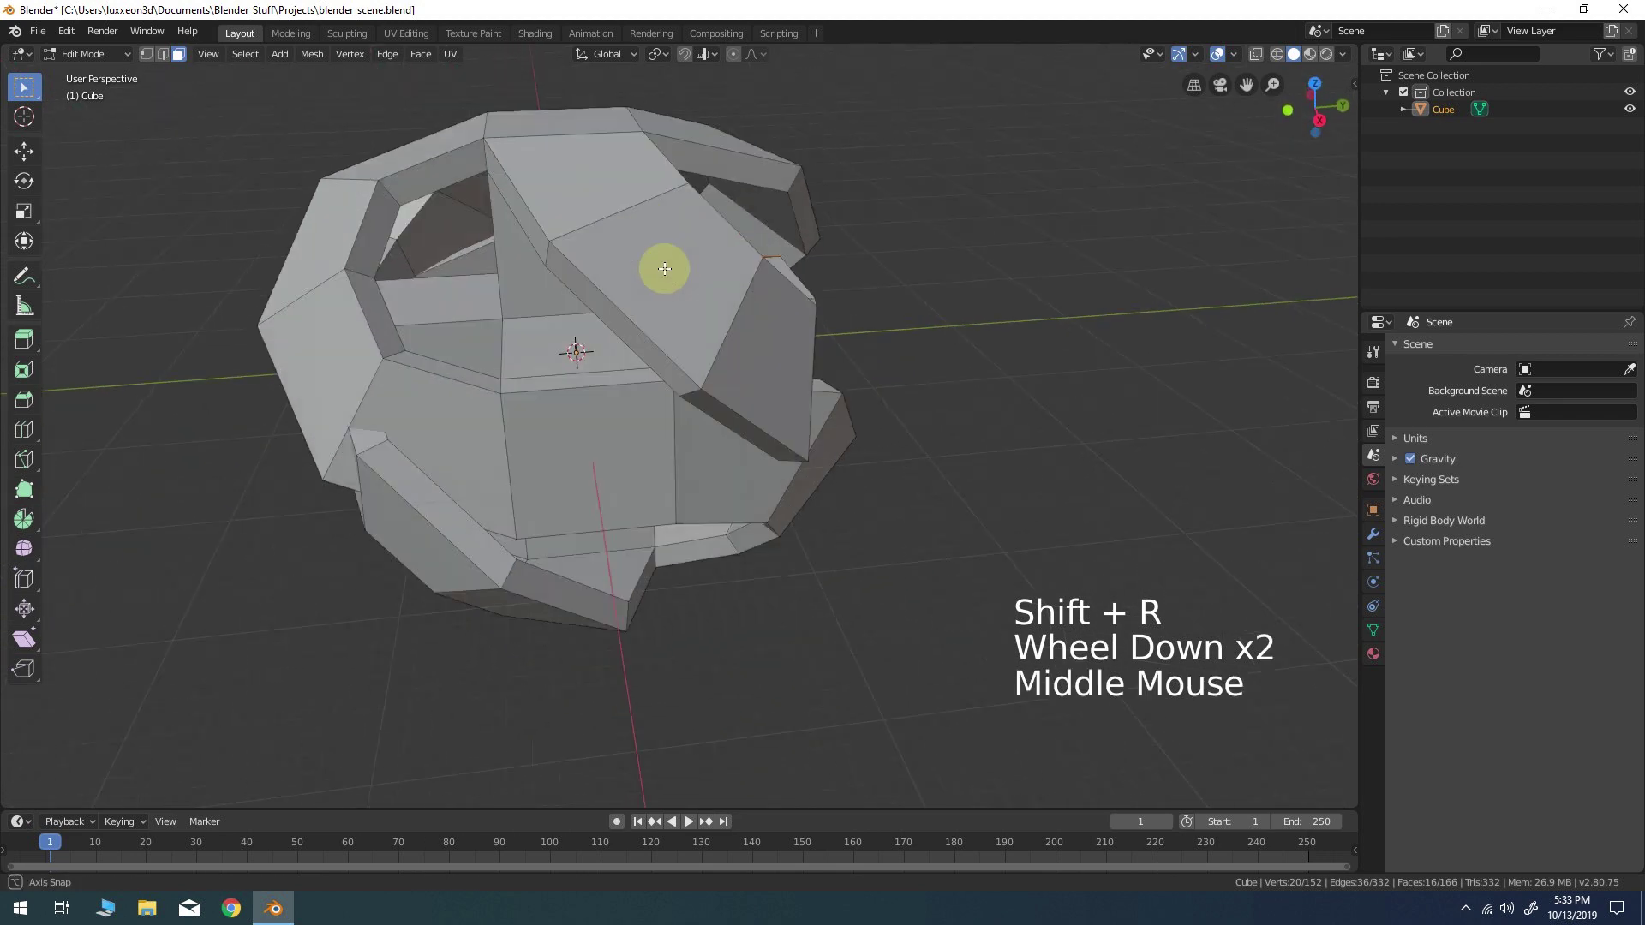
pyautogui.scroll(-3)
# Select the cage's outer faces, invert the selection and delete the unwanted faces
pyautogui.middleClick(699, 390)
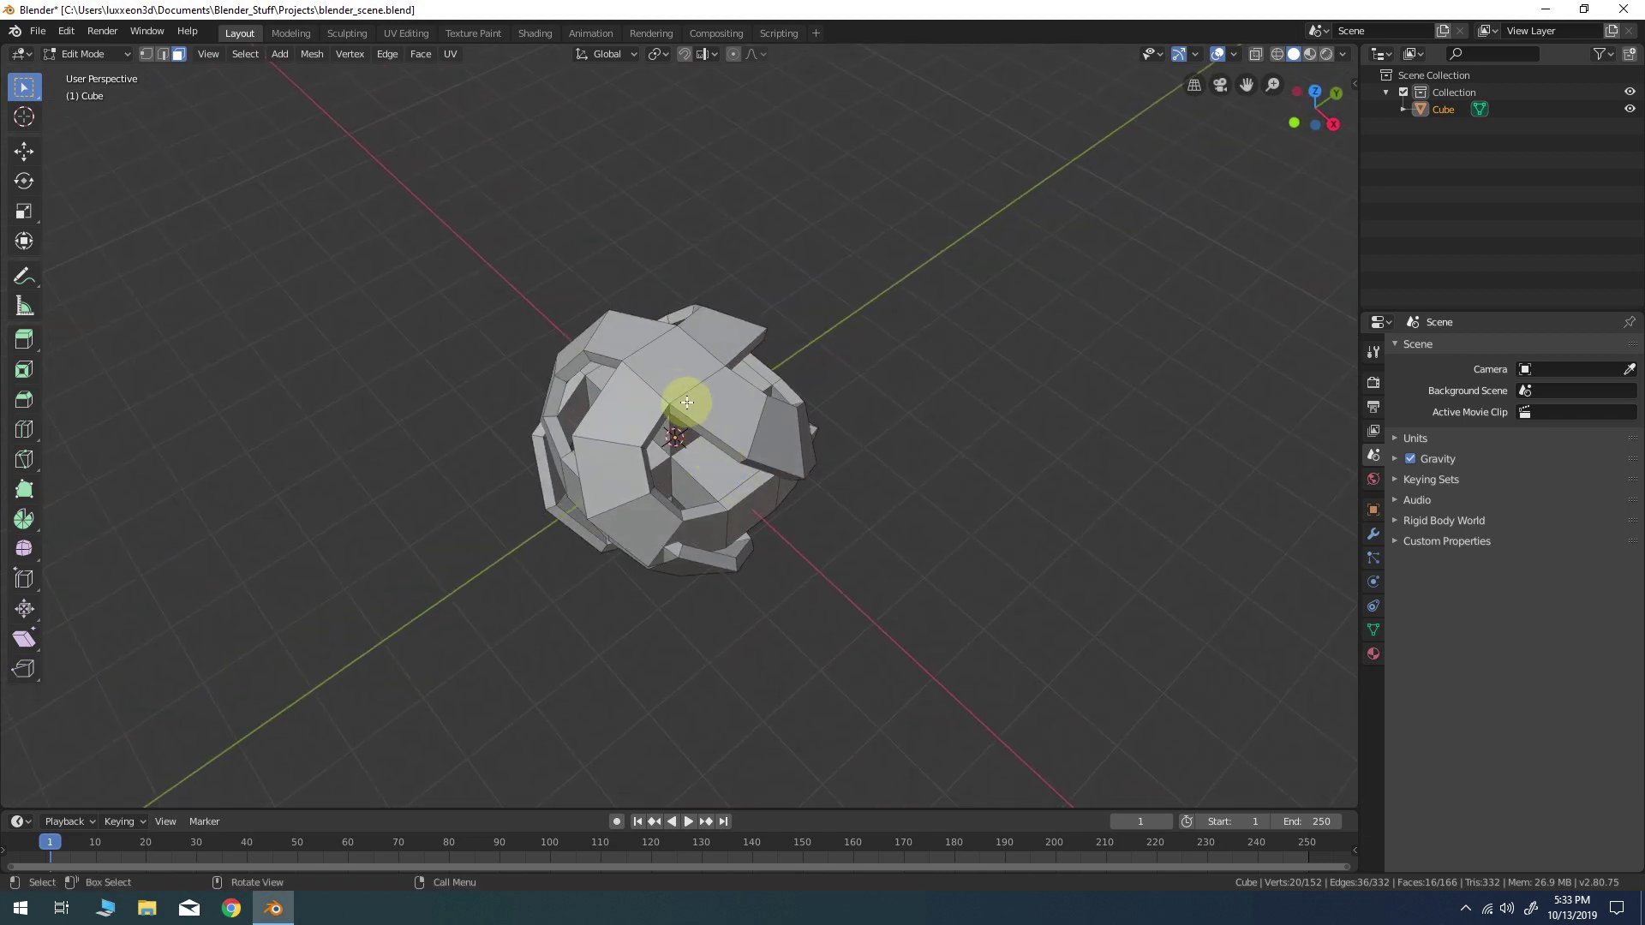
pyautogui.click(644, 378)
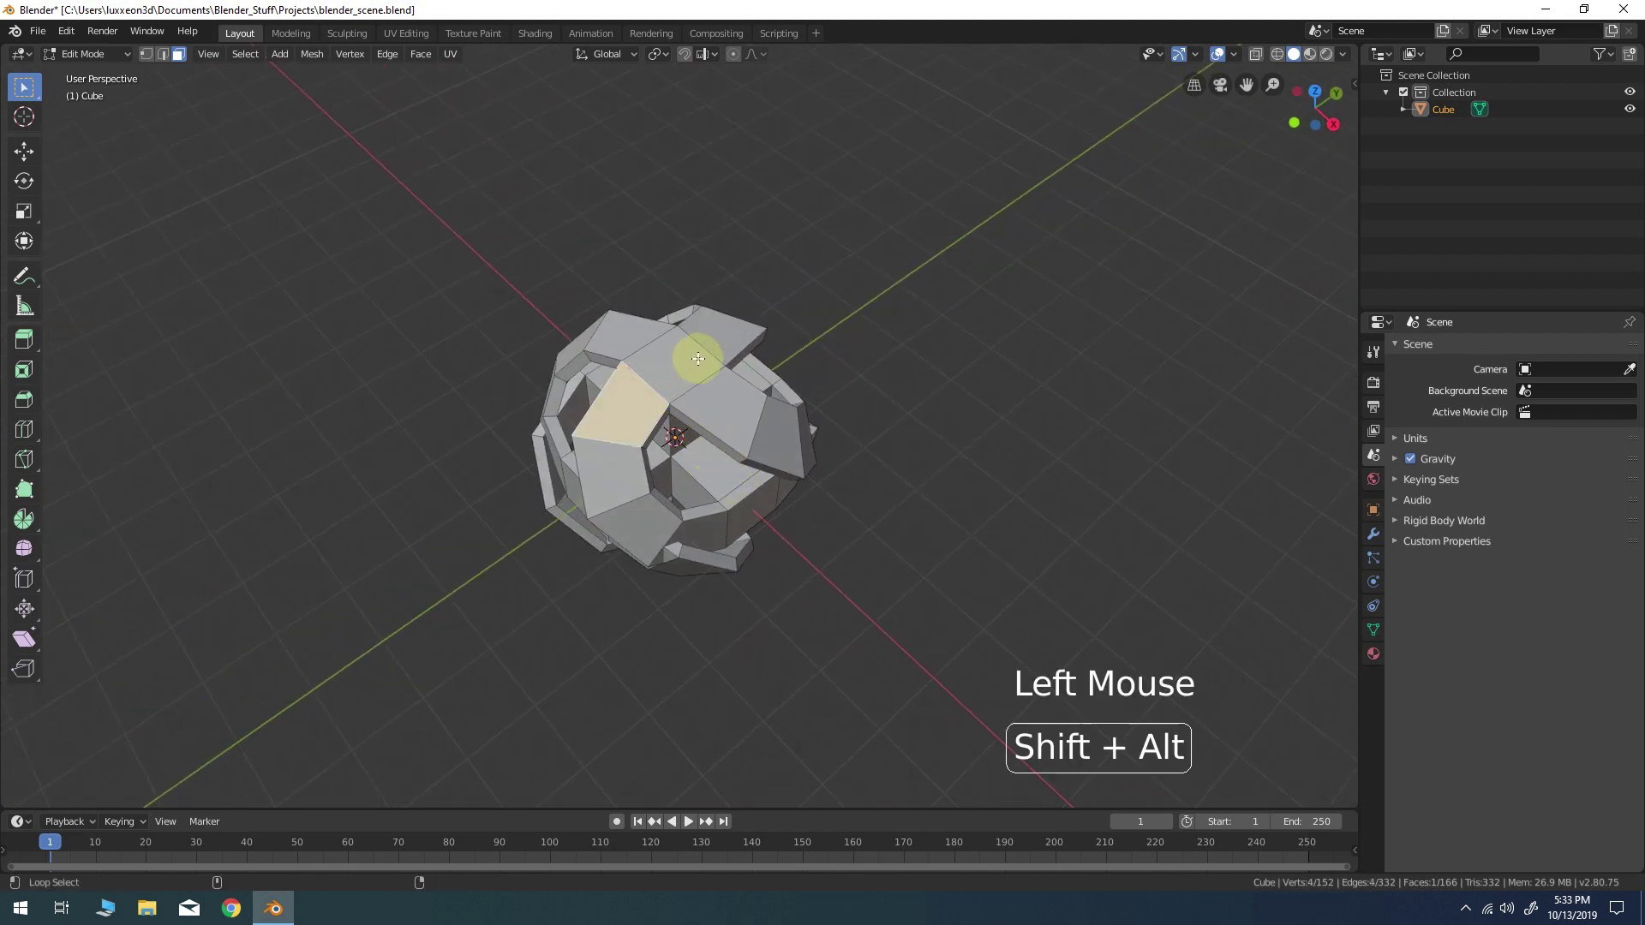
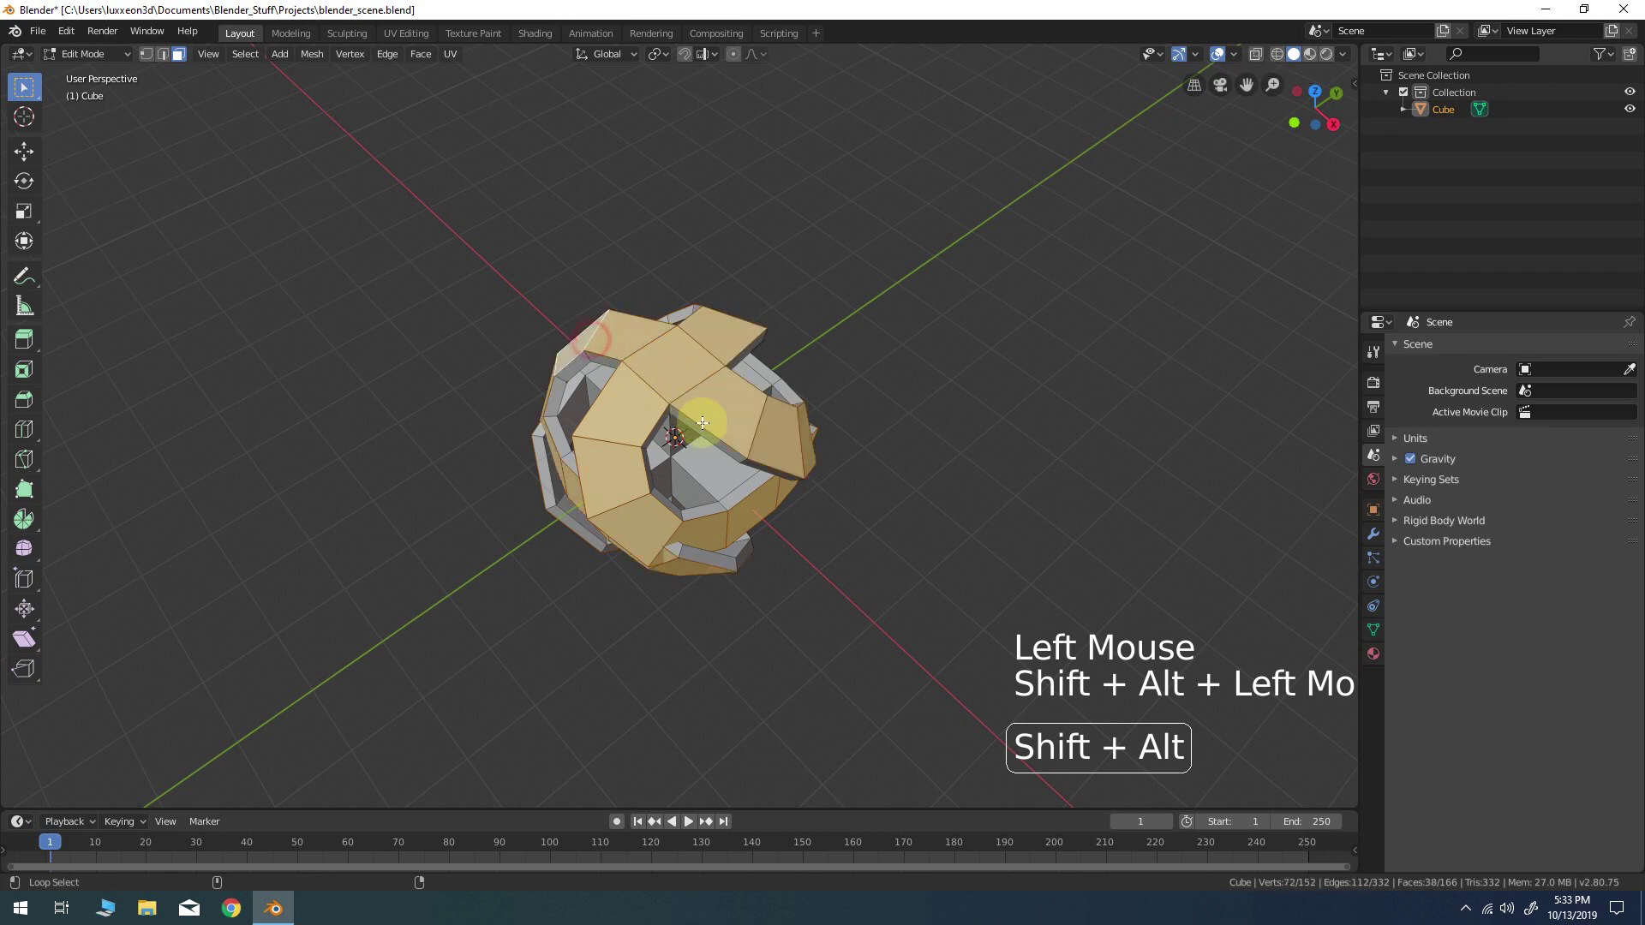
pyautogui.middleClick(766, 537)
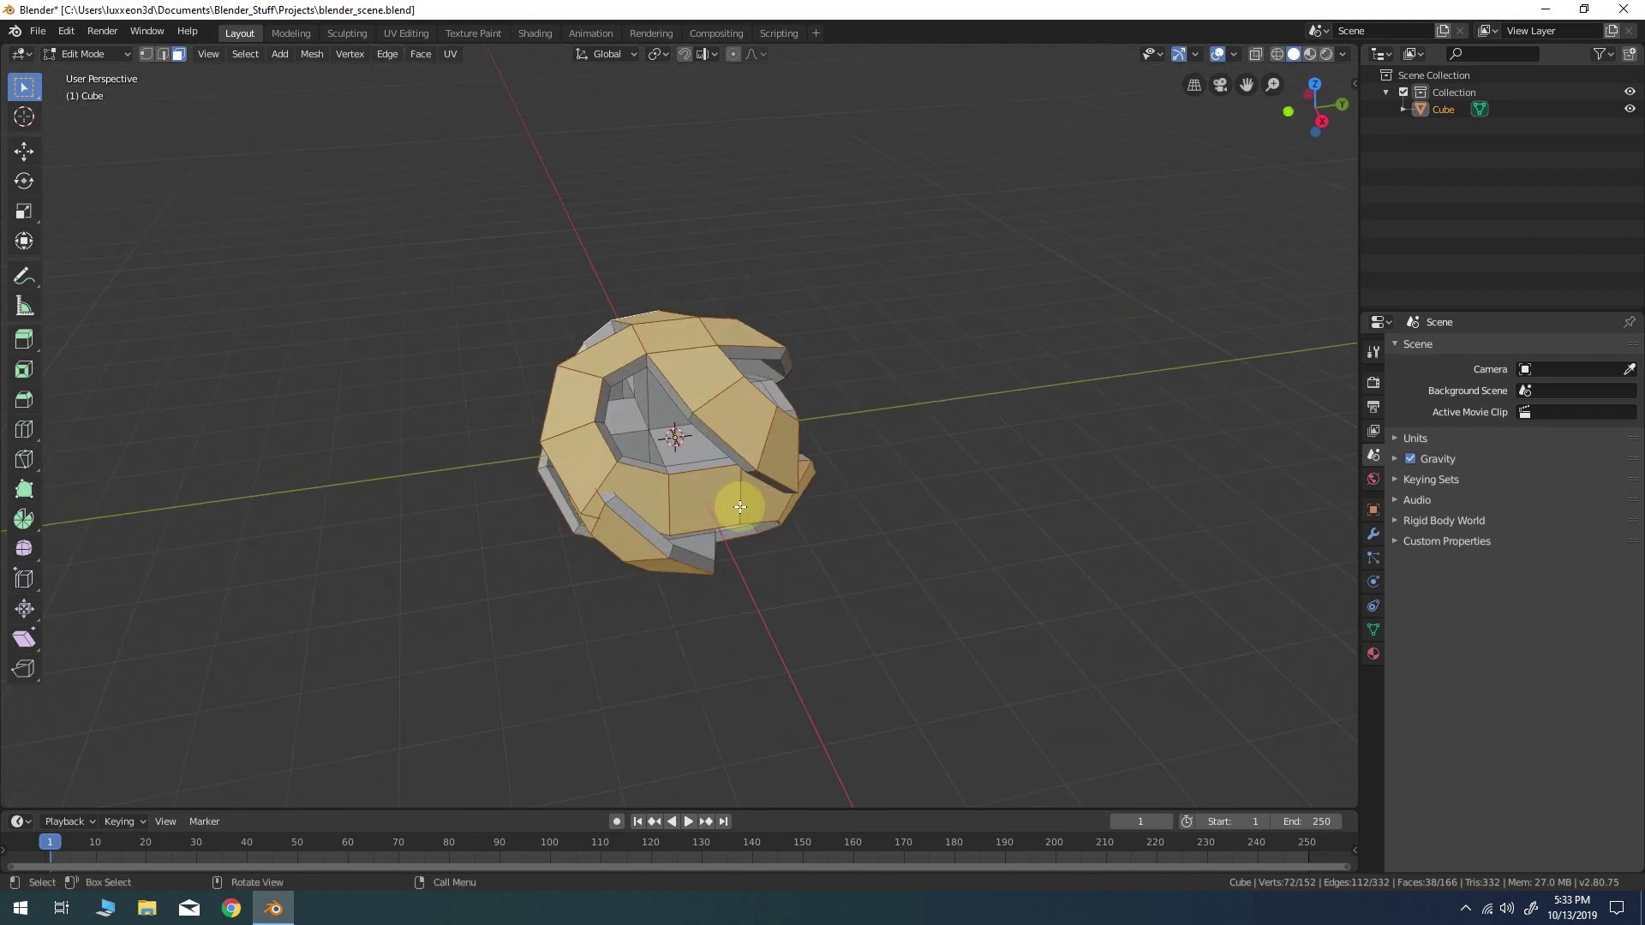
pyautogui.press('ctrl+i')
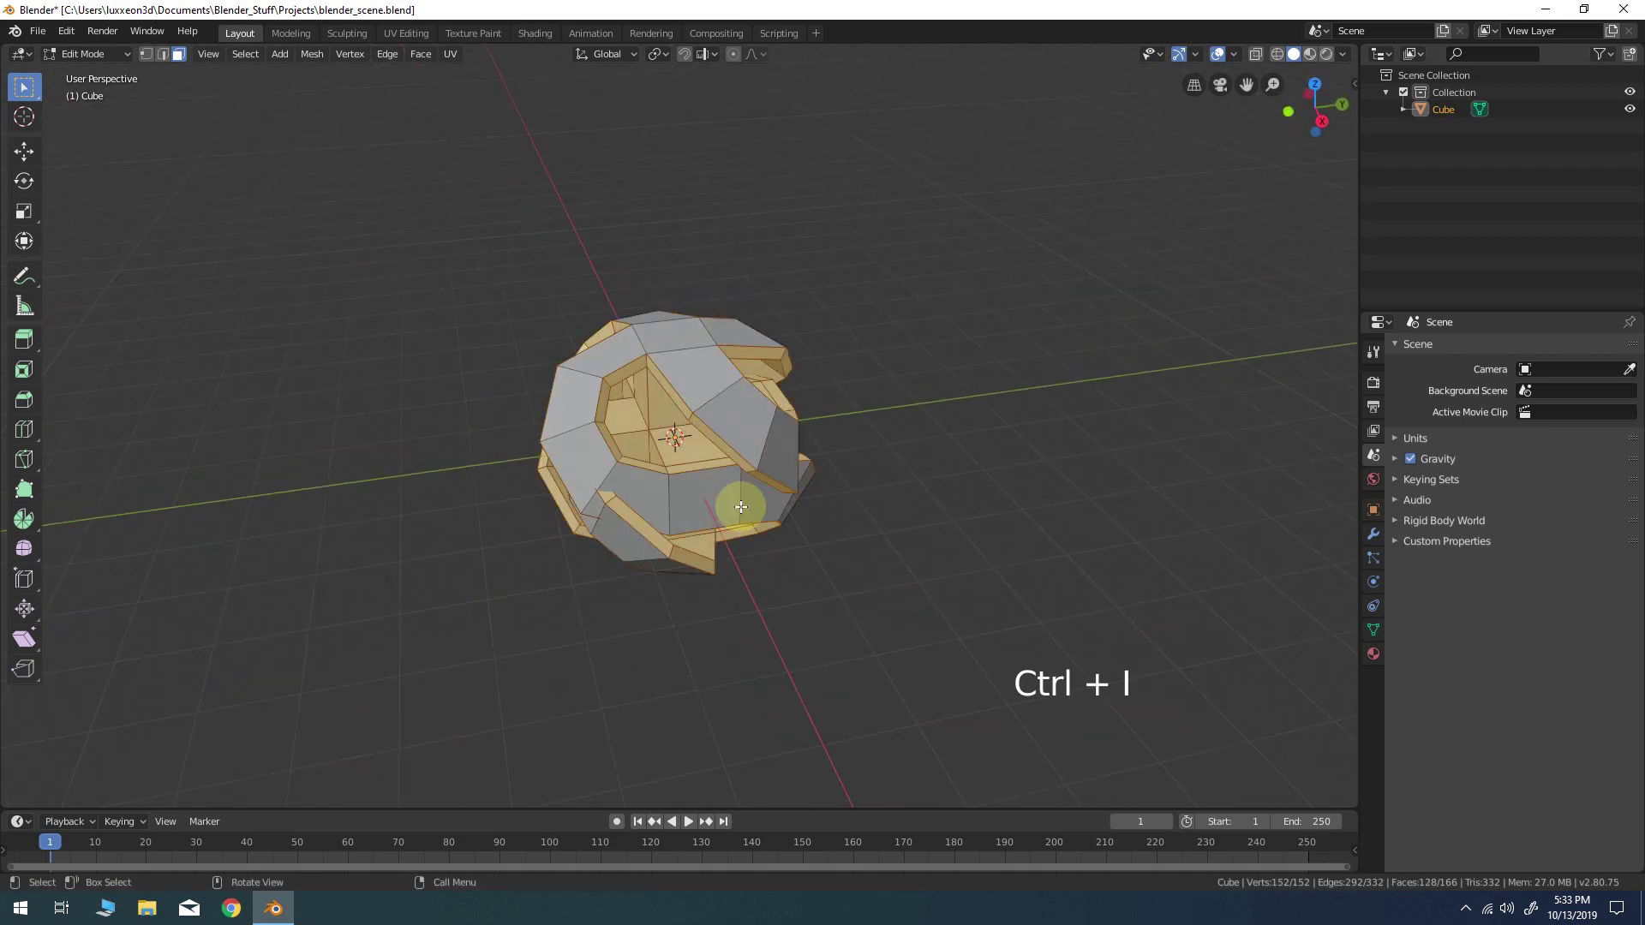
pyautogui.press('x')
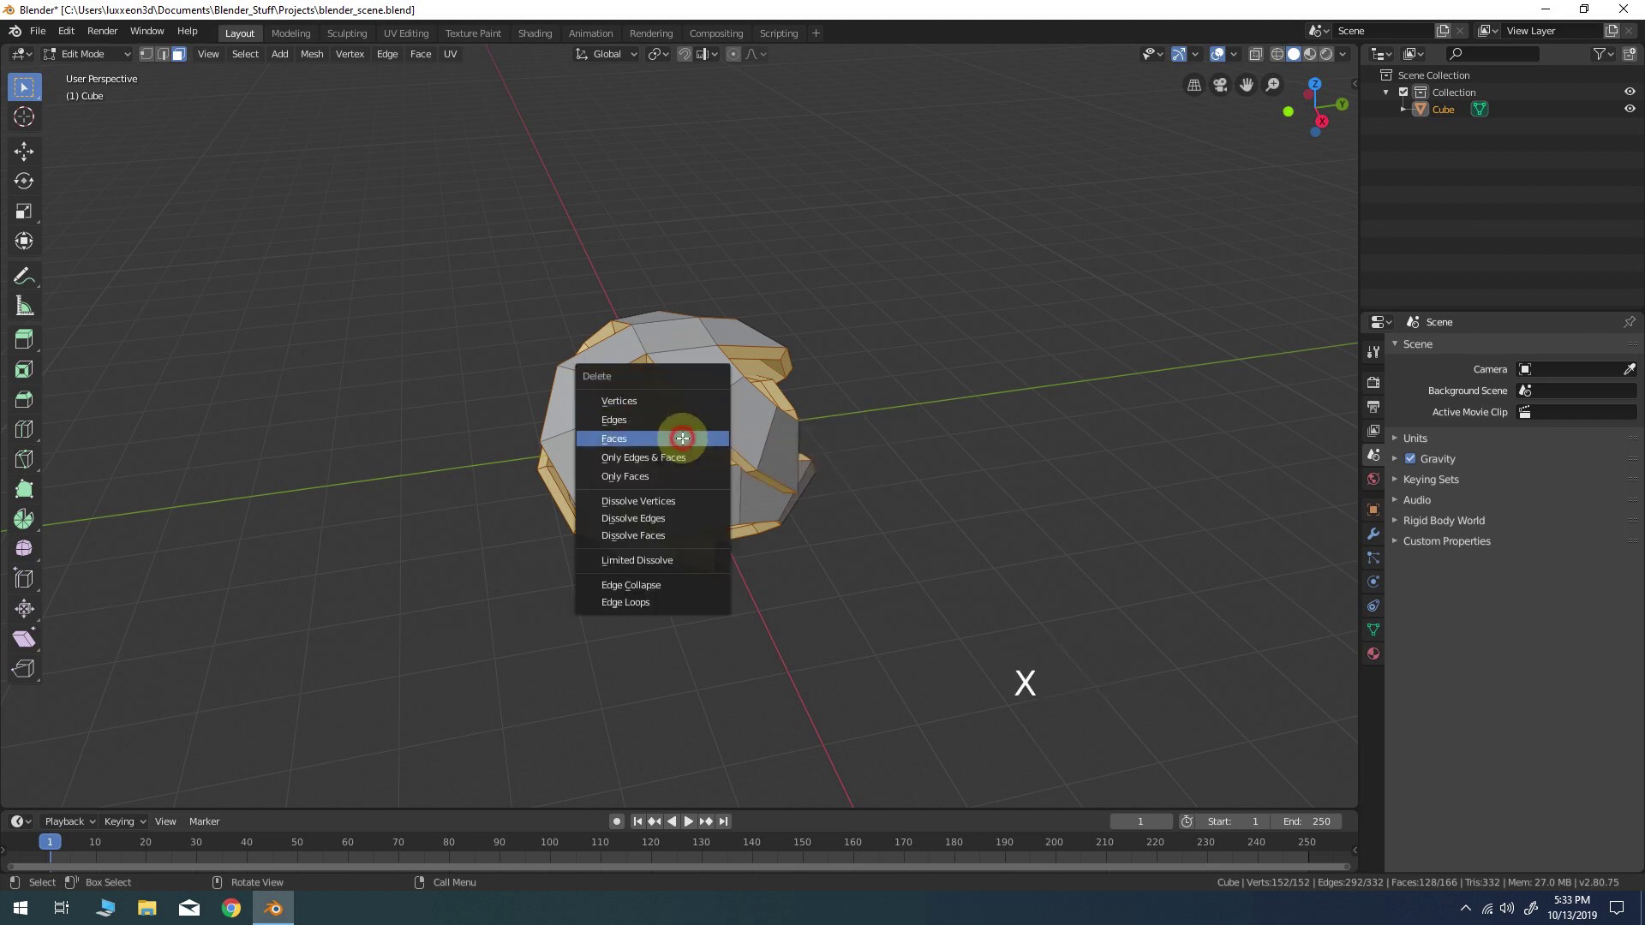
pyautogui.middleClick(667, 377)
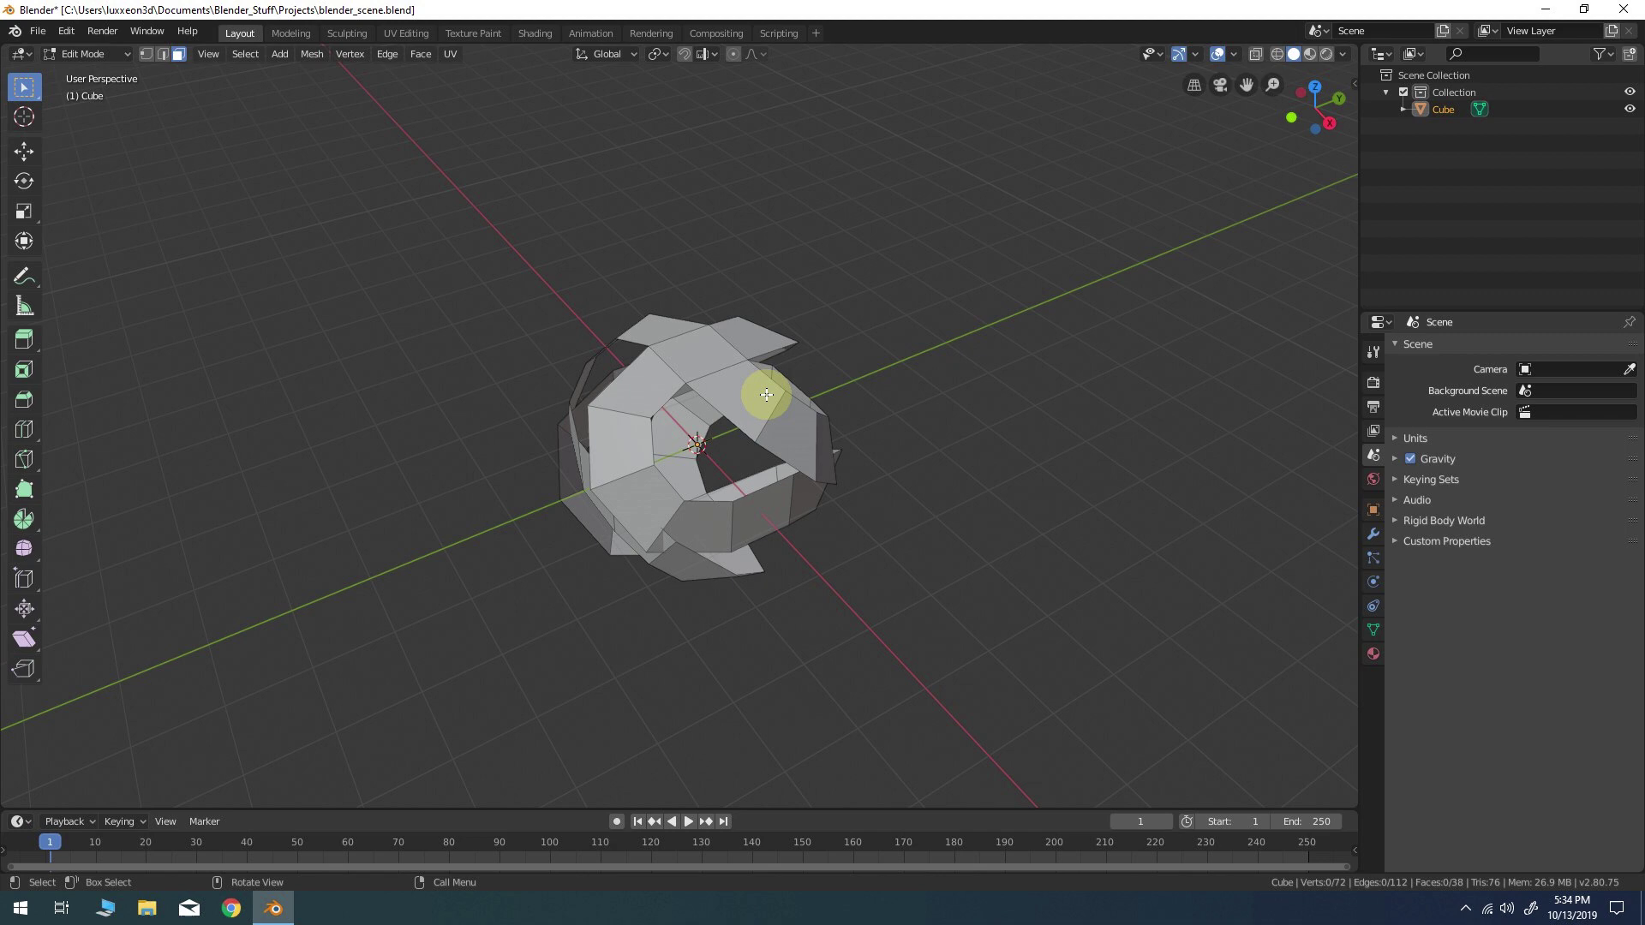
# Select the whole mesh and apply Smooth Vertices at strength 0.5
pyautogui.press('a')
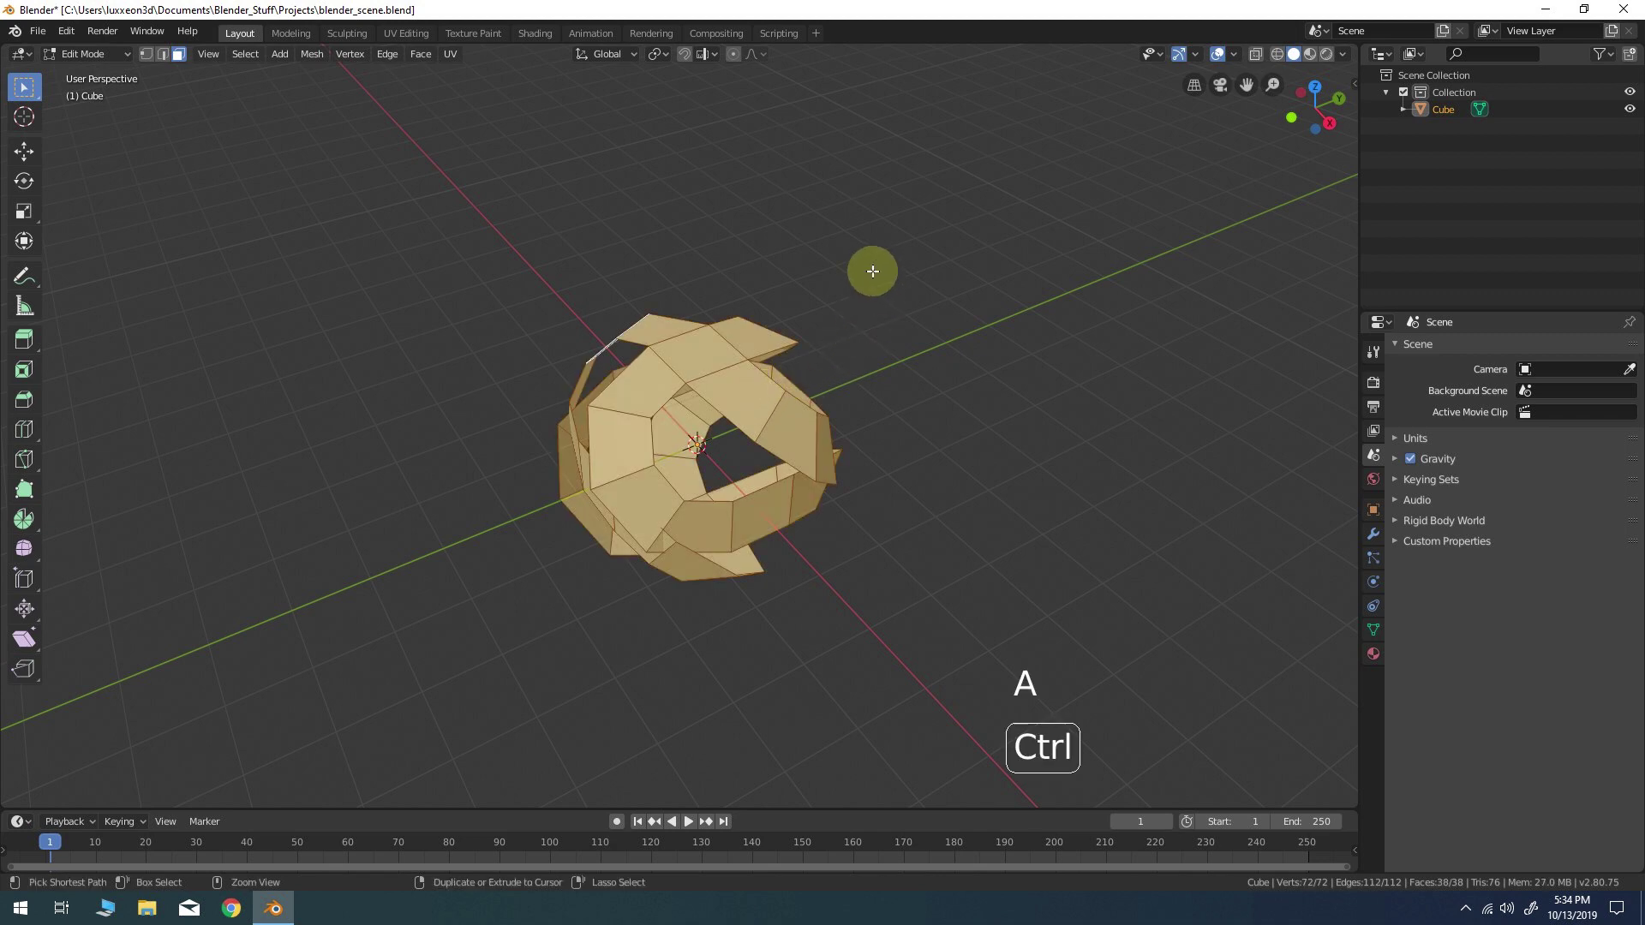
pyautogui.press('ctrl+v')
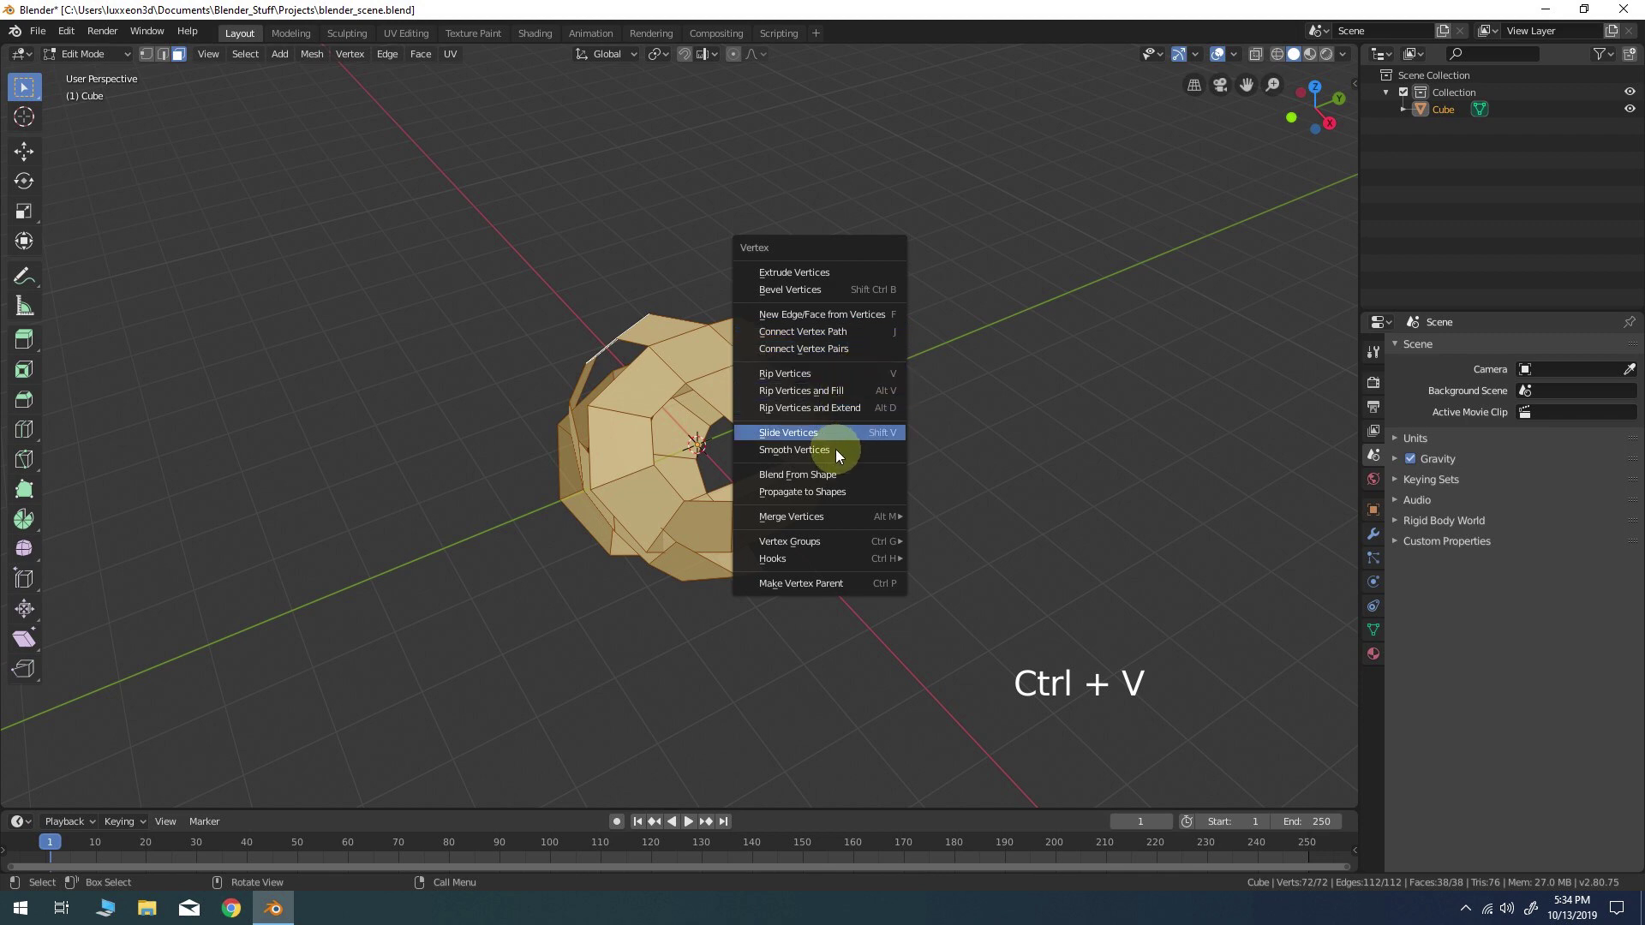
pyautogui.middleClick(837, 384)
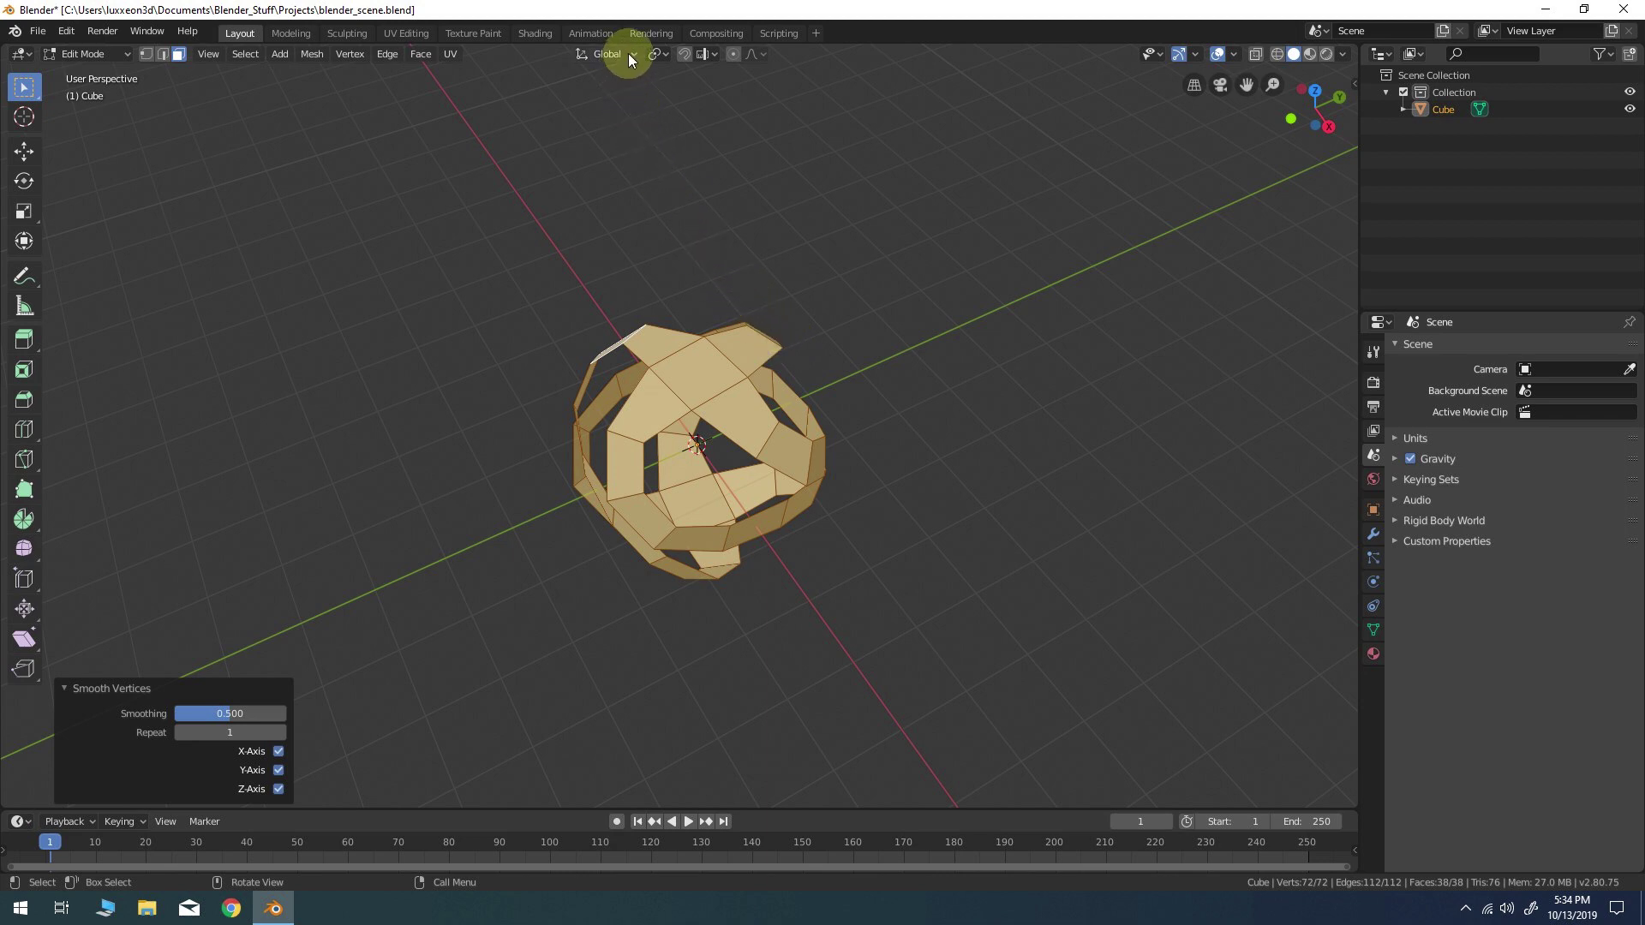
# Set transform orientation to Normal and start scaling the selected top and bottom square faces
pyautogui.click(635, 58)
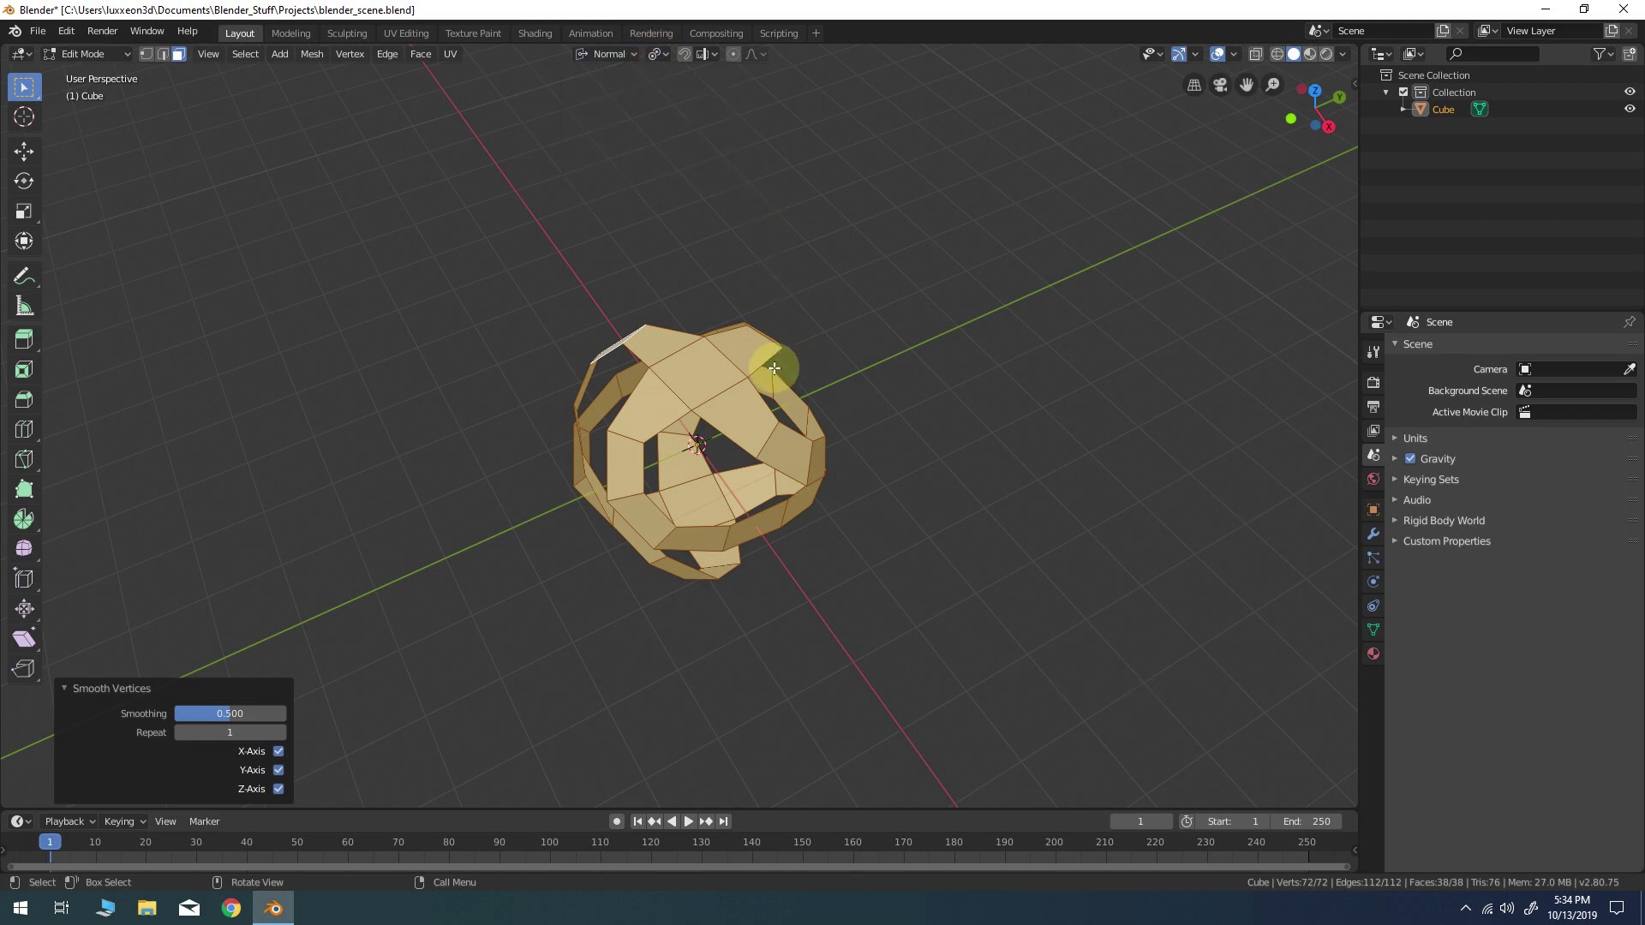
pyautogui.click(696, 373)
pyautogui.click(685, 499)
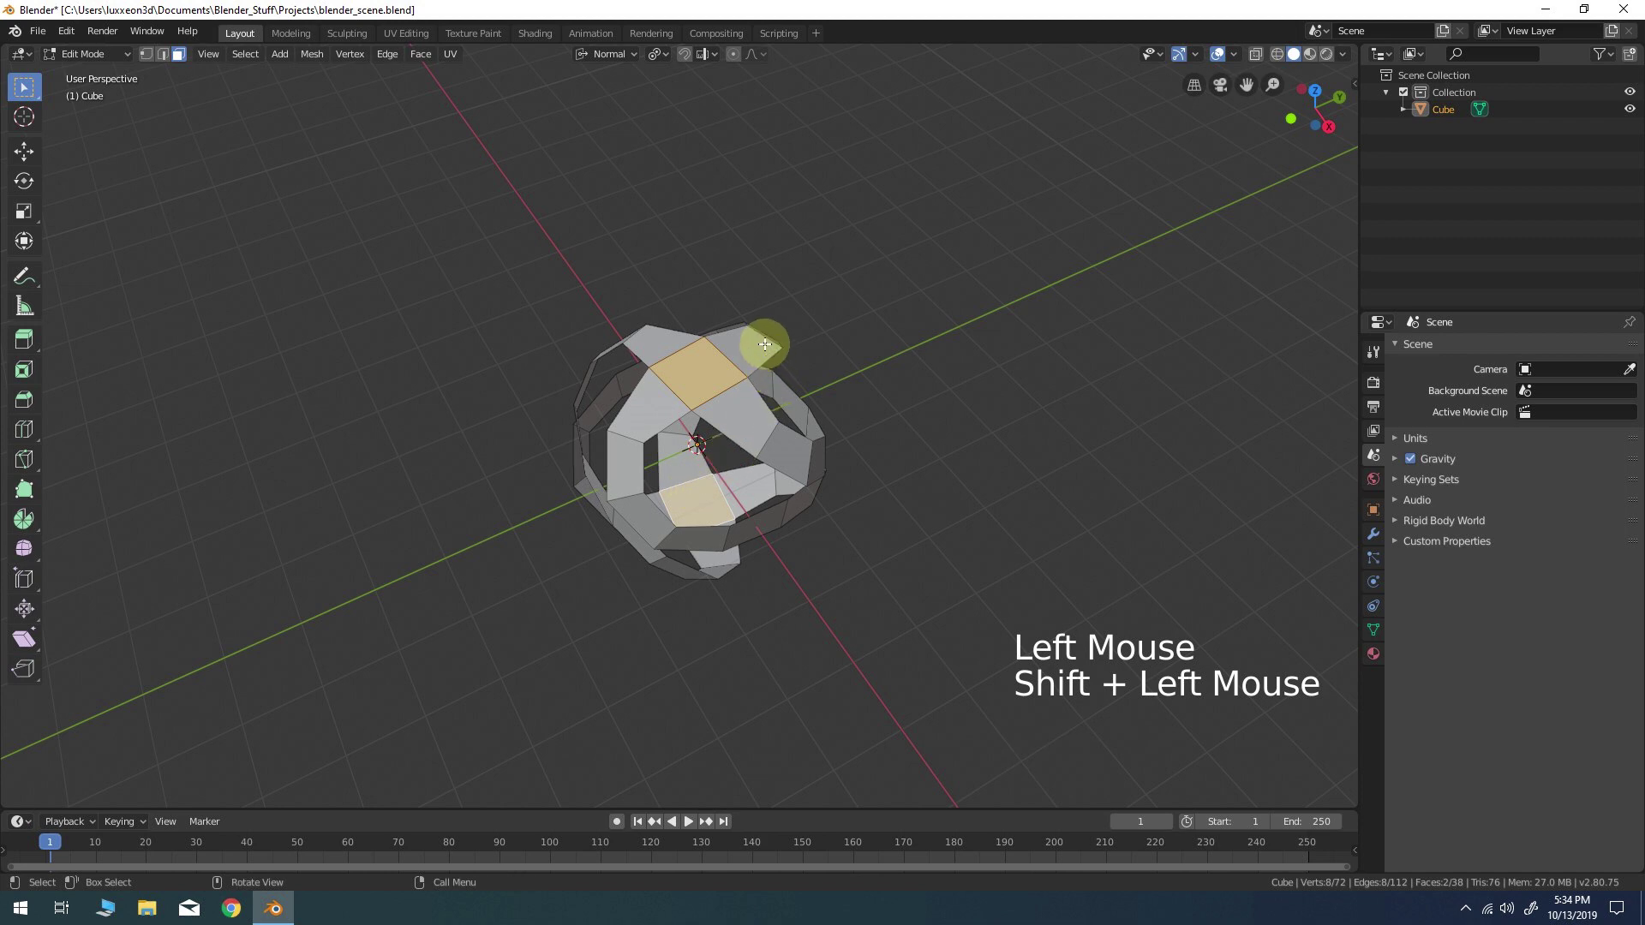
pyautogui.press('s')
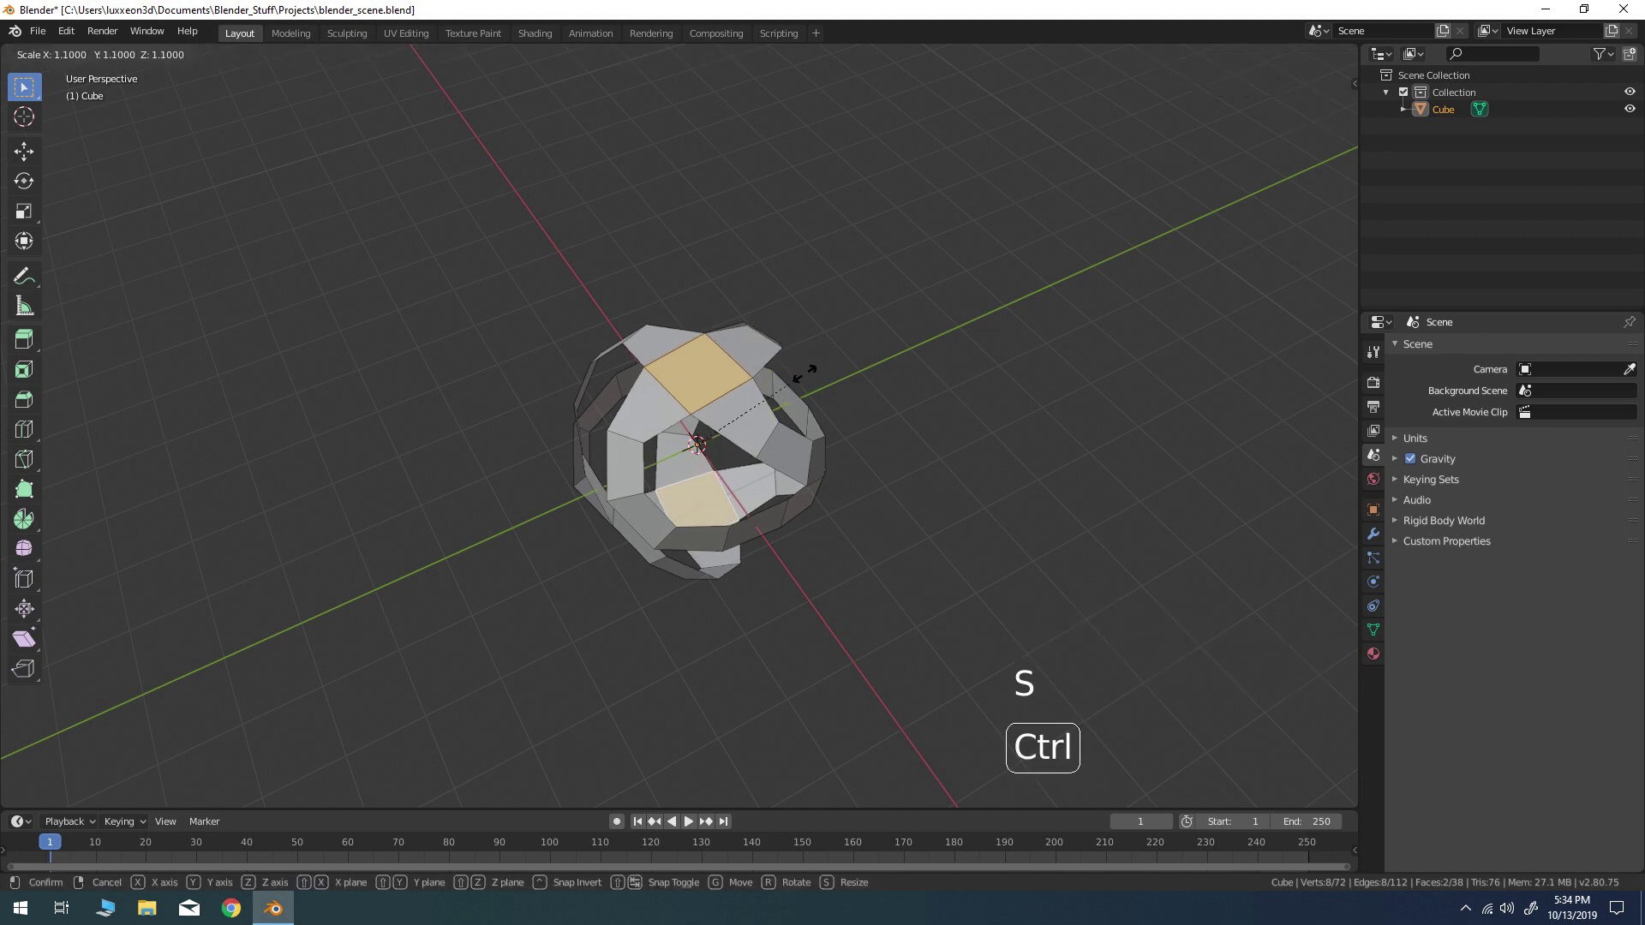
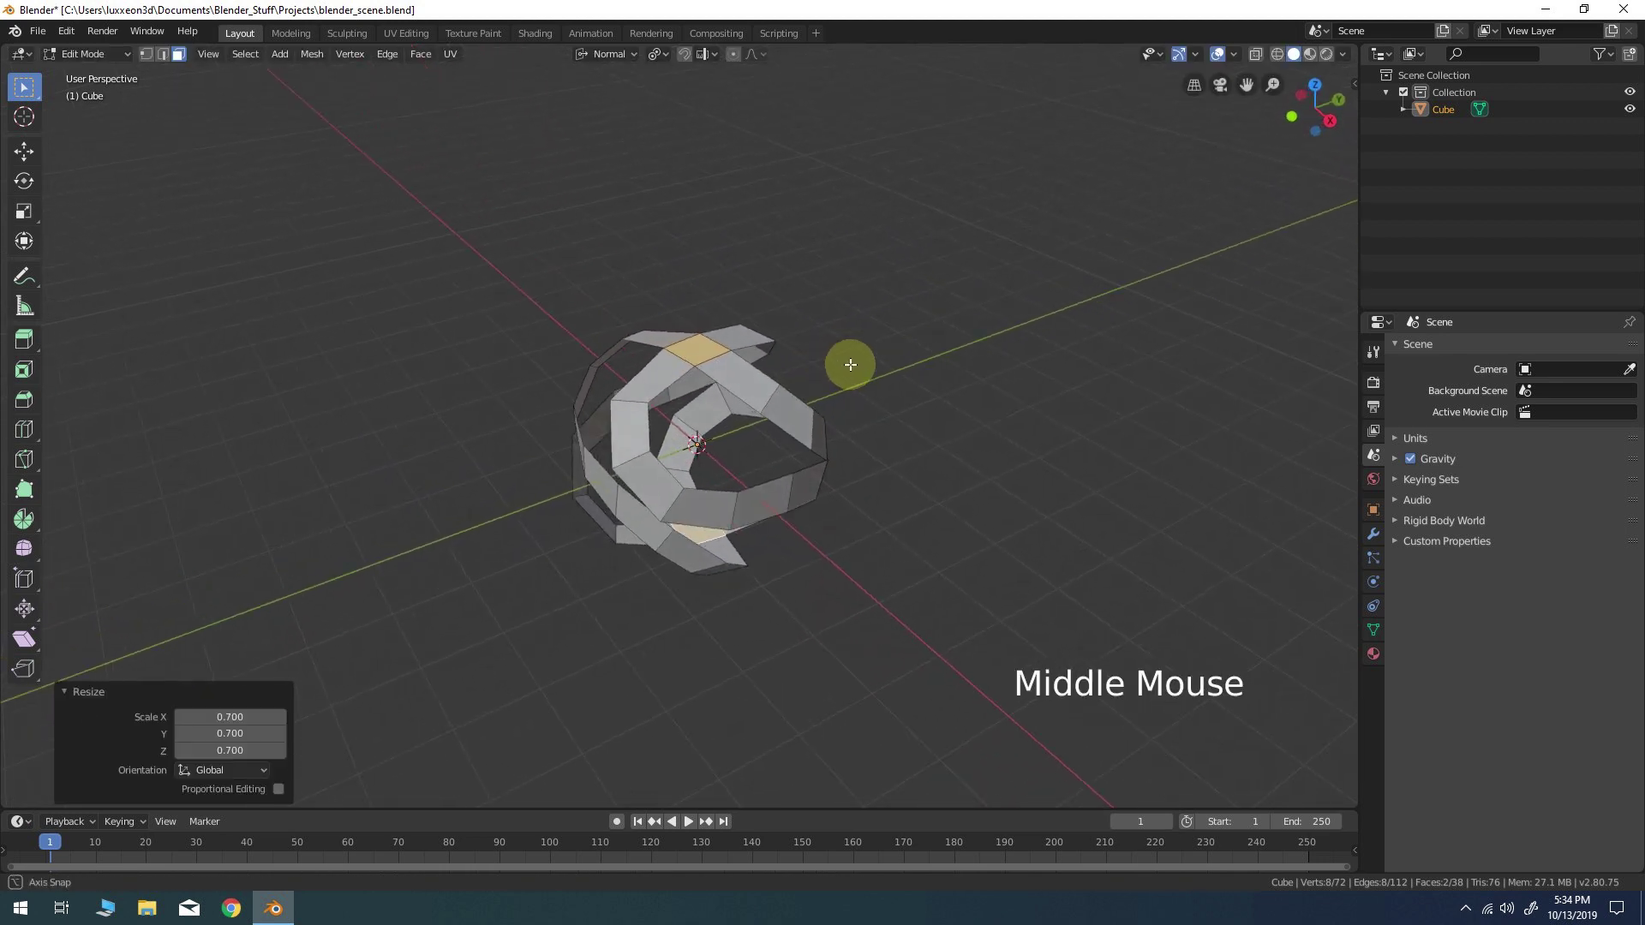
# Select every face and inset them with a 2mm thickness border
pyautogui.press('a')
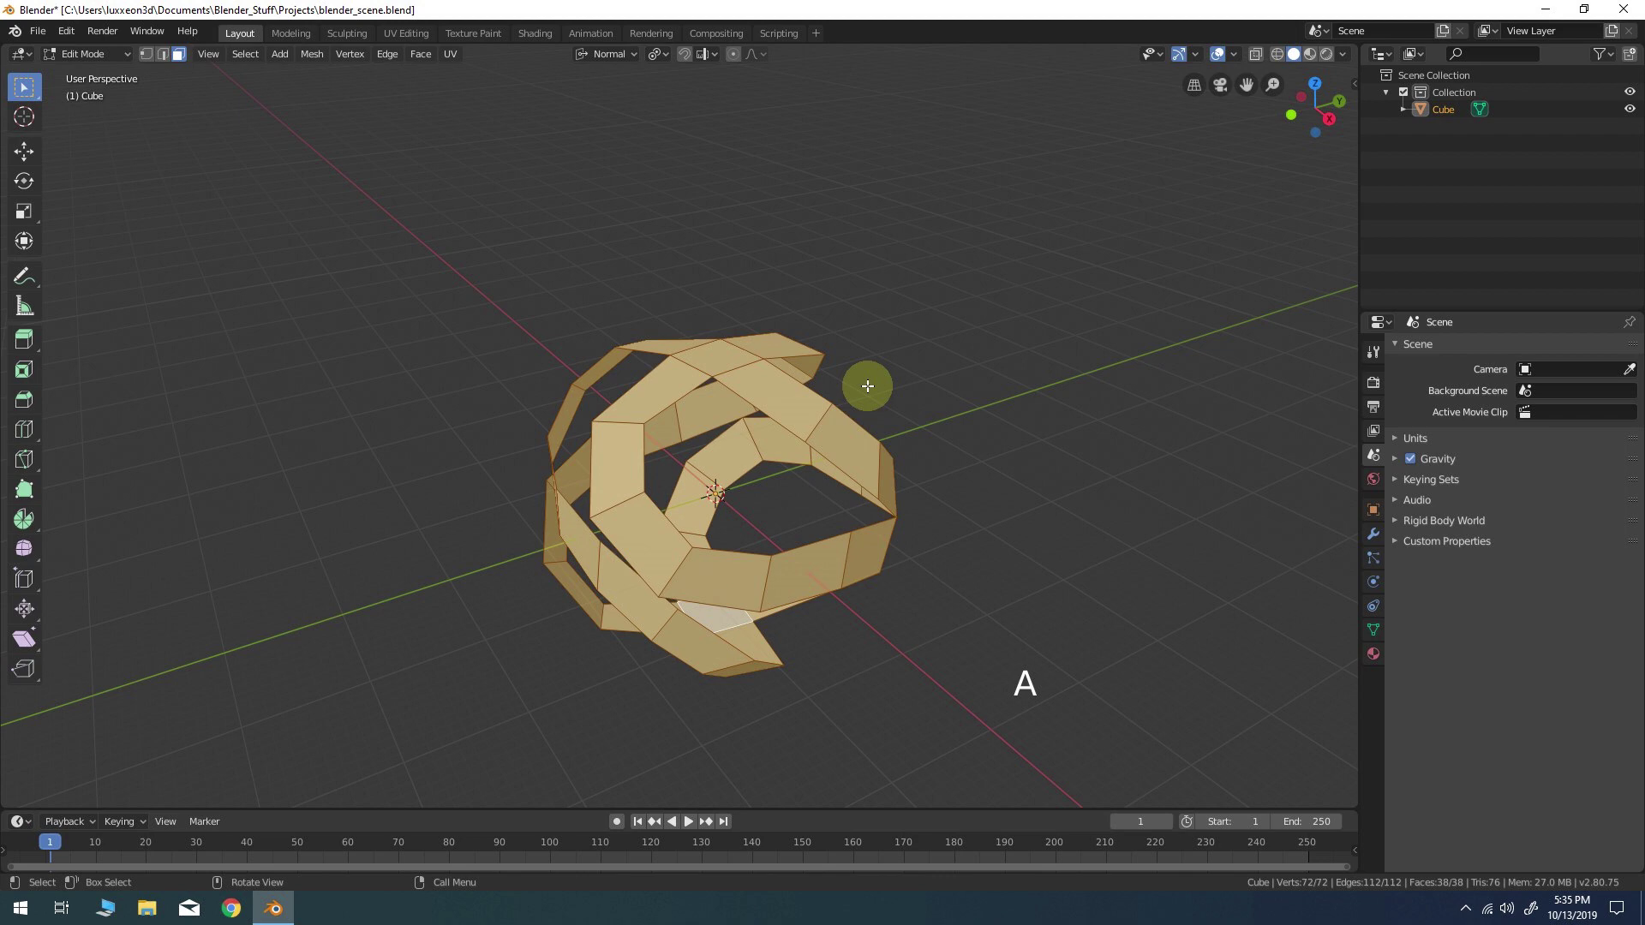
pyautogui.press('i')
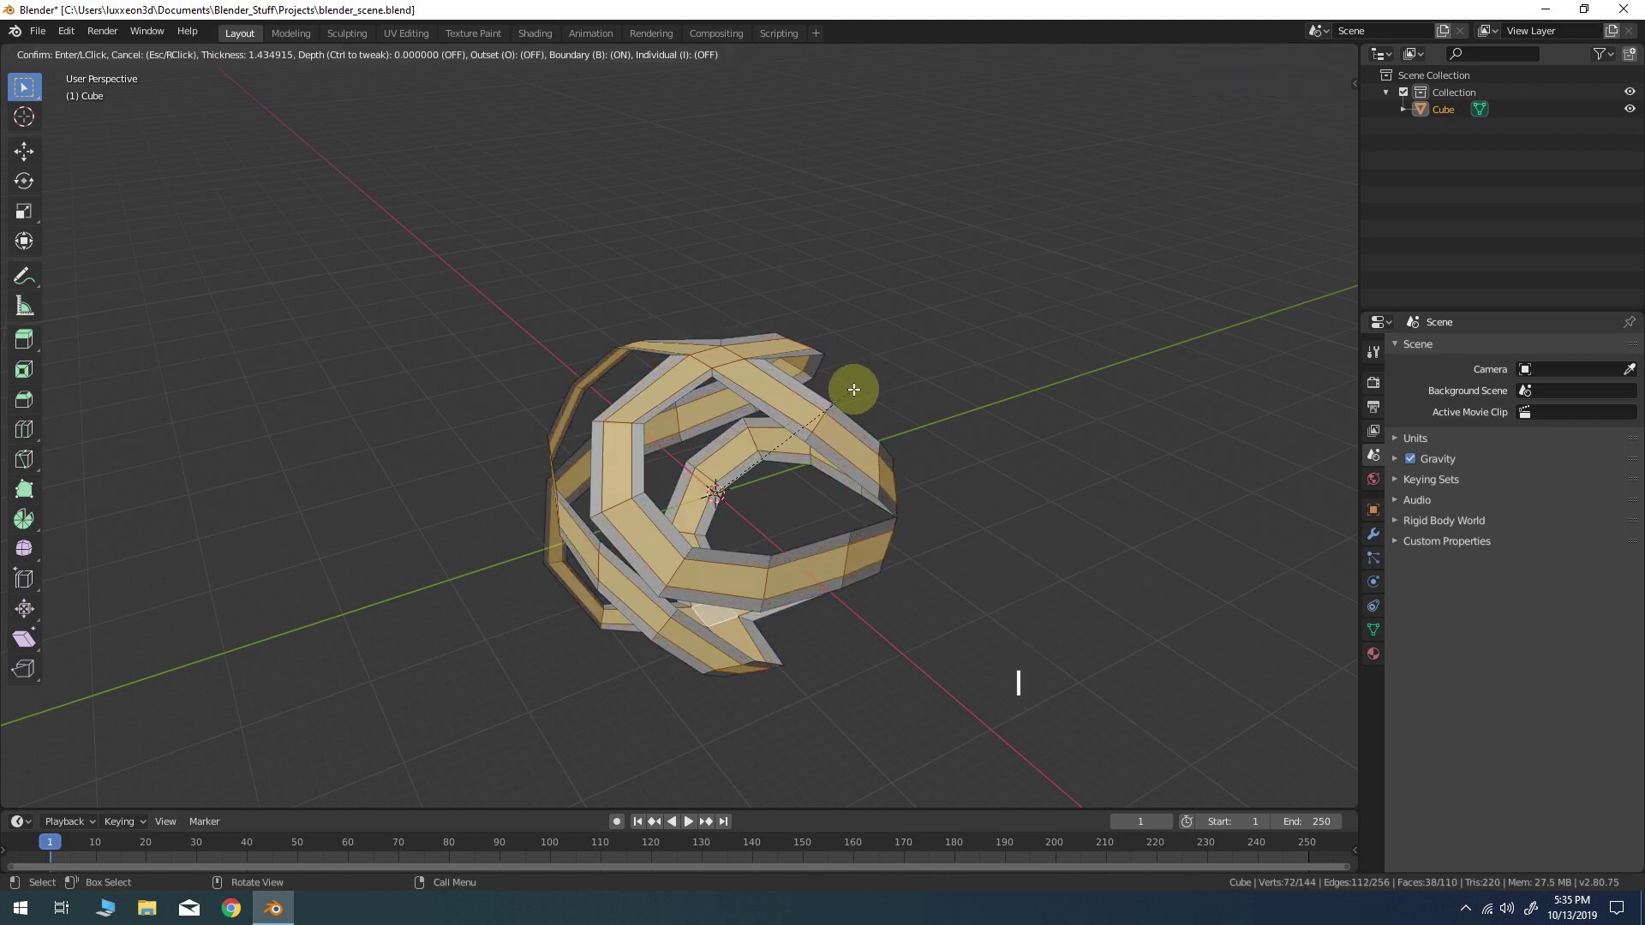
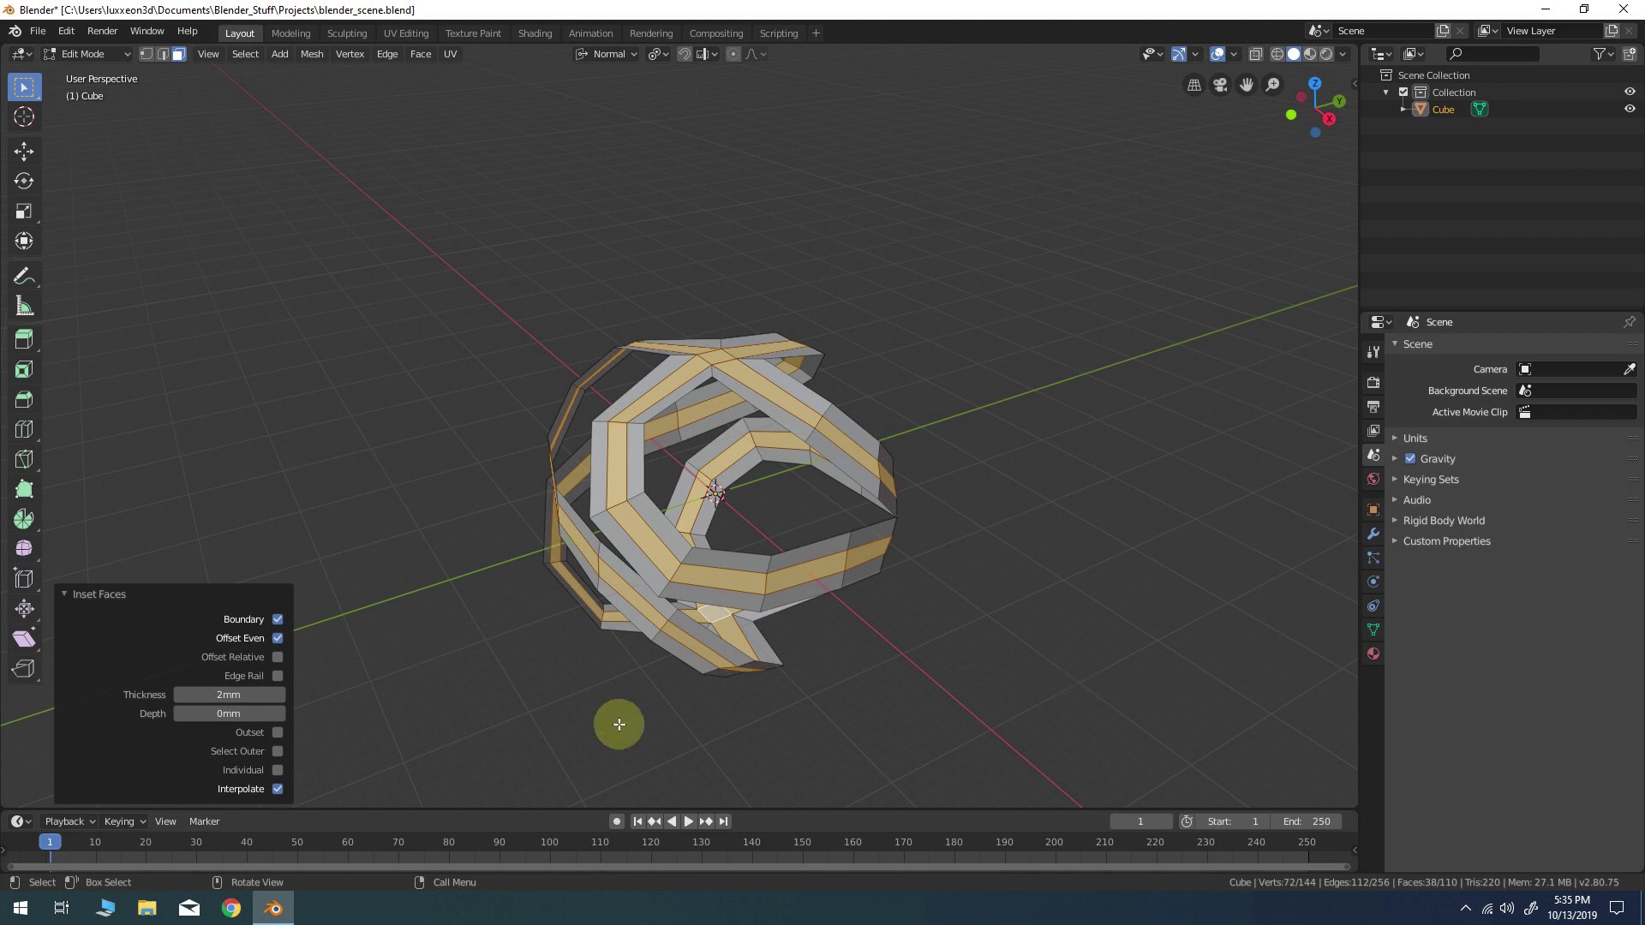
pyautogui.middleClick(805, 511)
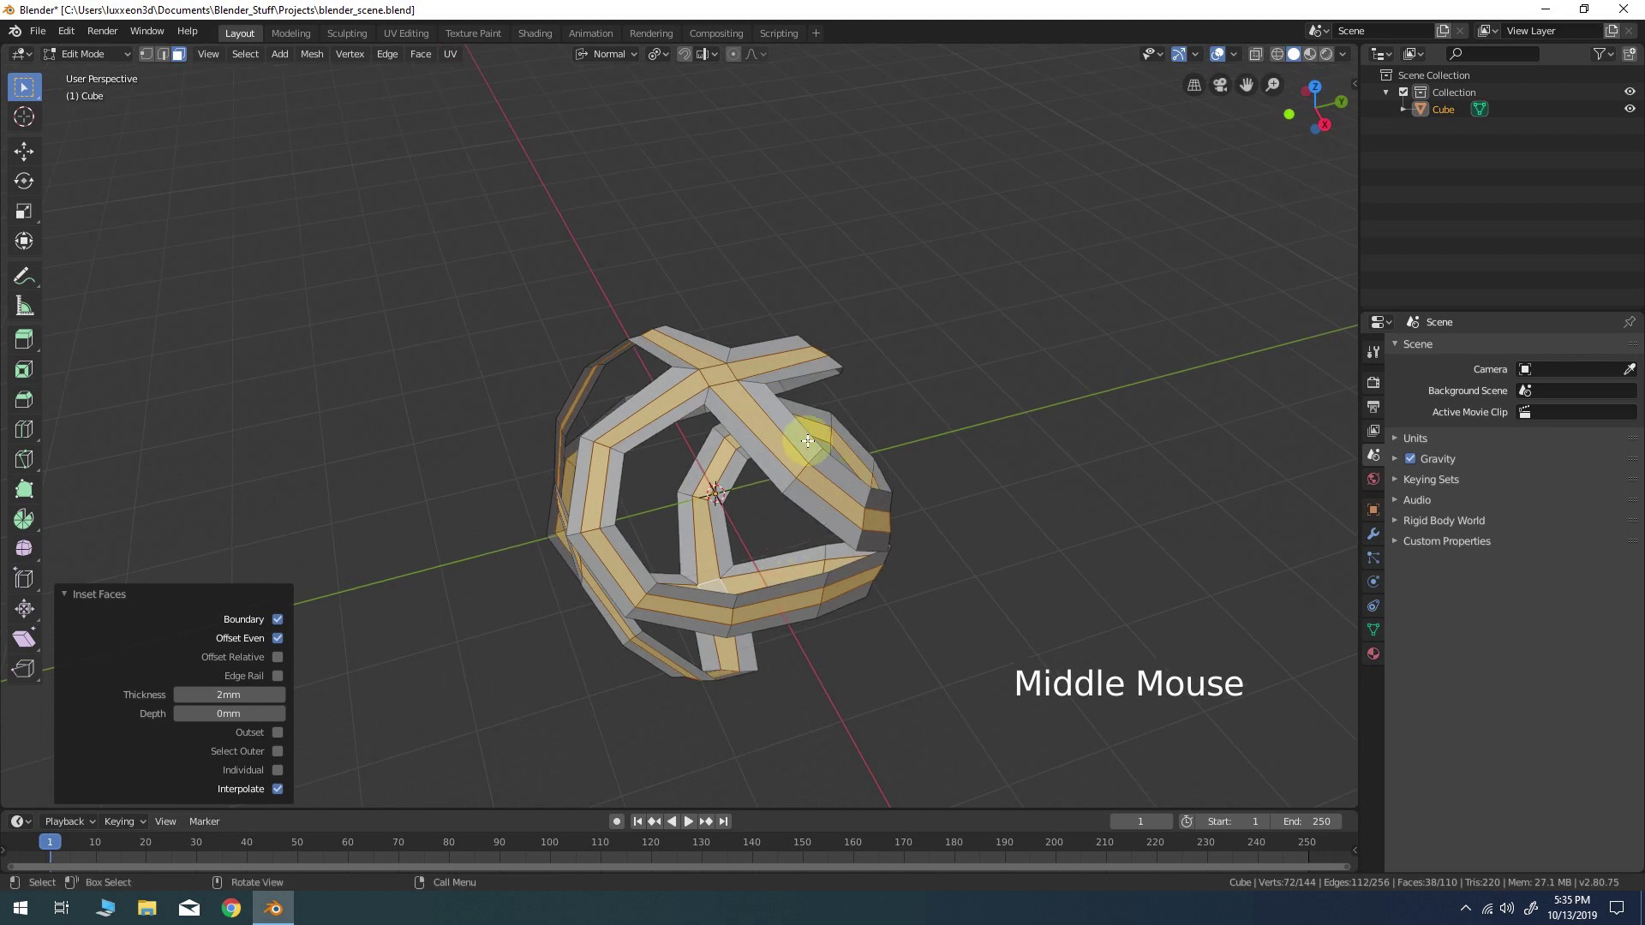
# Delete the inset centre faces, leaving thin rim strips, and return to Object Mode
pyautogui.press('x')
pyautogui.middleClick(867, 477)
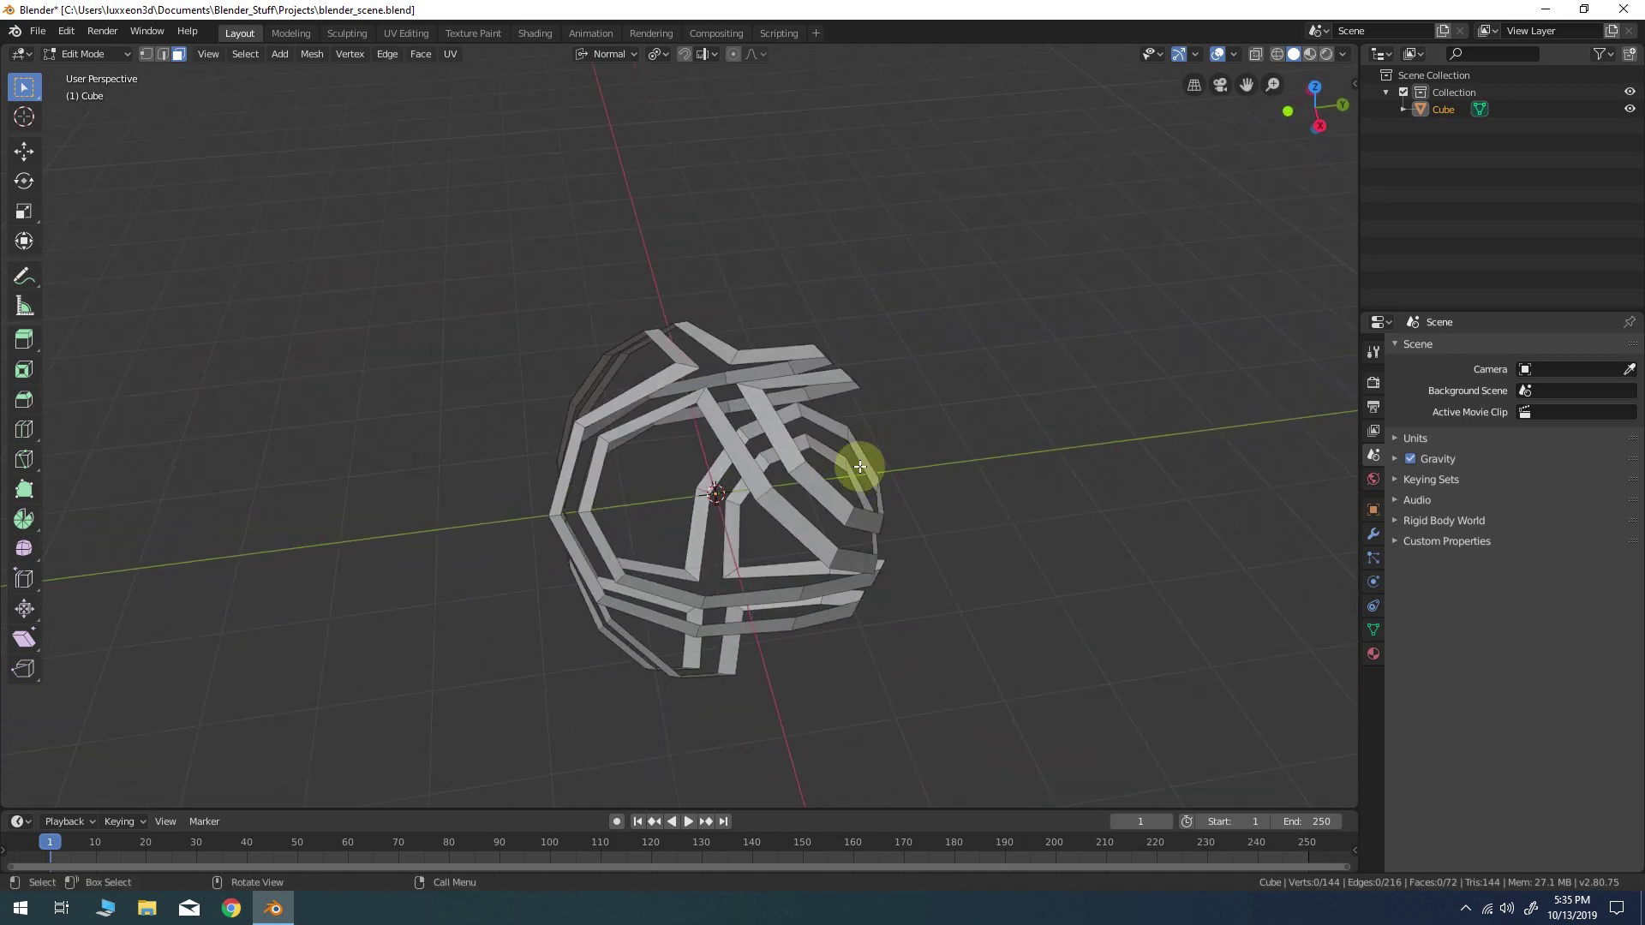
pyautogui.press('Tab')
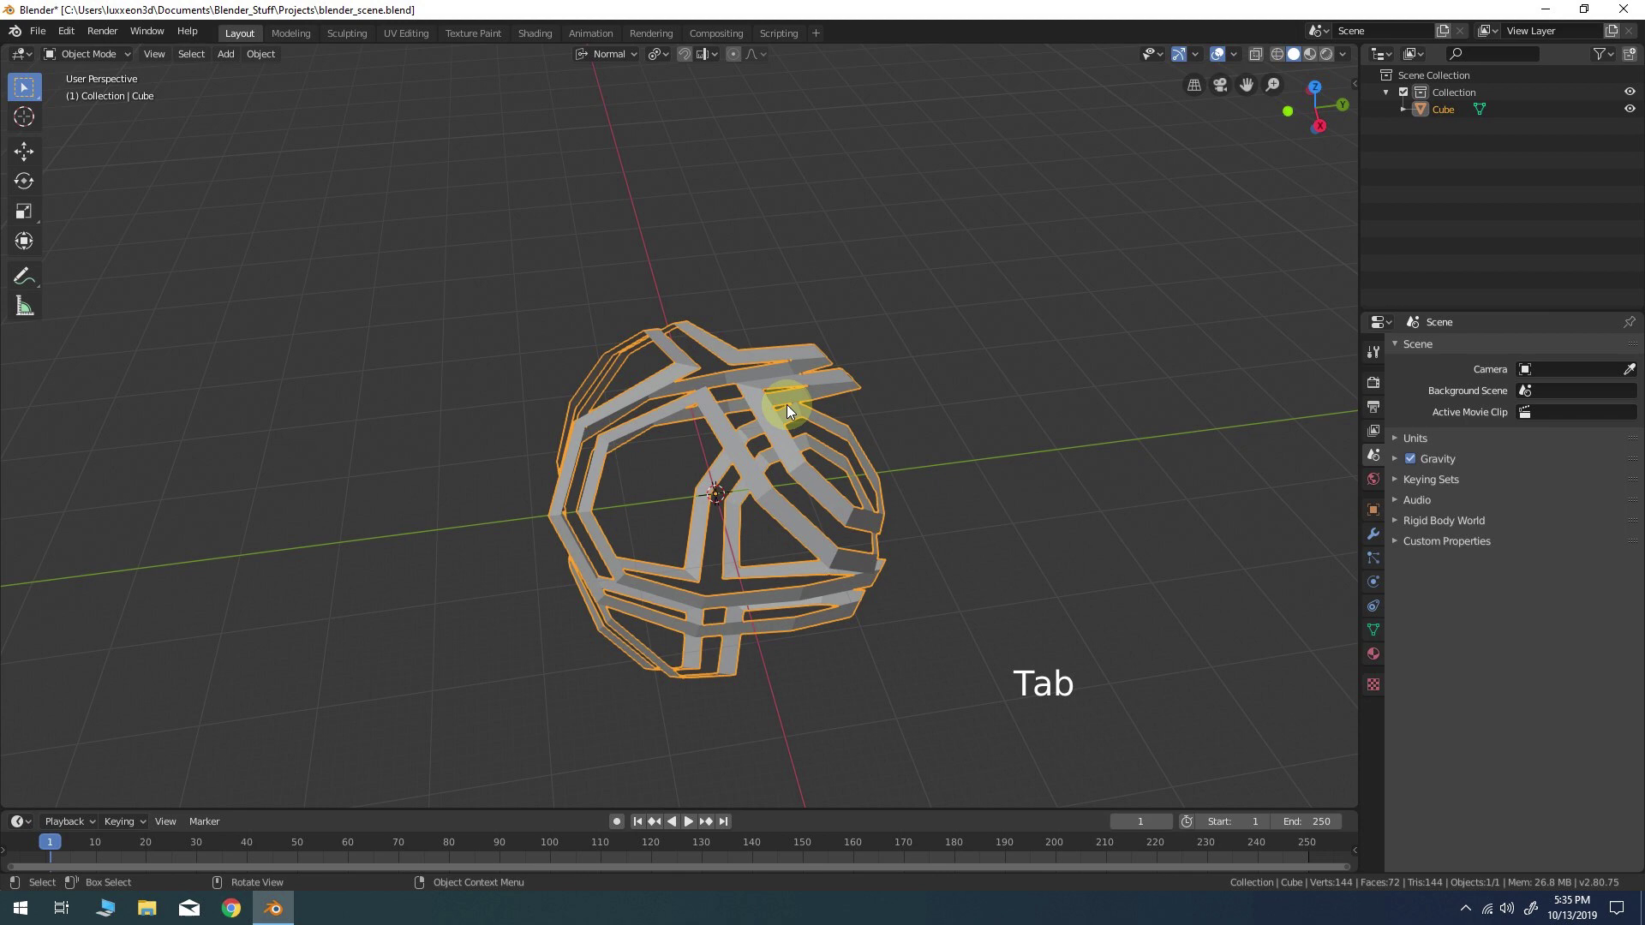
# Add Subdivision Surface and Cast (factor 1.0) modifiers, then apply both to the cage
pyautogui.click(1379, 534)
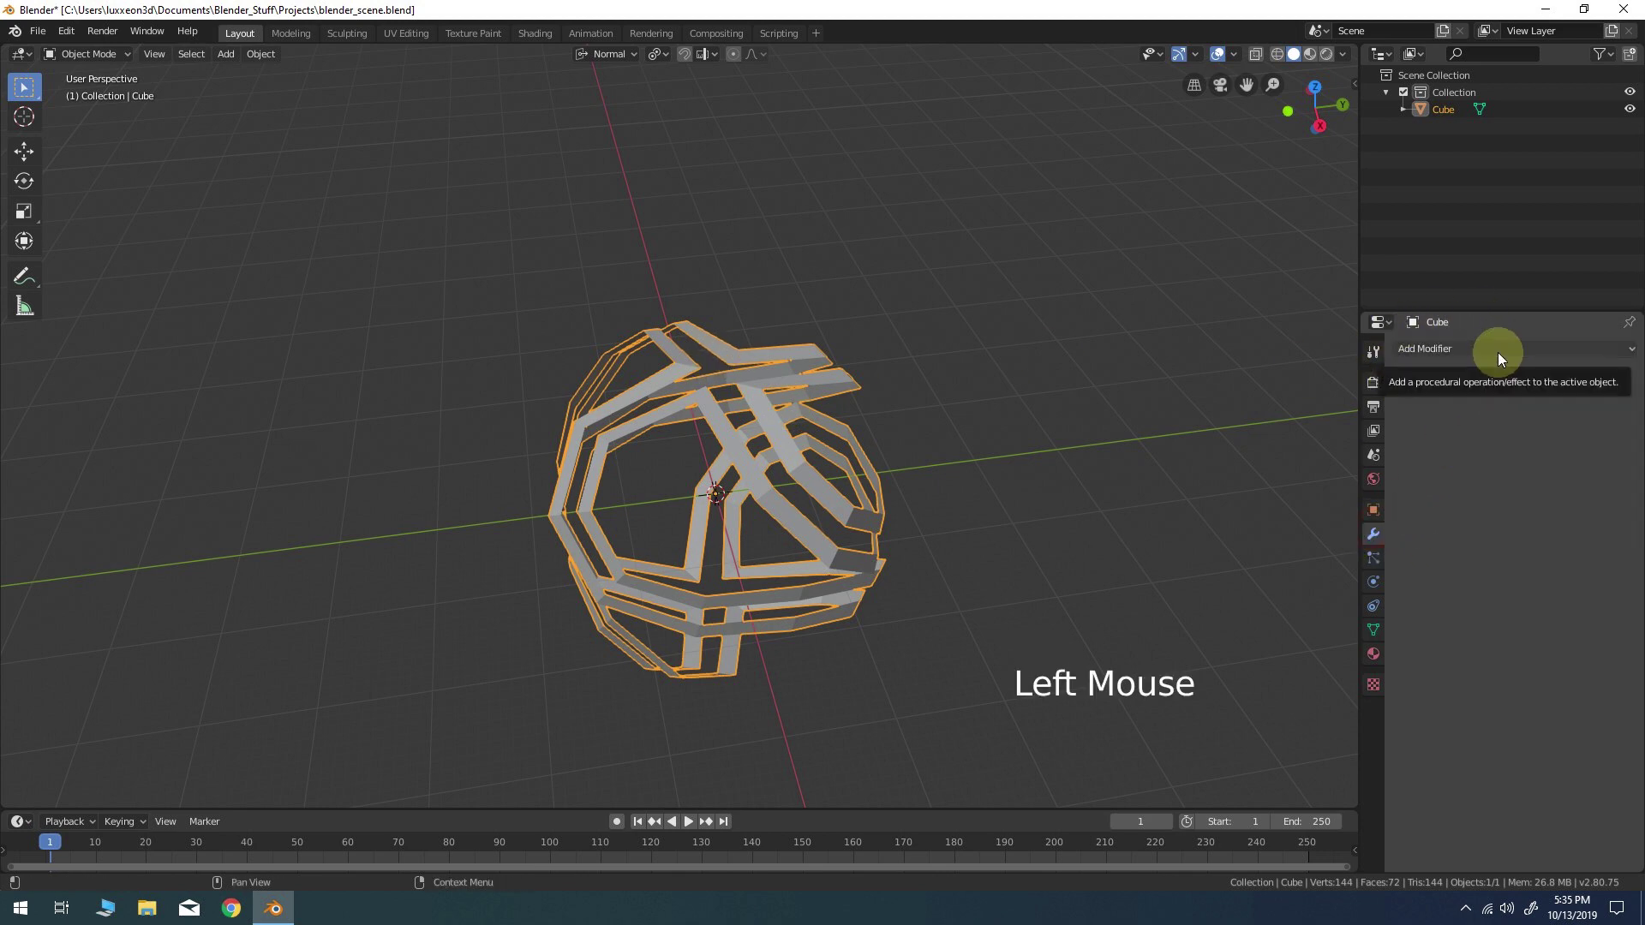
pyautogui.click(1505, 355)
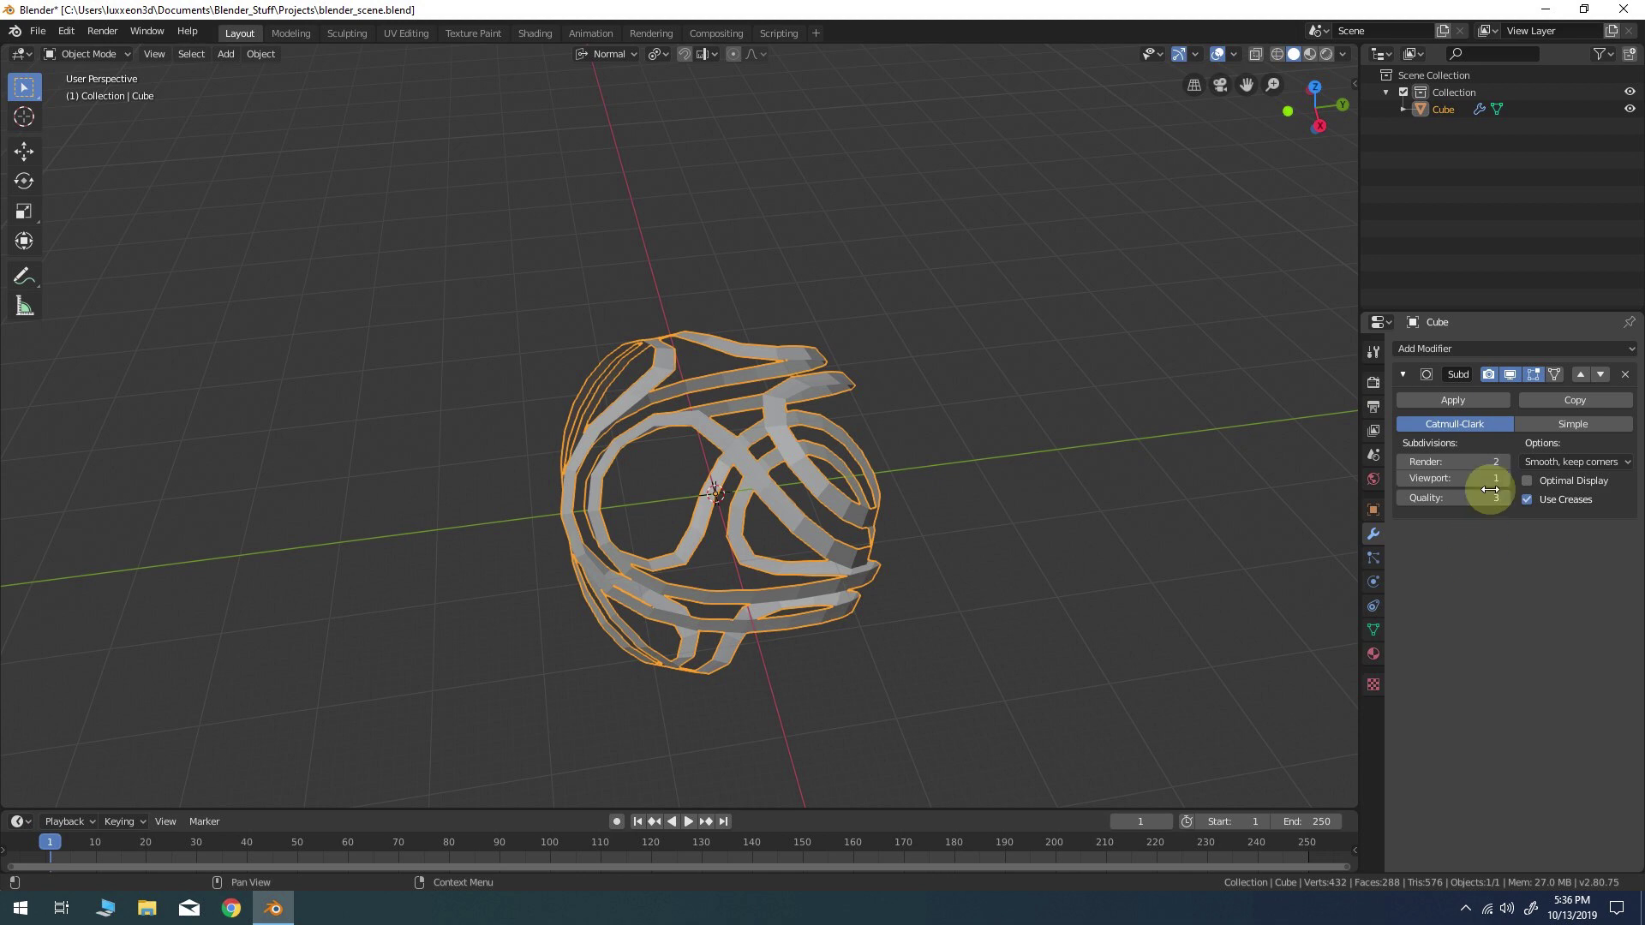
pyautogui.click(1538, 353)
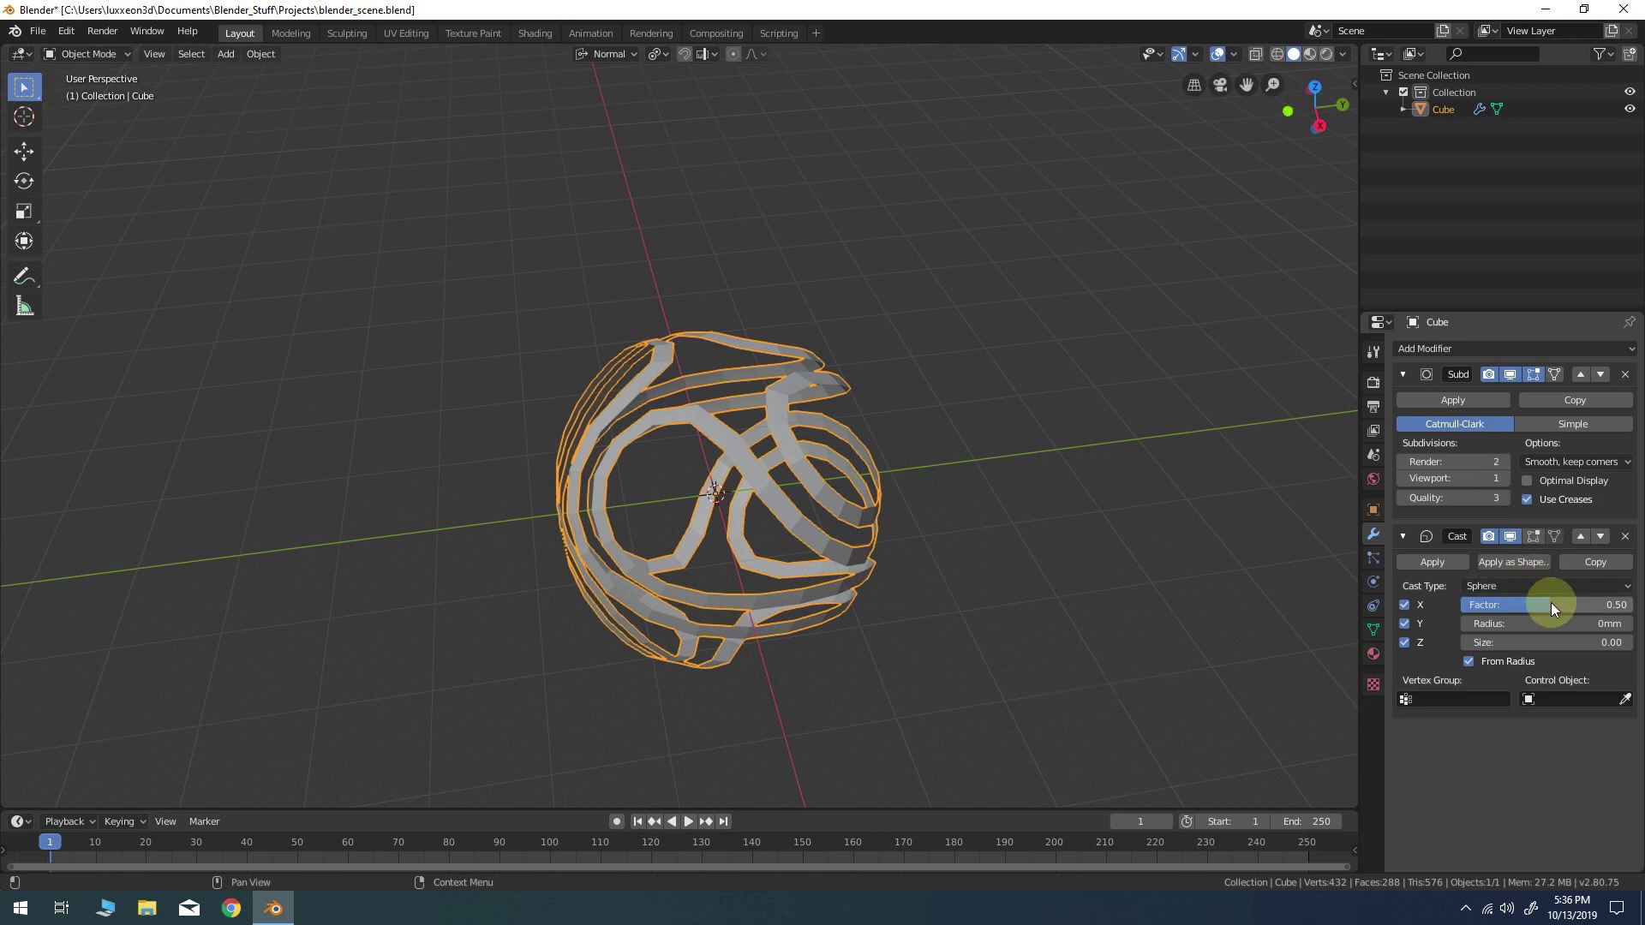
pyautogui.middleClick(1228, 467)
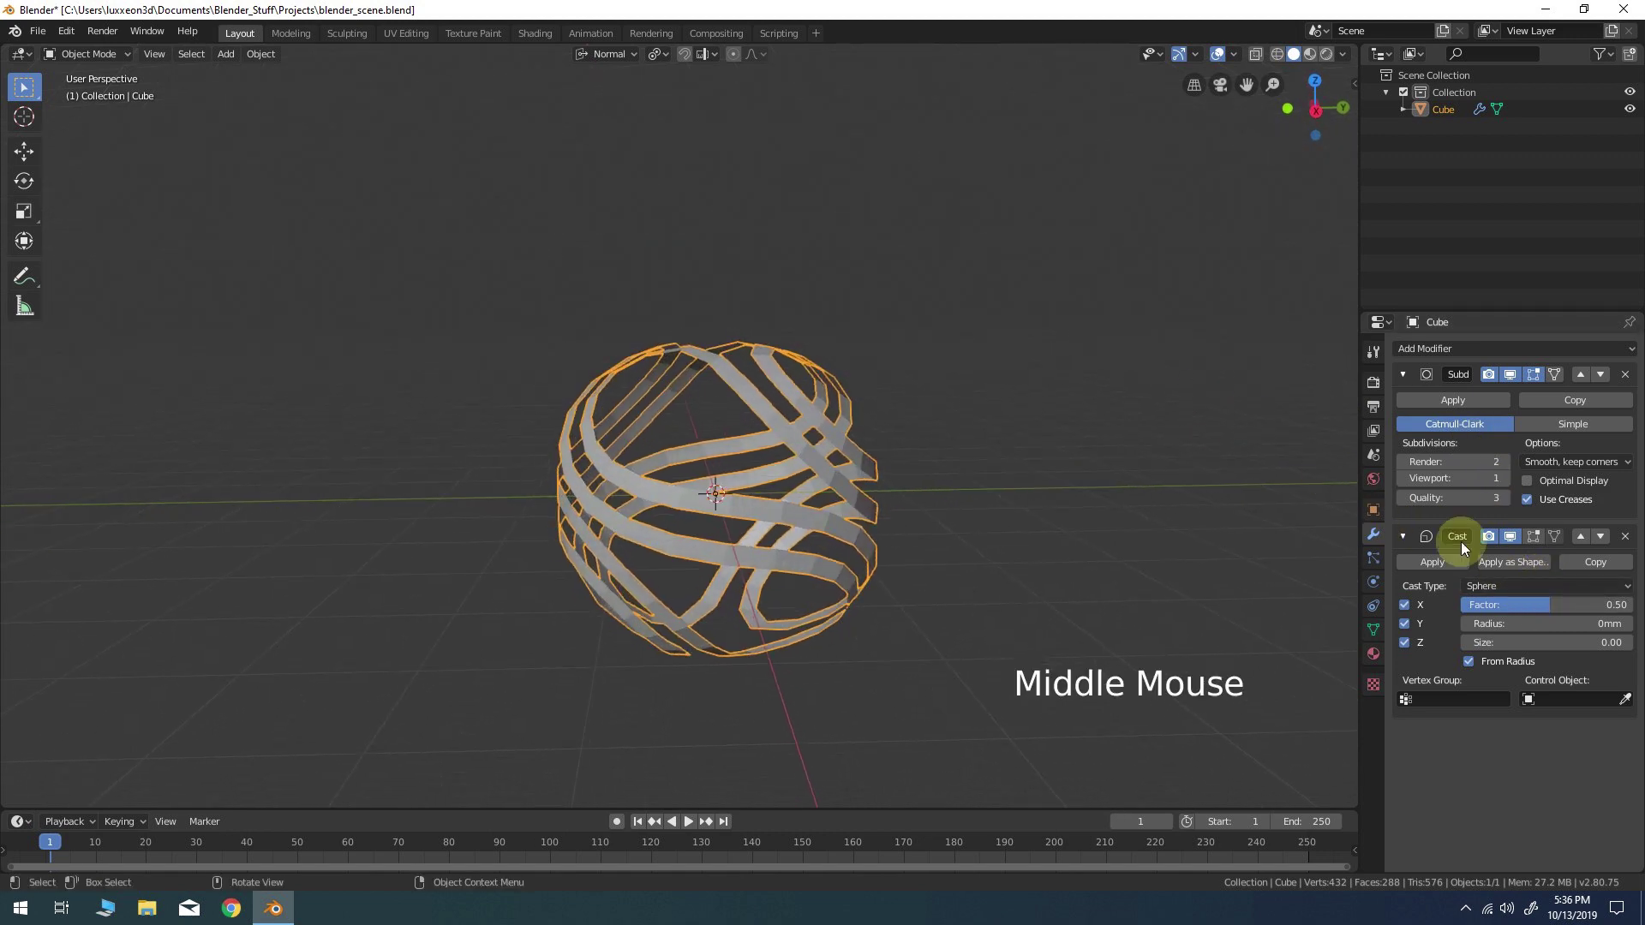
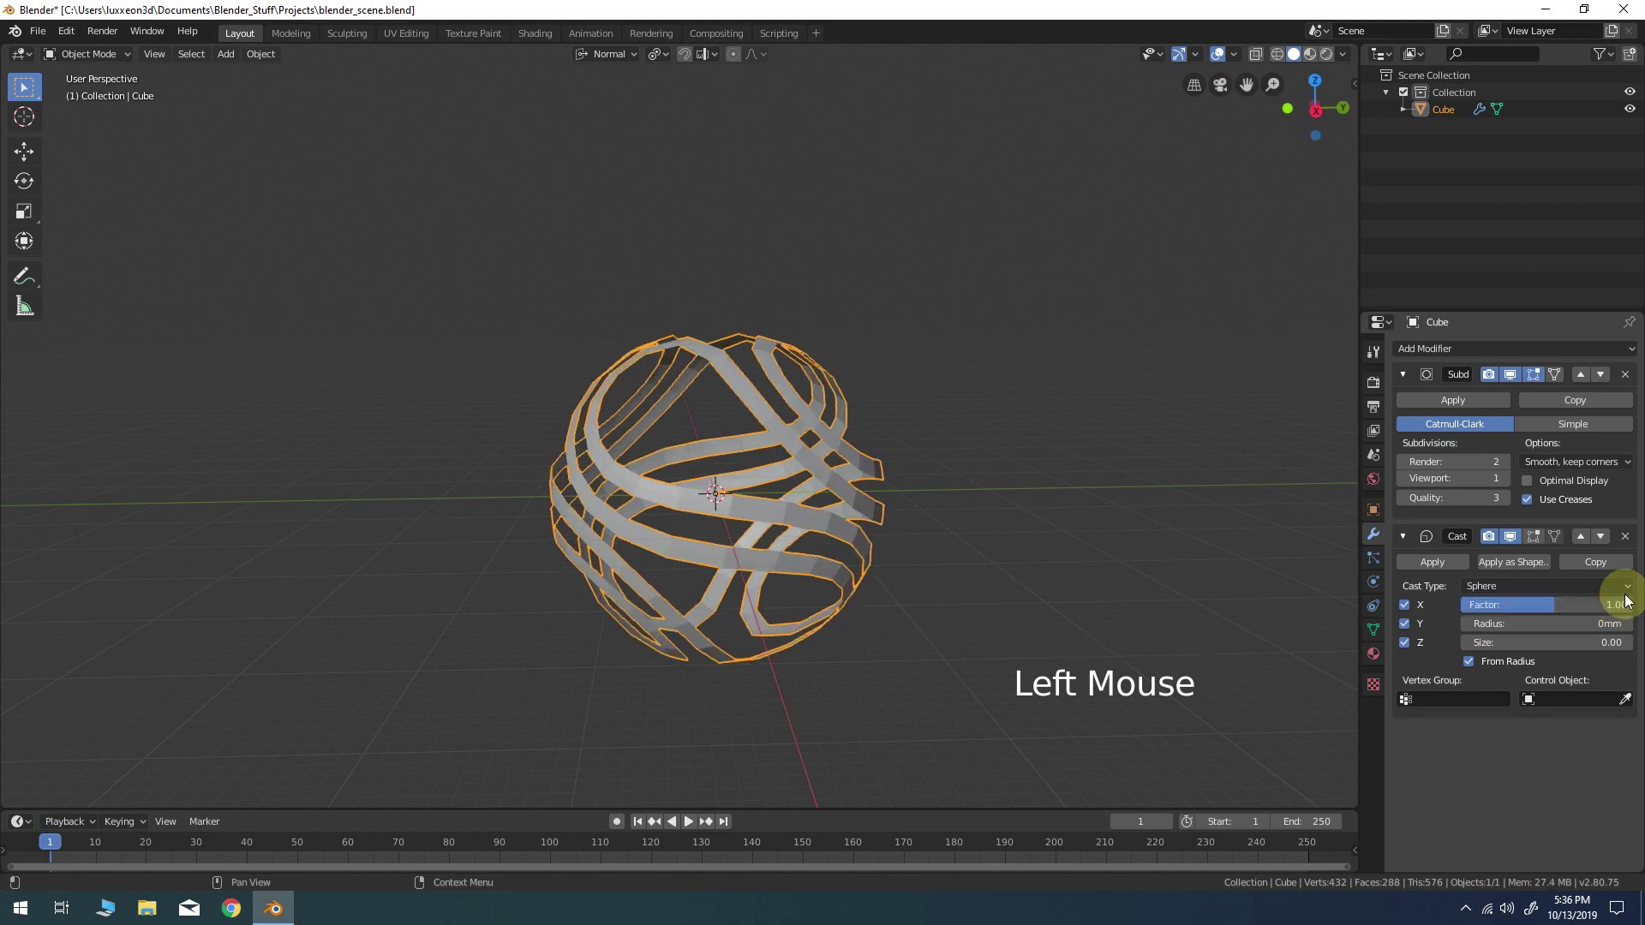
pyautogui.middleClick(731, 384)
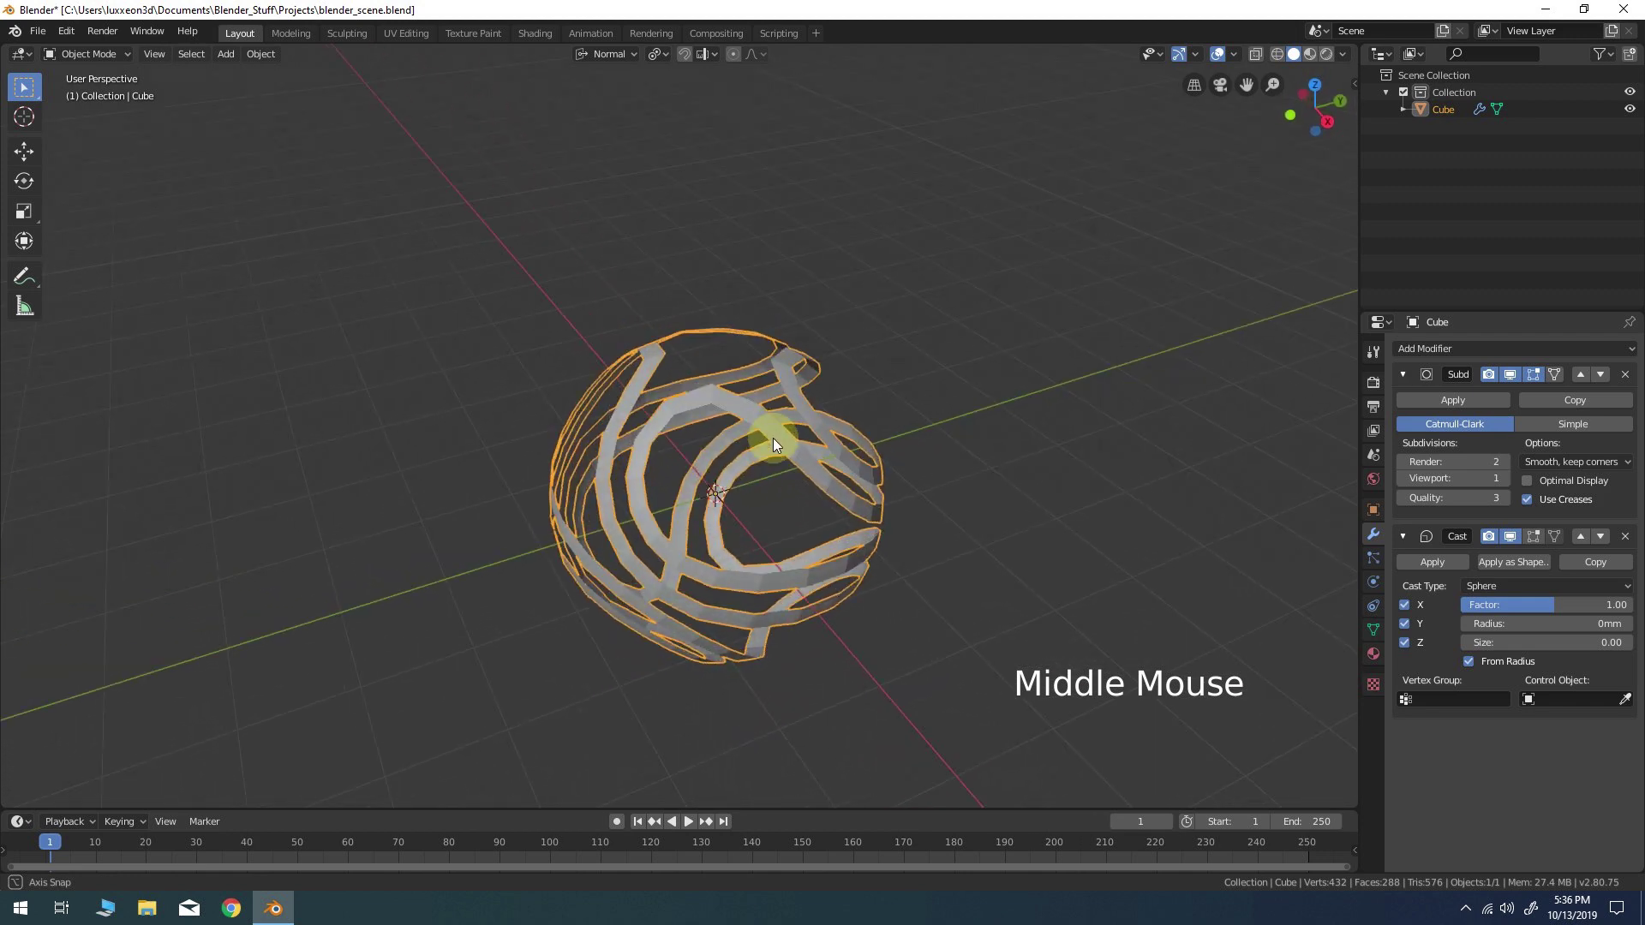
pyautogui.click(1460, 404)
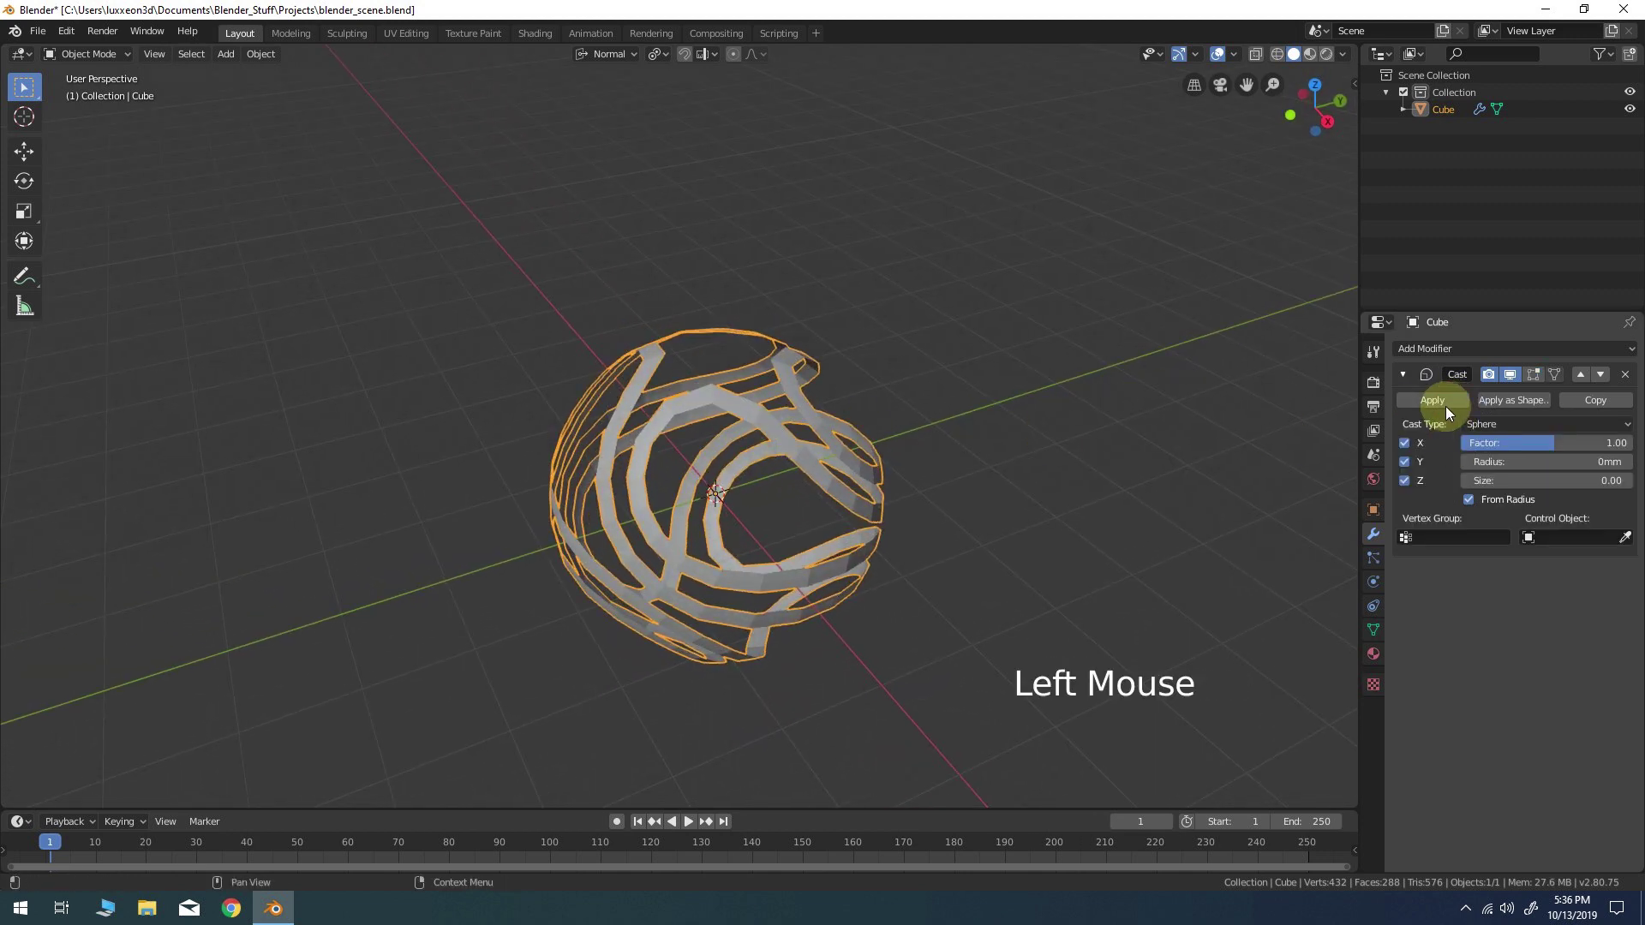
pyautogui.click(1446, 407)
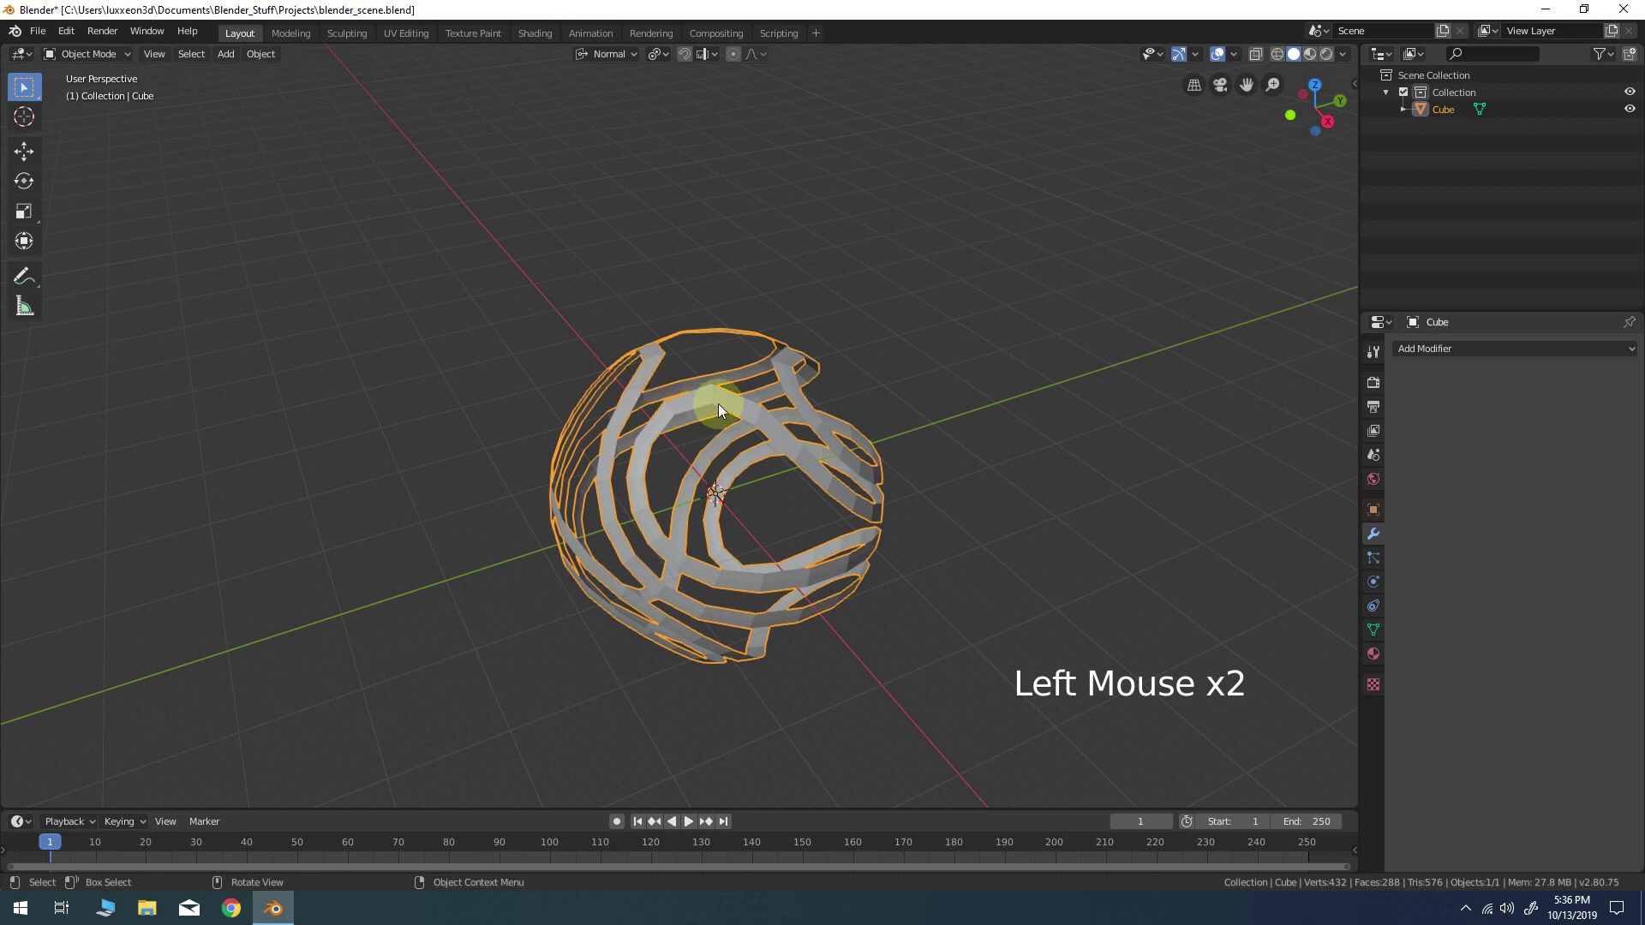
# In Edit Mode with edge selection, fill the first strip junction gap with a new face
pyautogui.press('Tab')
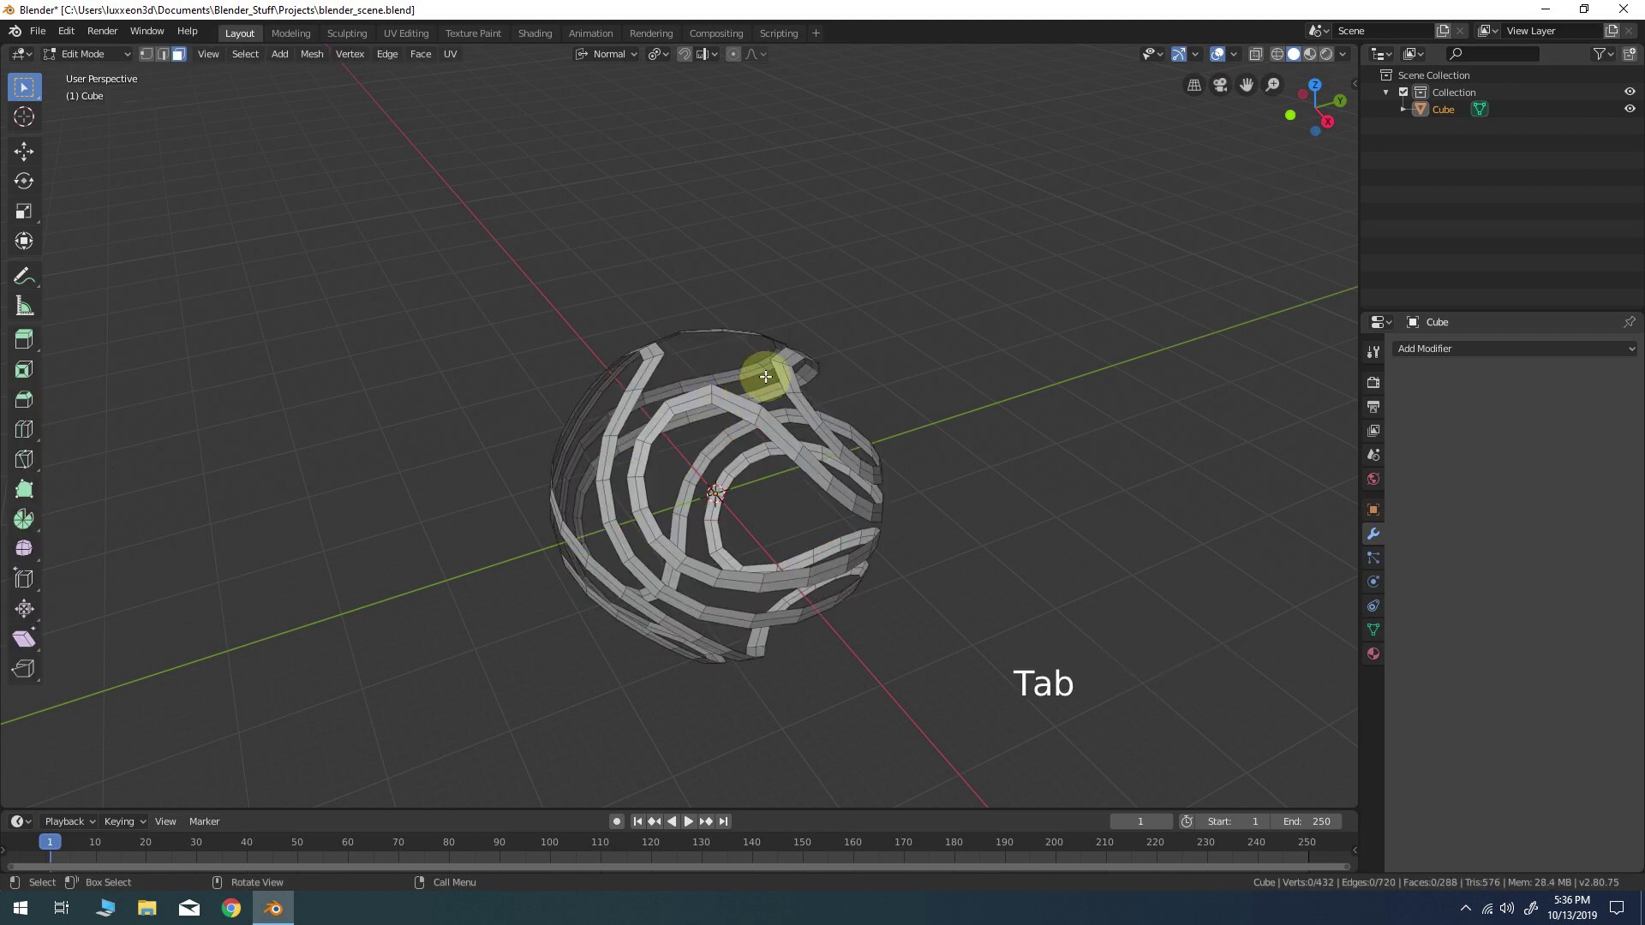
pyautogui.middleClick(802, 453)
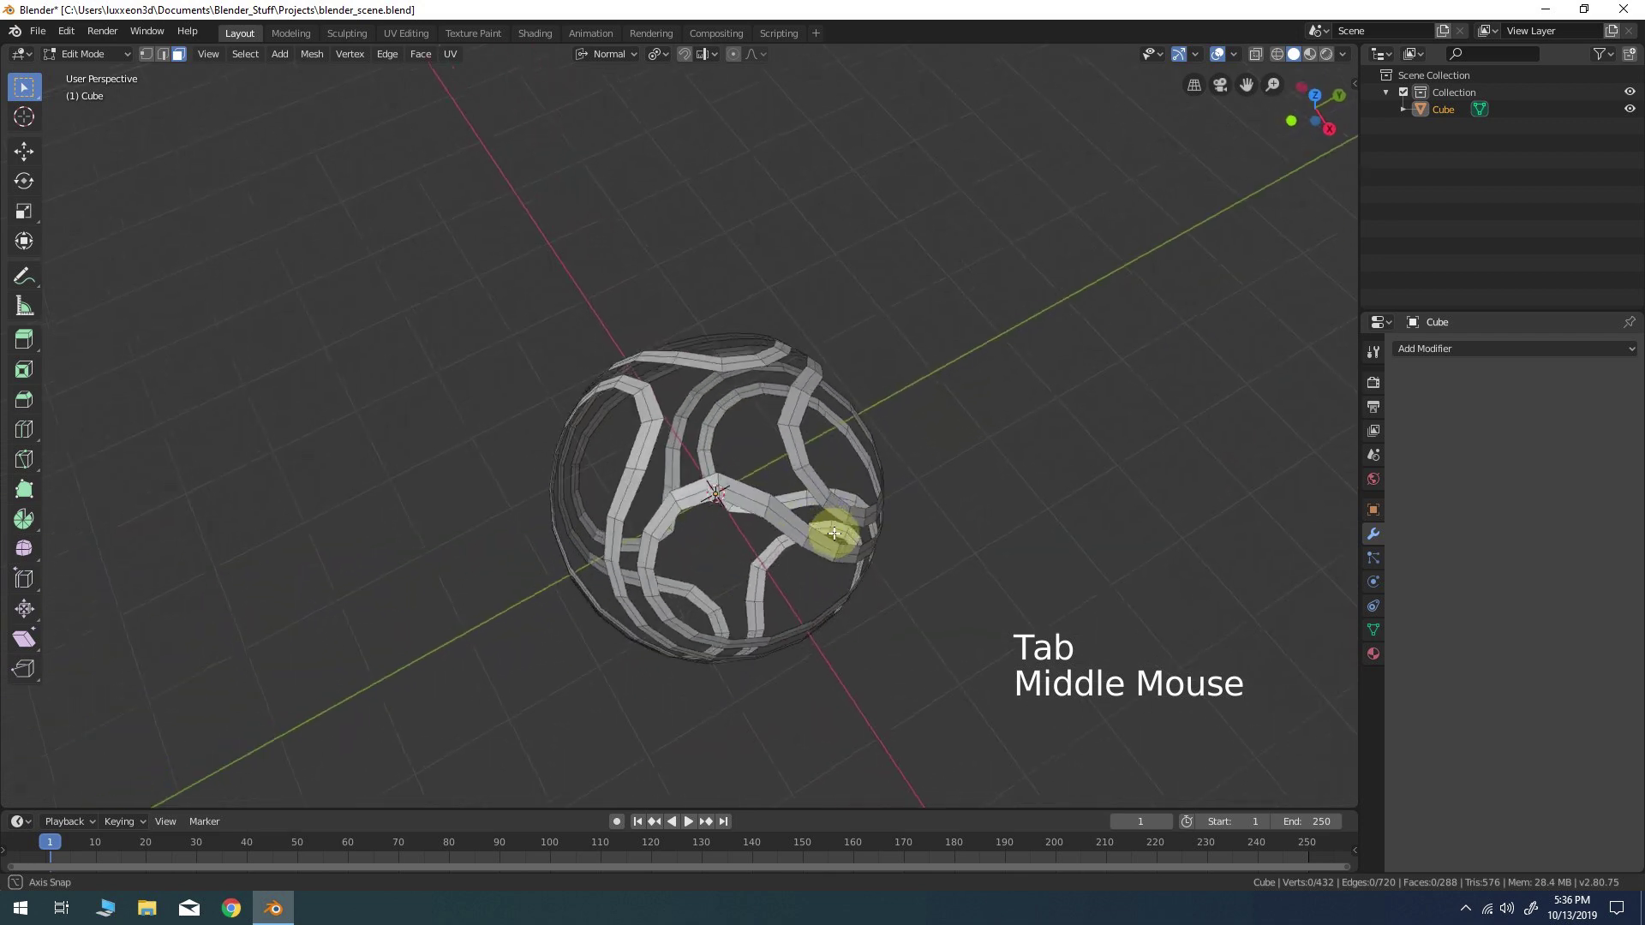
pyautogui.scroll(3)
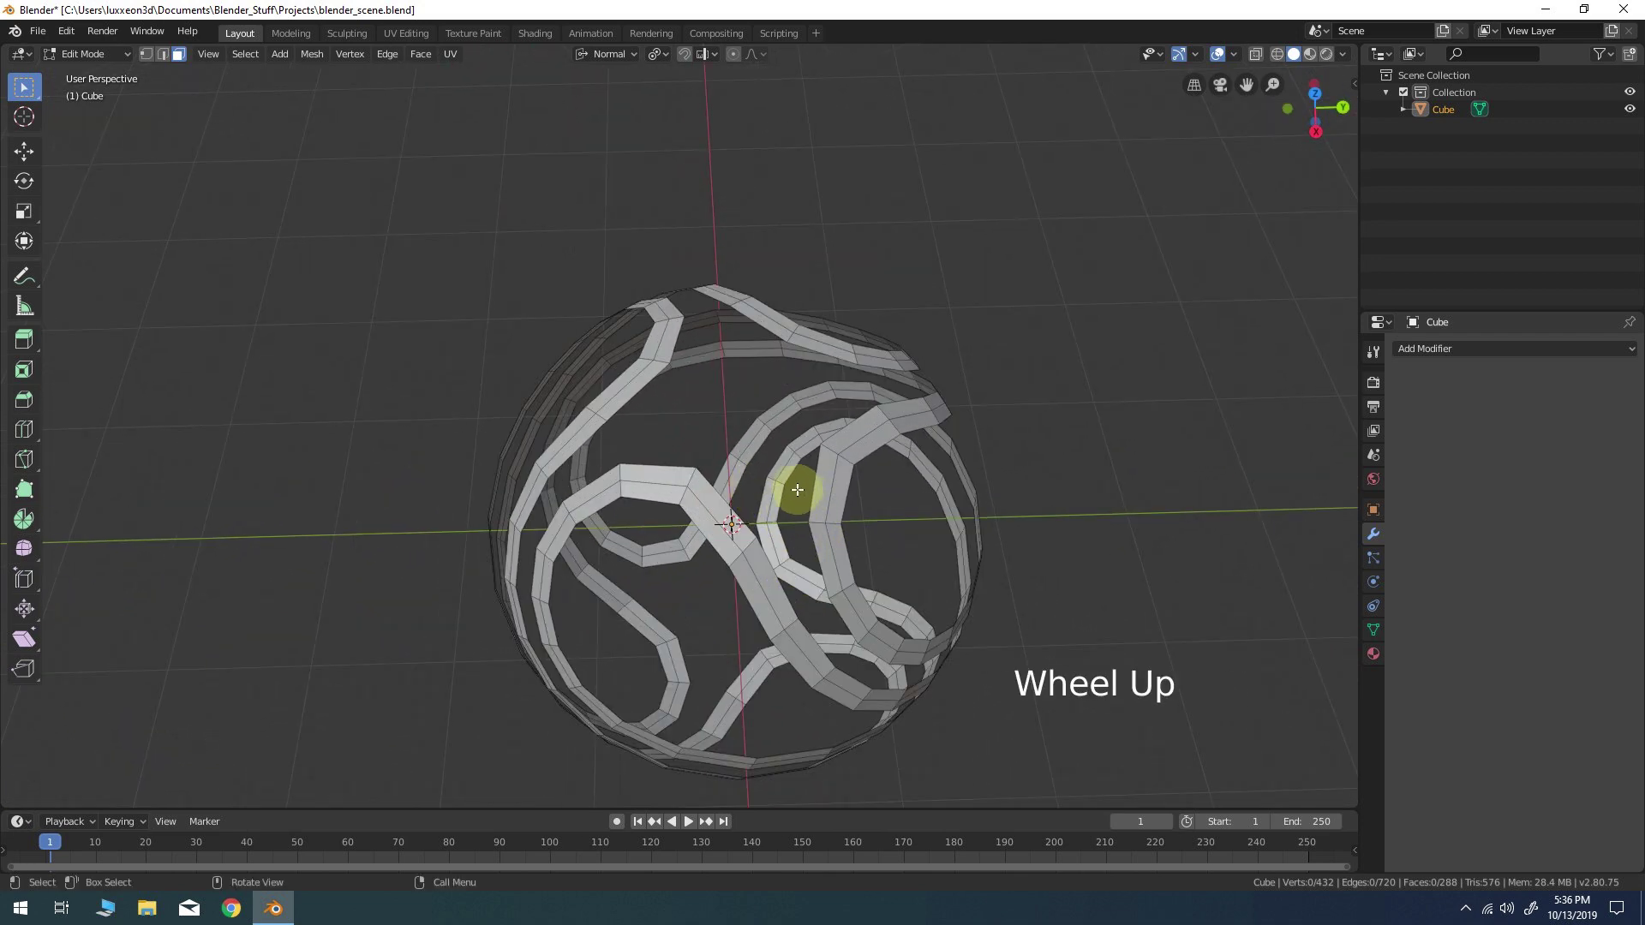
pyautogui.press('2')
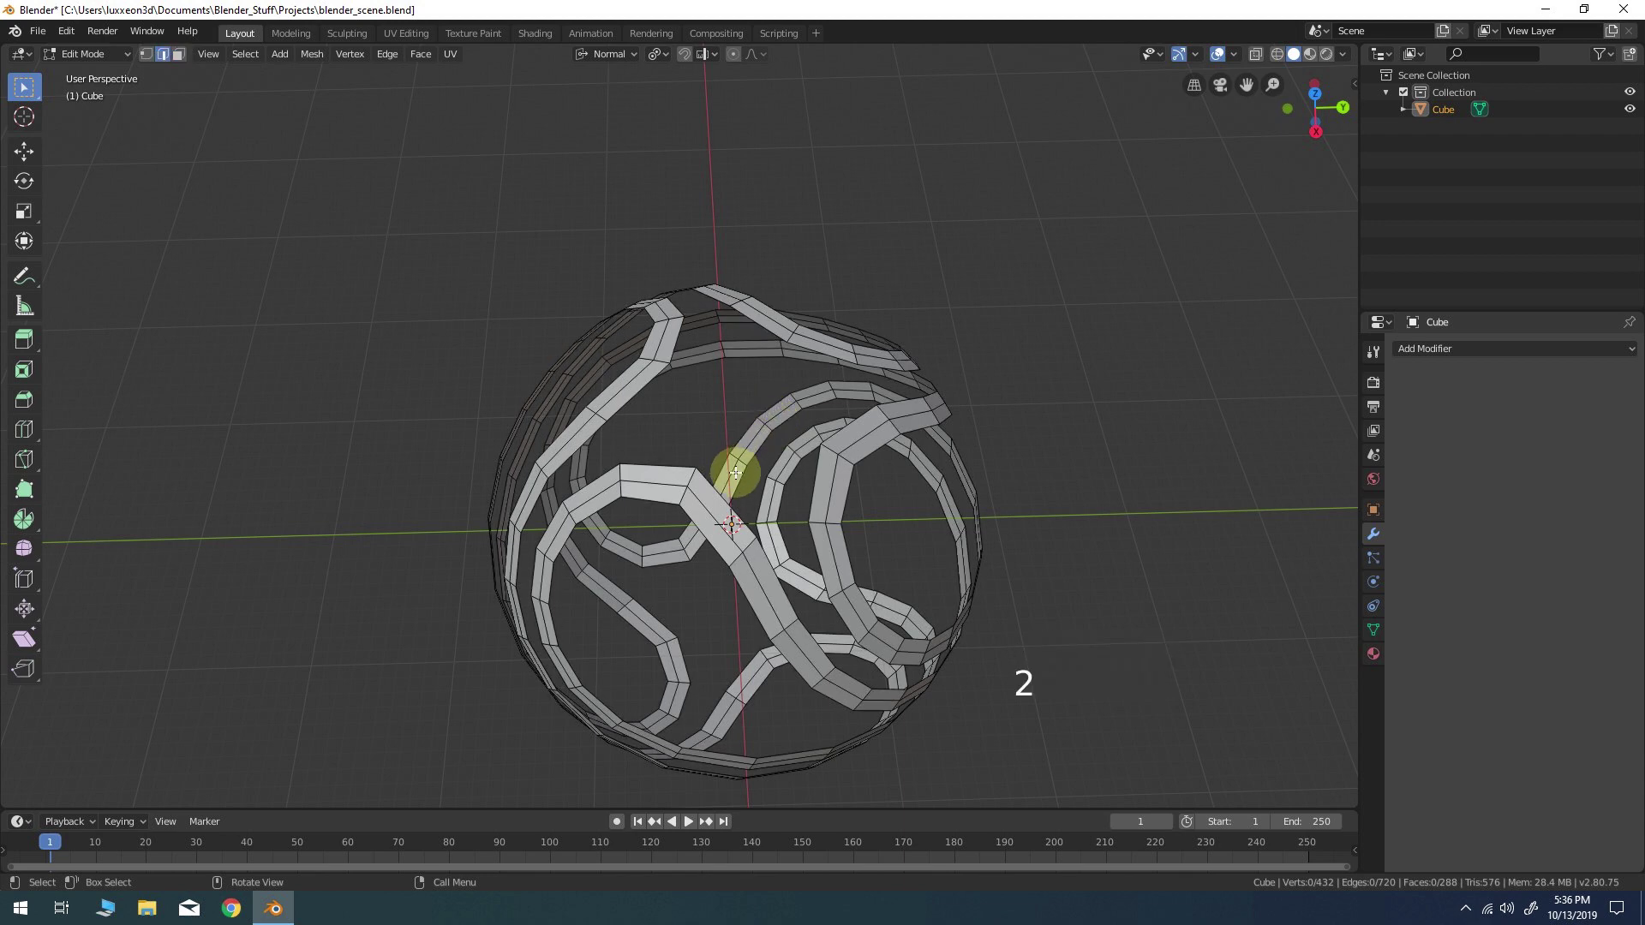
pyautogui.click(715, 486)
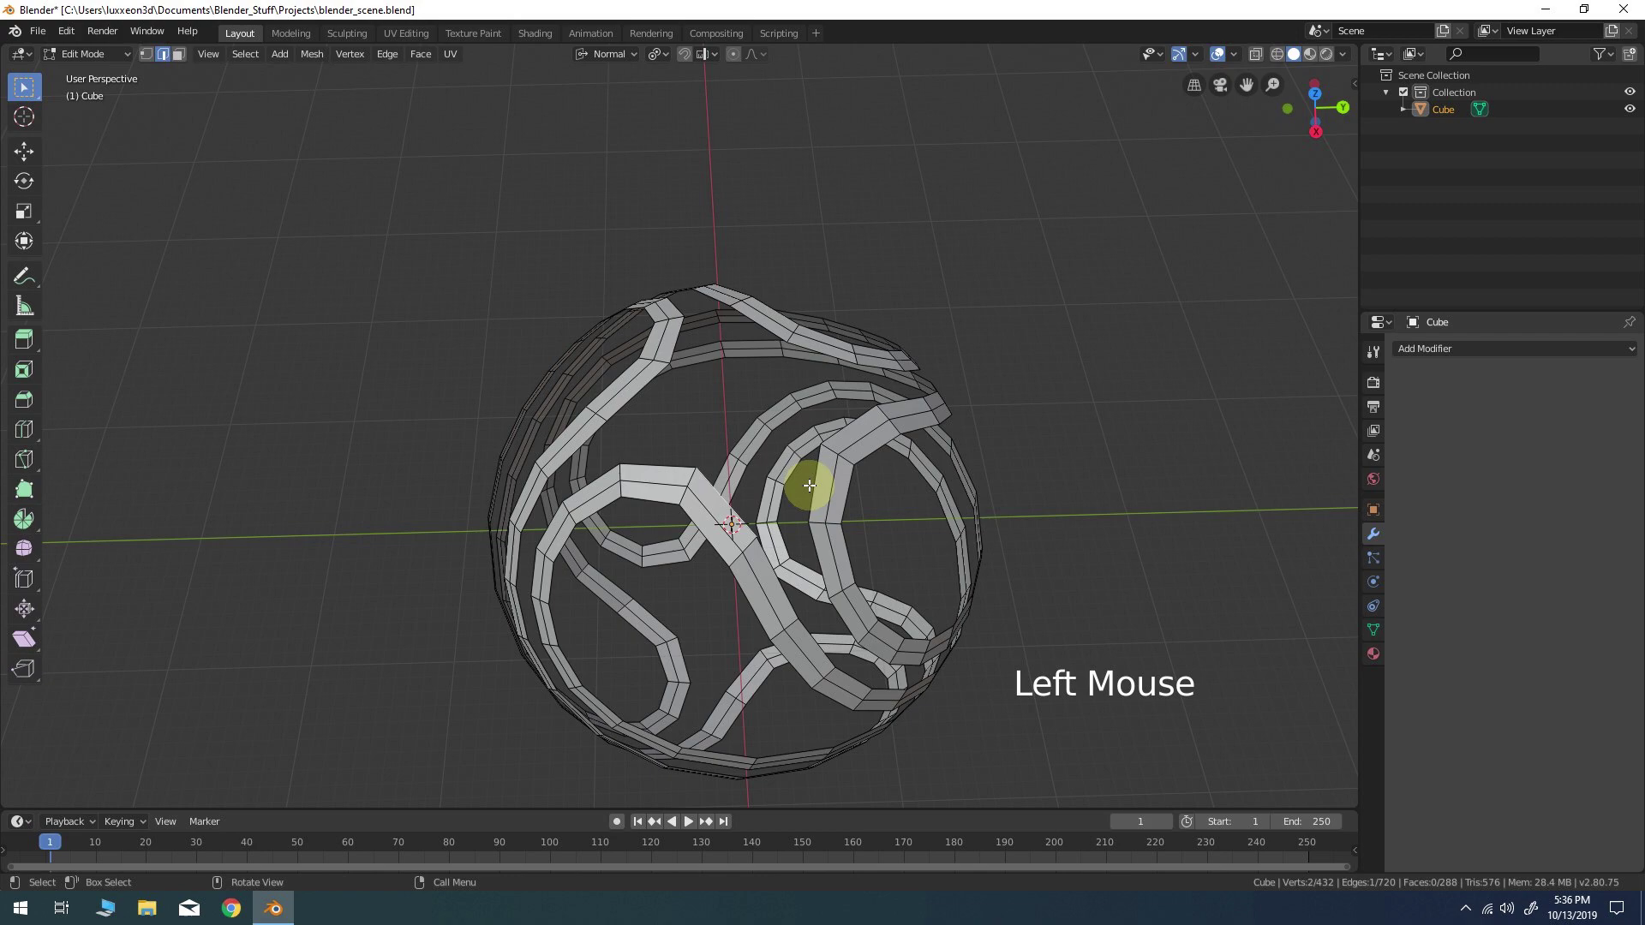
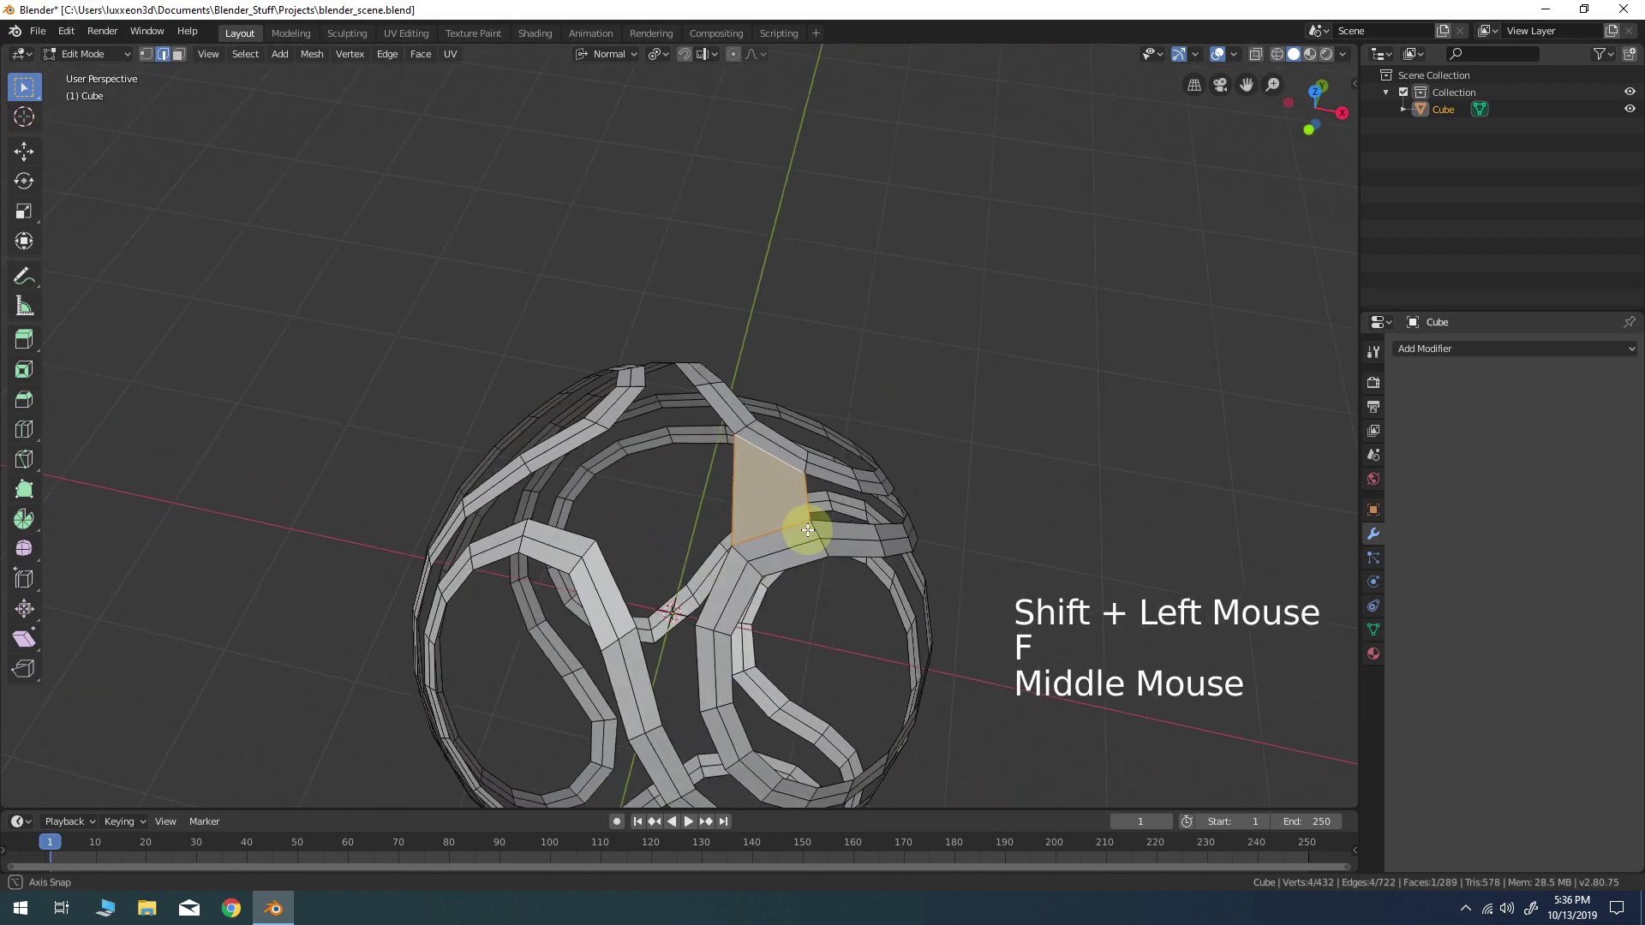
pyautogui.click(726, 580)
pyautogui.click(618, 588)
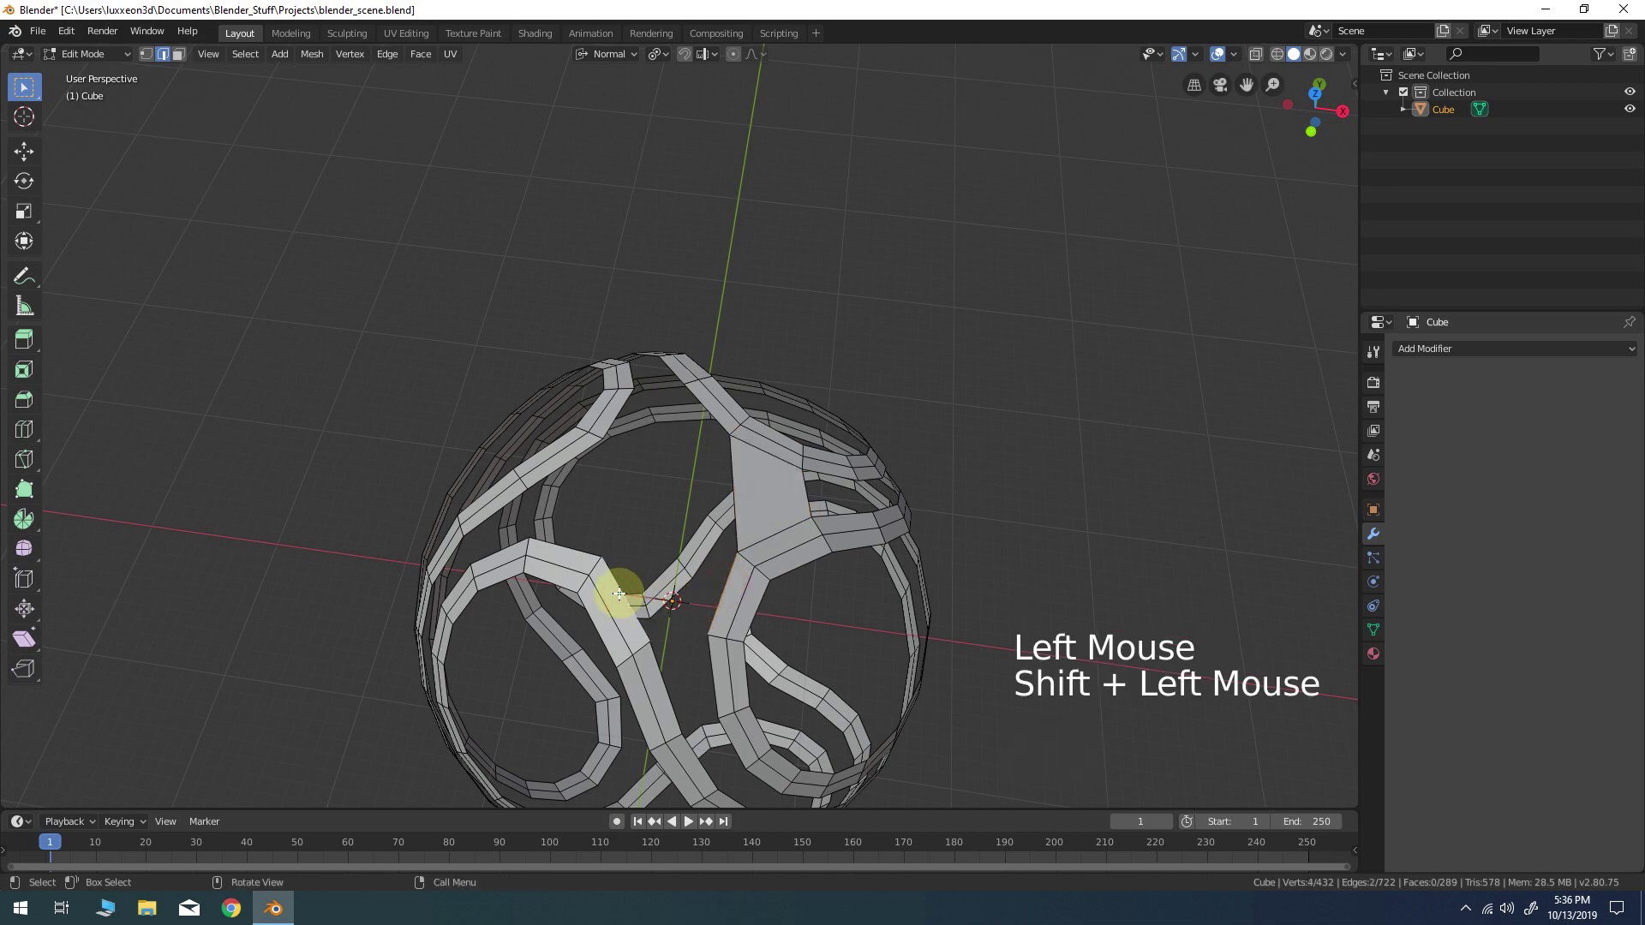
pyautogui.press('f')
pyautogui.middleClick(611, 693)
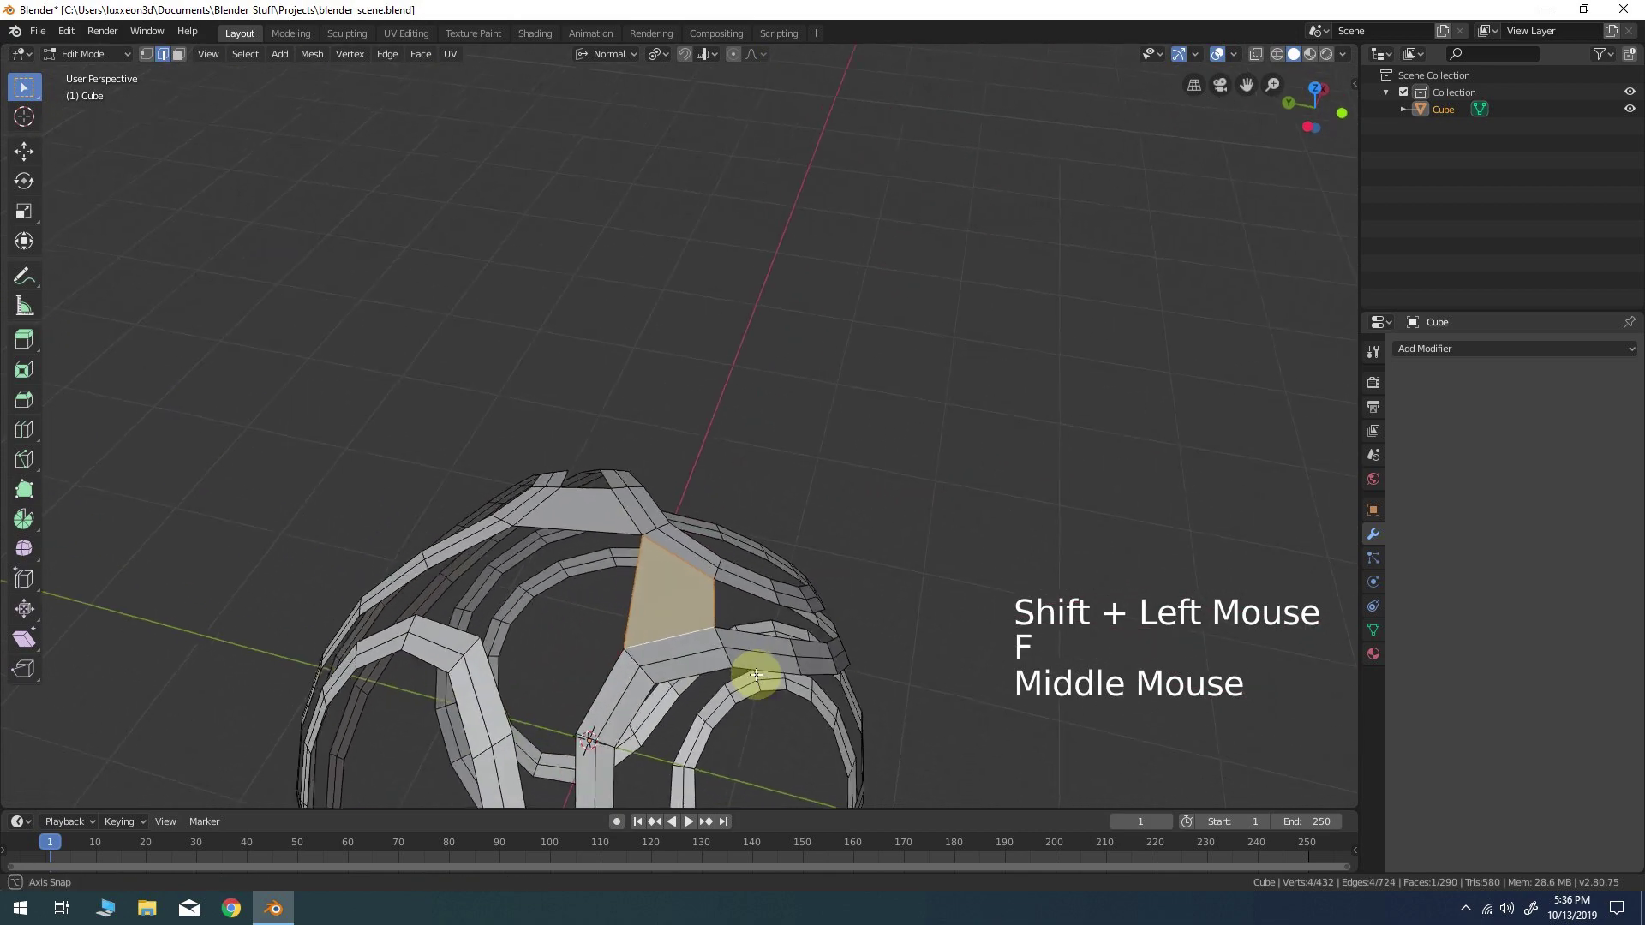
# Fill a second junction gap with a new face and check the cage for more holes
pyautogui.middleClick(731, 674)
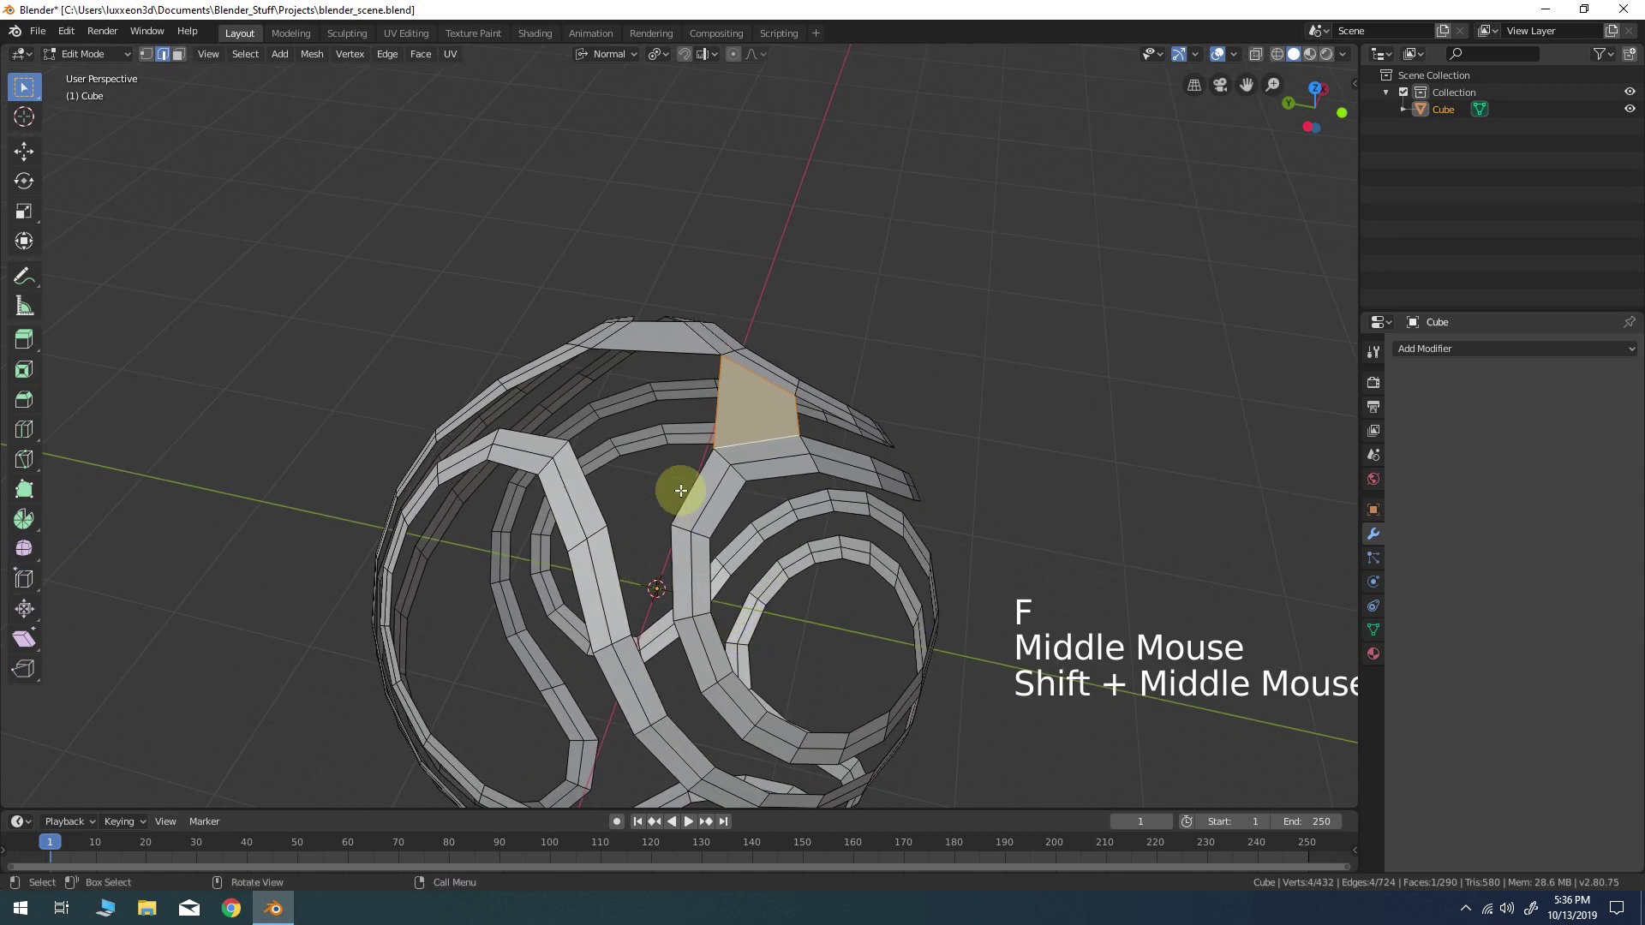
pyautogui.click(693, 483)
pyautogui.click(591, 494)
pyautogui.press('f')
pyautogui.middleClick(574, 574)
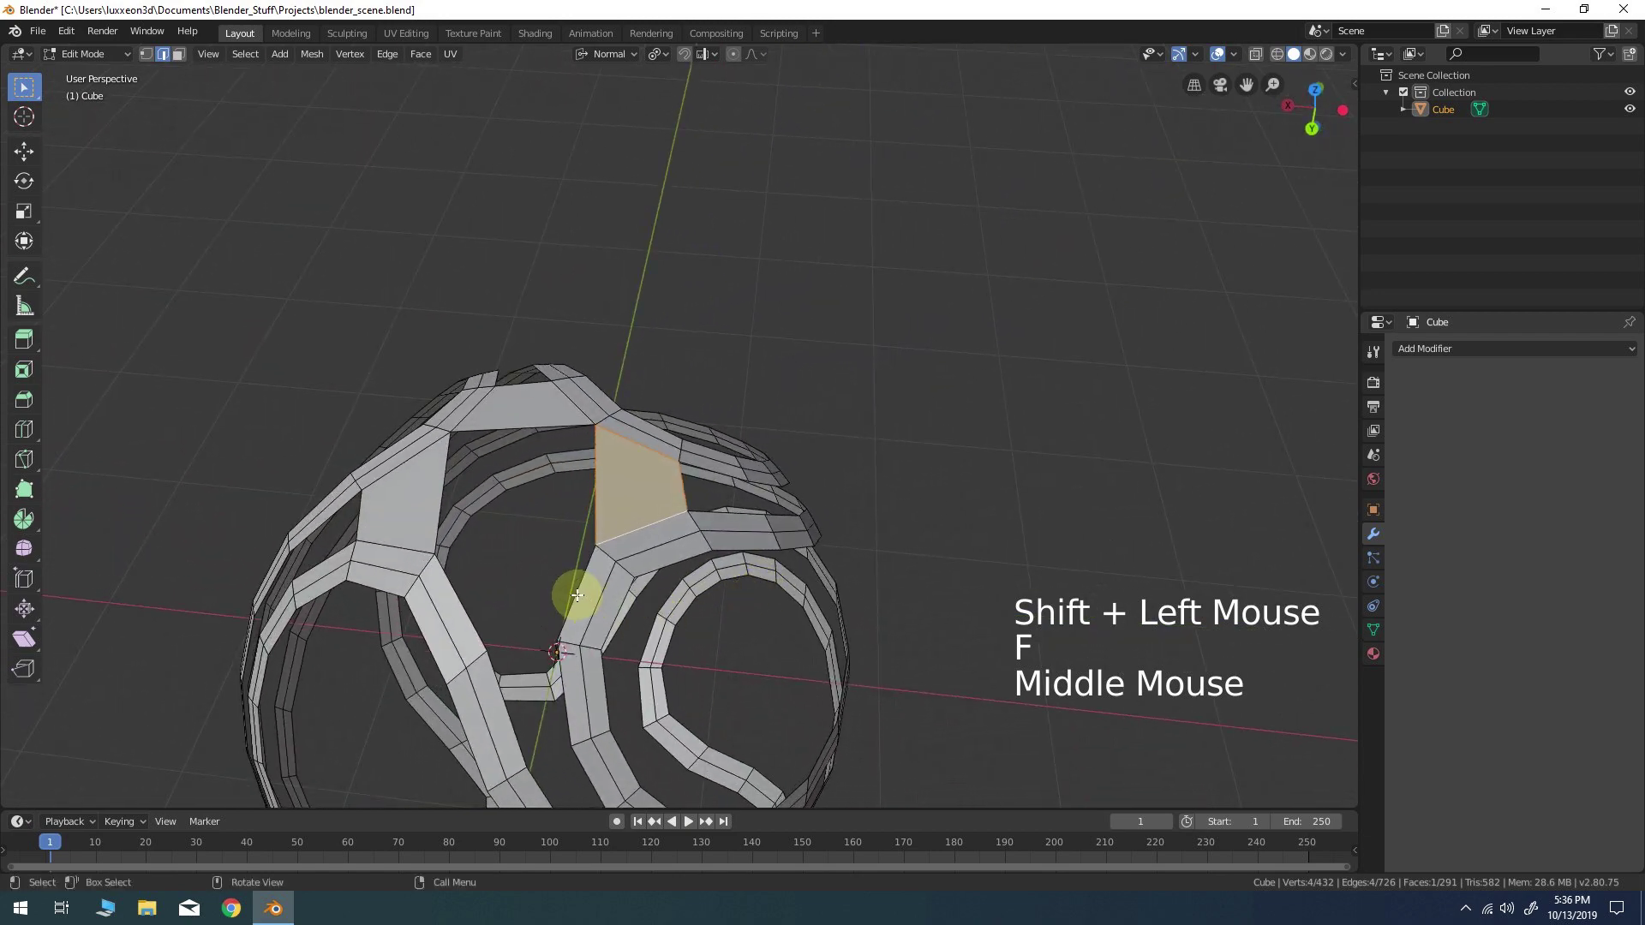
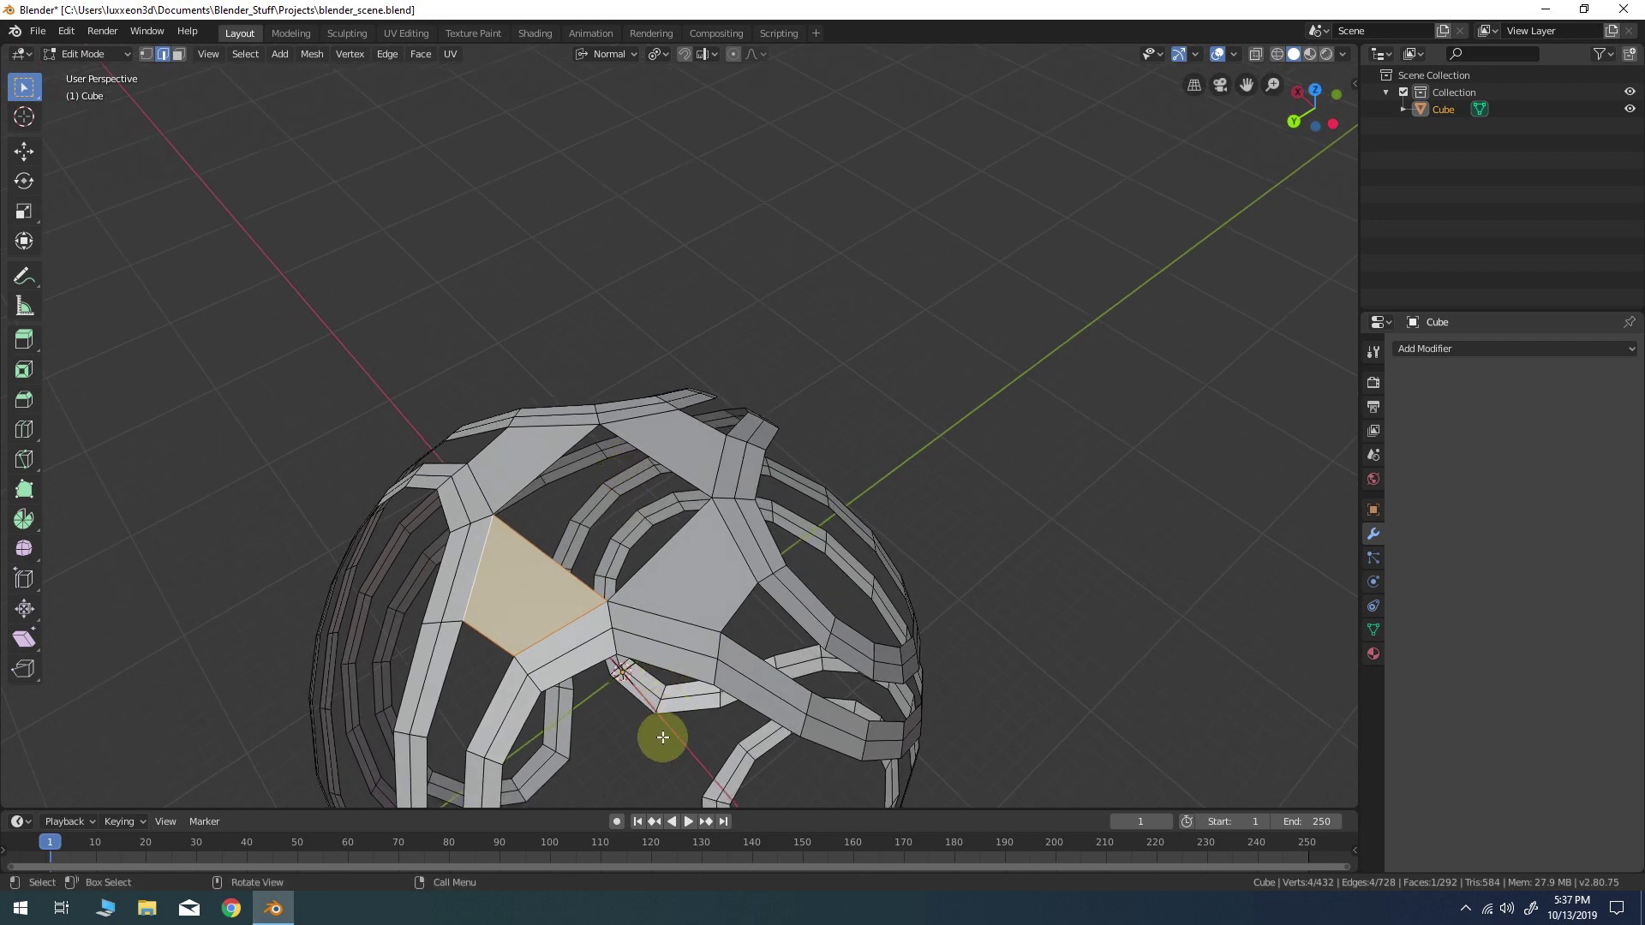
# Fill two more junction gaps on the underside of the cage with new faces
pyautogui.middleClick(662, 756)
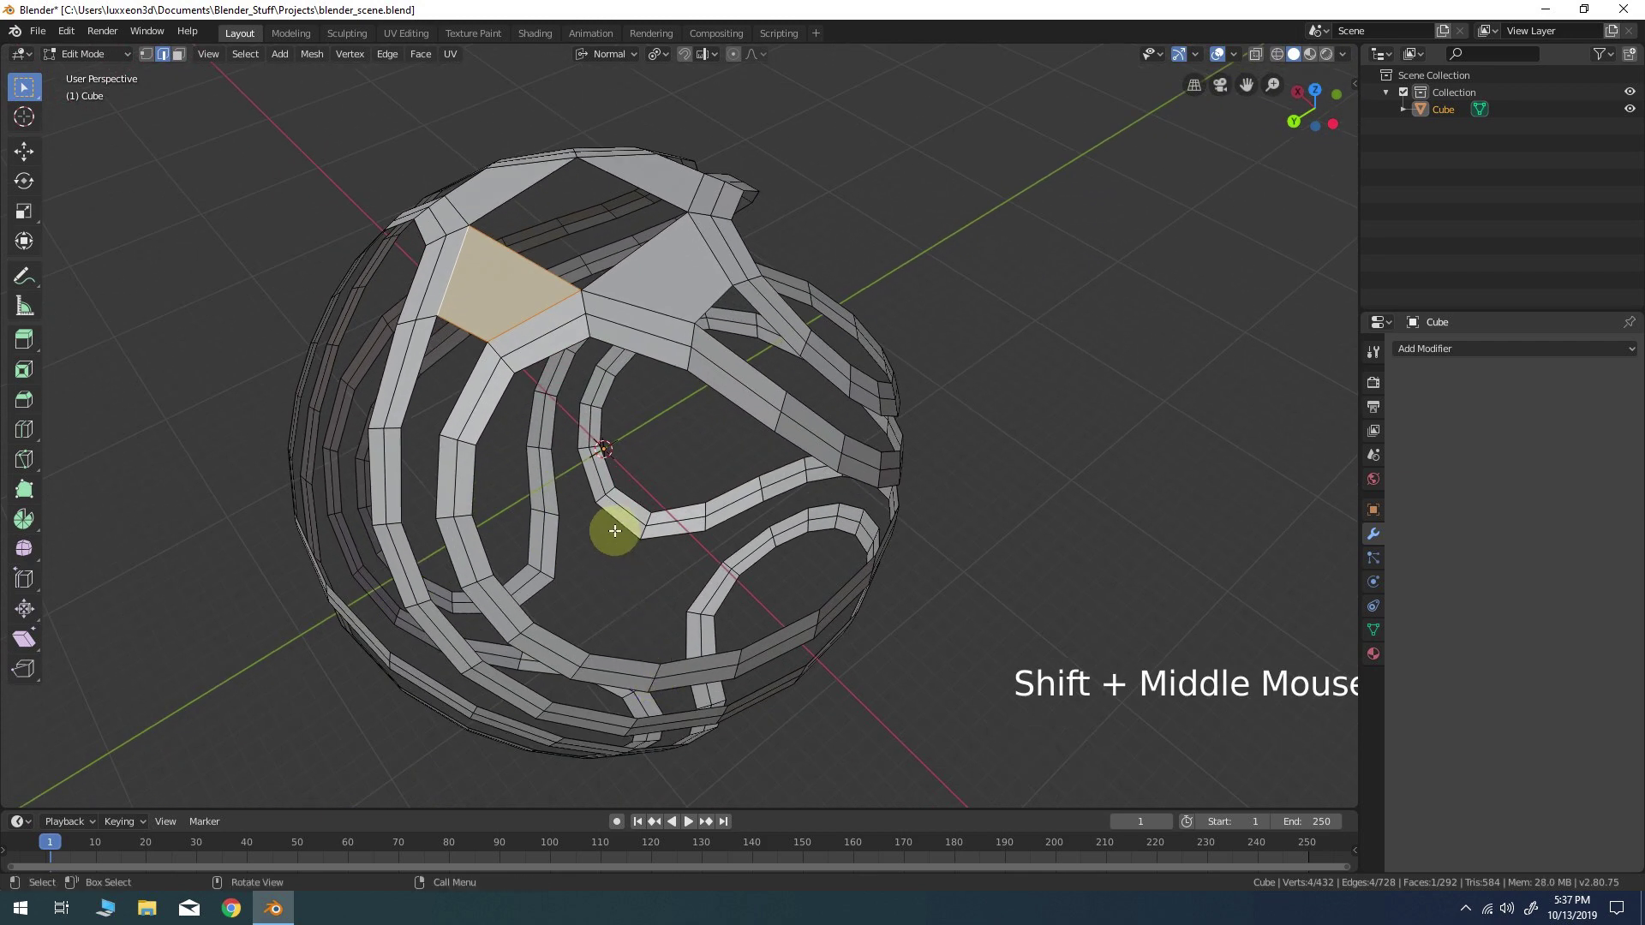
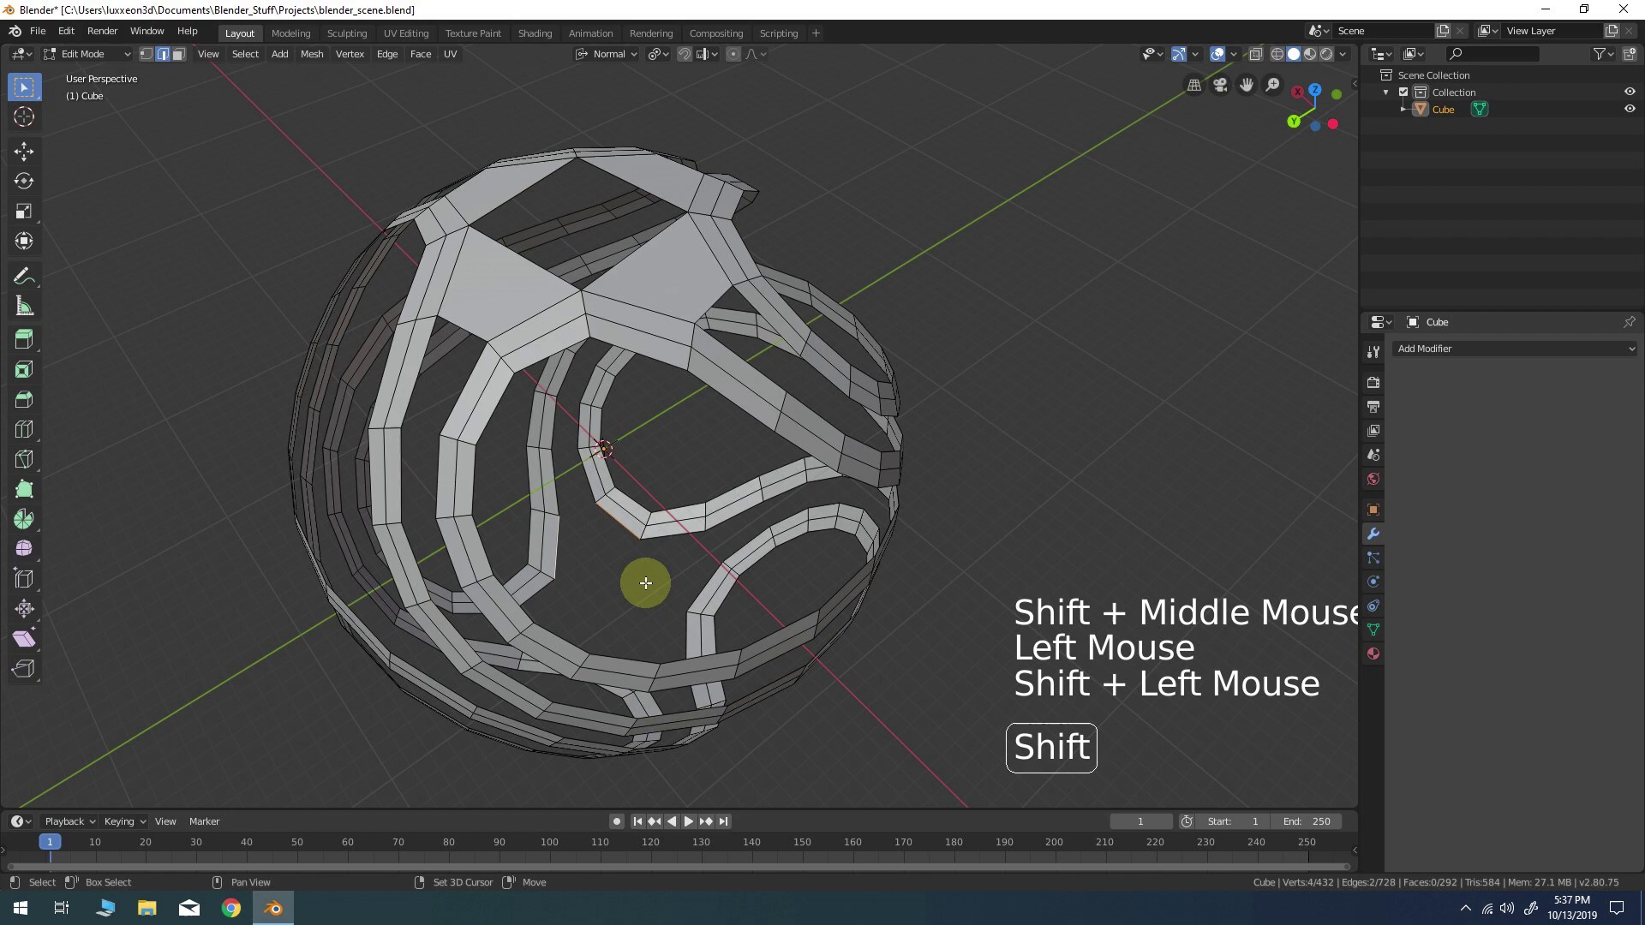
pyautogui.middleClick(620, 596)
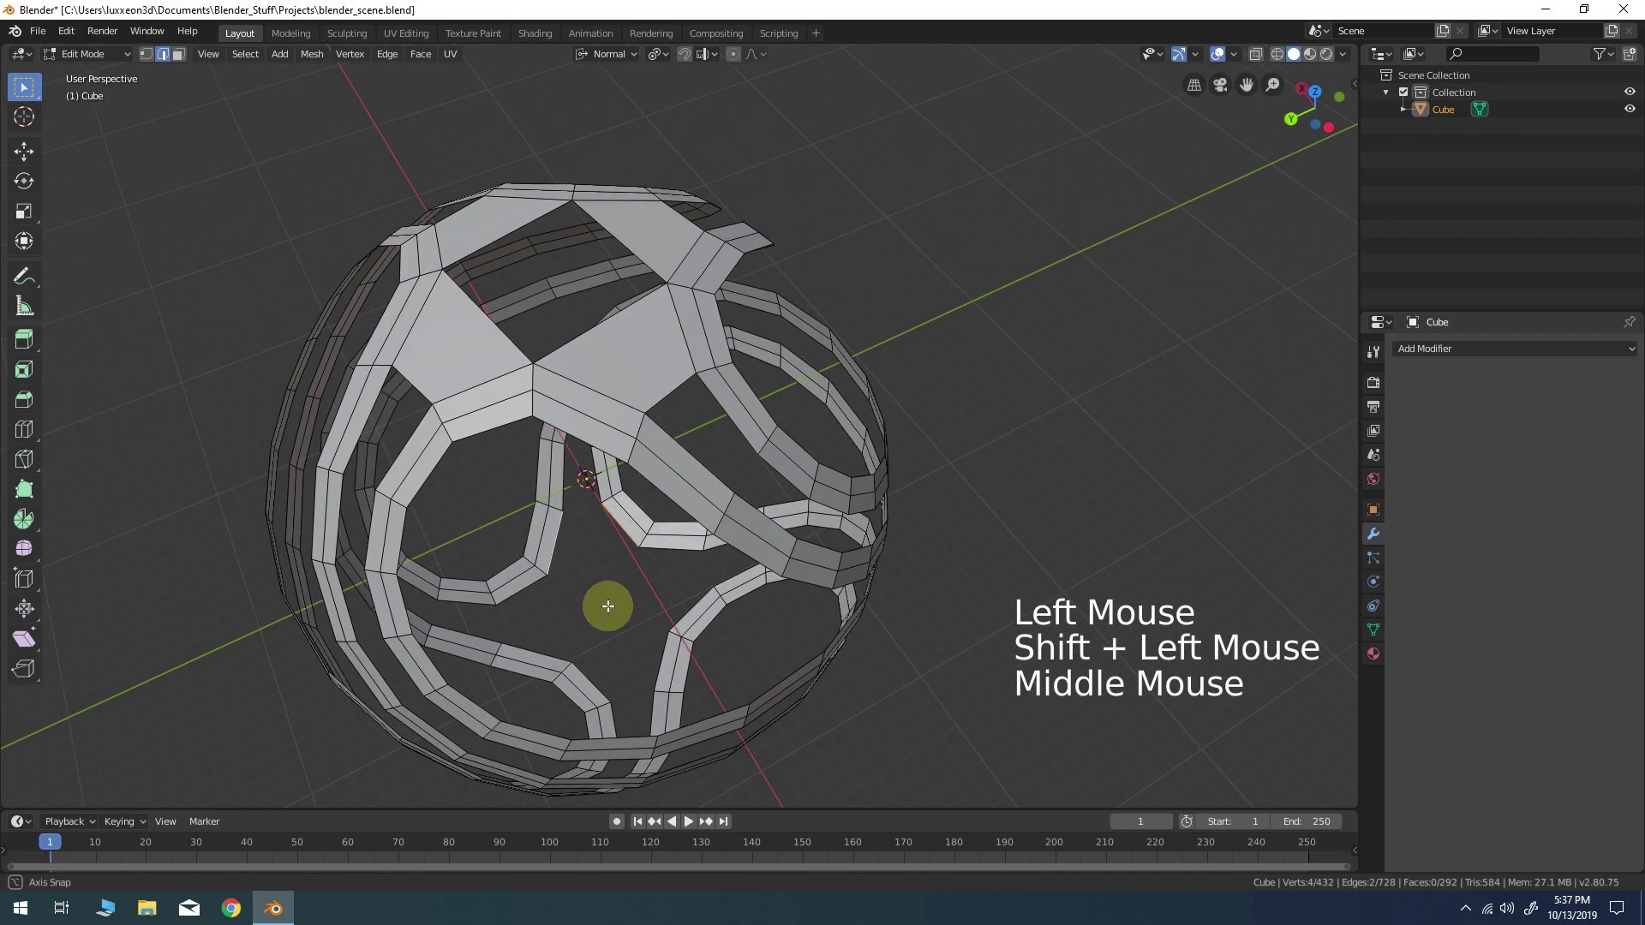
pyautogui.press('f')
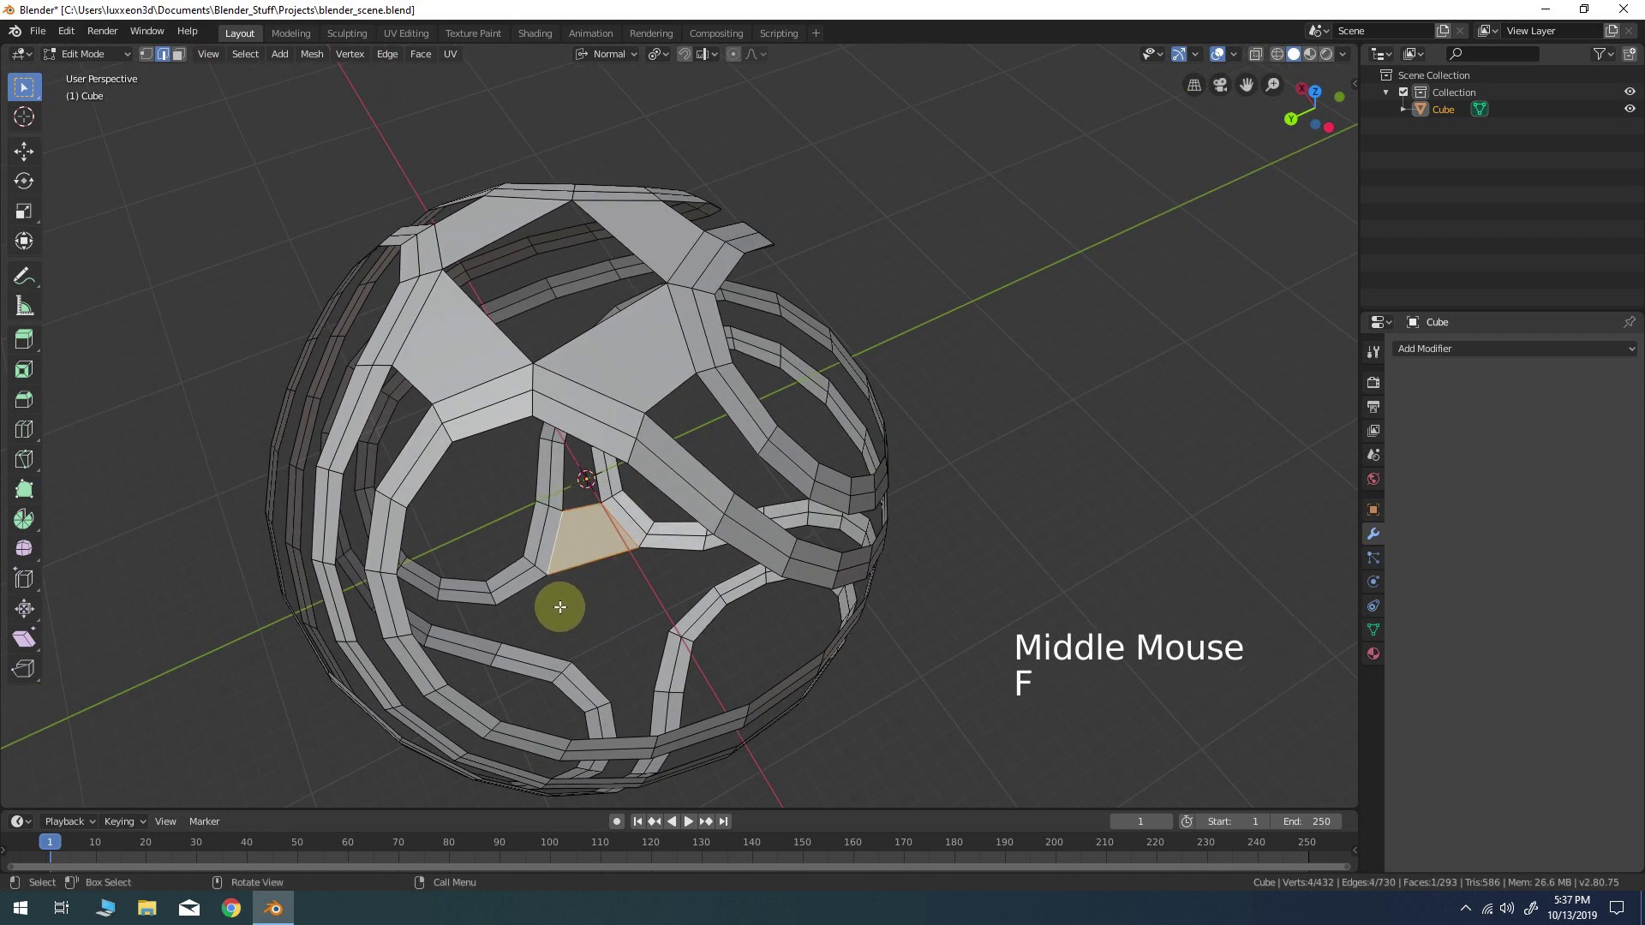
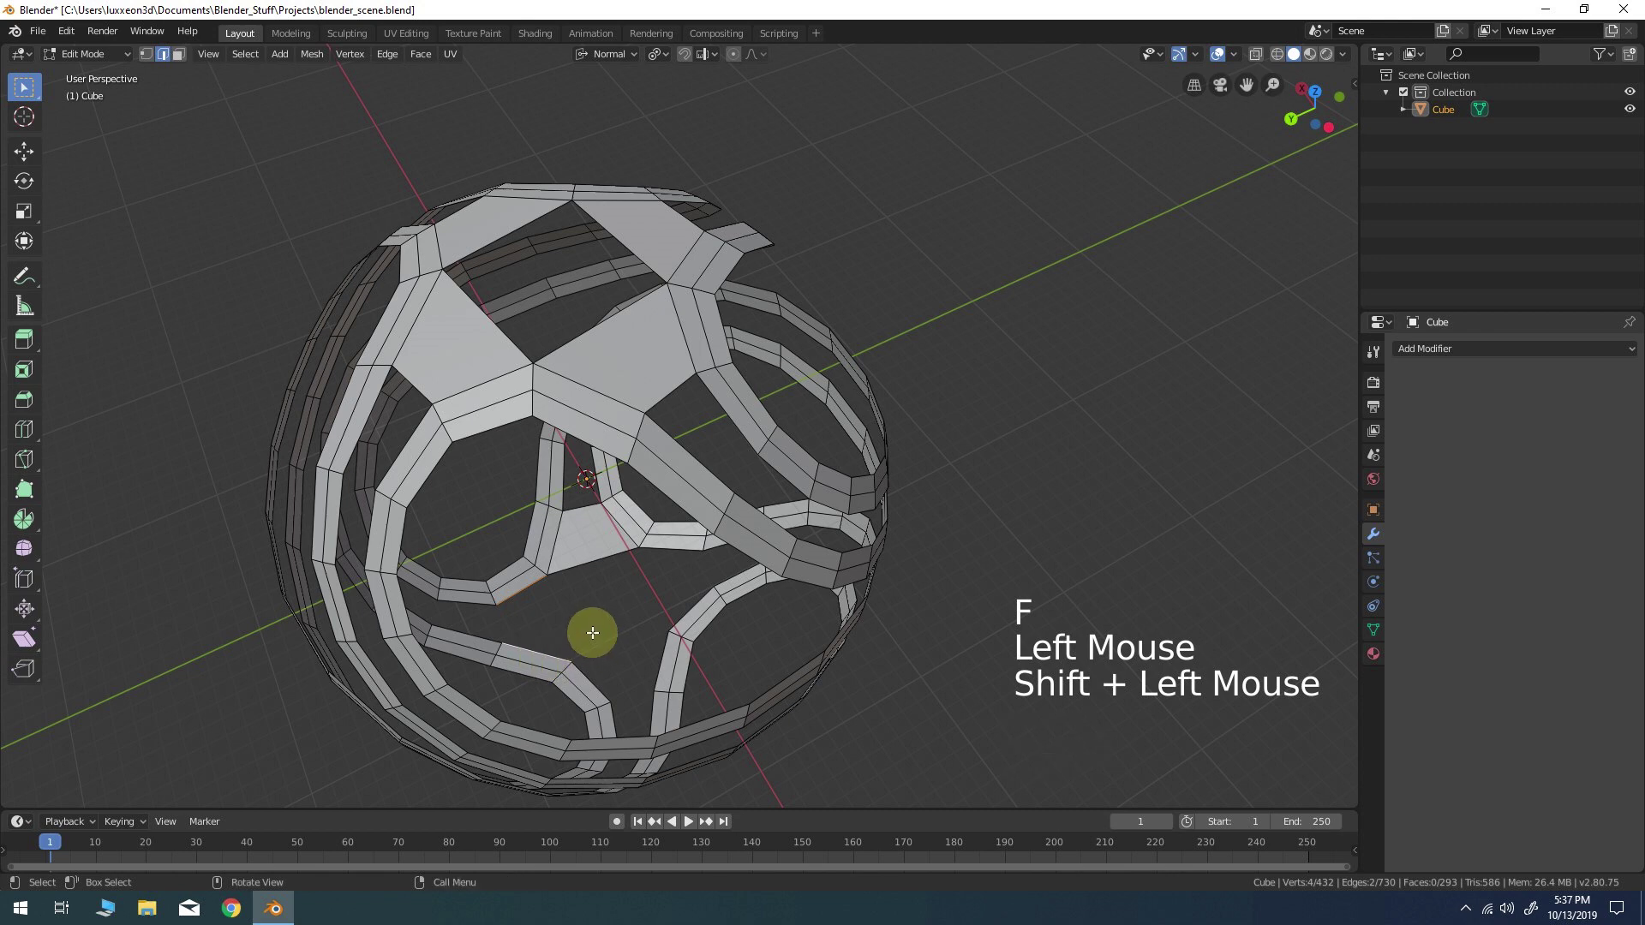
pyautogui.press('f')
pyautogui.click(596, 684)
pyautogui.doubleClick(658, 663)
pyautogui.press('f')
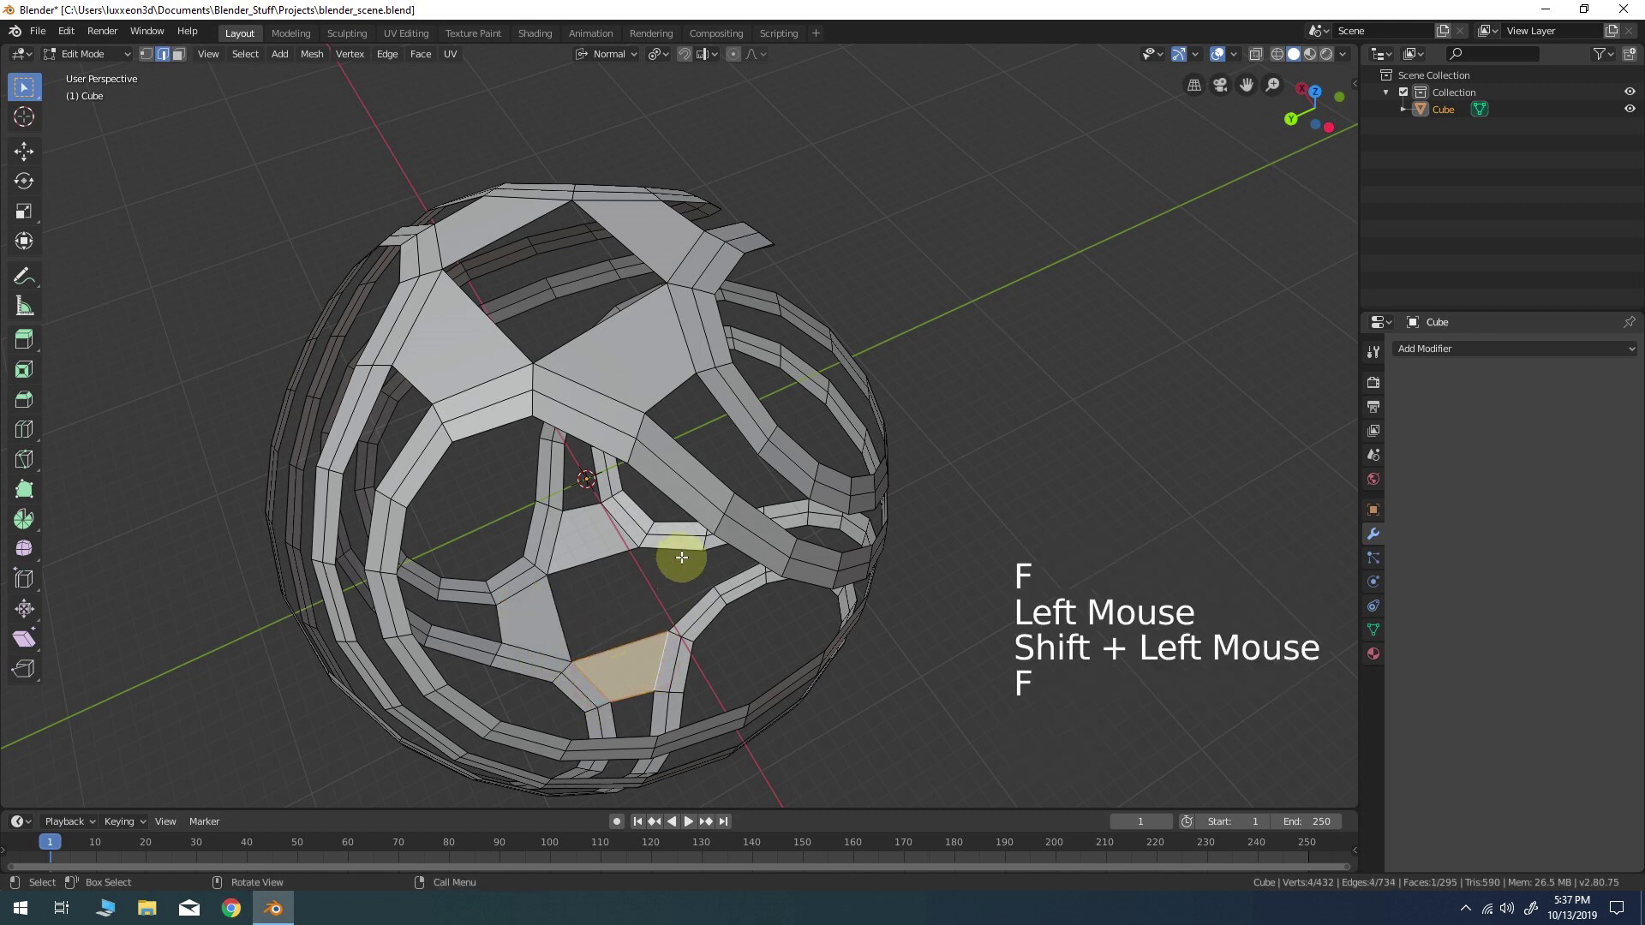
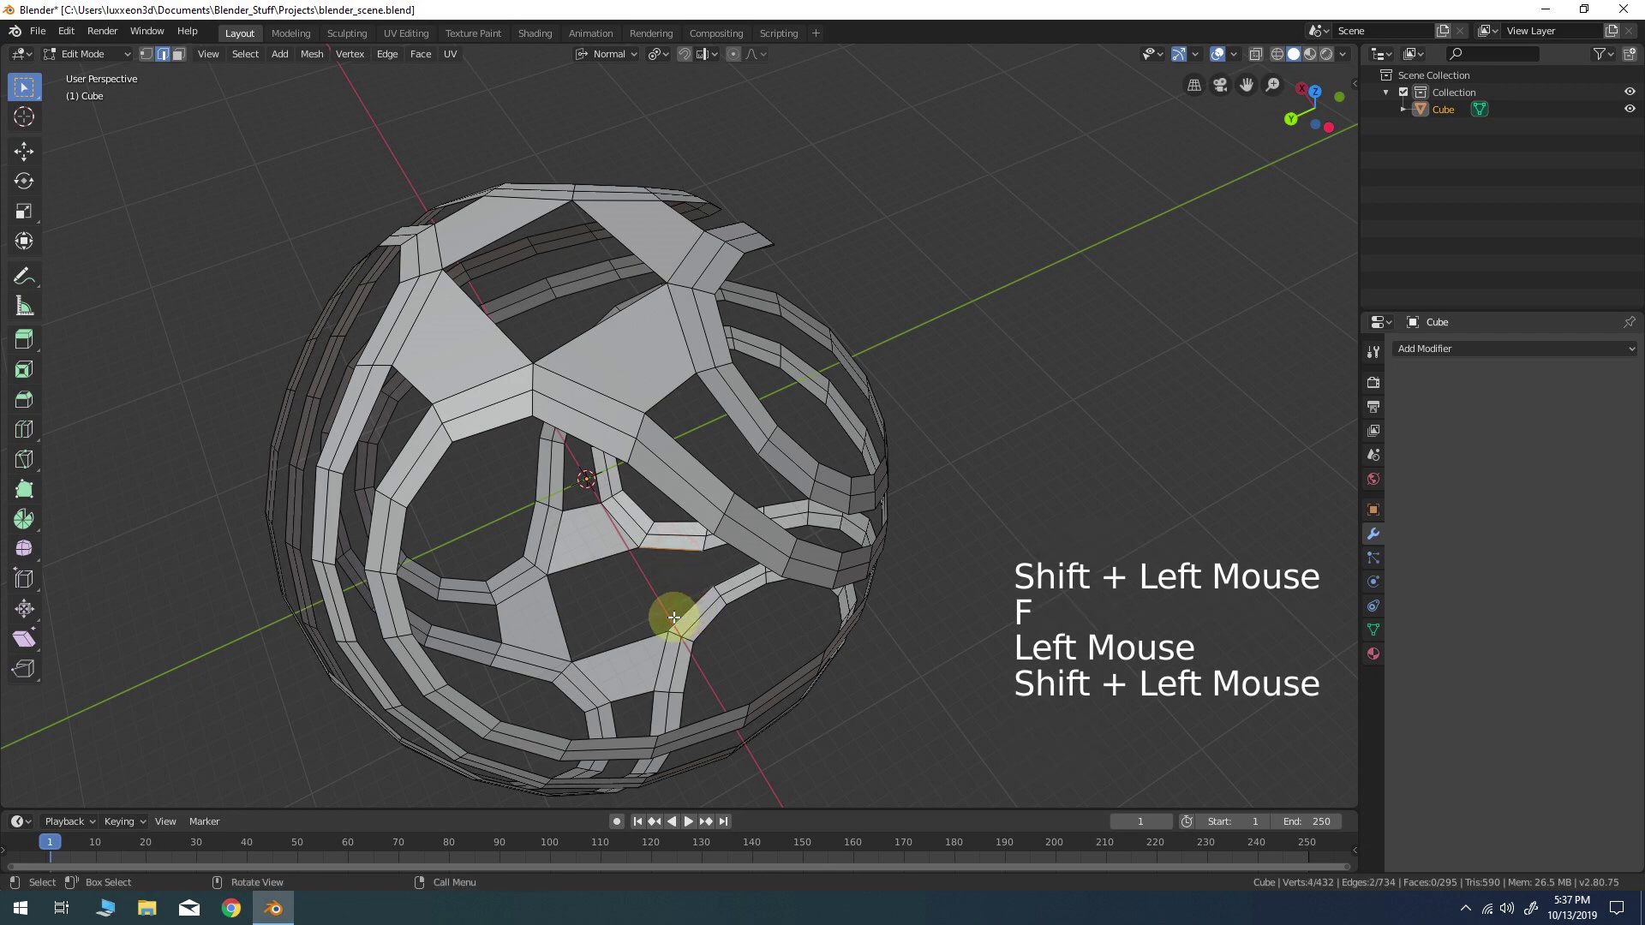
# Close the last remaining underside gap with a face and check the cage for holes
pyautogui.press('f')
pyautogui.click(756, 648)
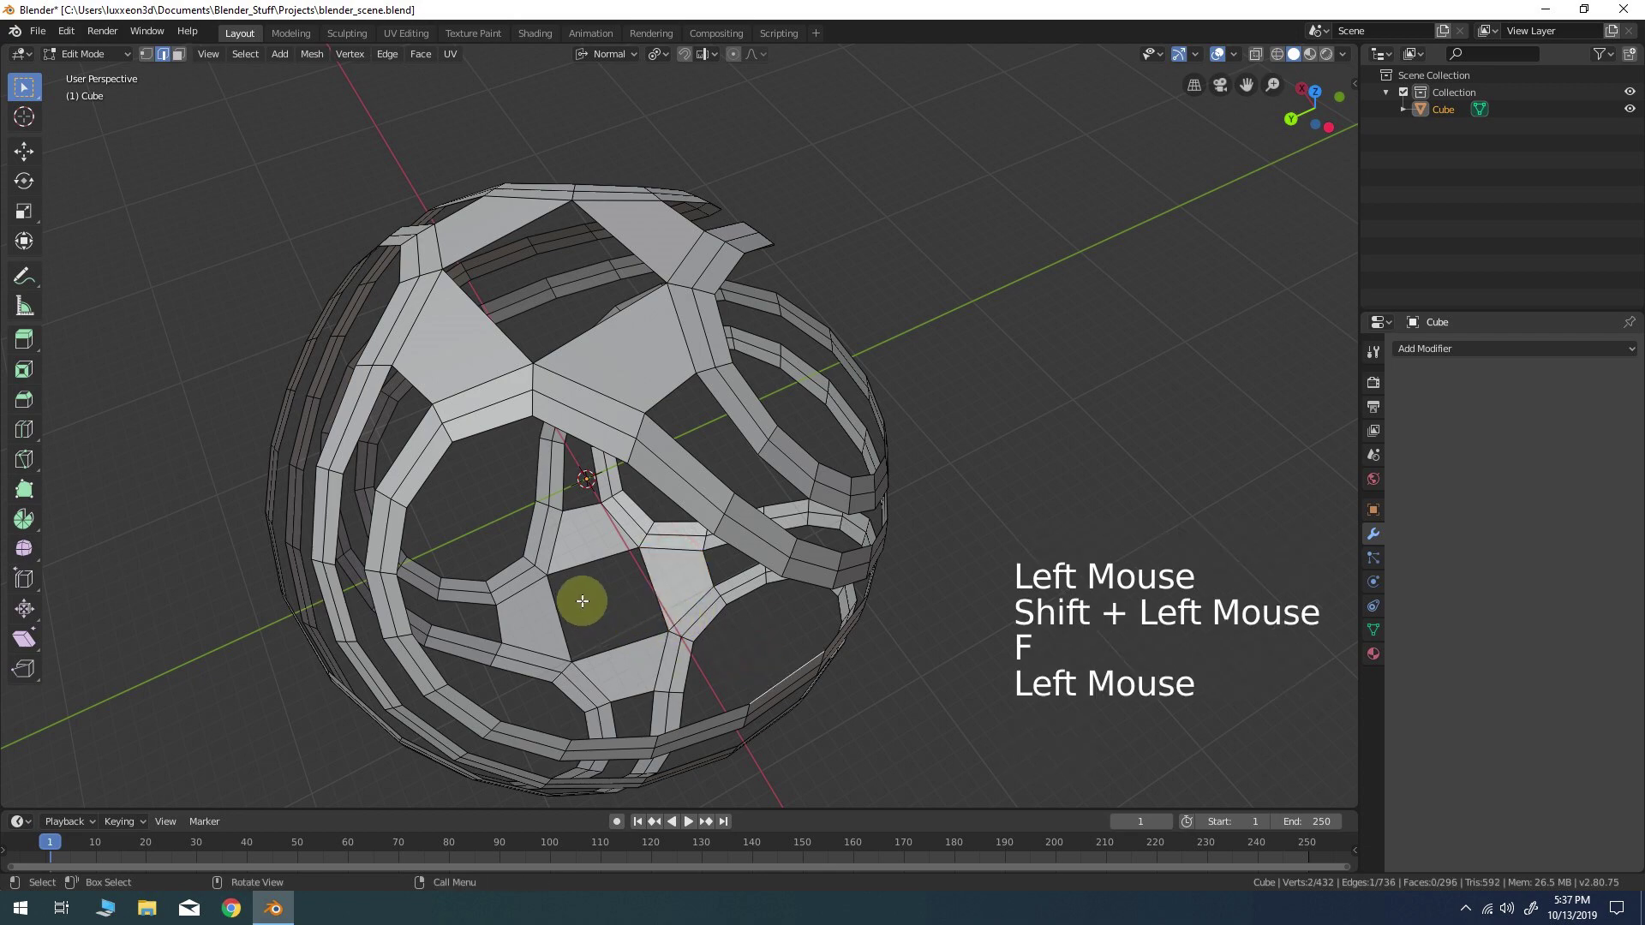
pyautogui.scroll(-3)
pyautogui.middleClick(614, 595)
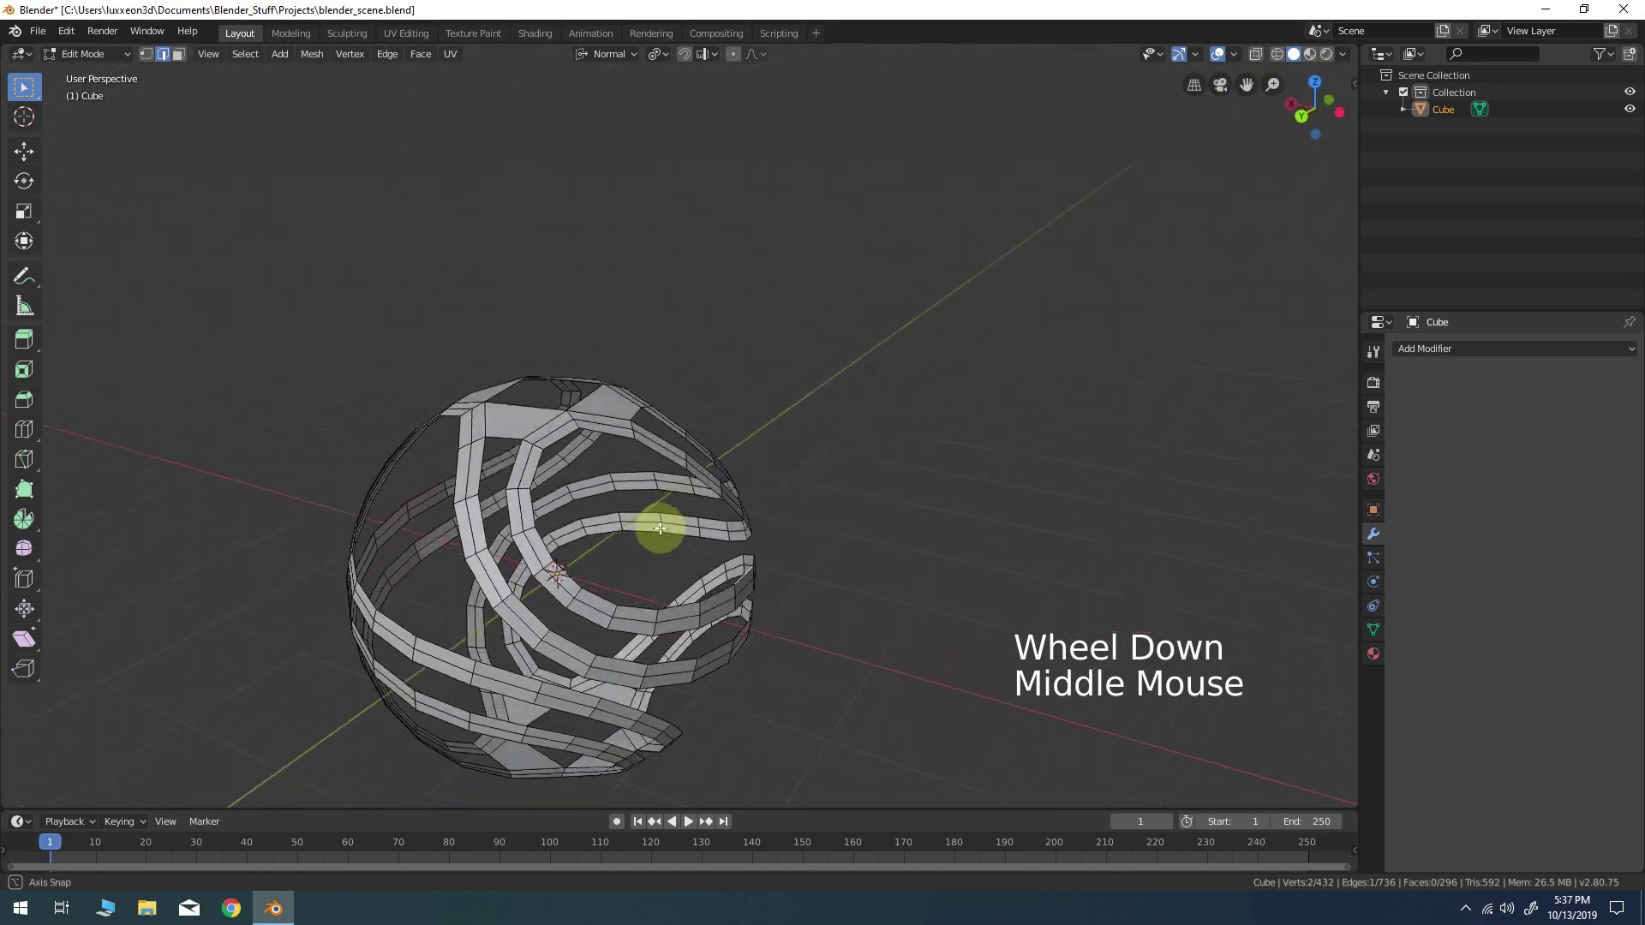
# Select all non-manifold boundary edges and mark them as seams, then inspect the cage
pyautogui.click(398, 137)
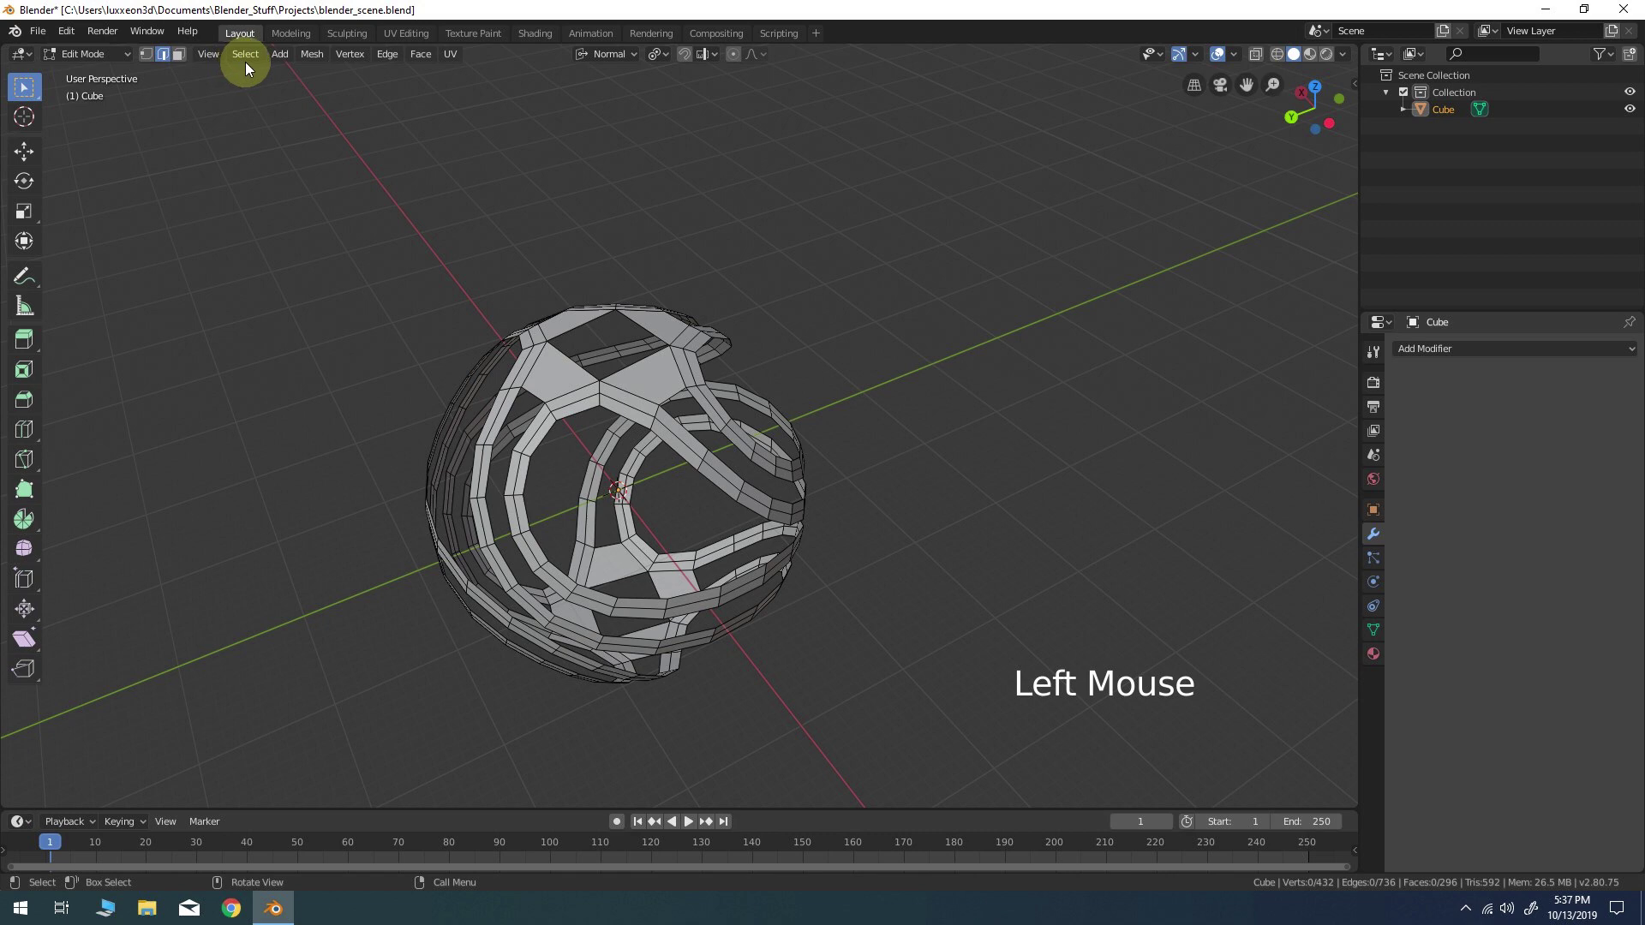
pyautogui.click(256, 65)
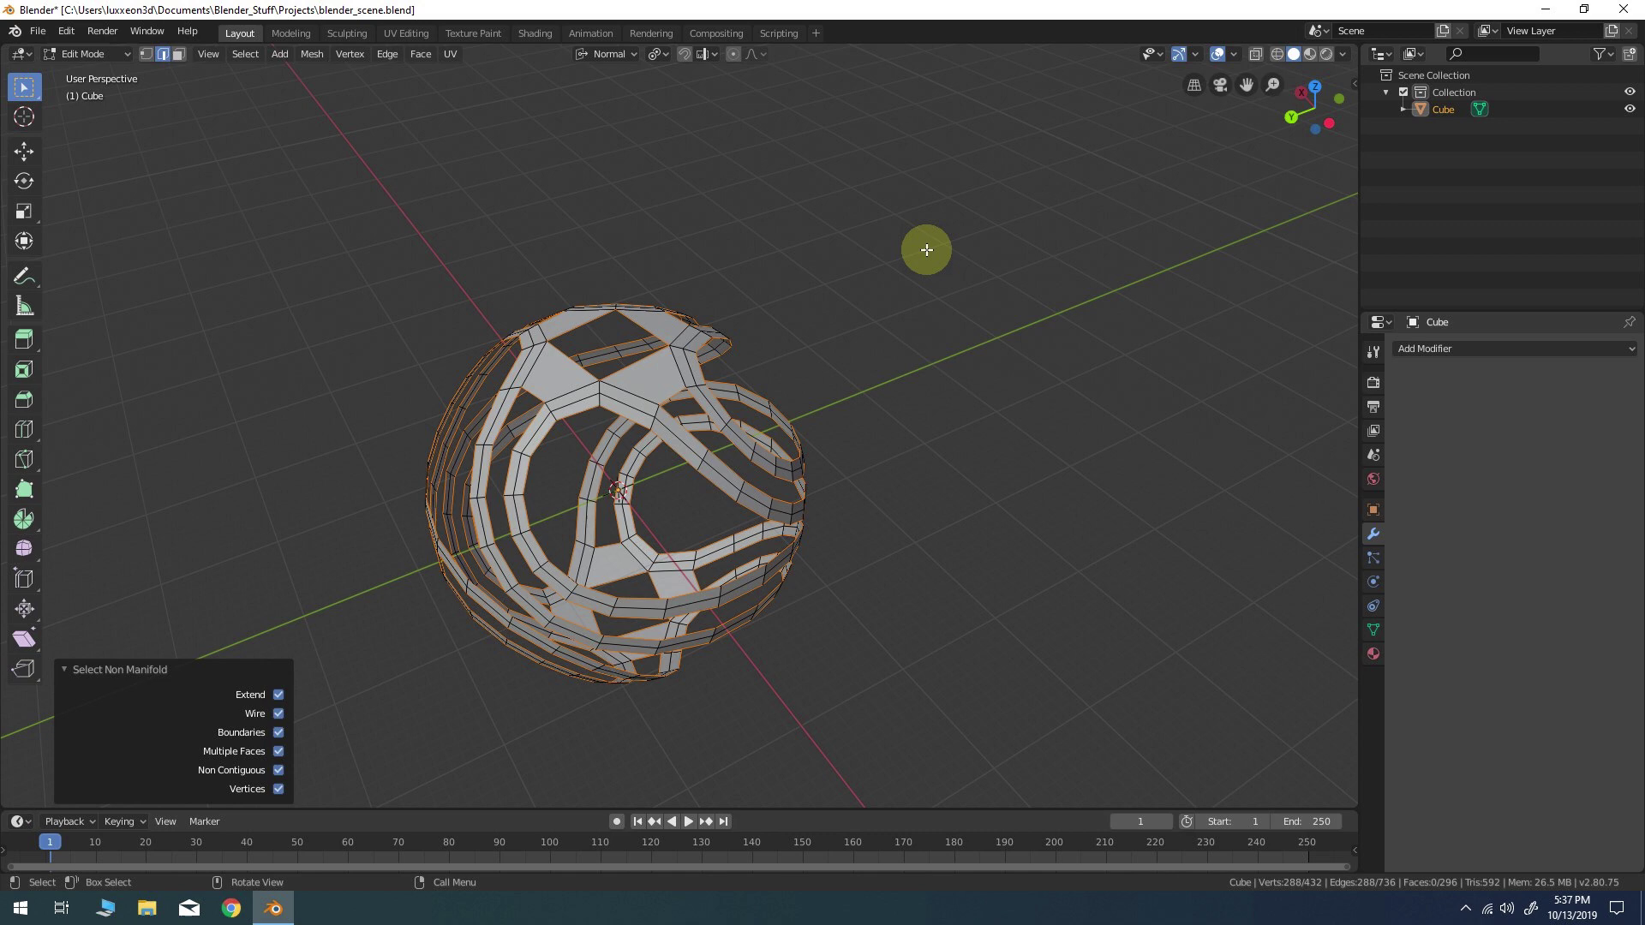
pyautogui.rightClick(929, 215)
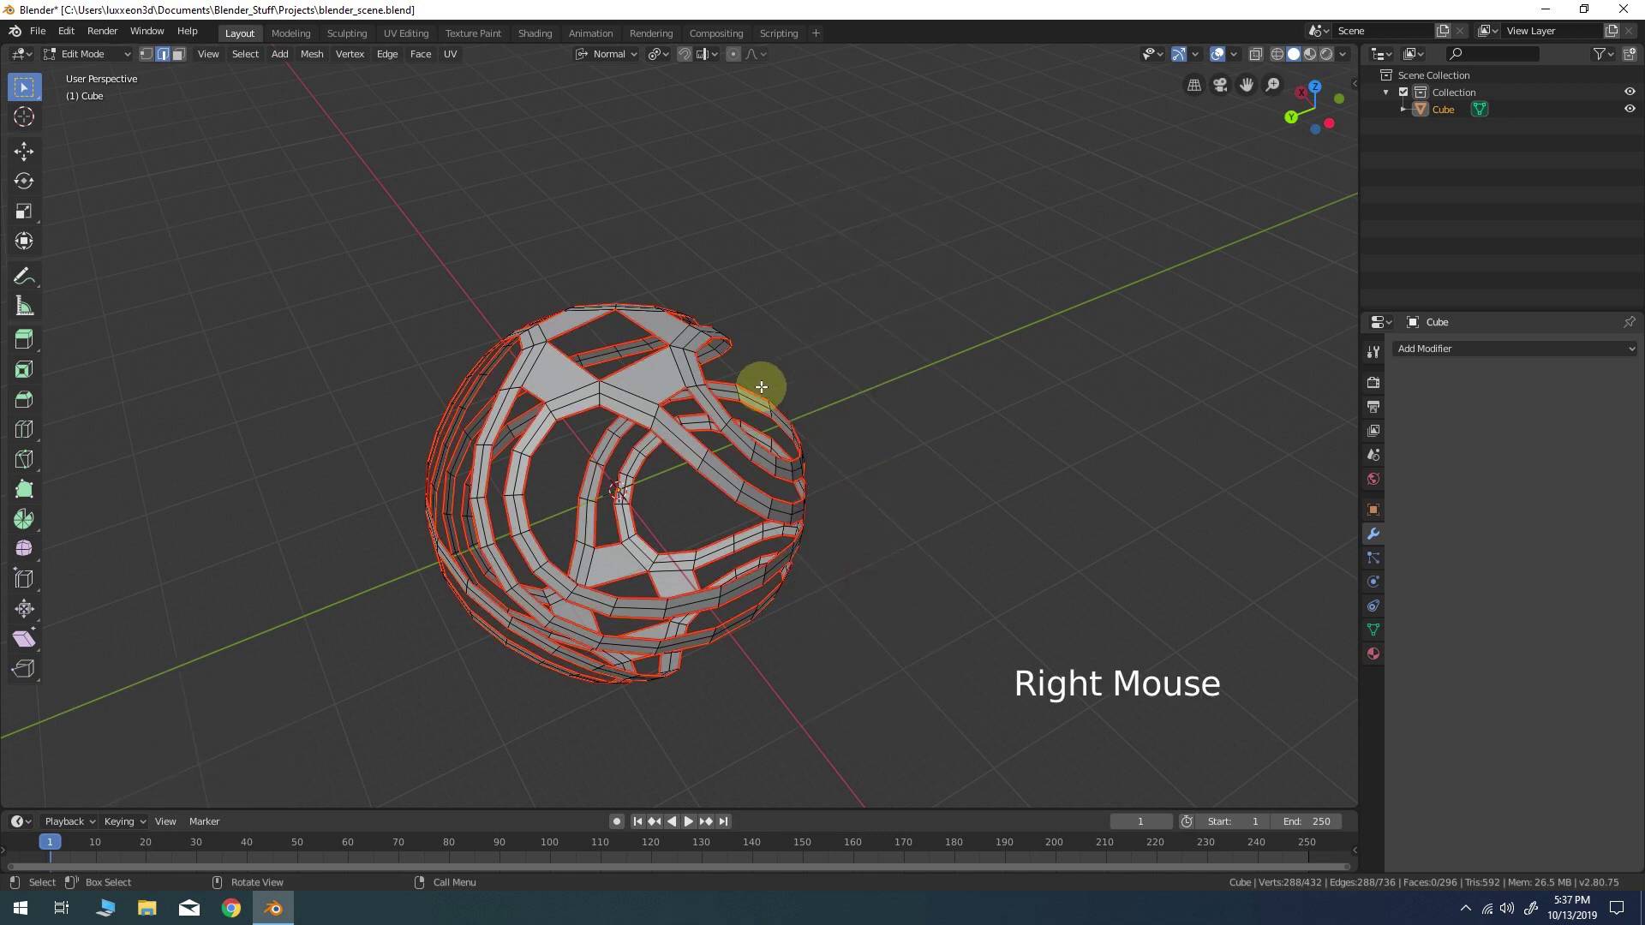
pyautogui.middleClick(624, 633)
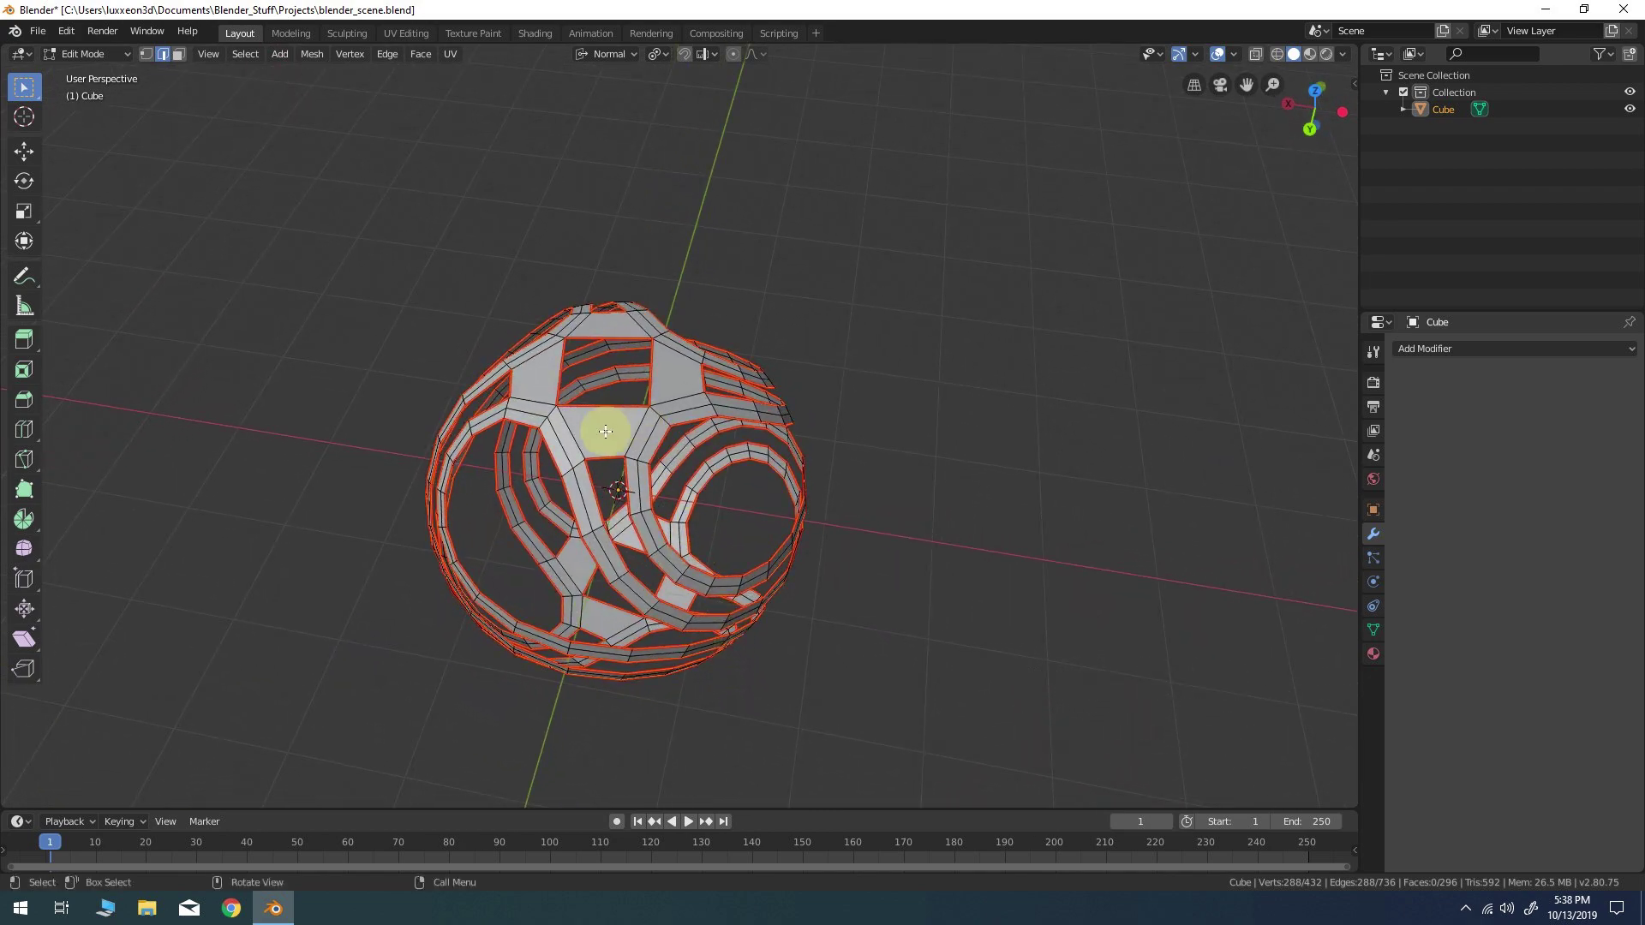
pyautogui.middleClick(553, 397)
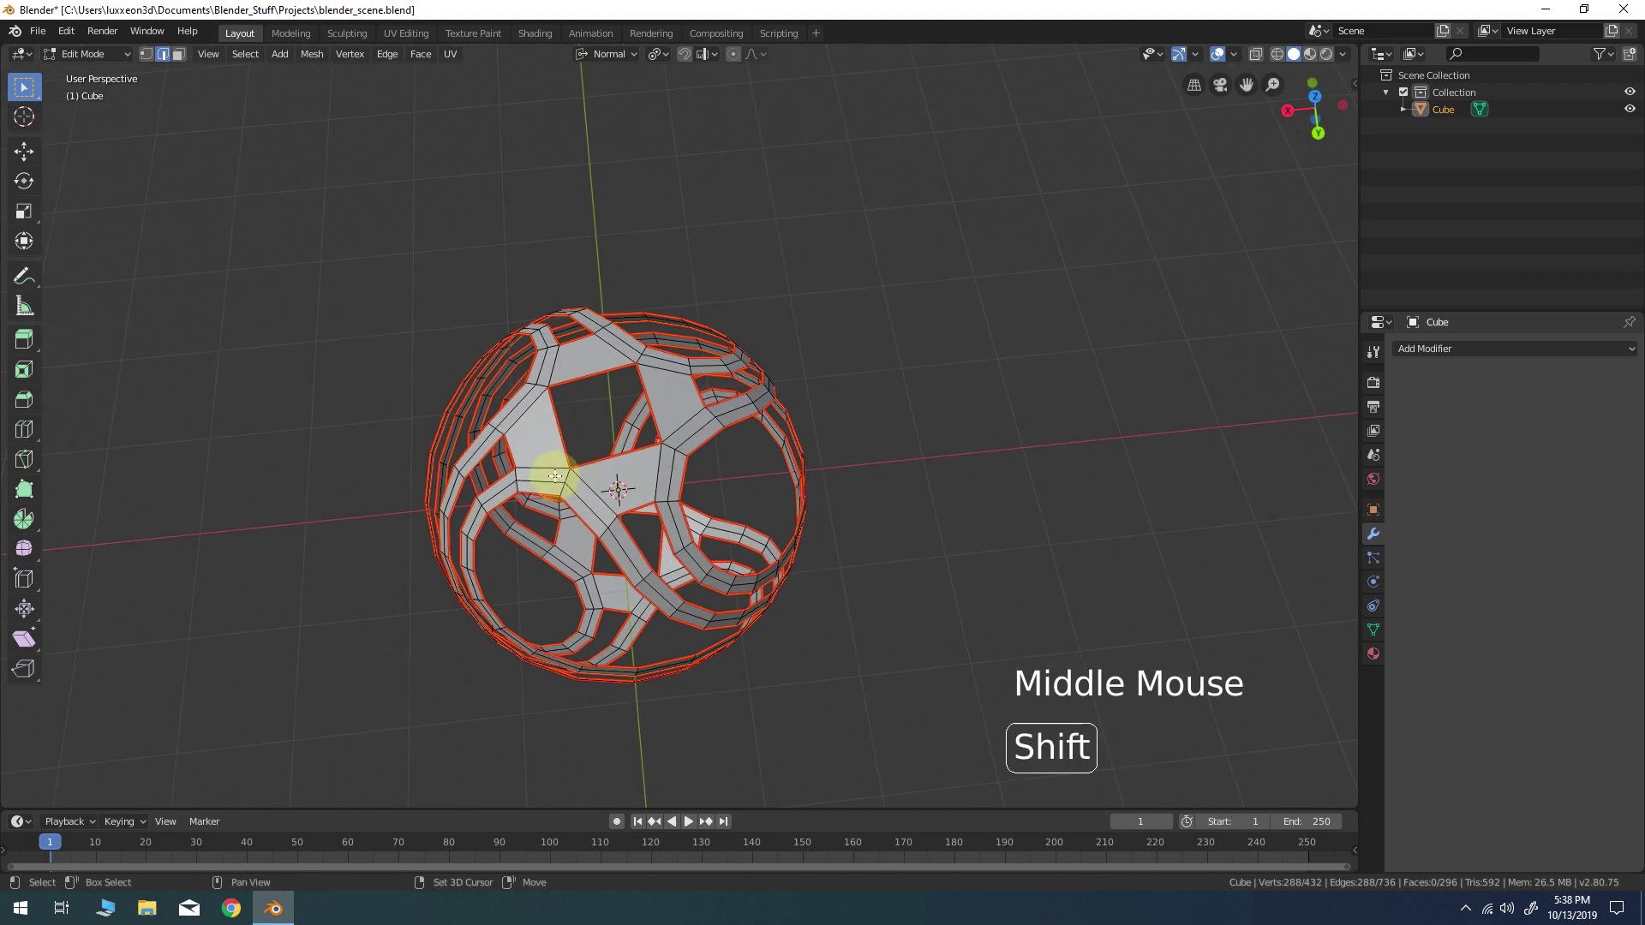
pyautogui.middleClick(554, 471)
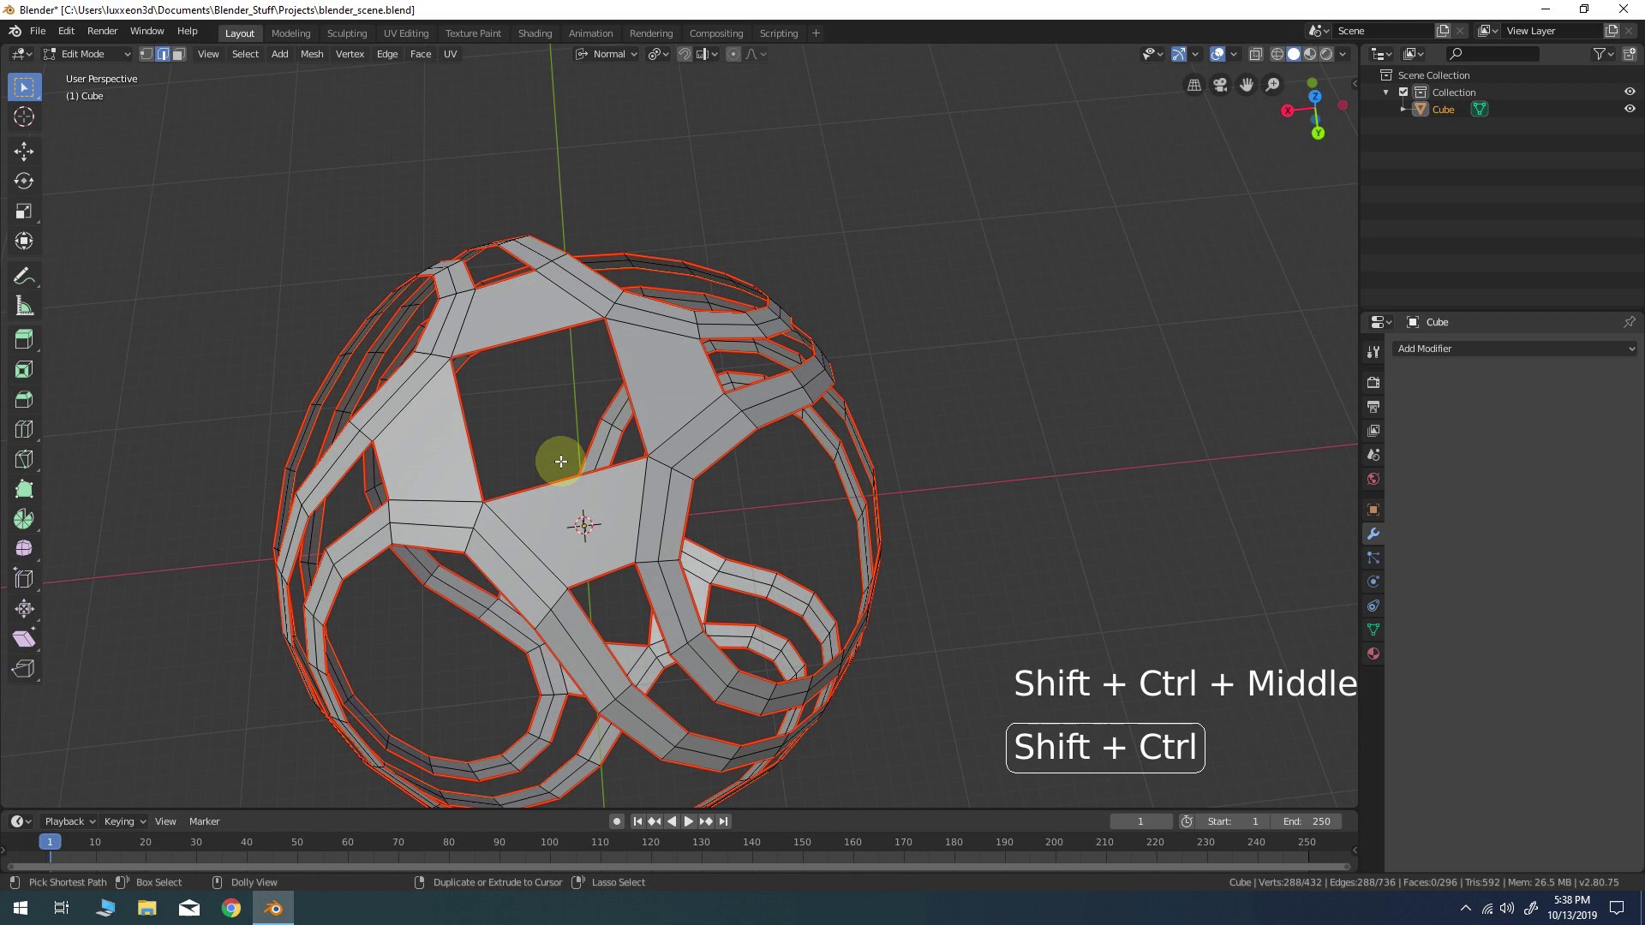
# Add inner strip edge loops to the selection and mark them
pyautogui.click(665, 459)
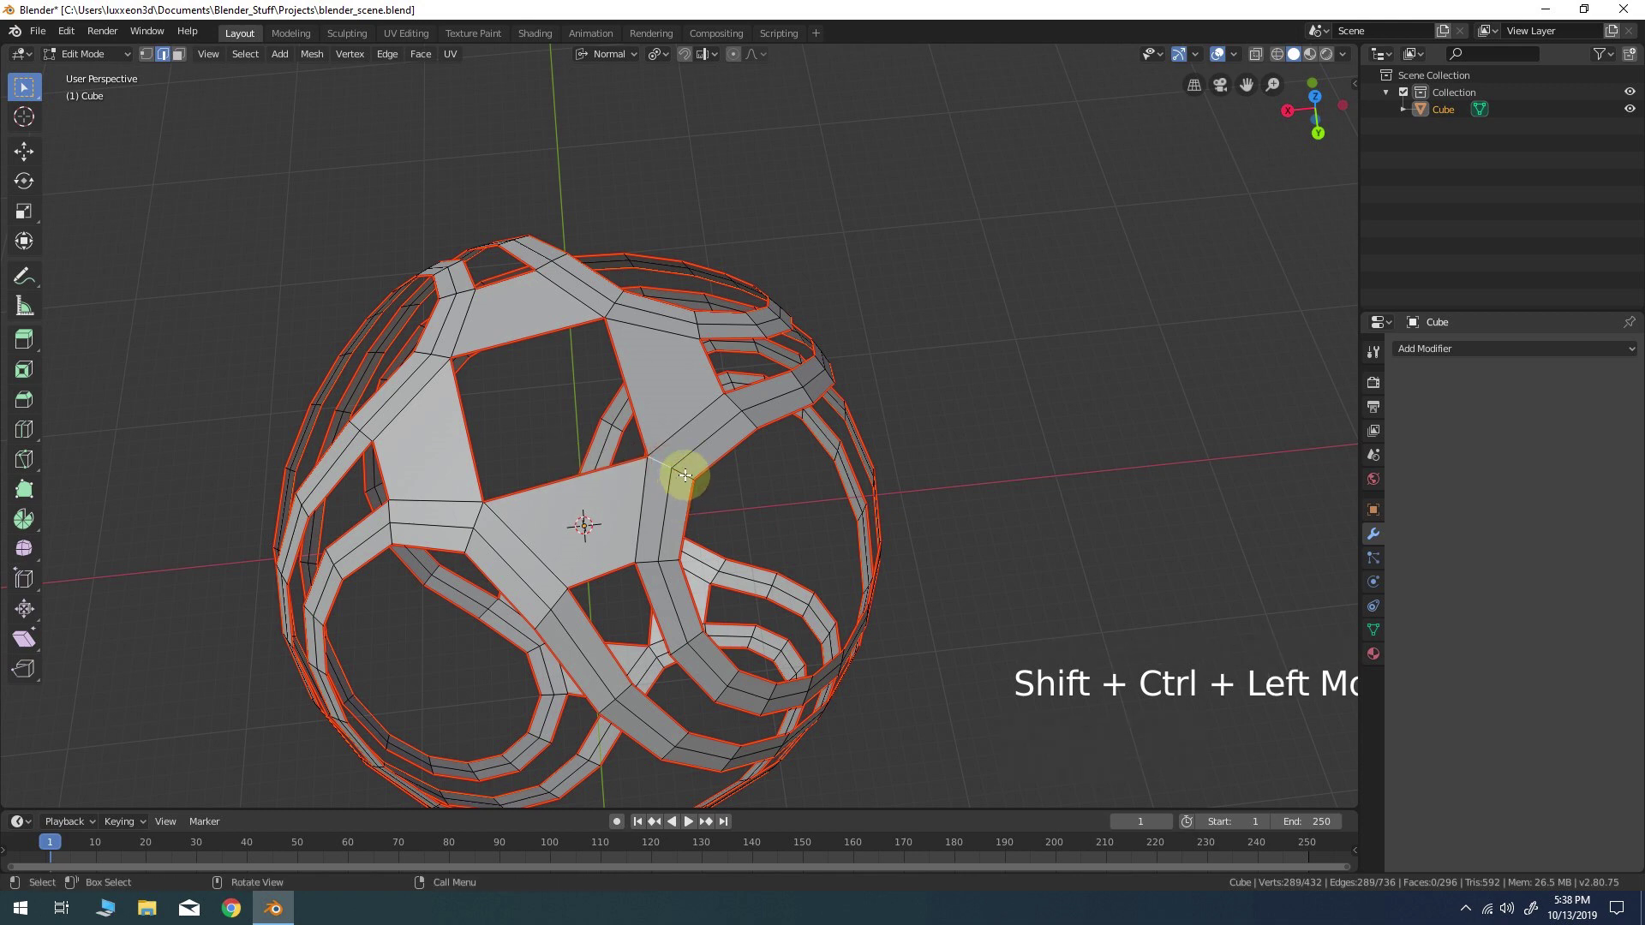
pyautogui.click(684, 469)
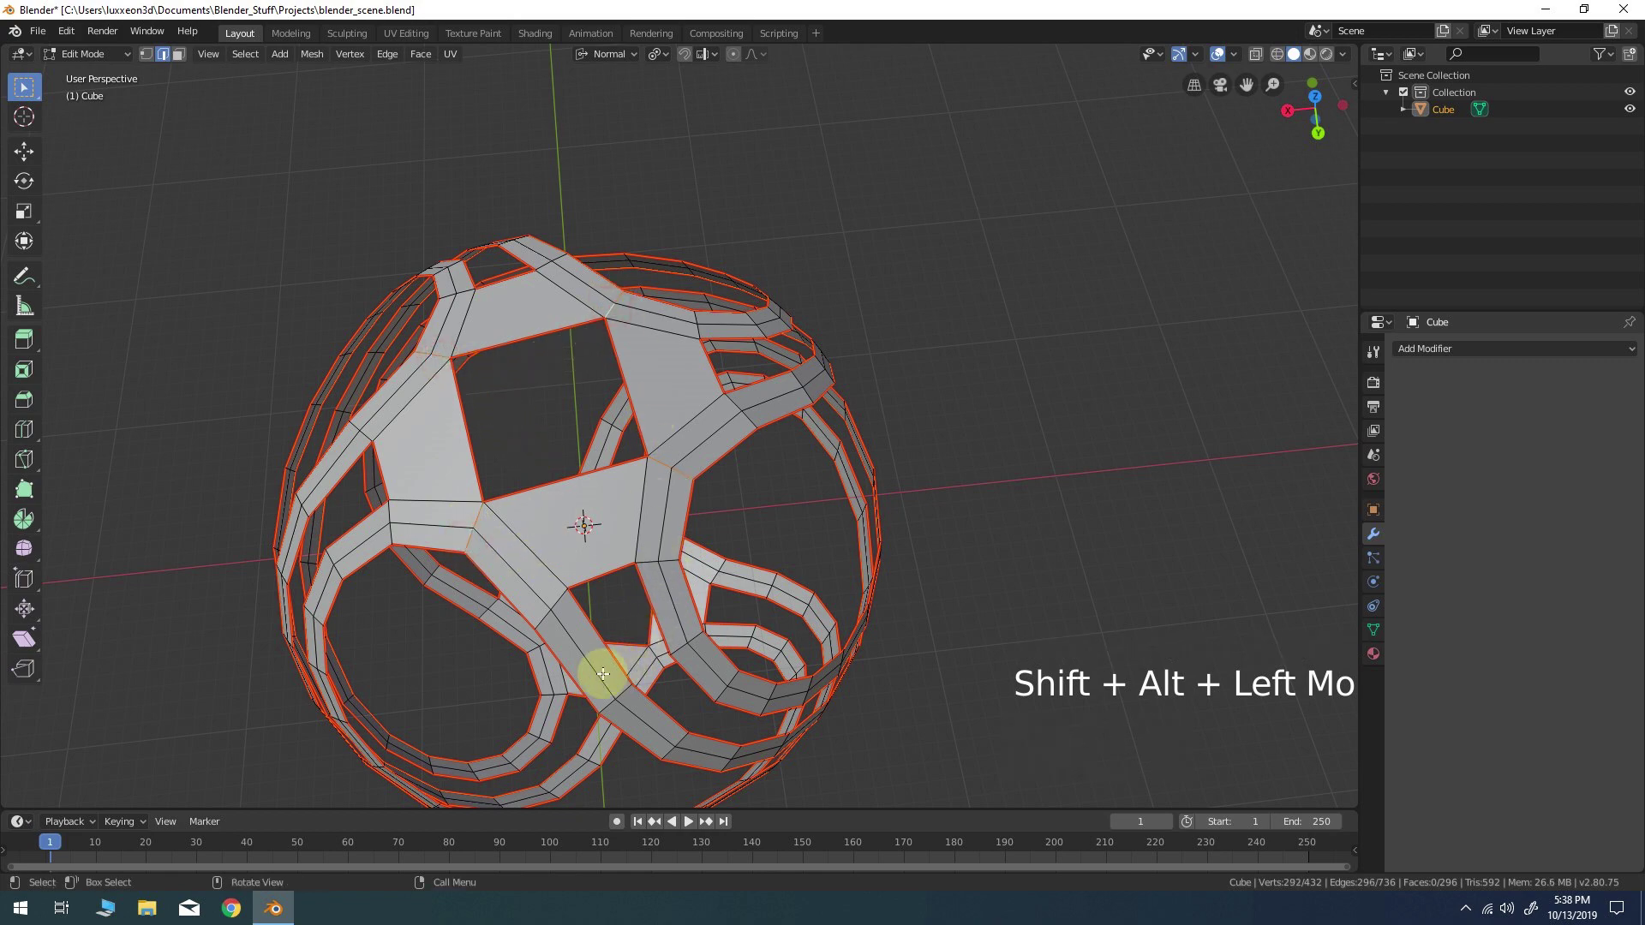
pyautogui.middleClick(584, 669)
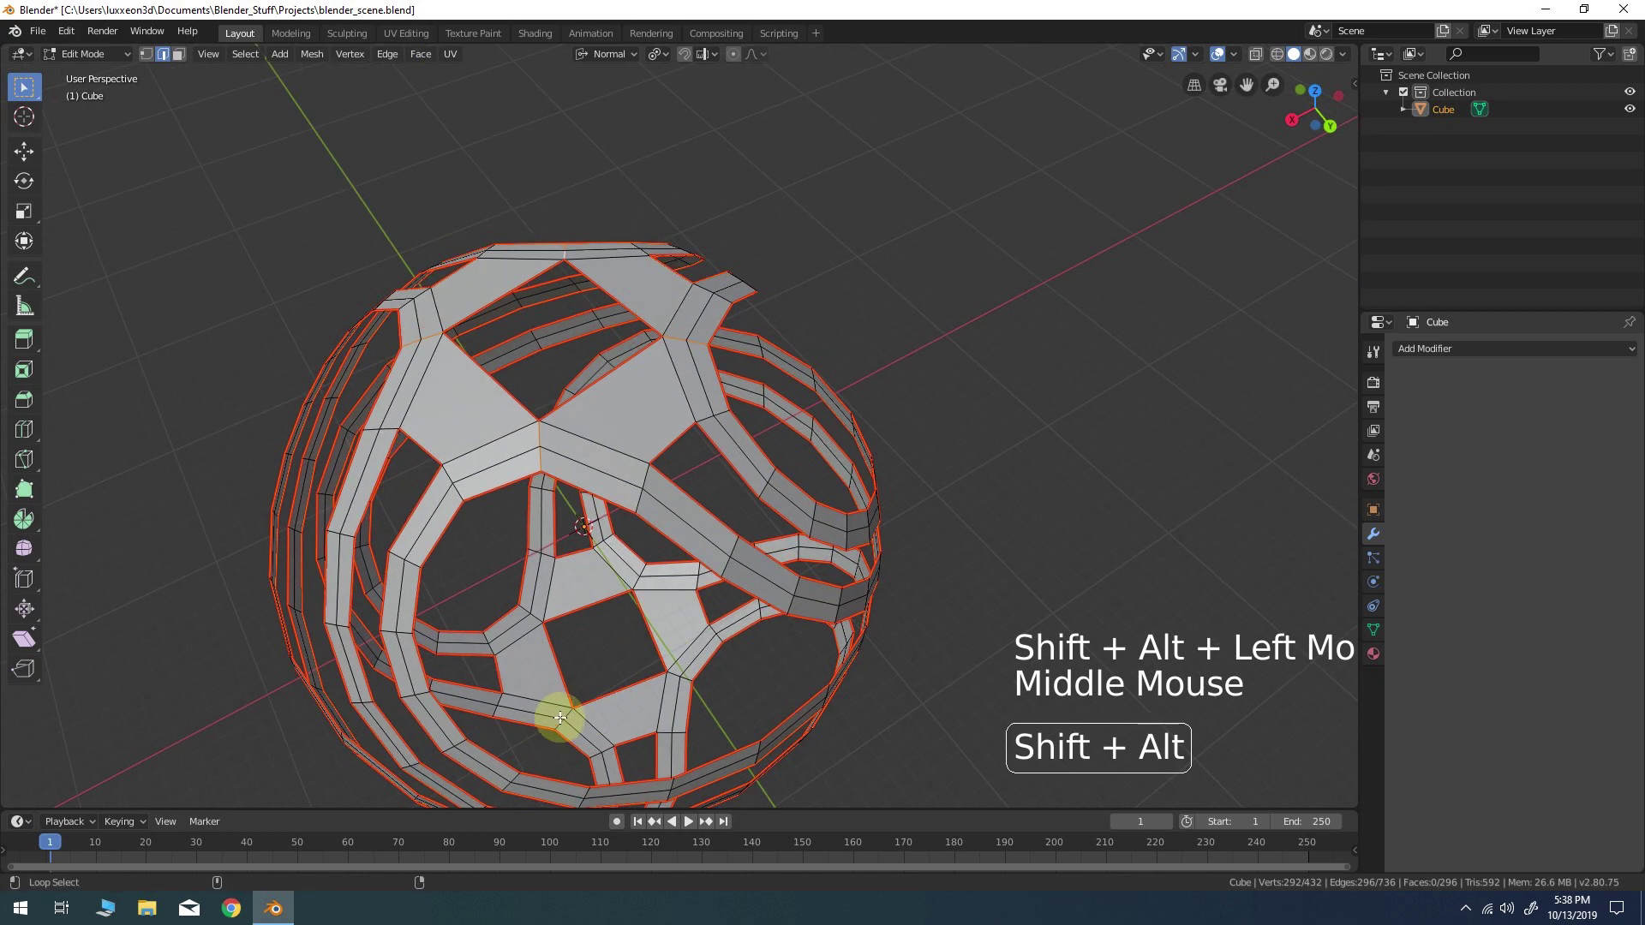
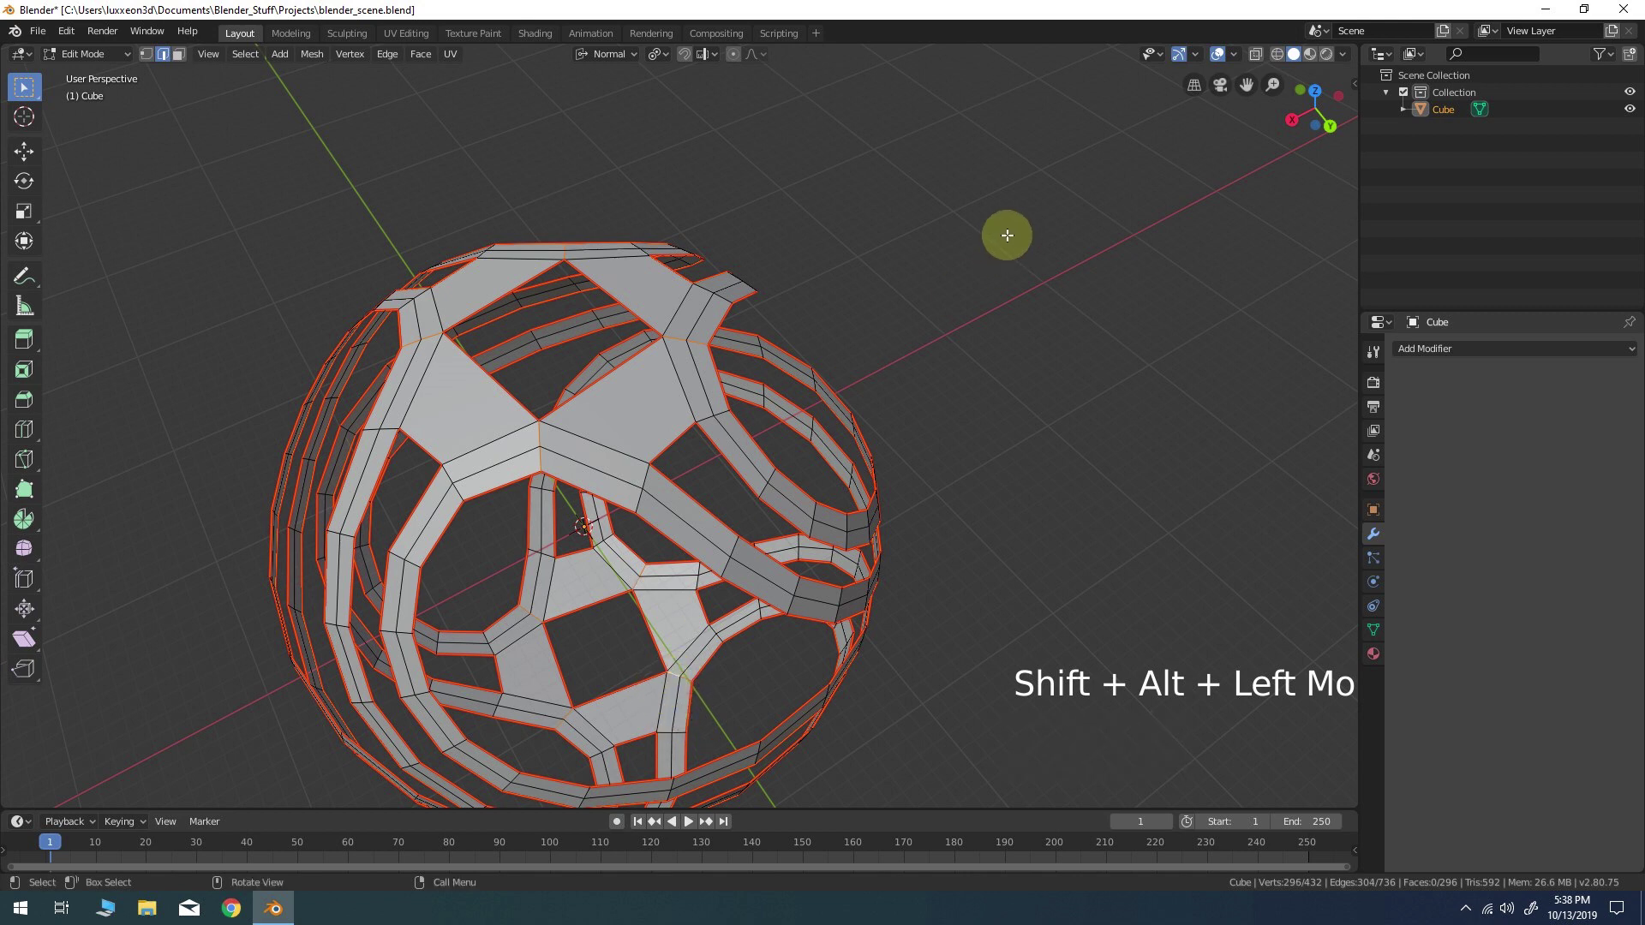
pyautogui.rightClick(1017, 242)
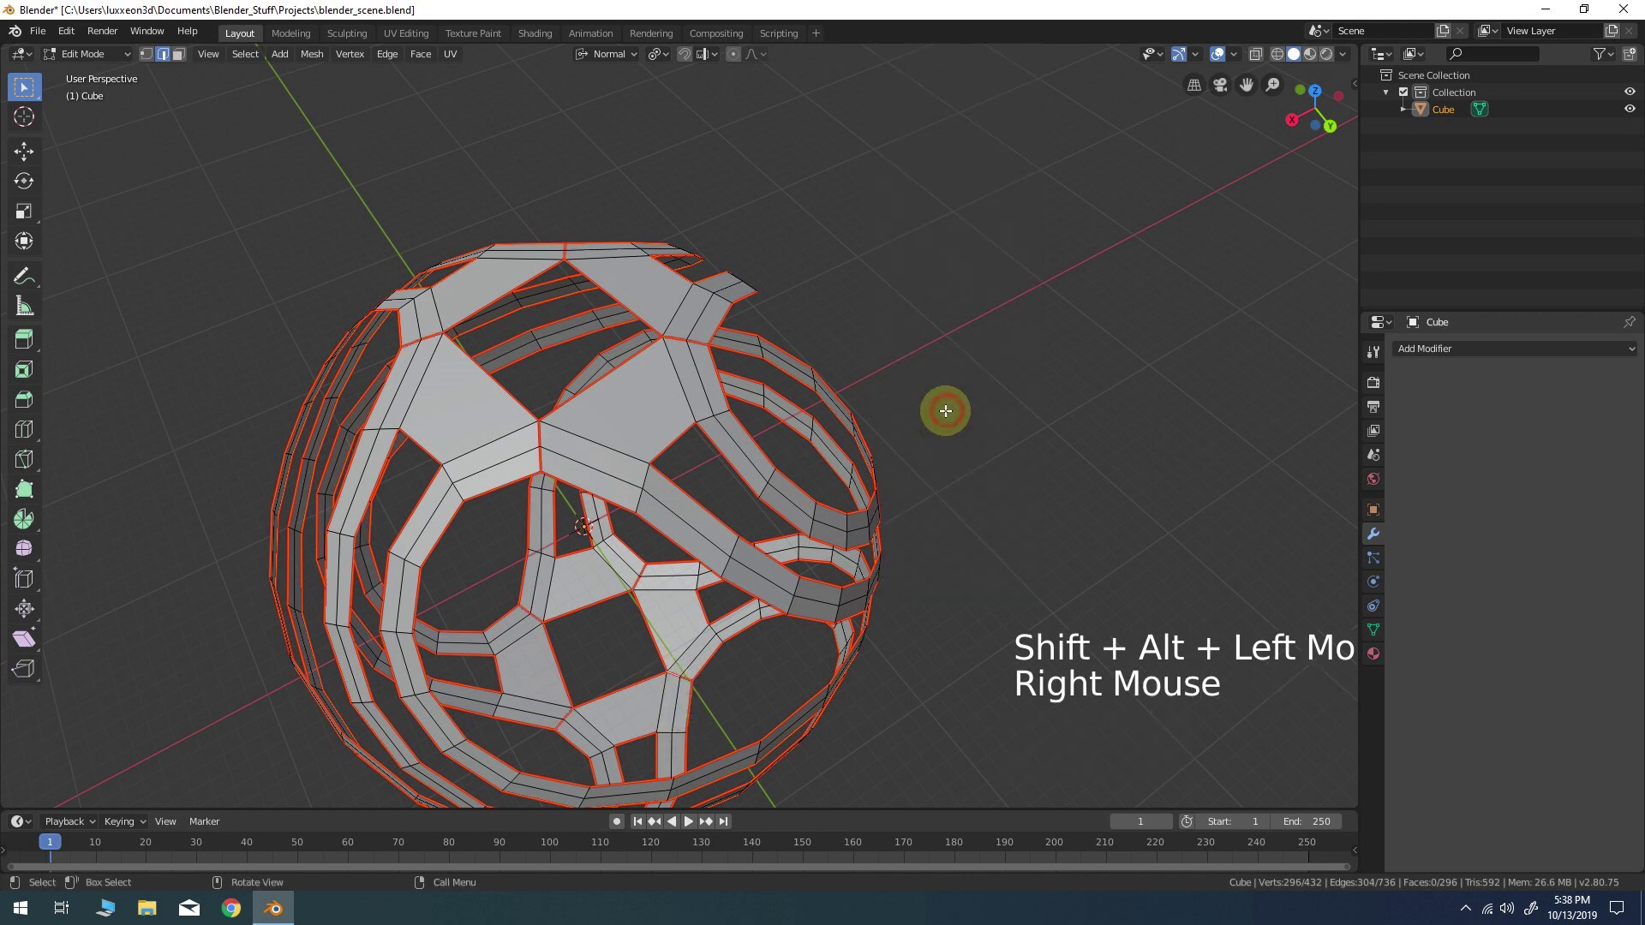
# Orbit the cage from below and around to inspect the marked strip edges
pyautogui.middleClick(537, 718)
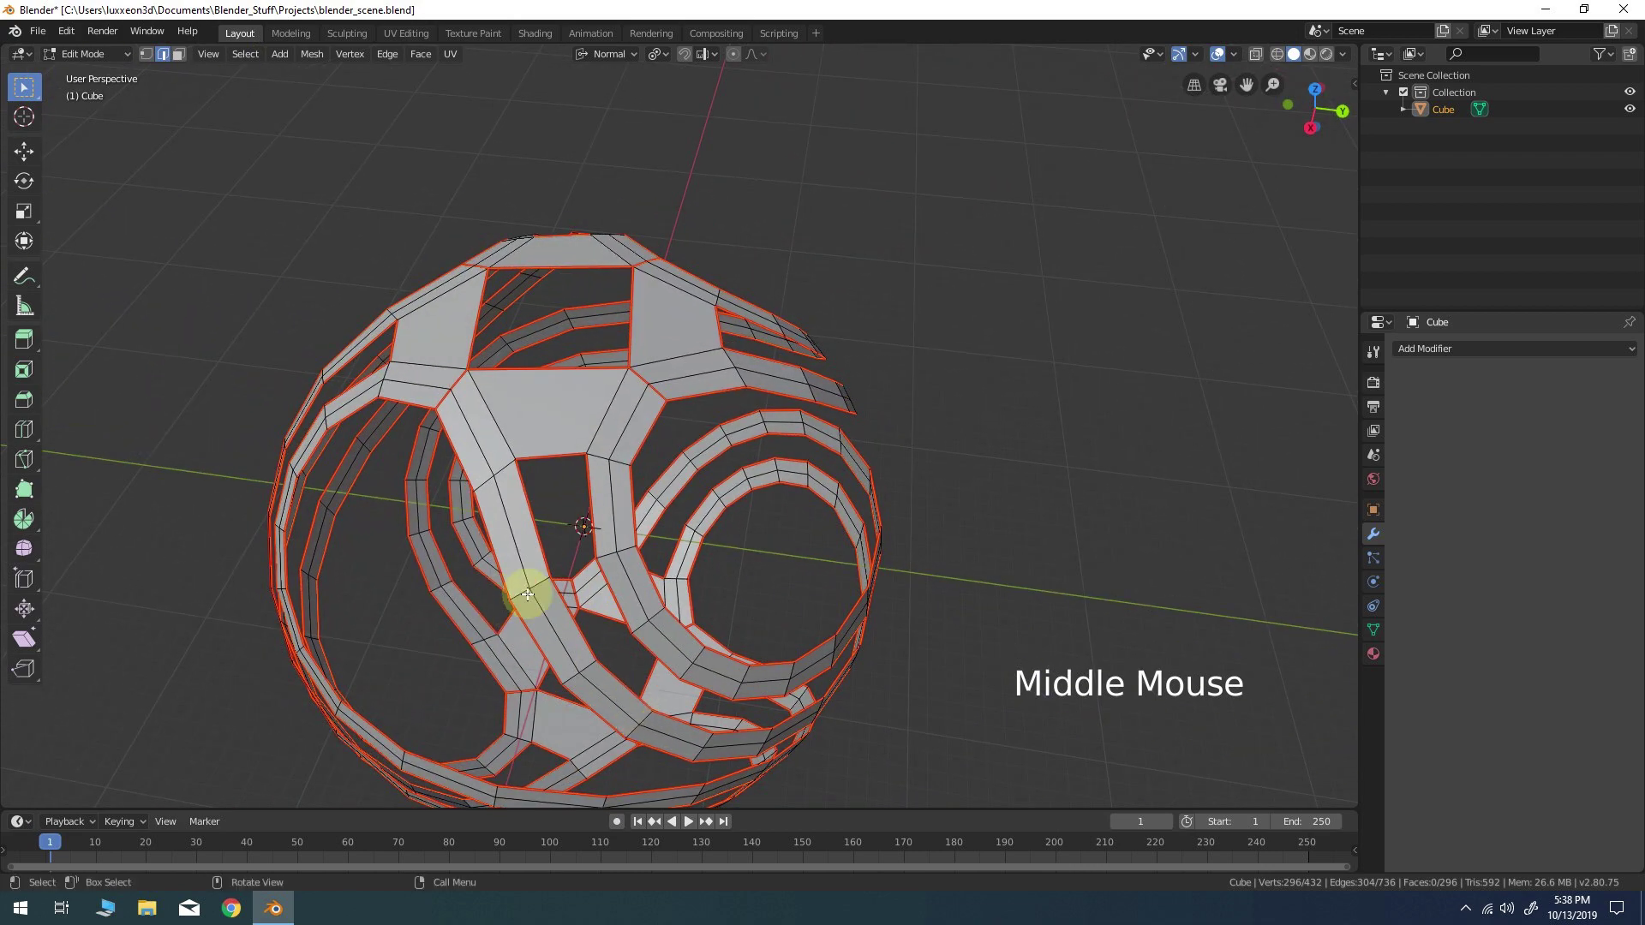
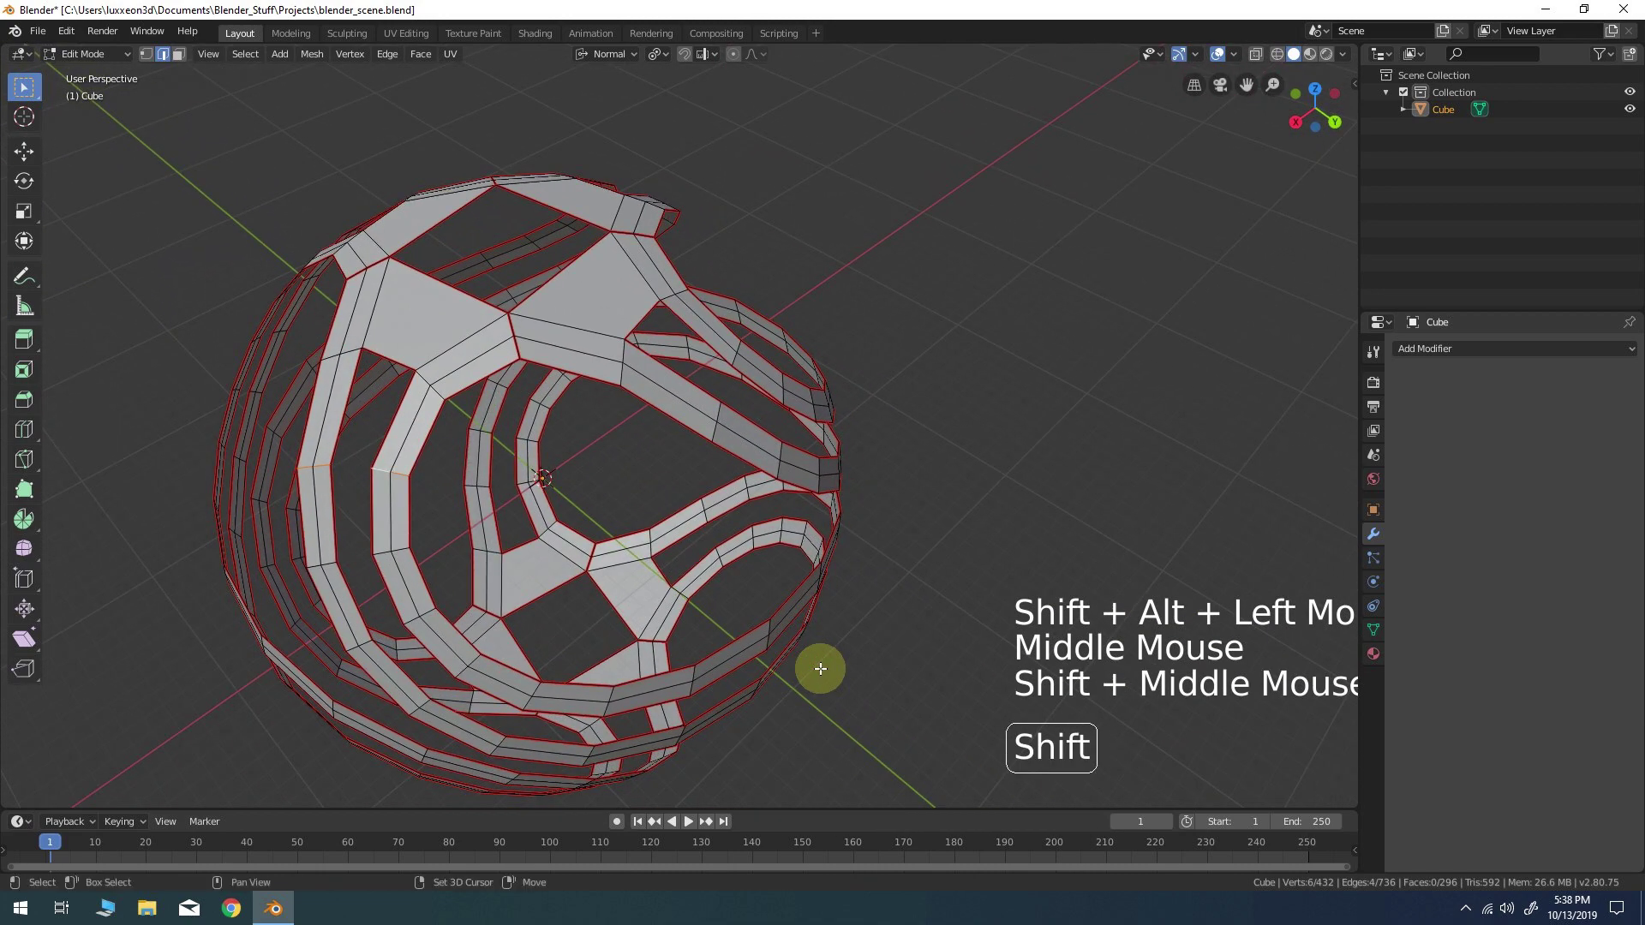
pyautogui.middleClick(774, 673)
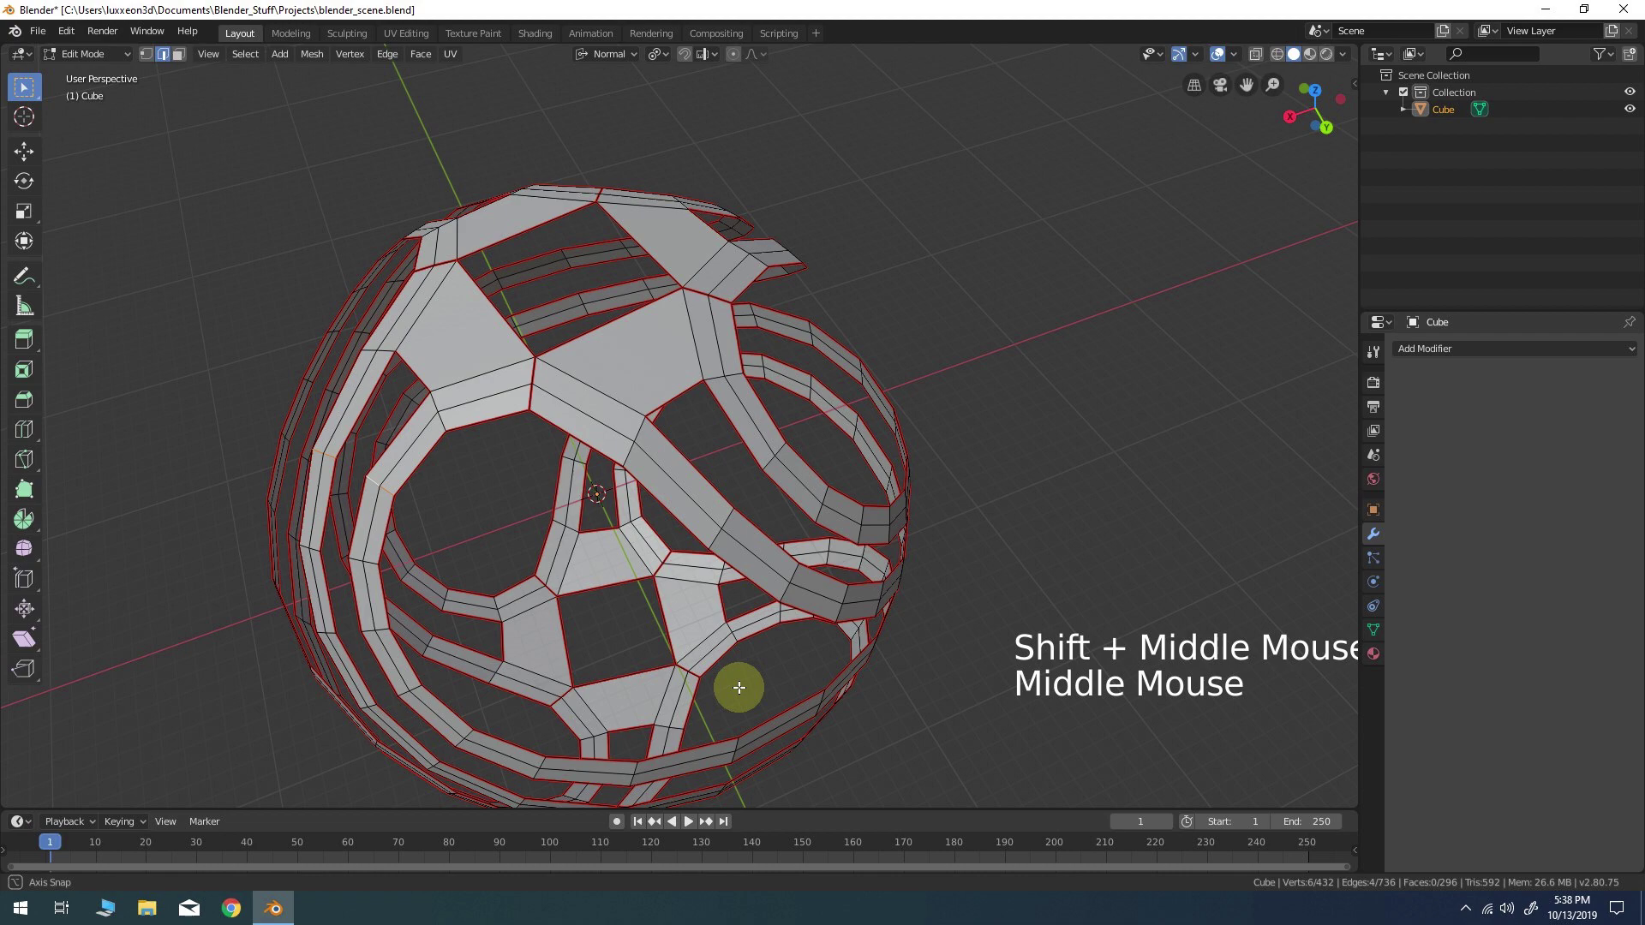
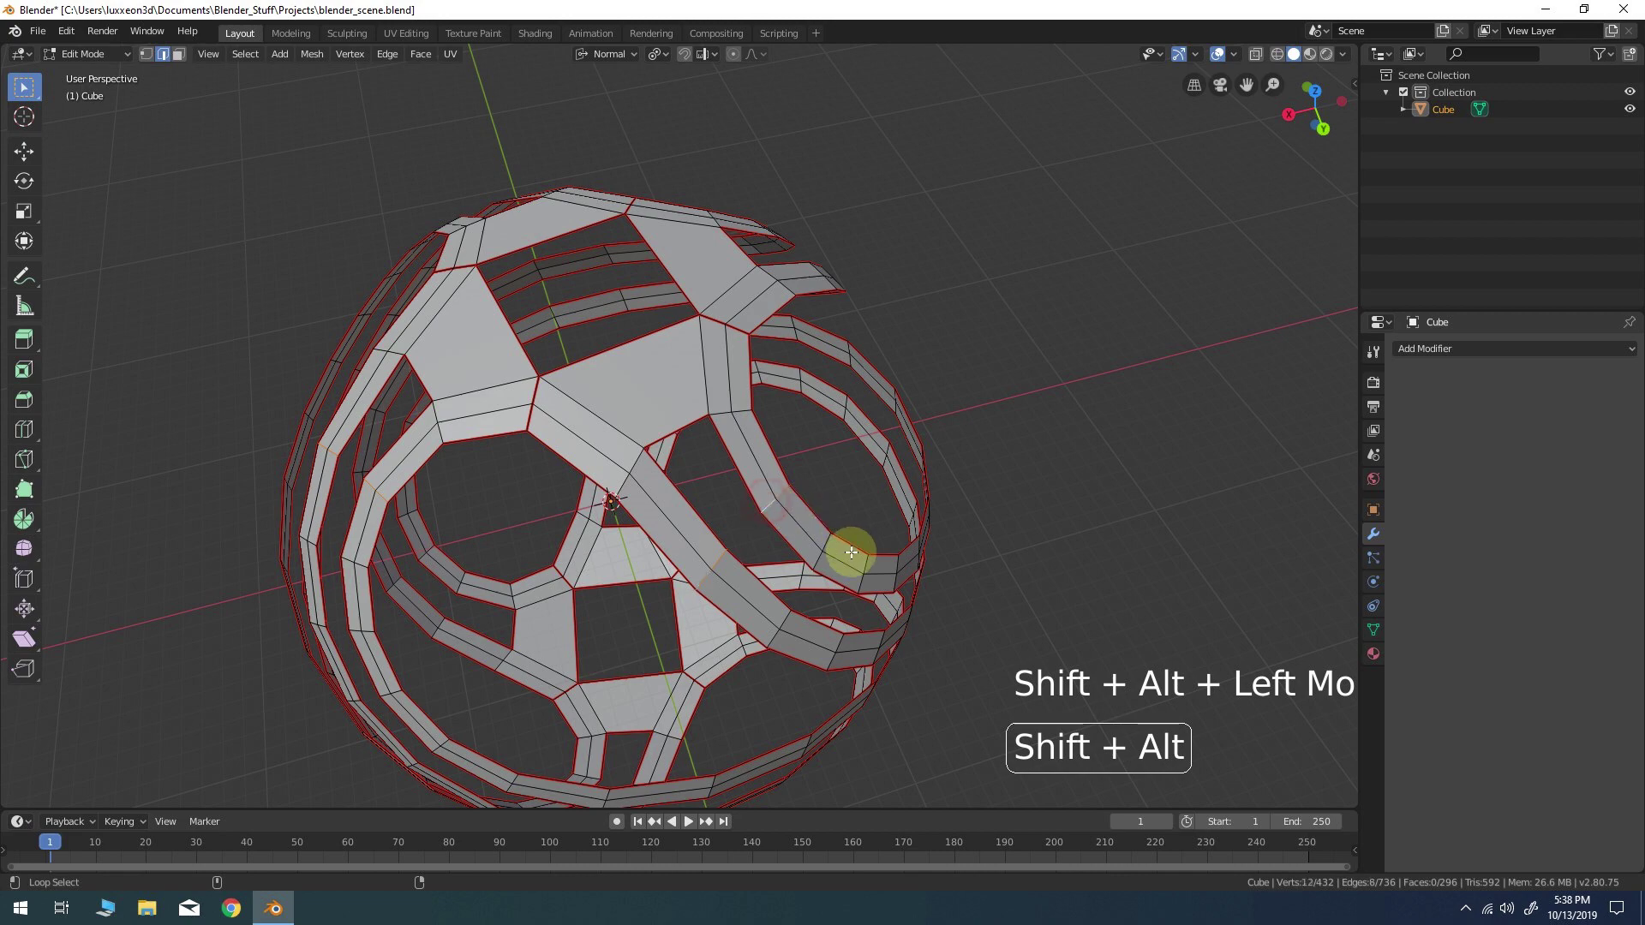
pyautogui.middleClick(781, 738)
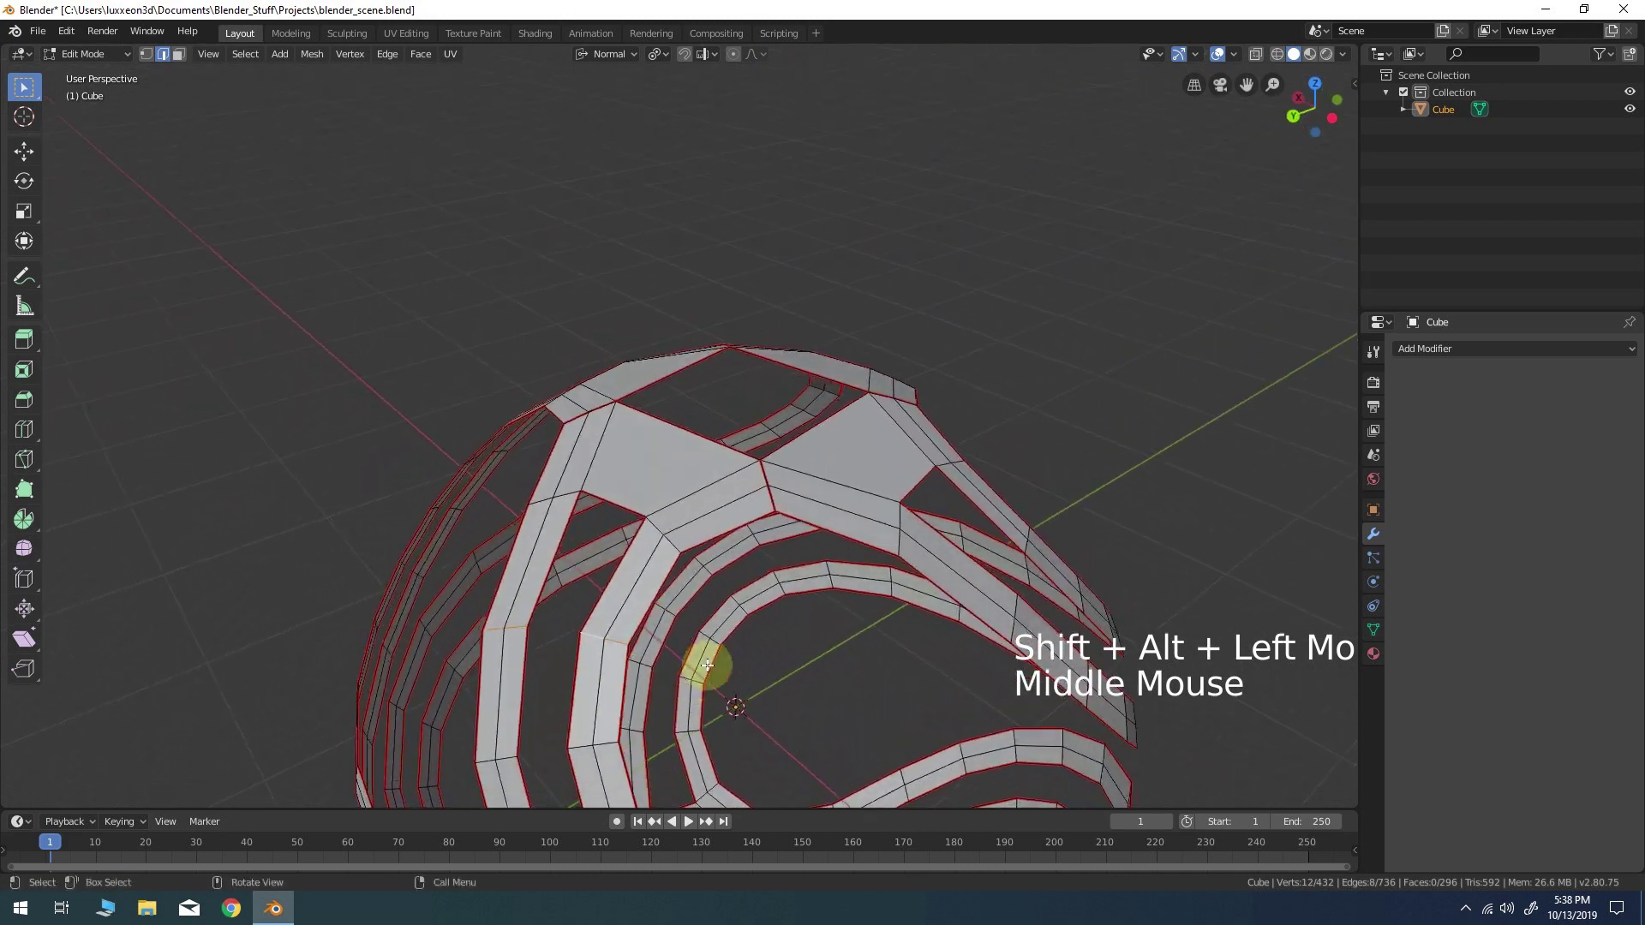
pyautogui.scroll(-3)
pyautogui.middleClick(807, 594)
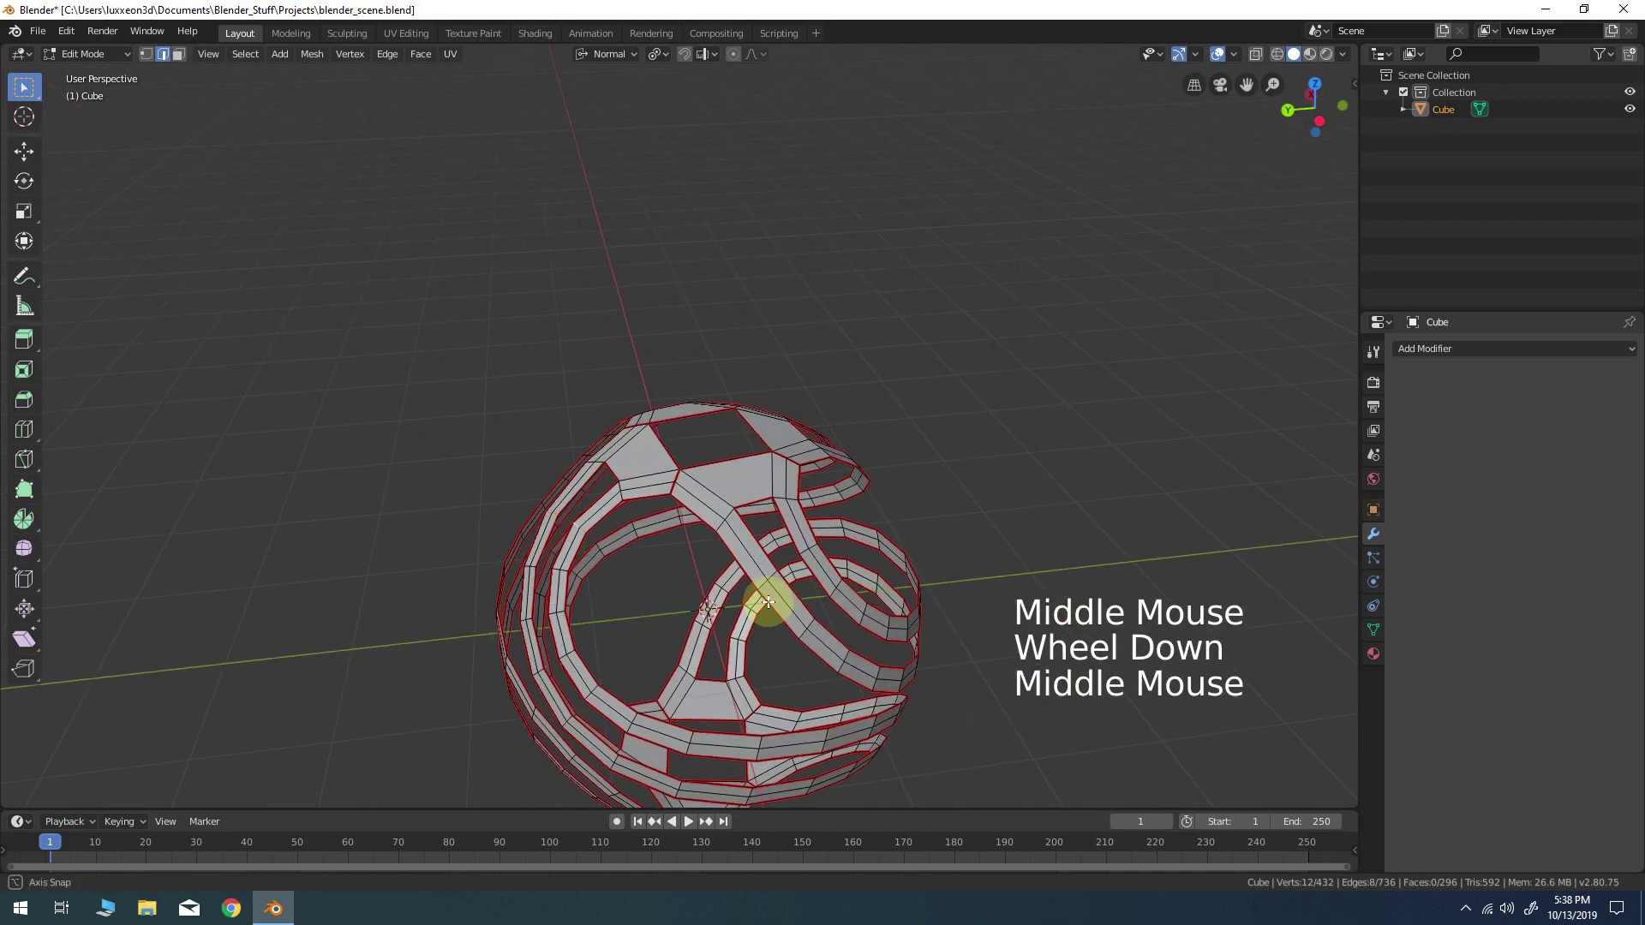
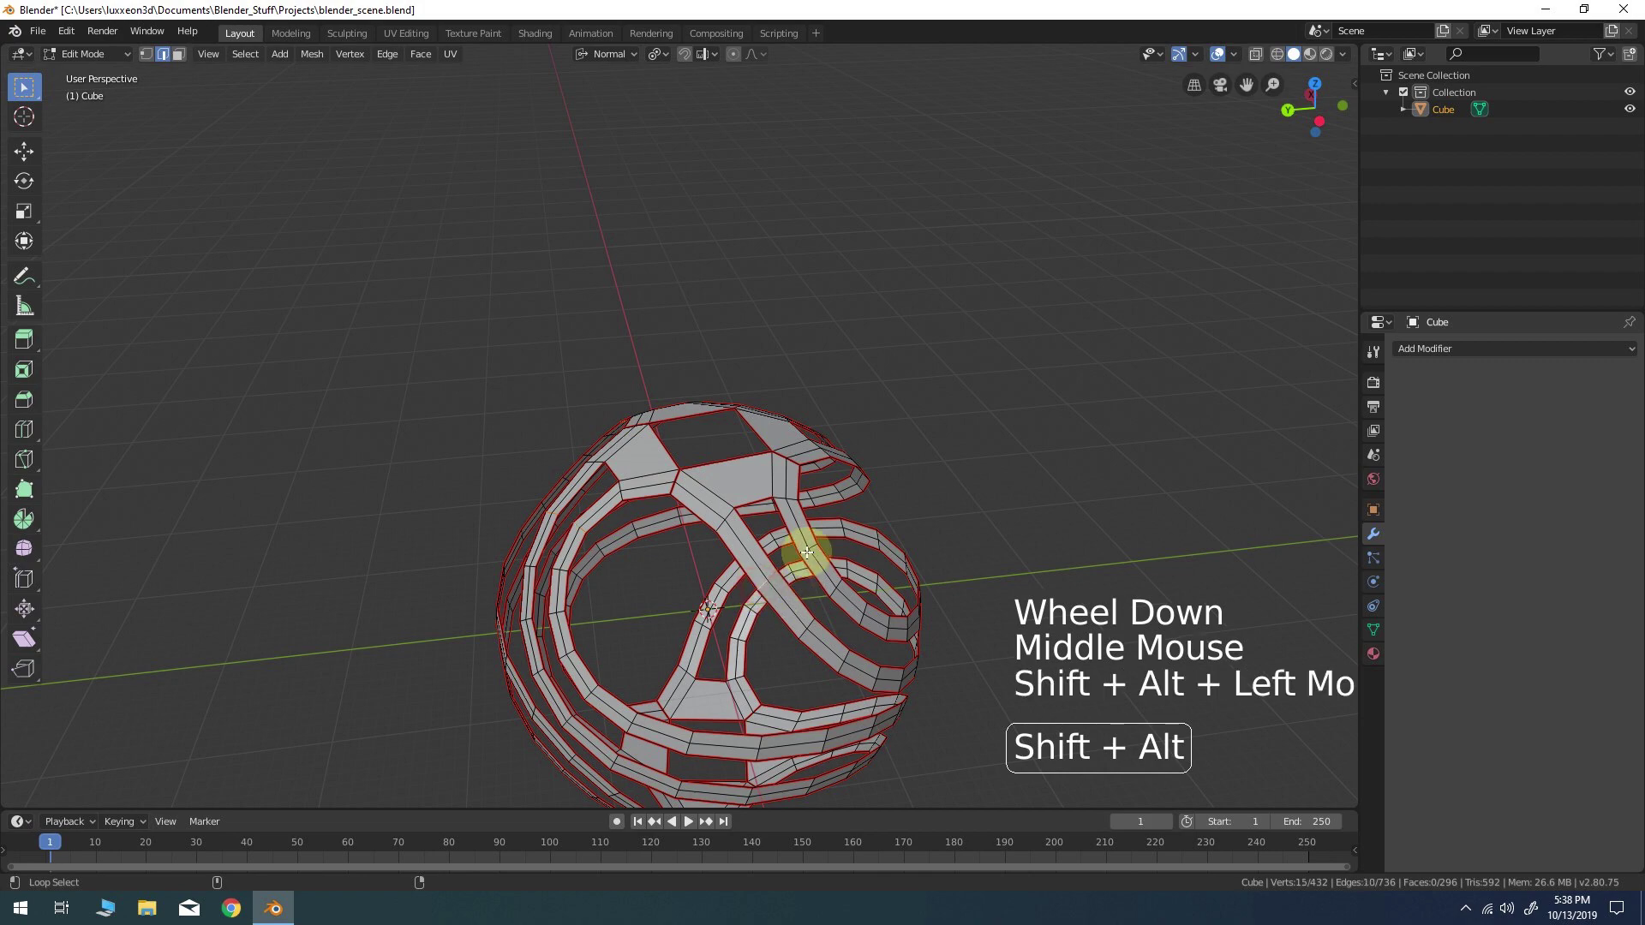
pyautogui.middleClick(850, 659)
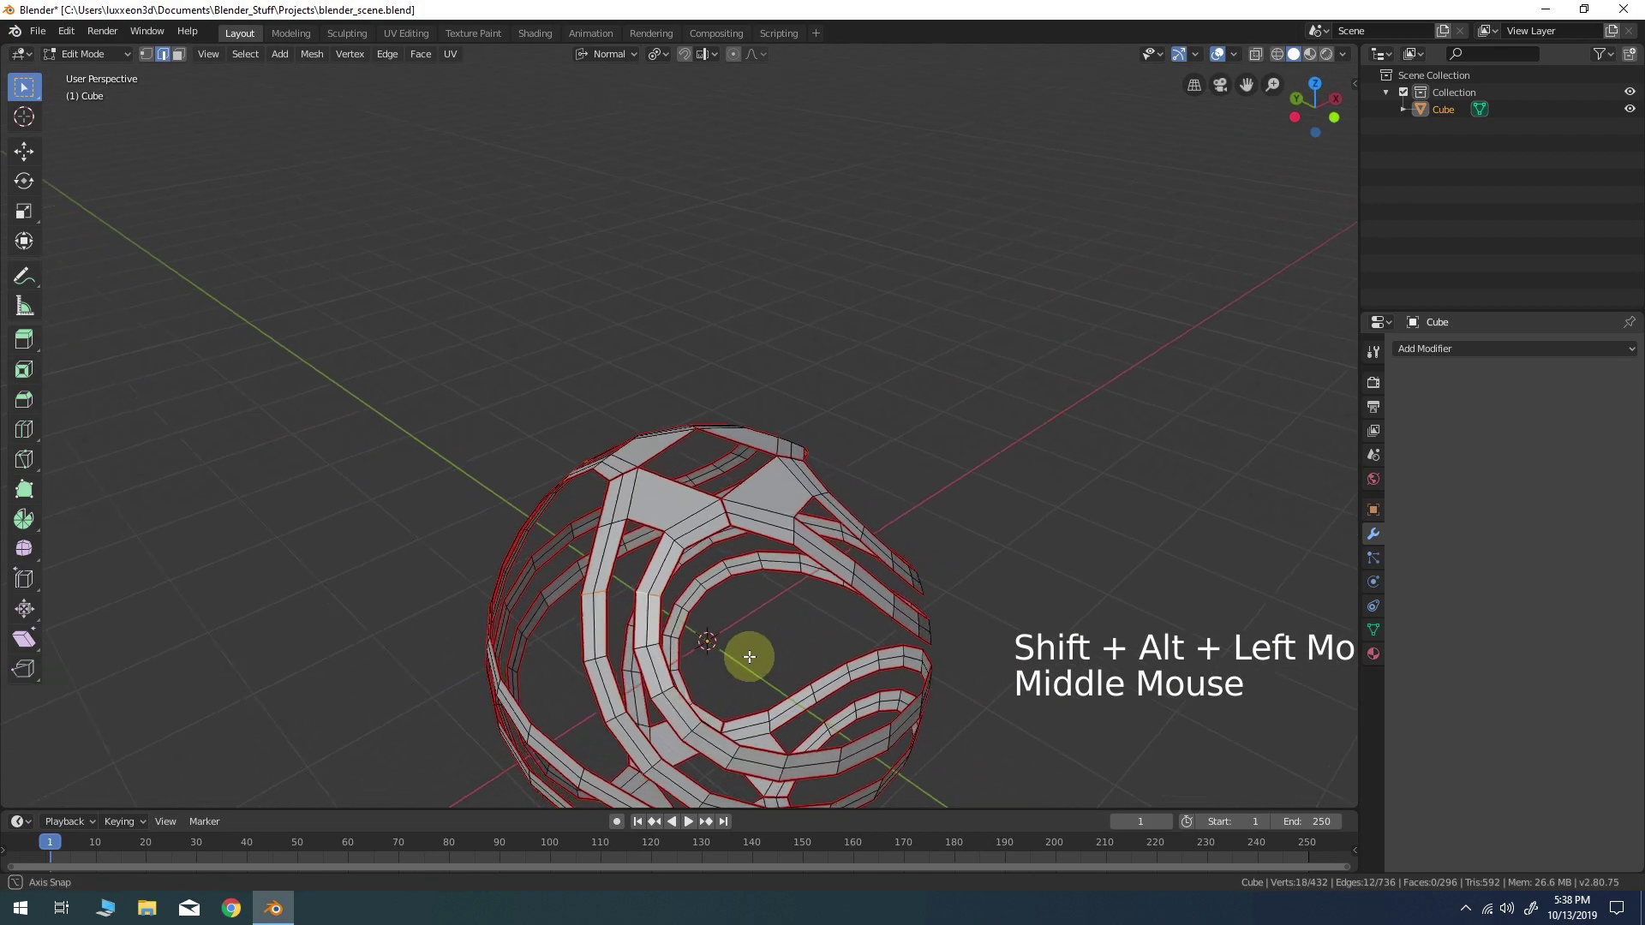
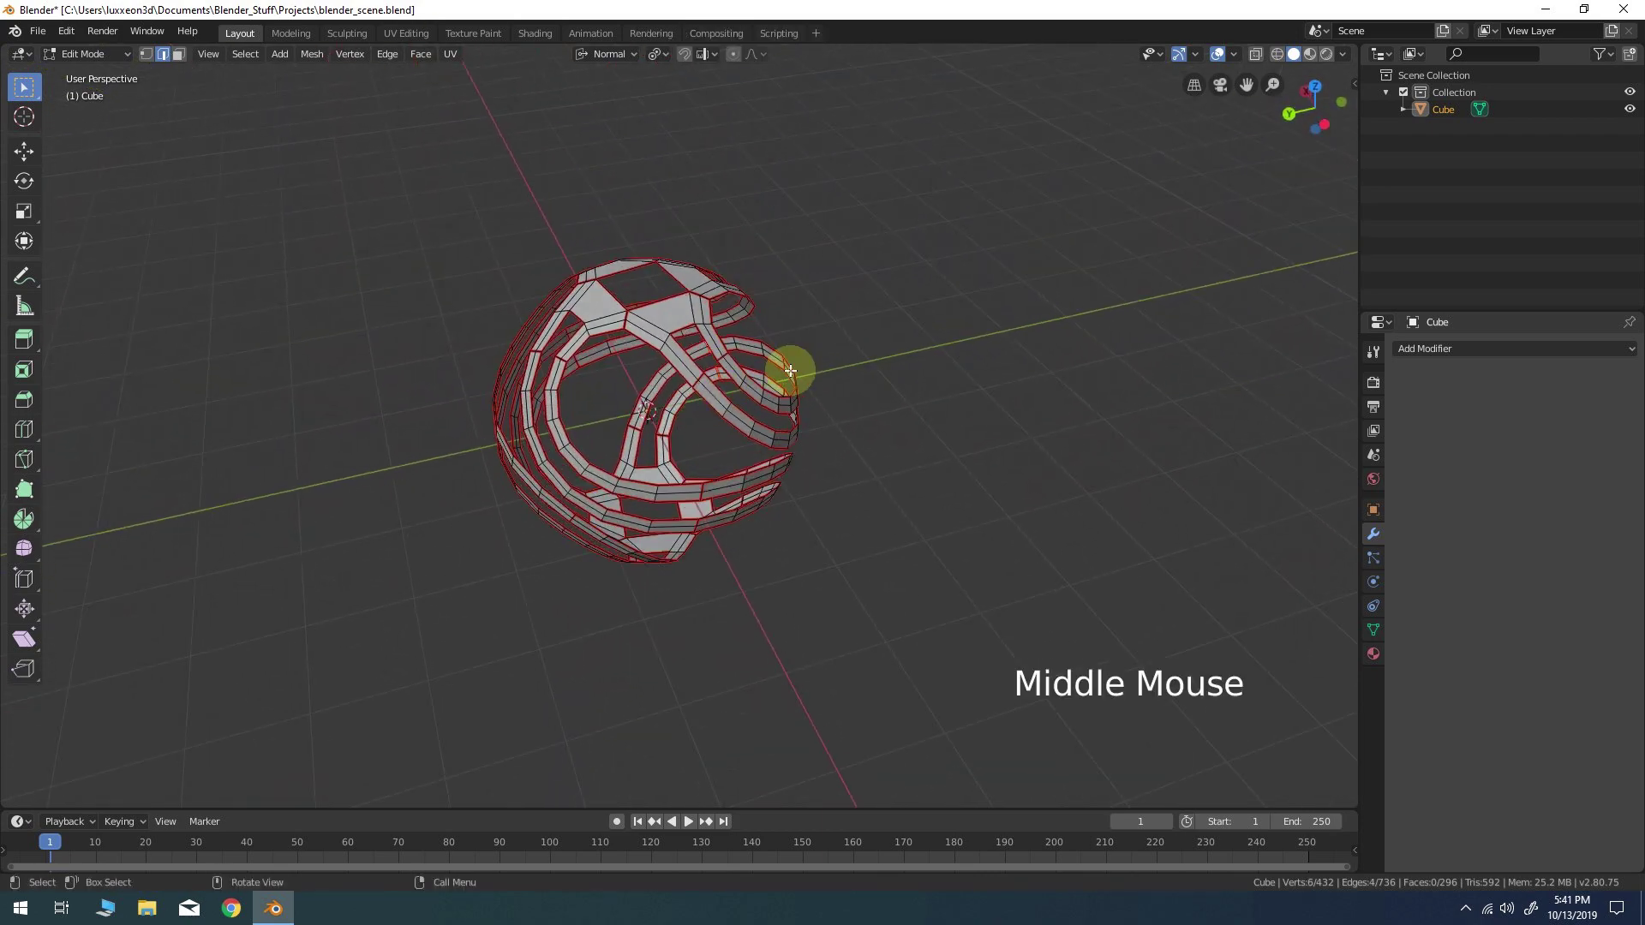
# Select the whole cage and solidify its faces to 2.5 mm thickness
pyautogui.press('a')
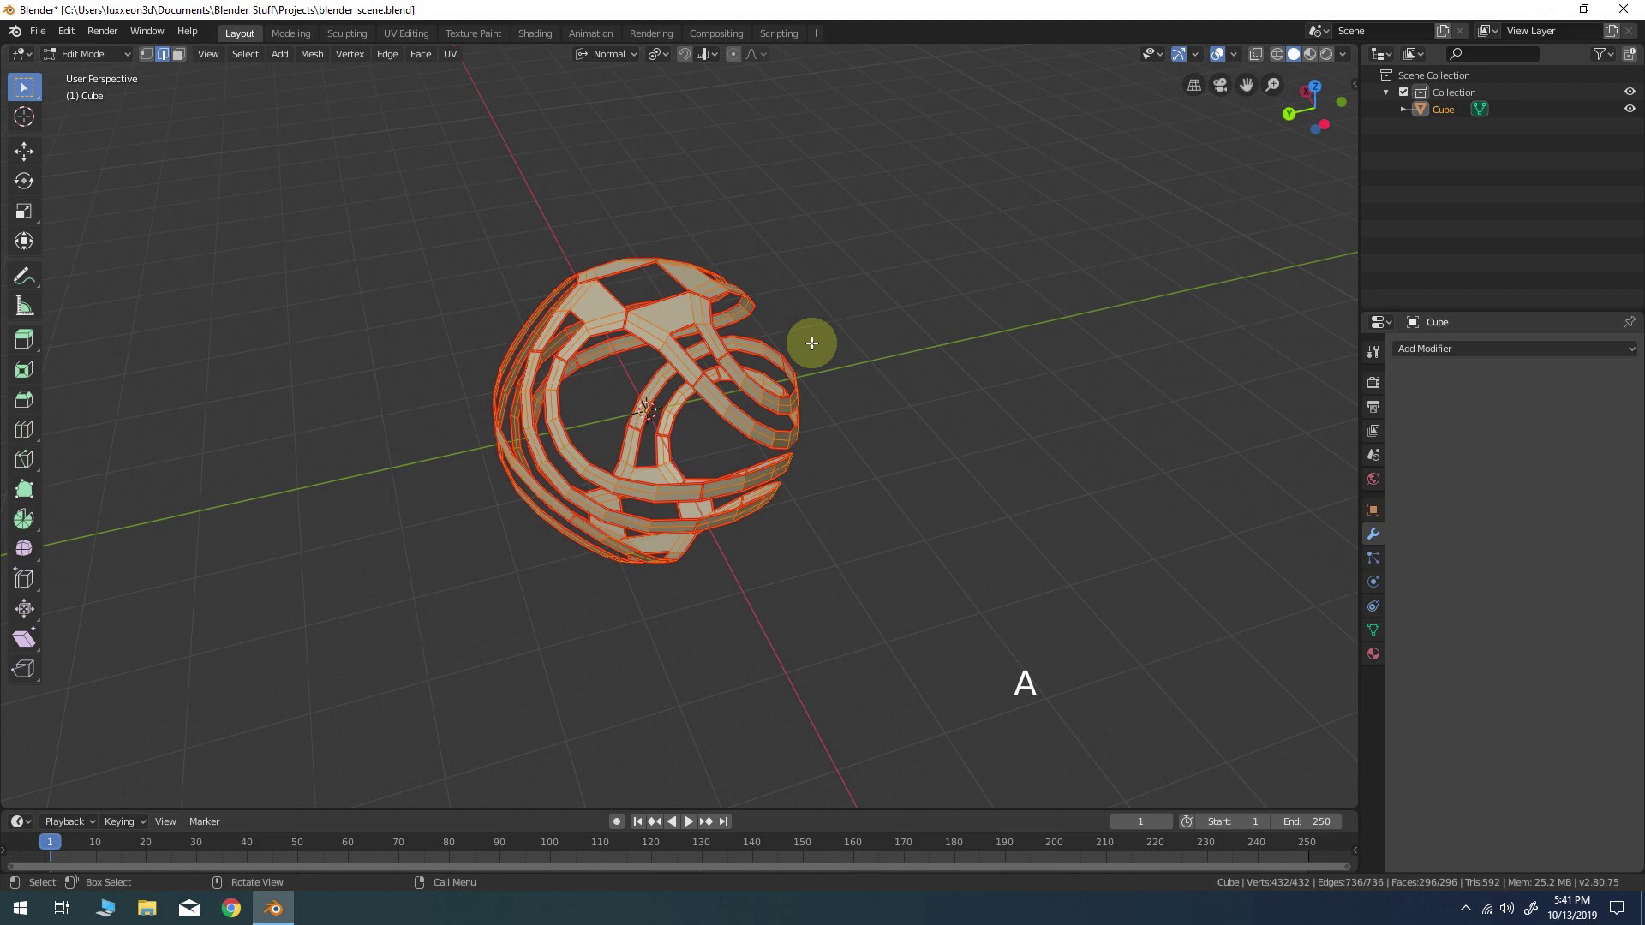
pyautogui.press('ctrl+f')
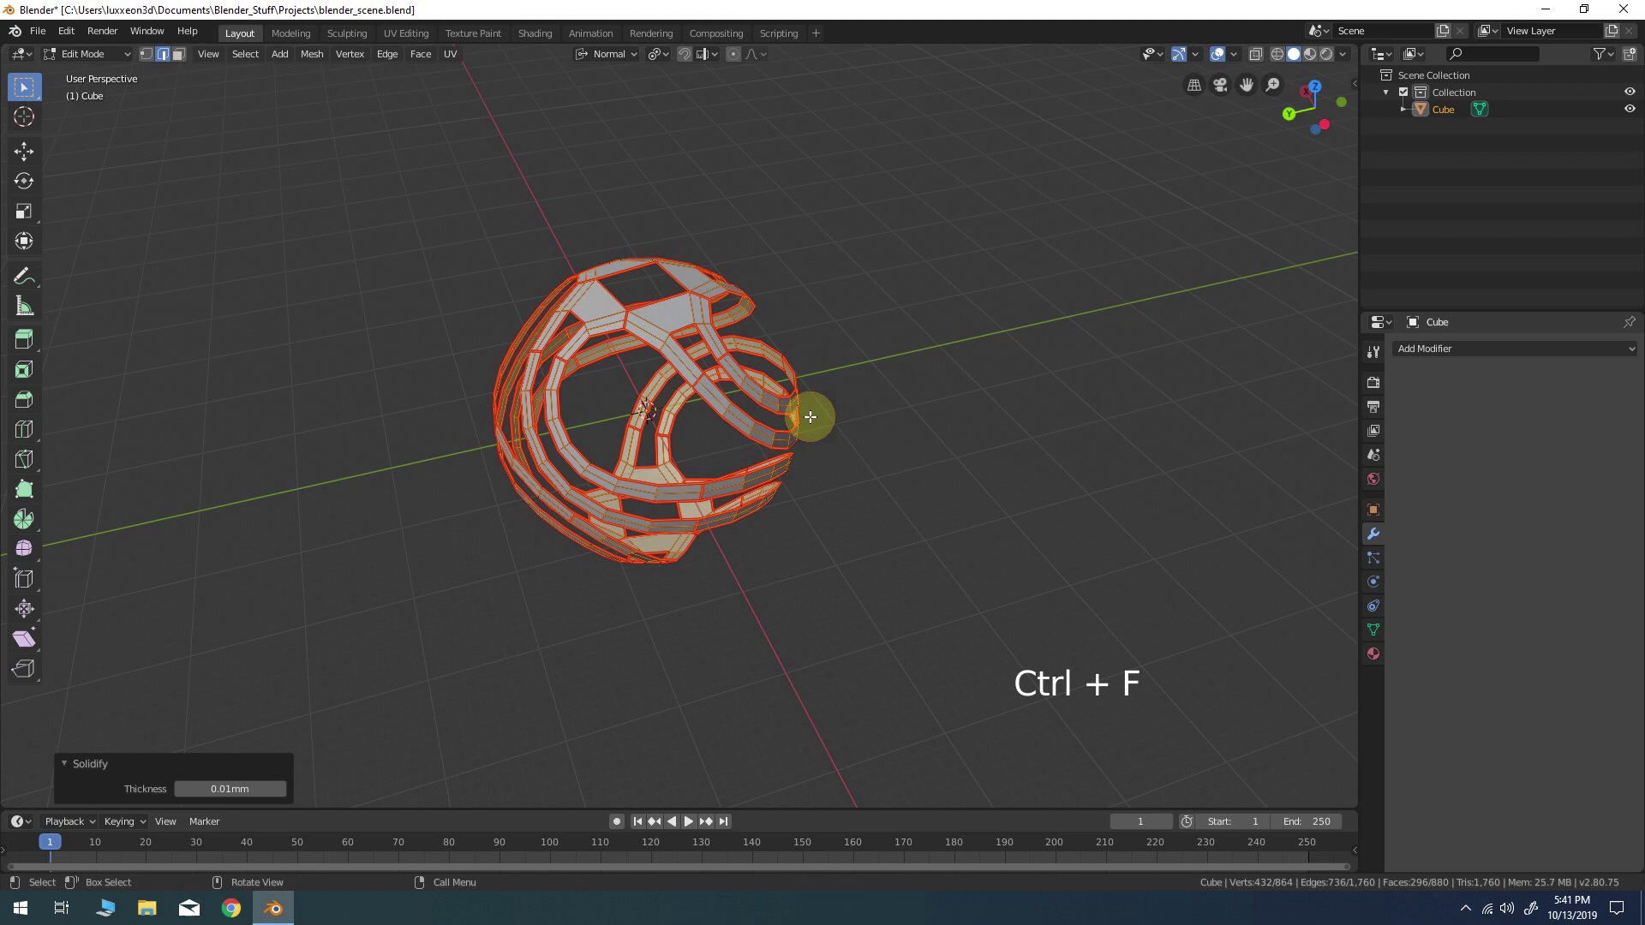
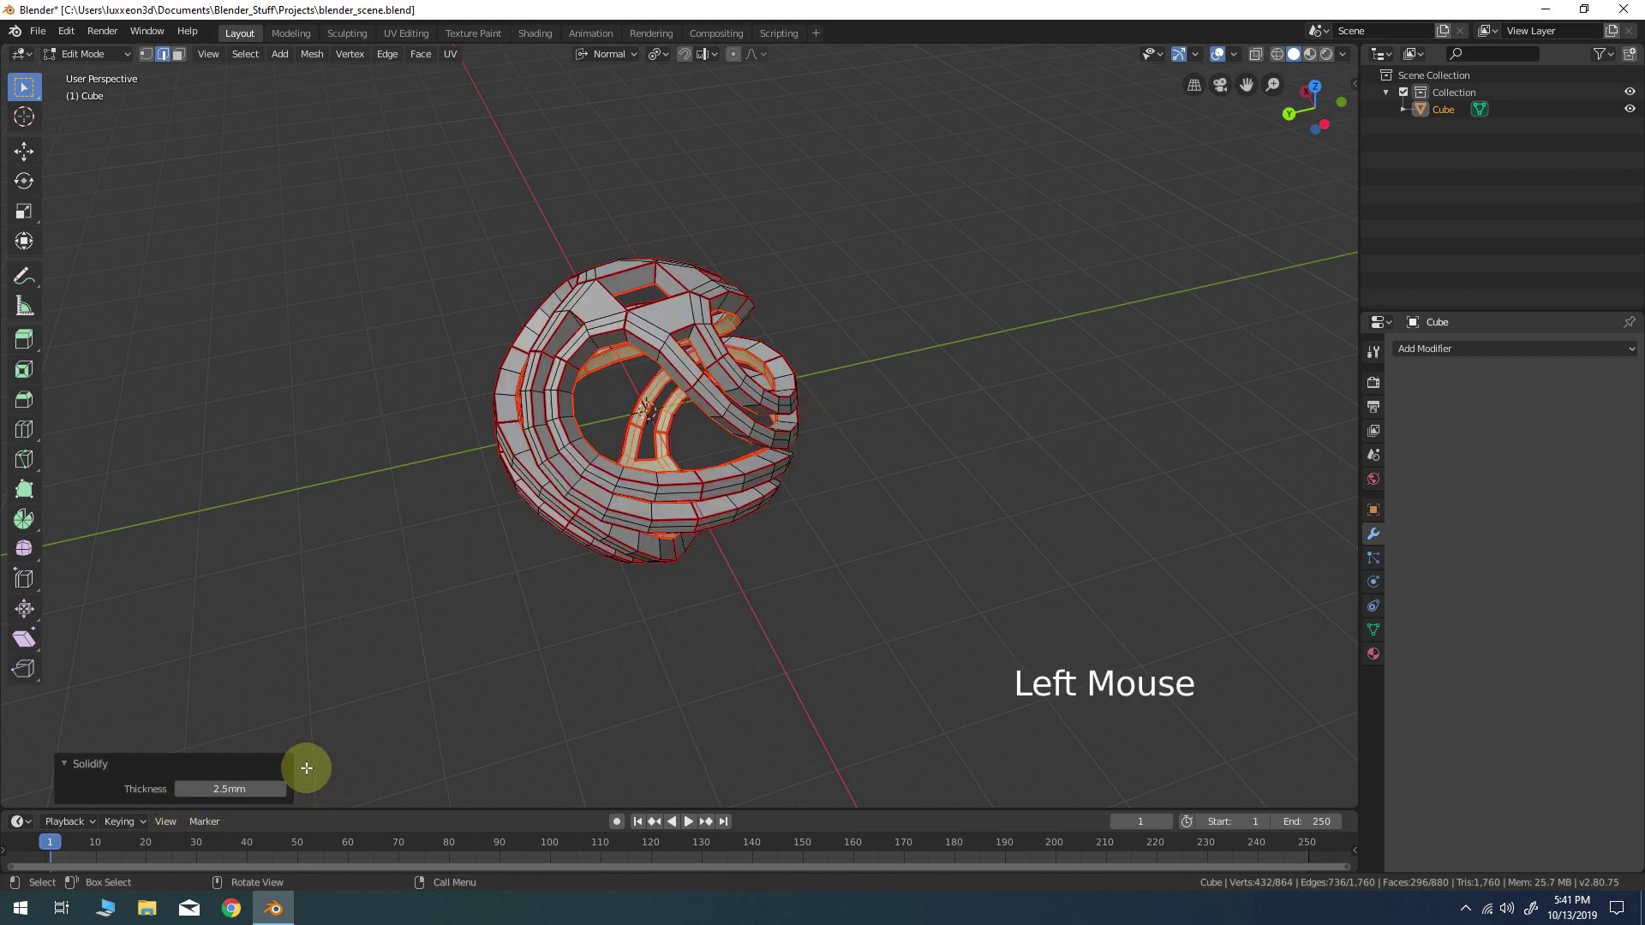
pyautogui.scroll(3)
pyautogui.middleClick(850, 493)
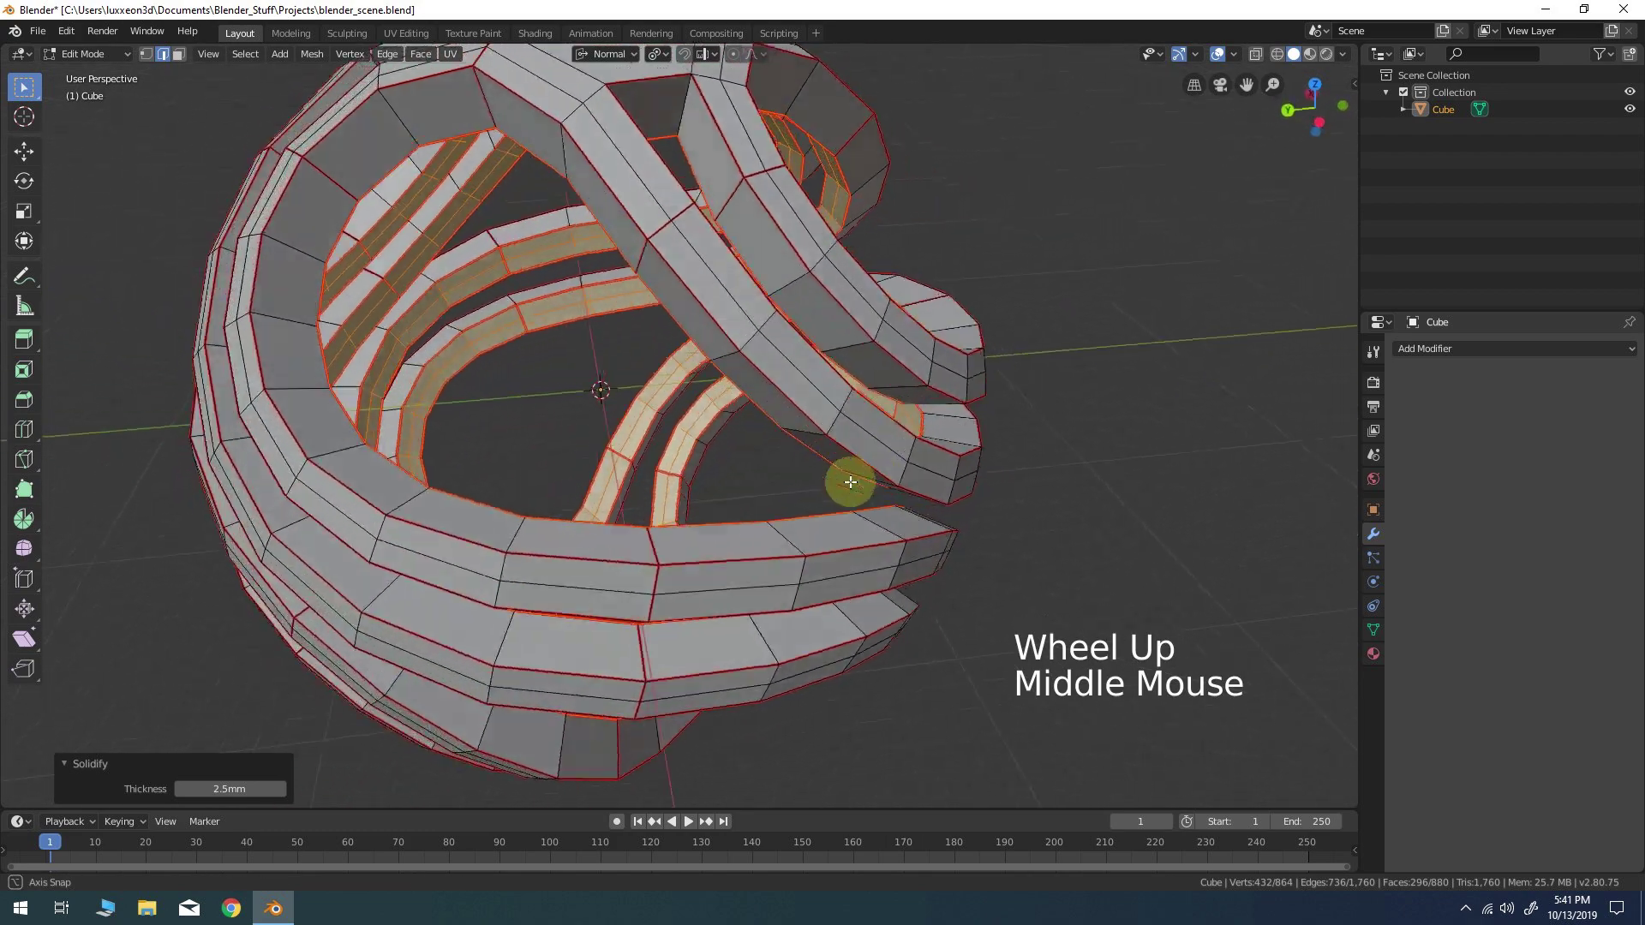
# Select the side face loops of every thick strip around the cage and reach the loop selection choices
pyautogui.scroll(-3)
pyautogui.middleClick(759, 311)
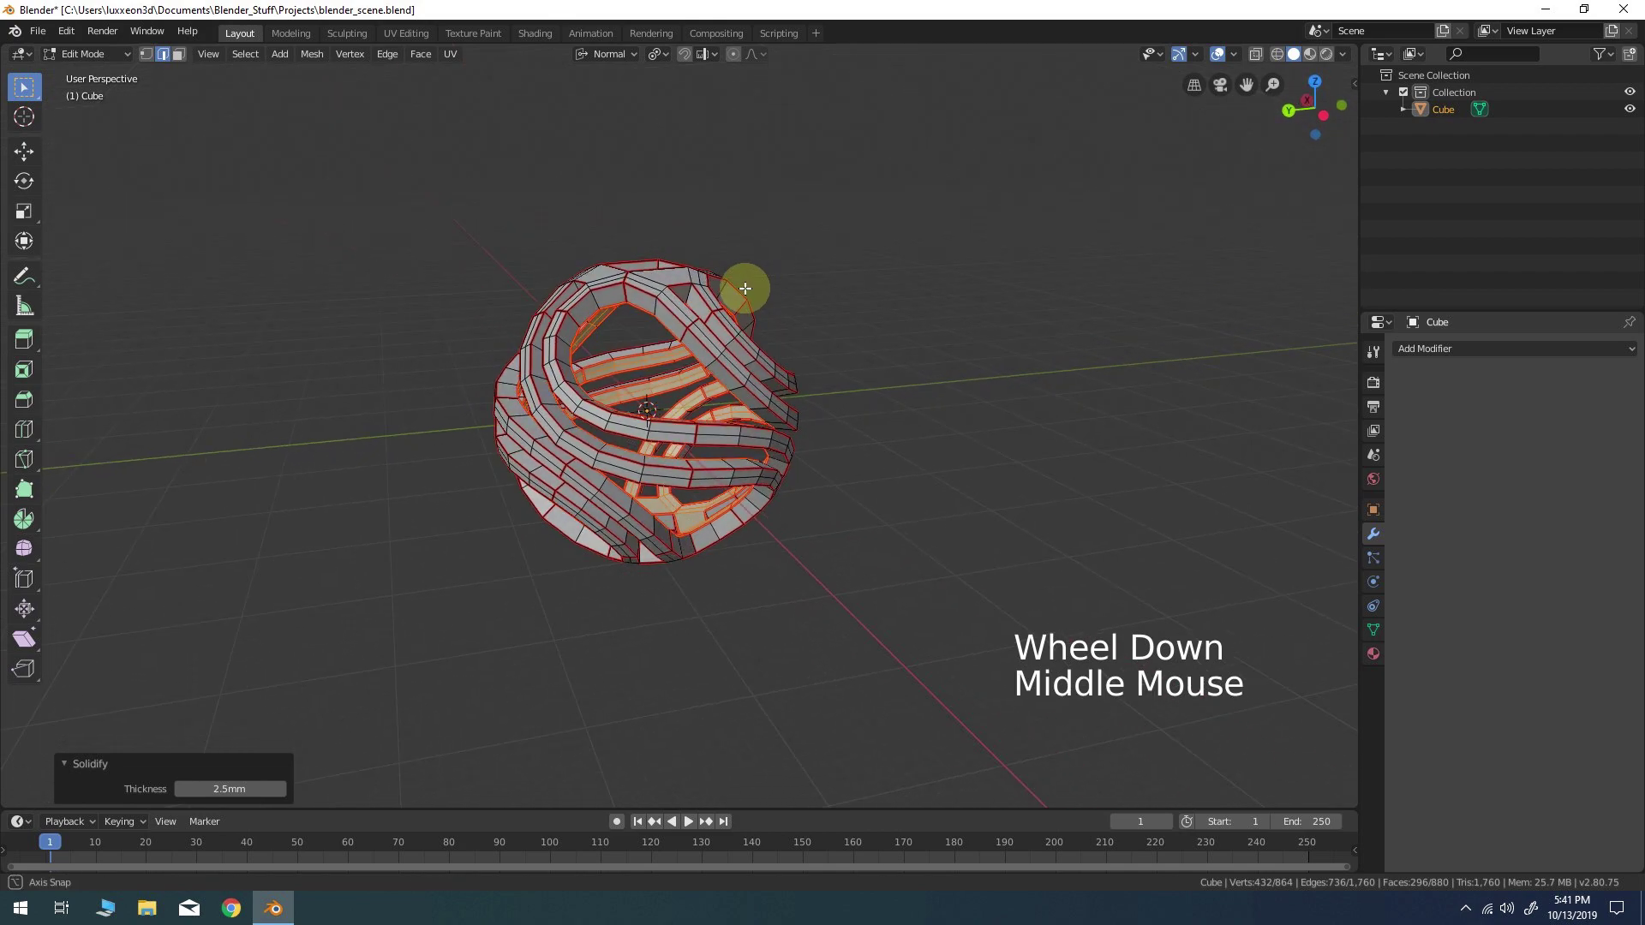
pyautogui.scroll(3)
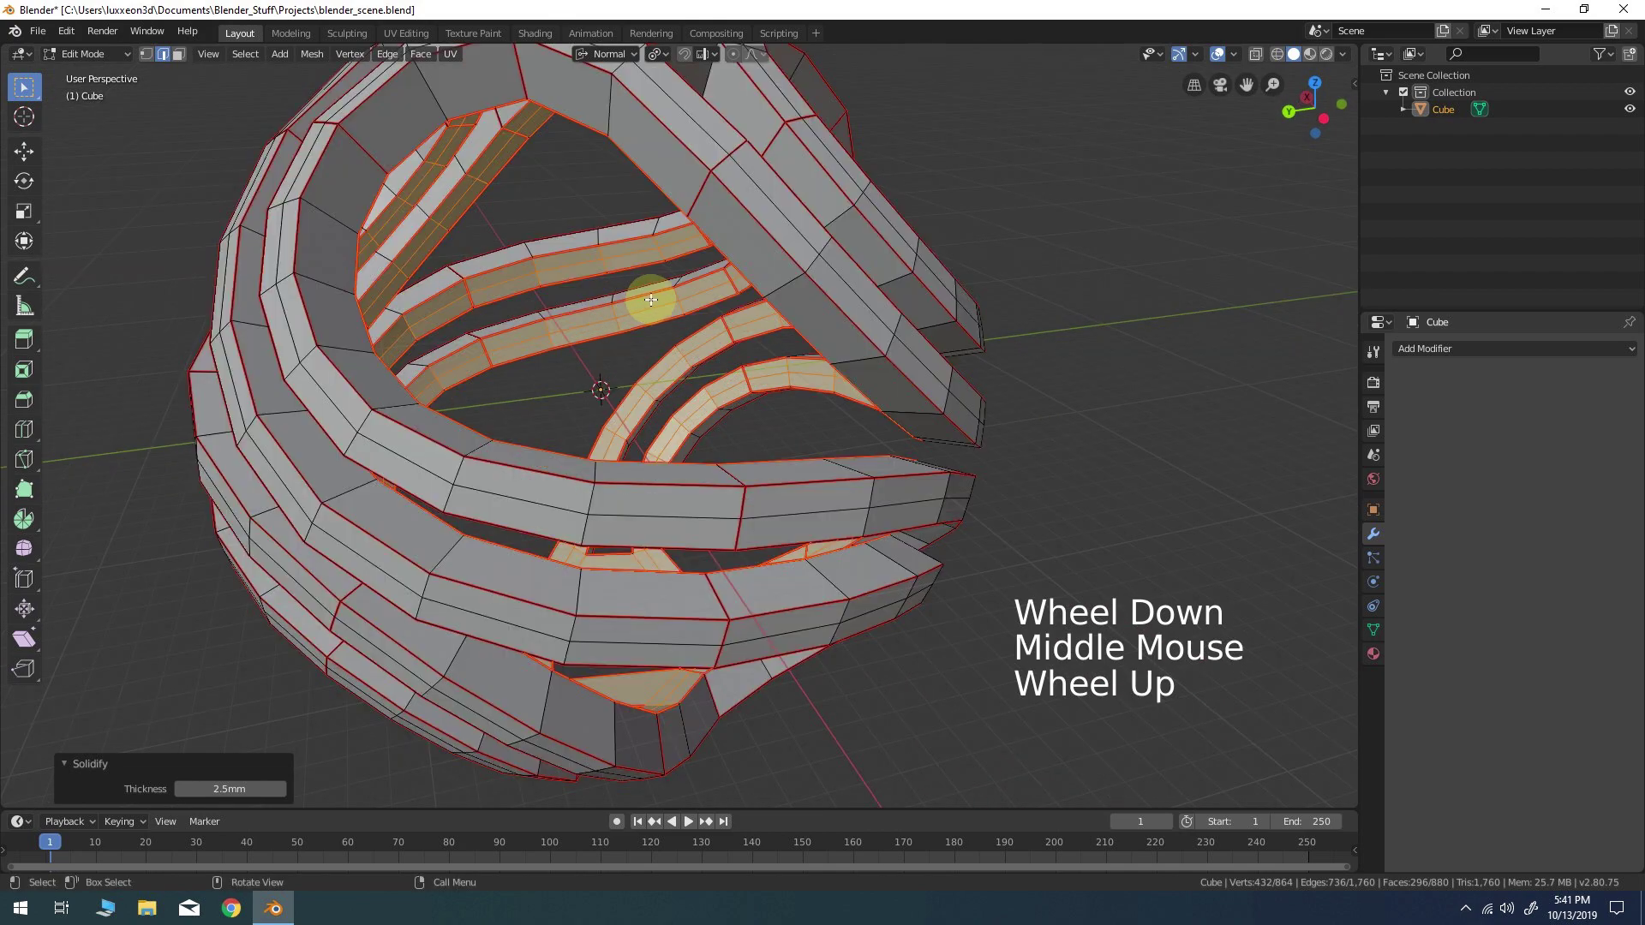
pyautogui.middleClick(661, 289)
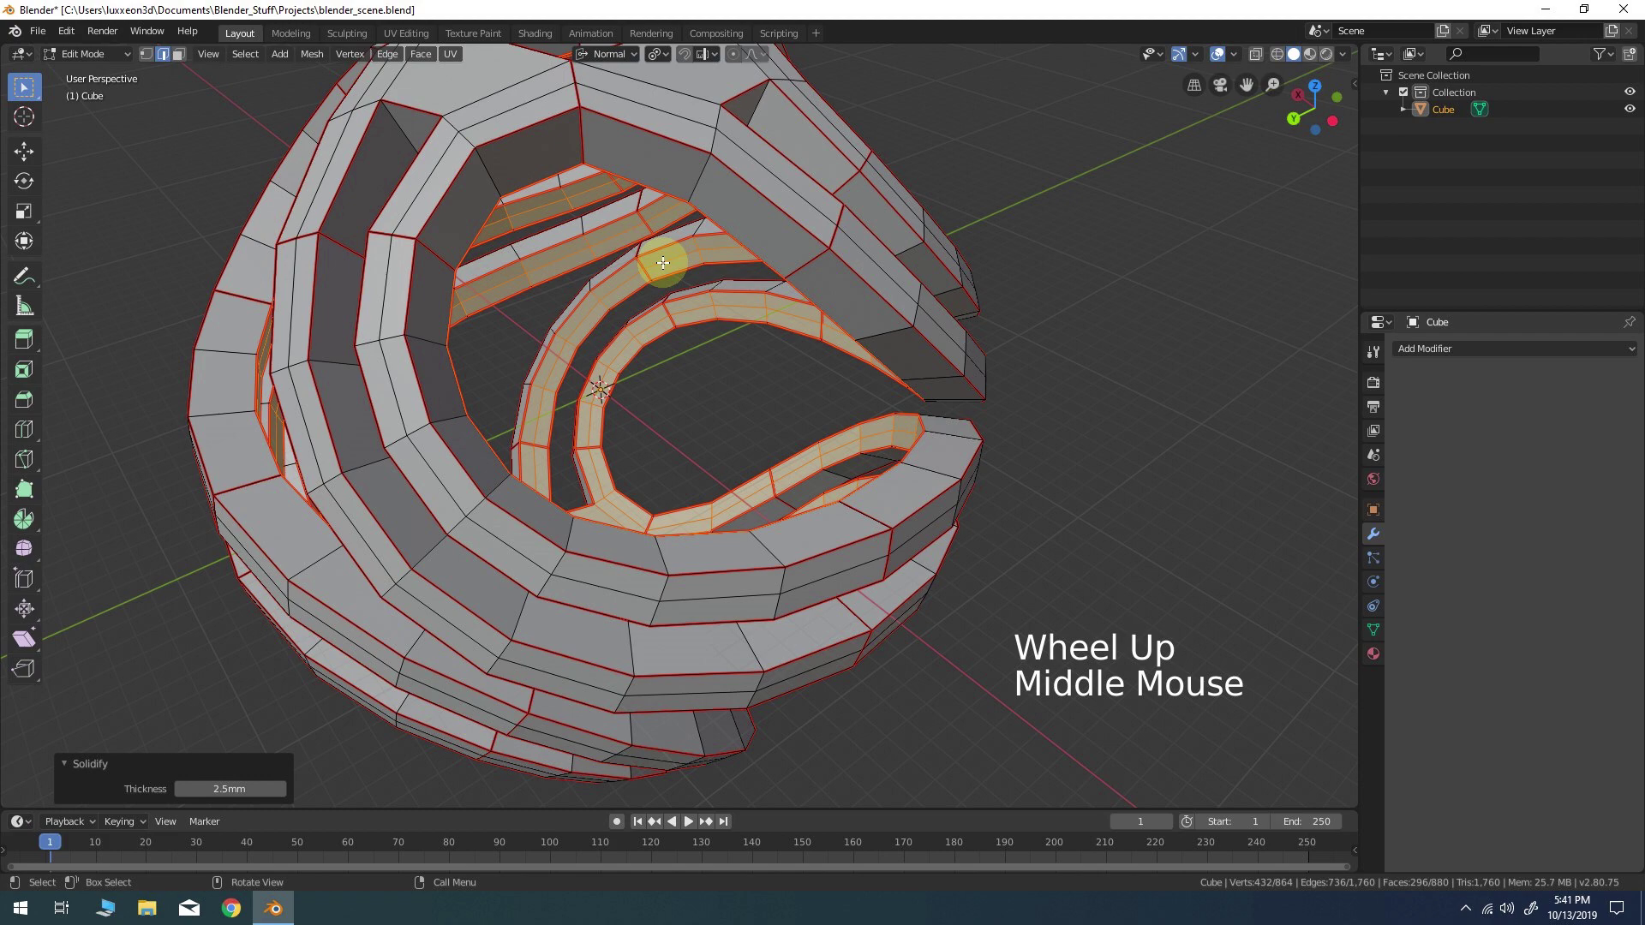
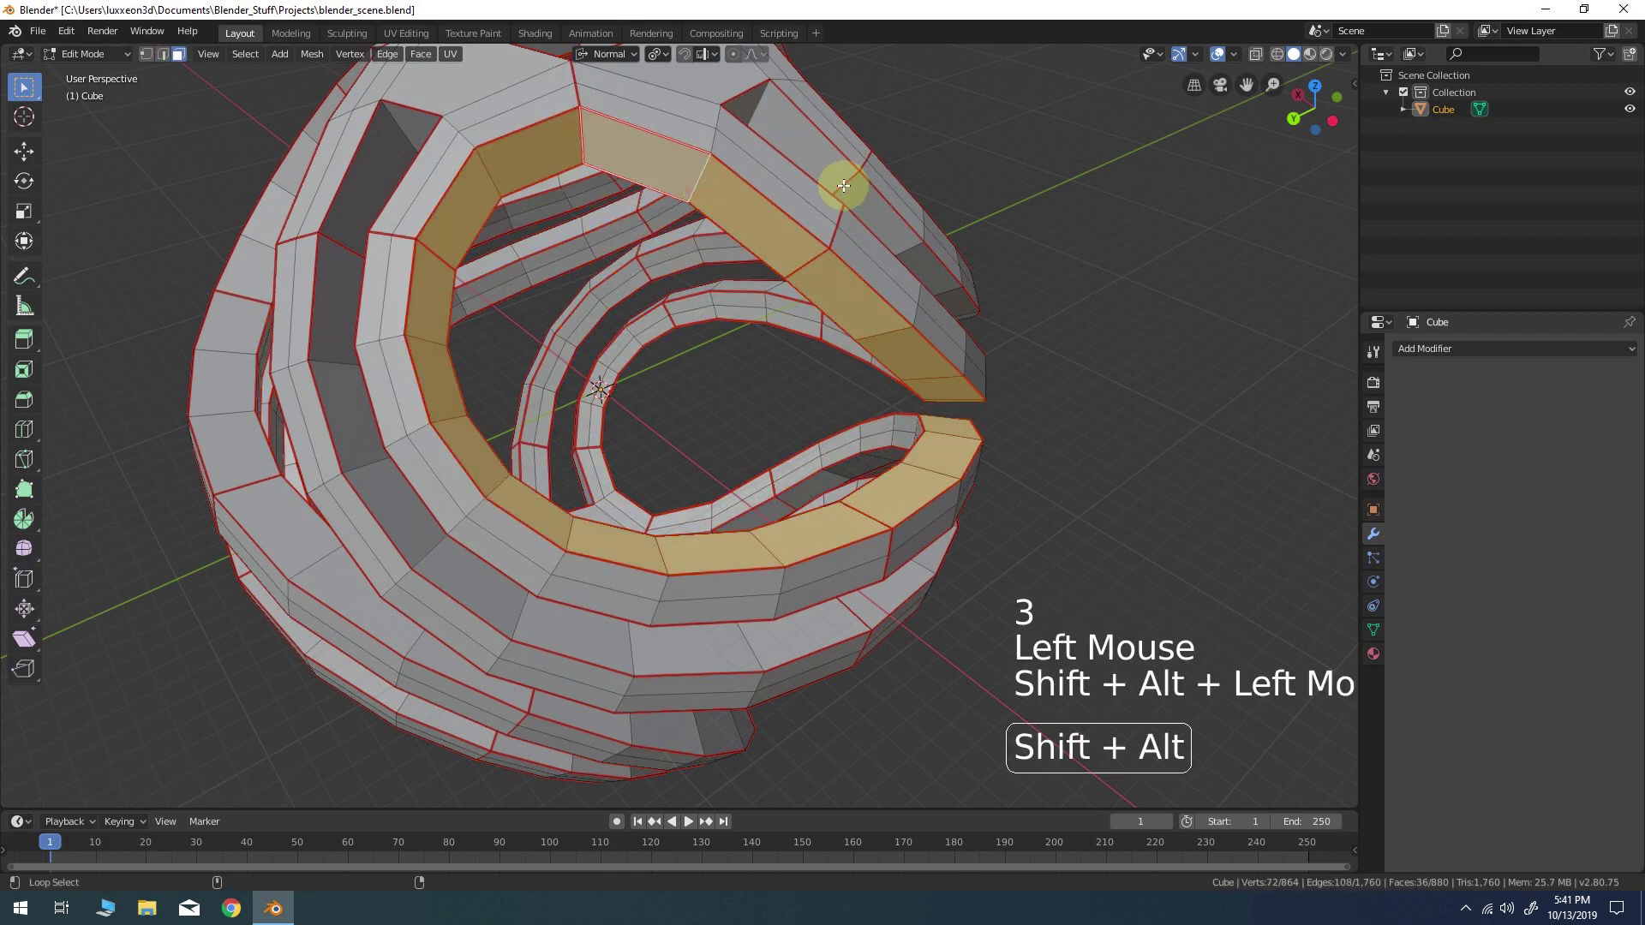
pyautogui.middleClick(507, 171)
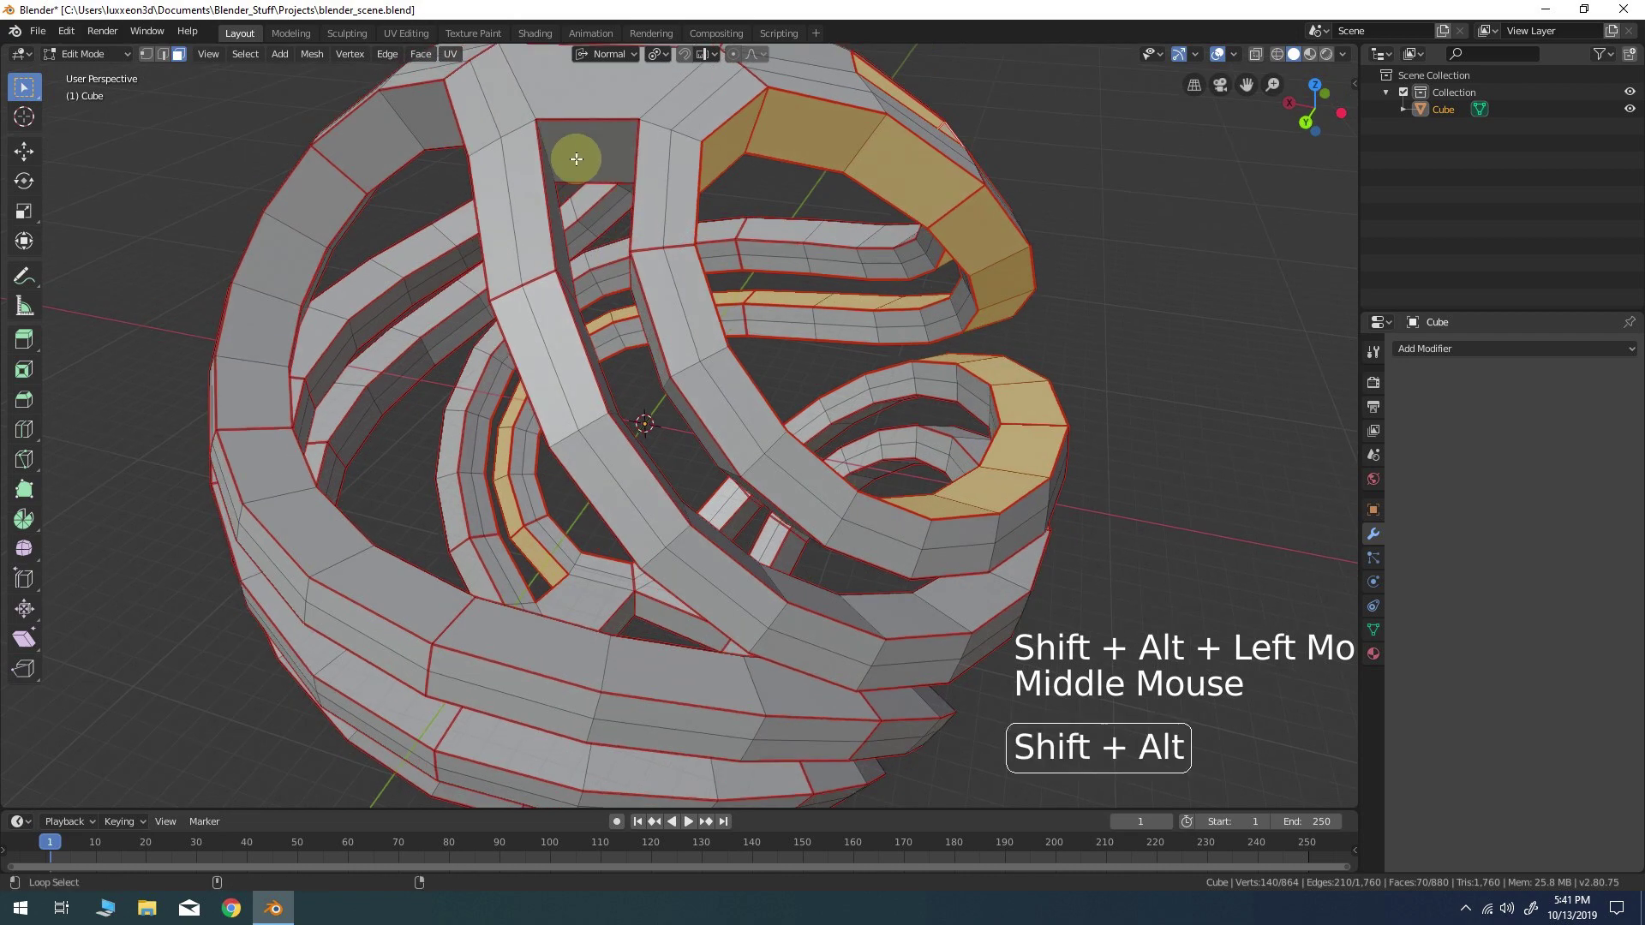
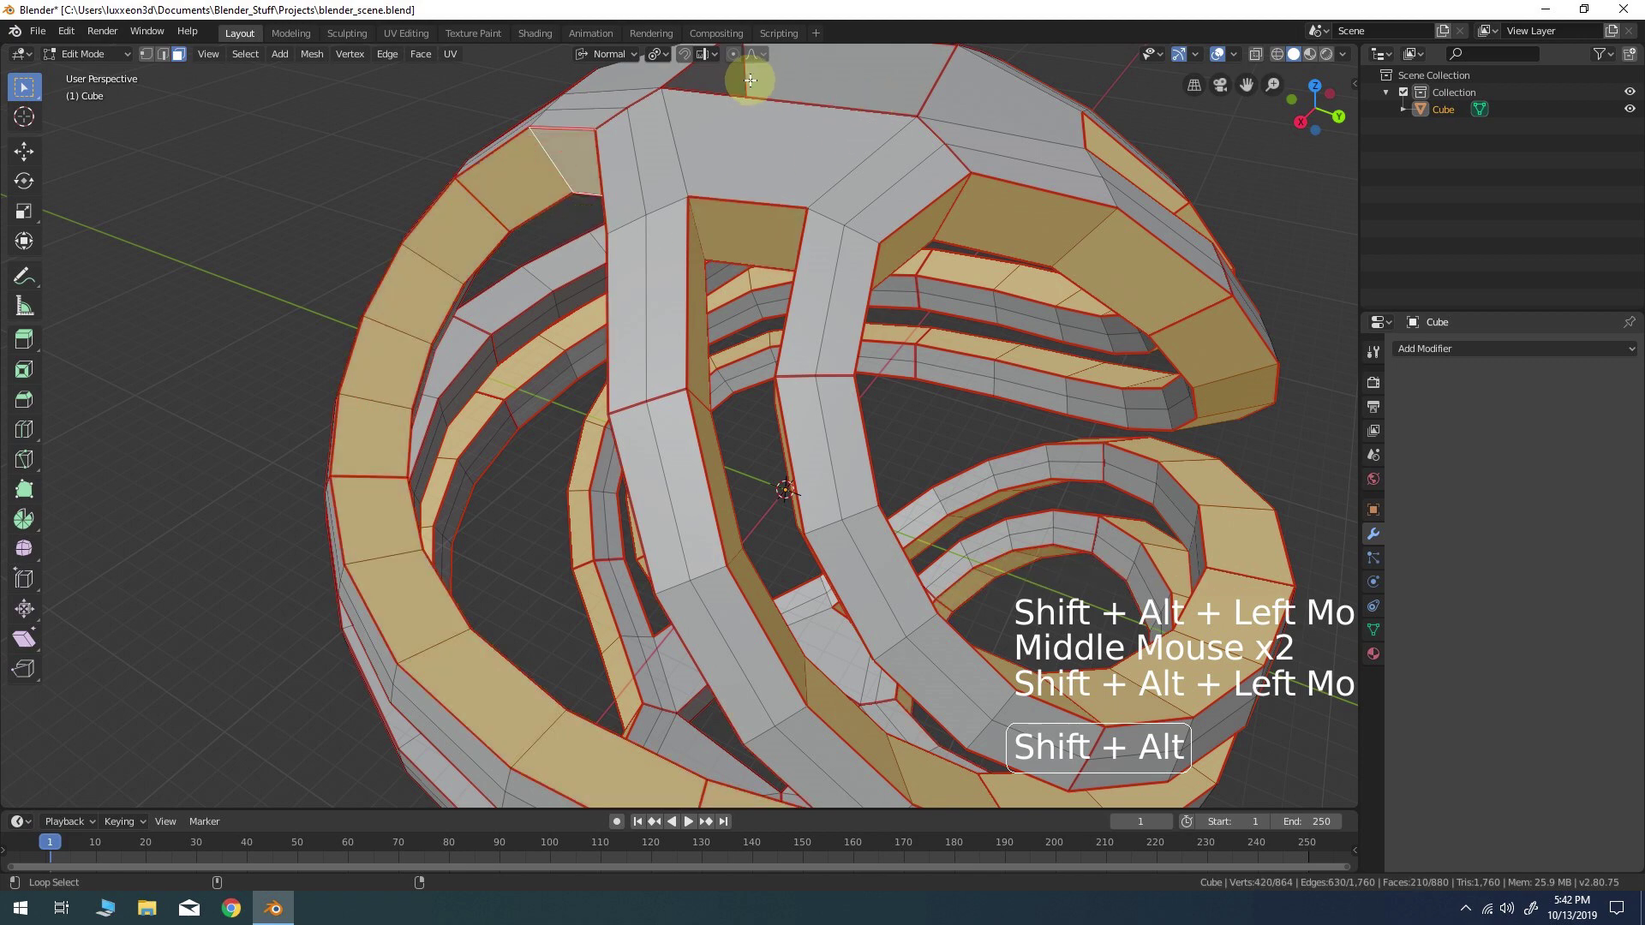
pyautogui.middleClick(681, 322)
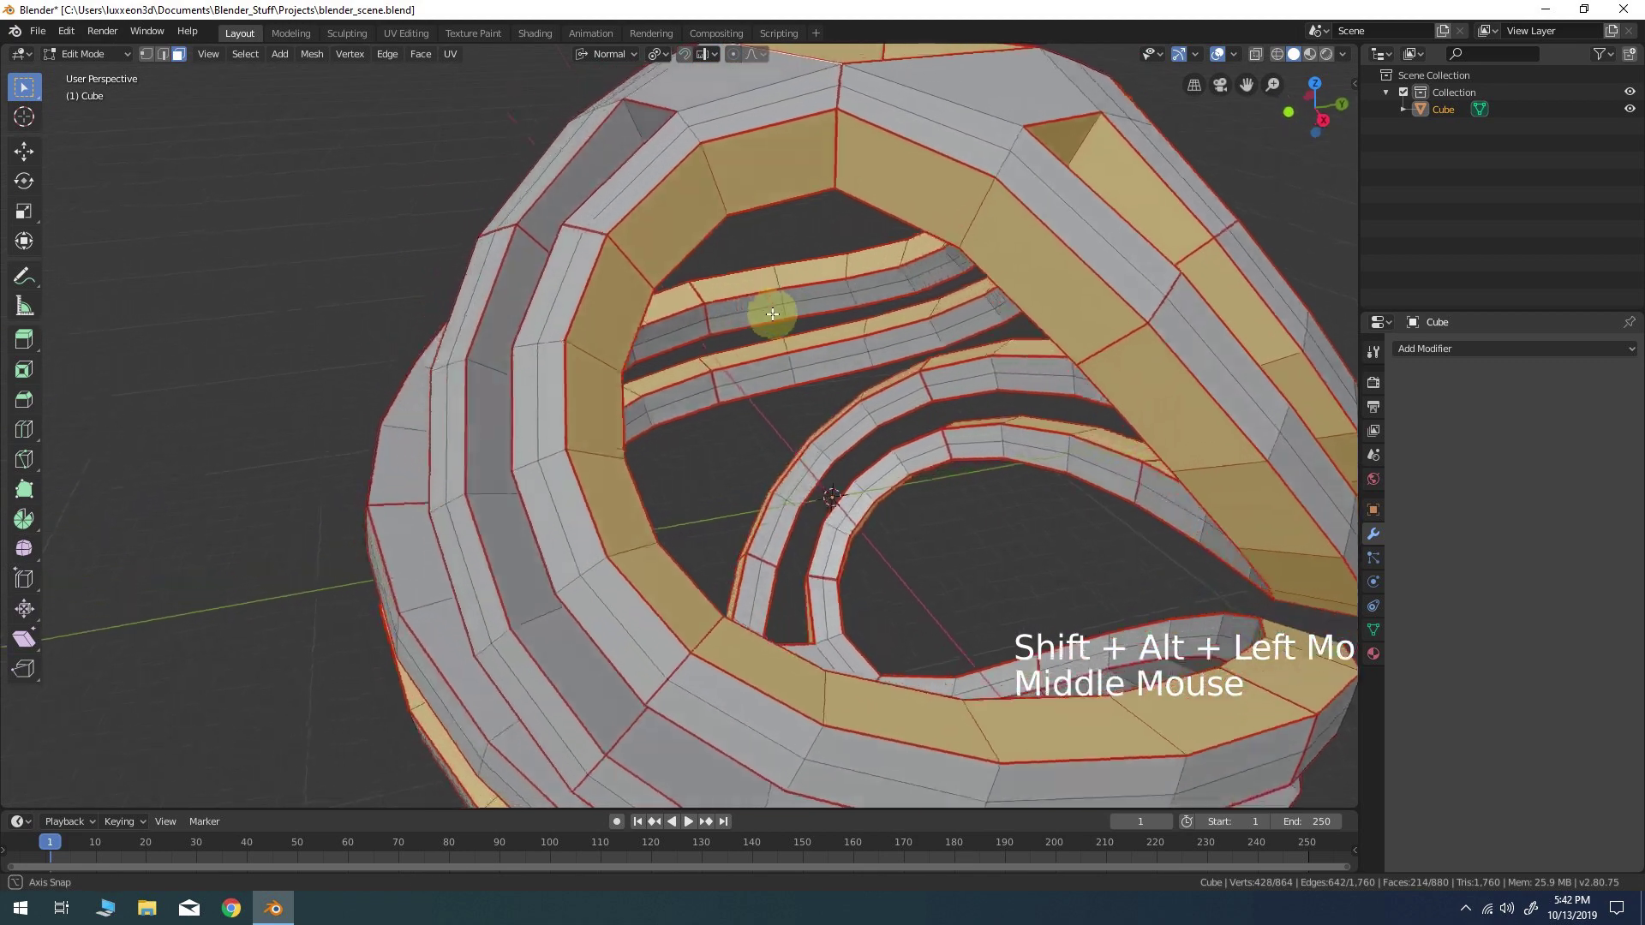
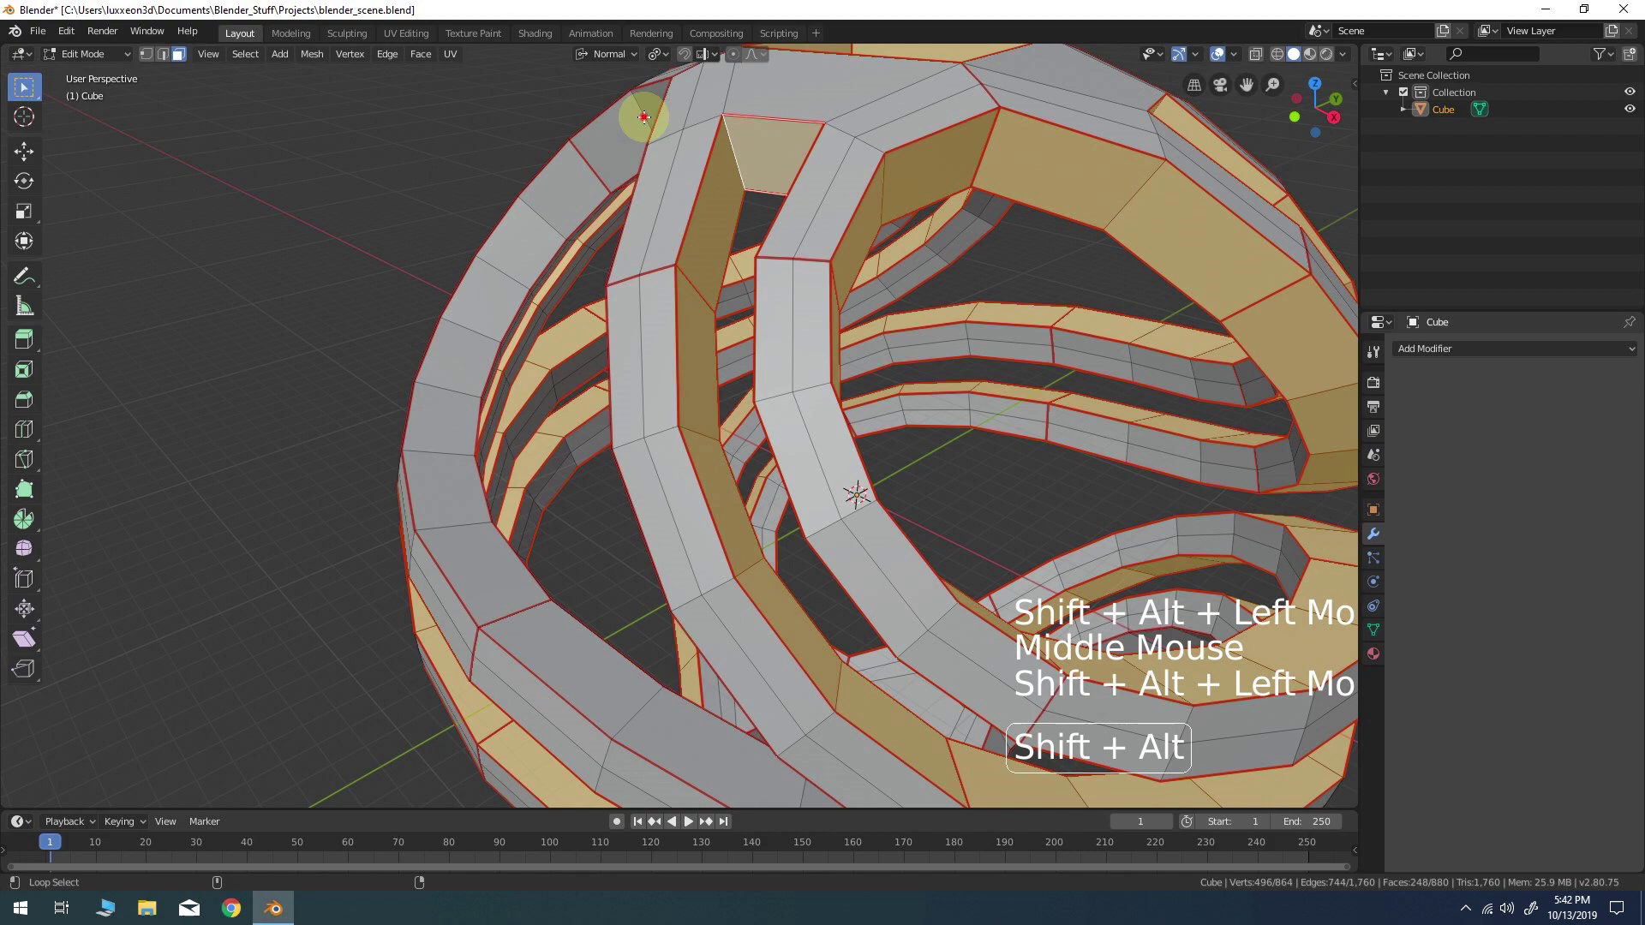
pyautogui.middleClick(598, 367)
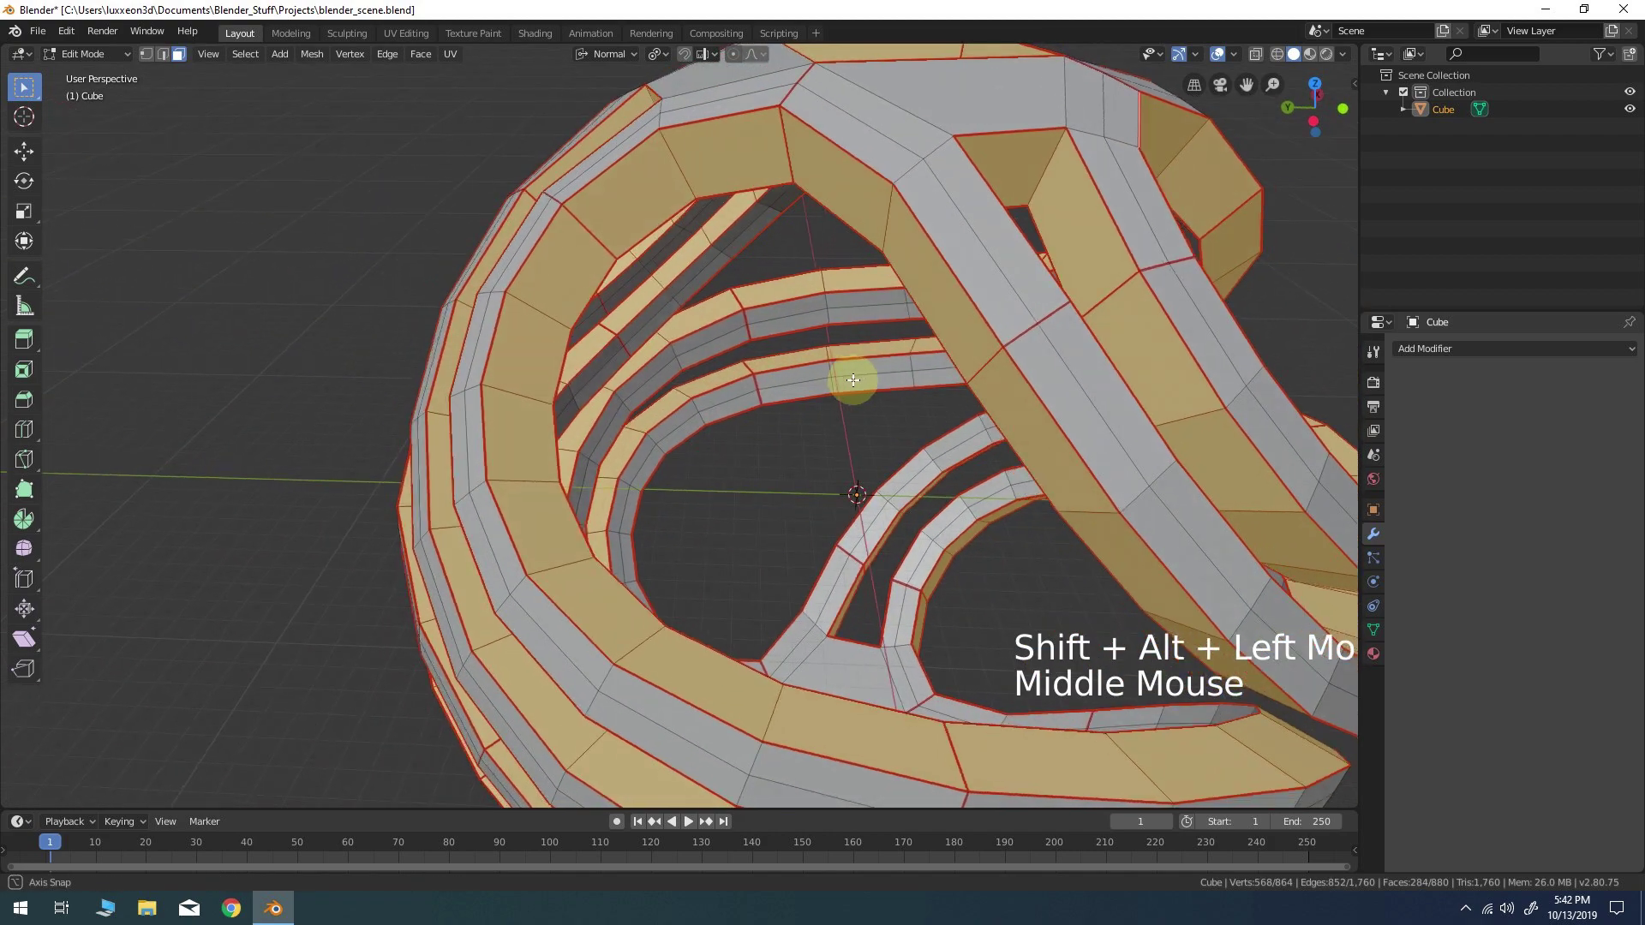
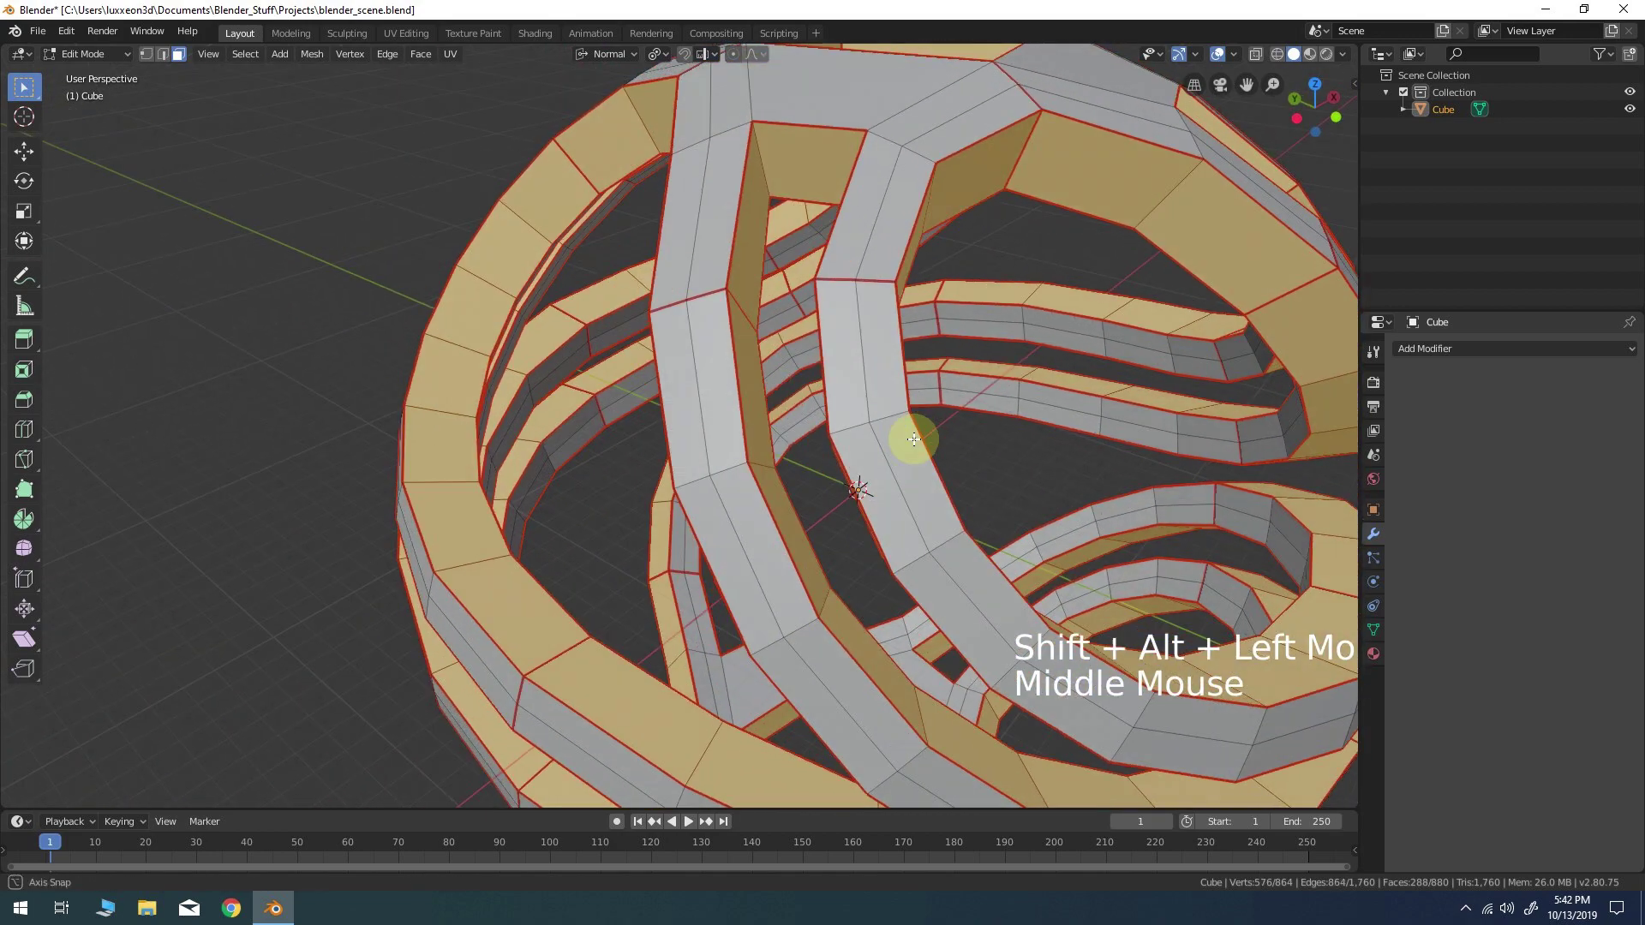
pyautogui.scroll(-3)
pyautogui.middleClick(782, 434)
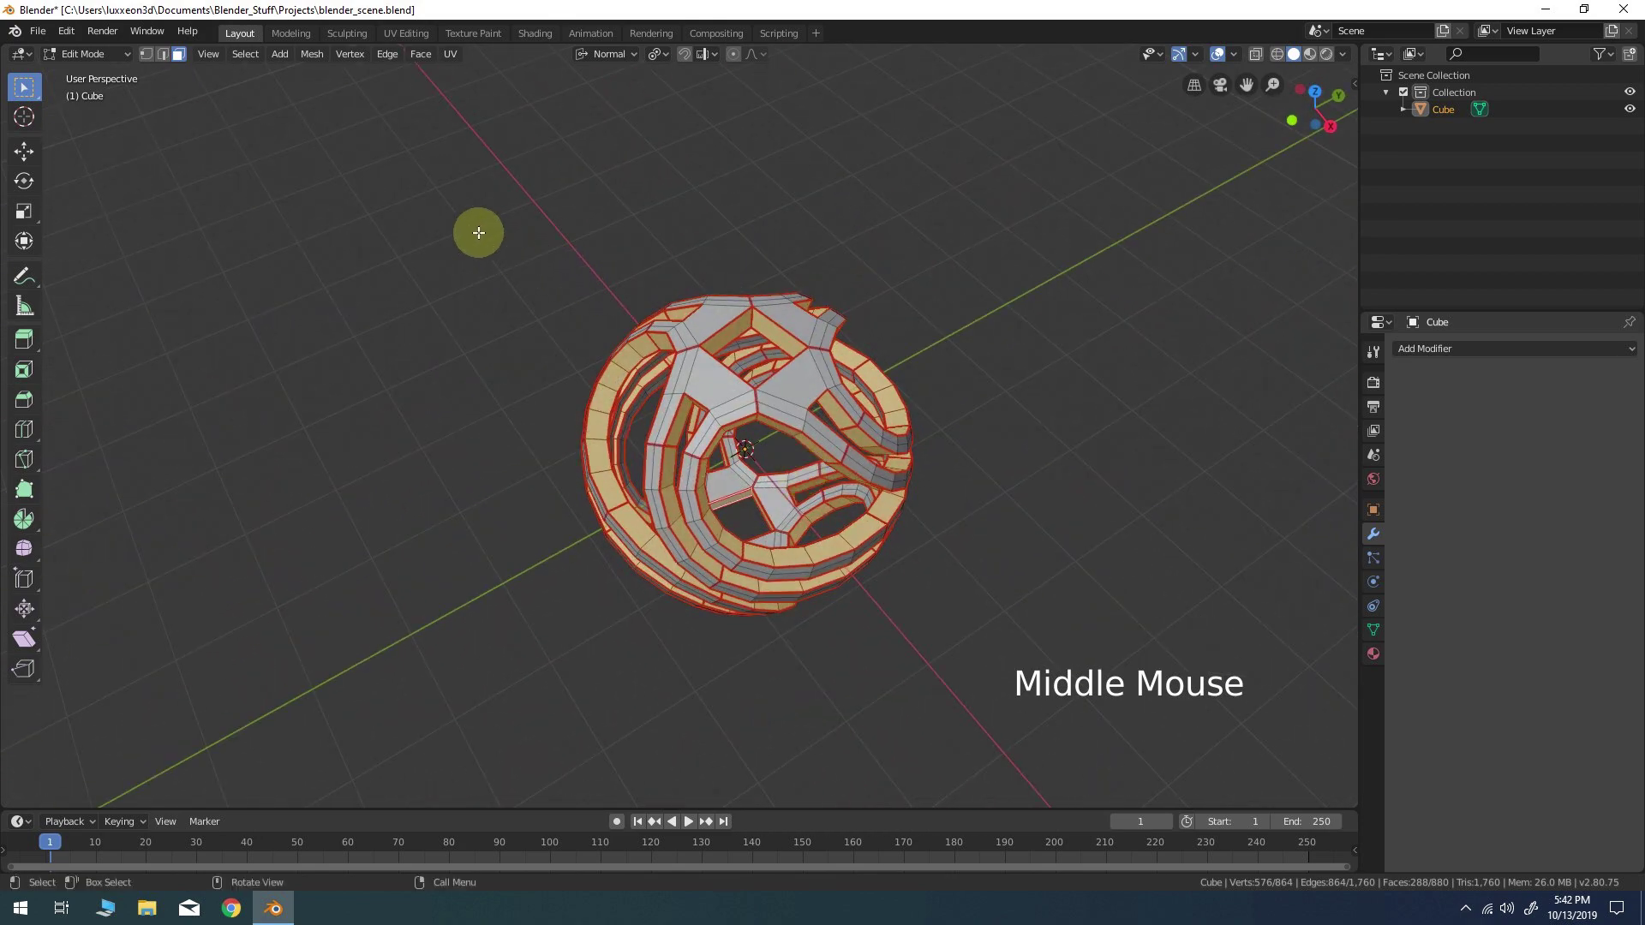
pyautogui.click(254, 63)
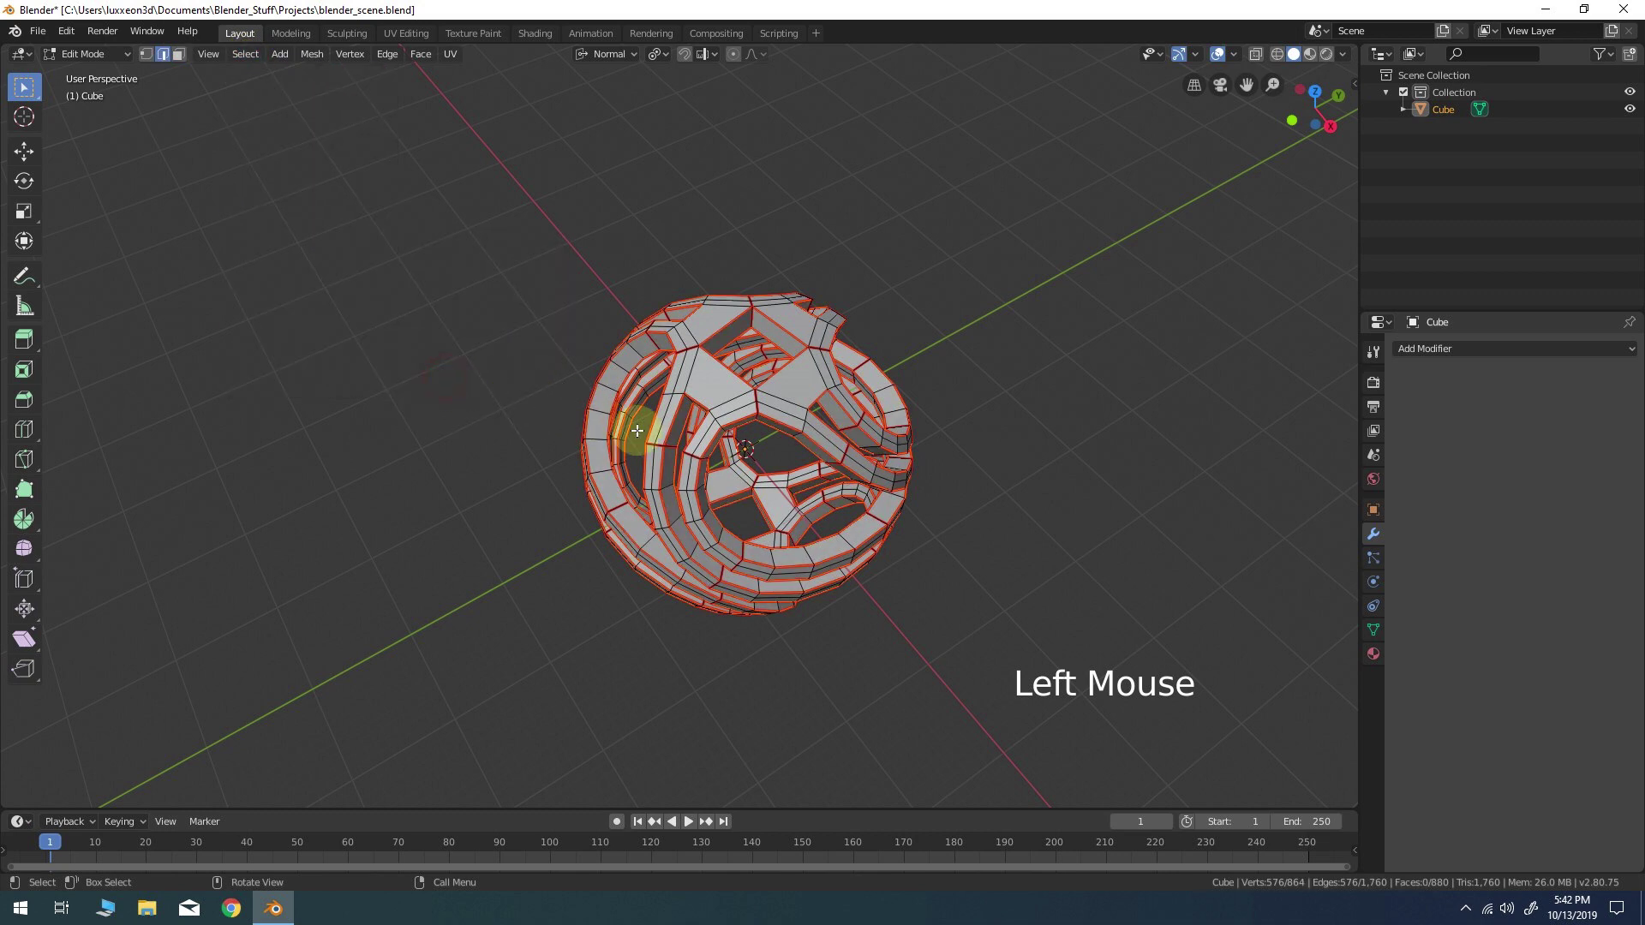
# Bring up the edge operations for the 576 selected rim edges to crease them at 0.5
pyautogui.middleClick(841, 433)
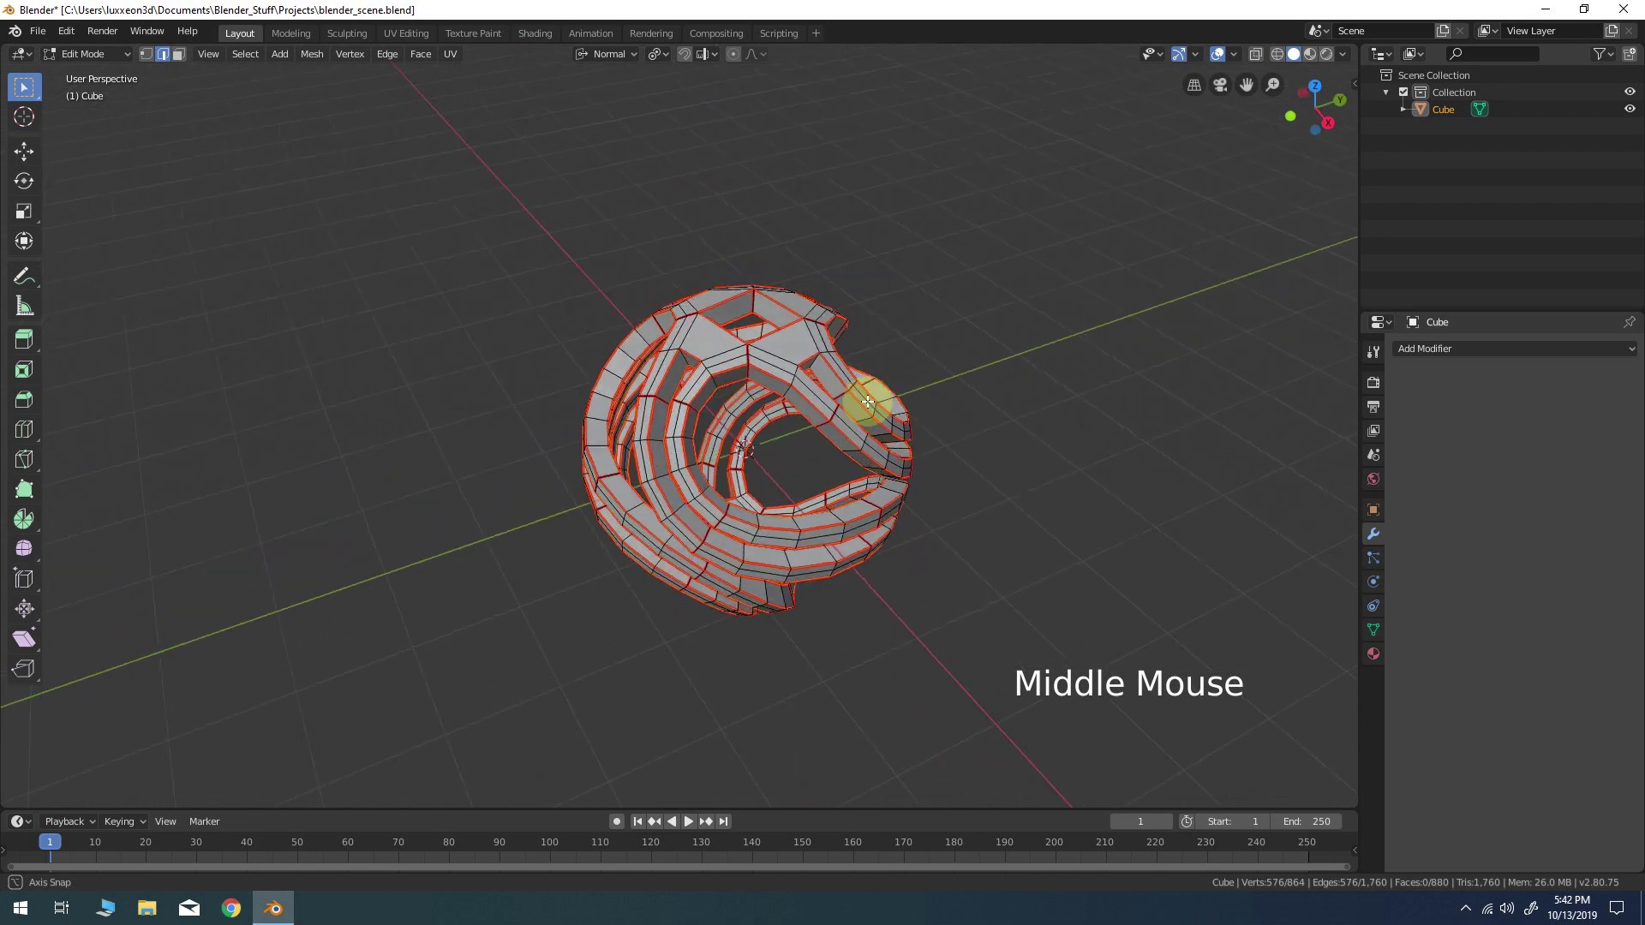
pyautogui.rightClick(905, 307)
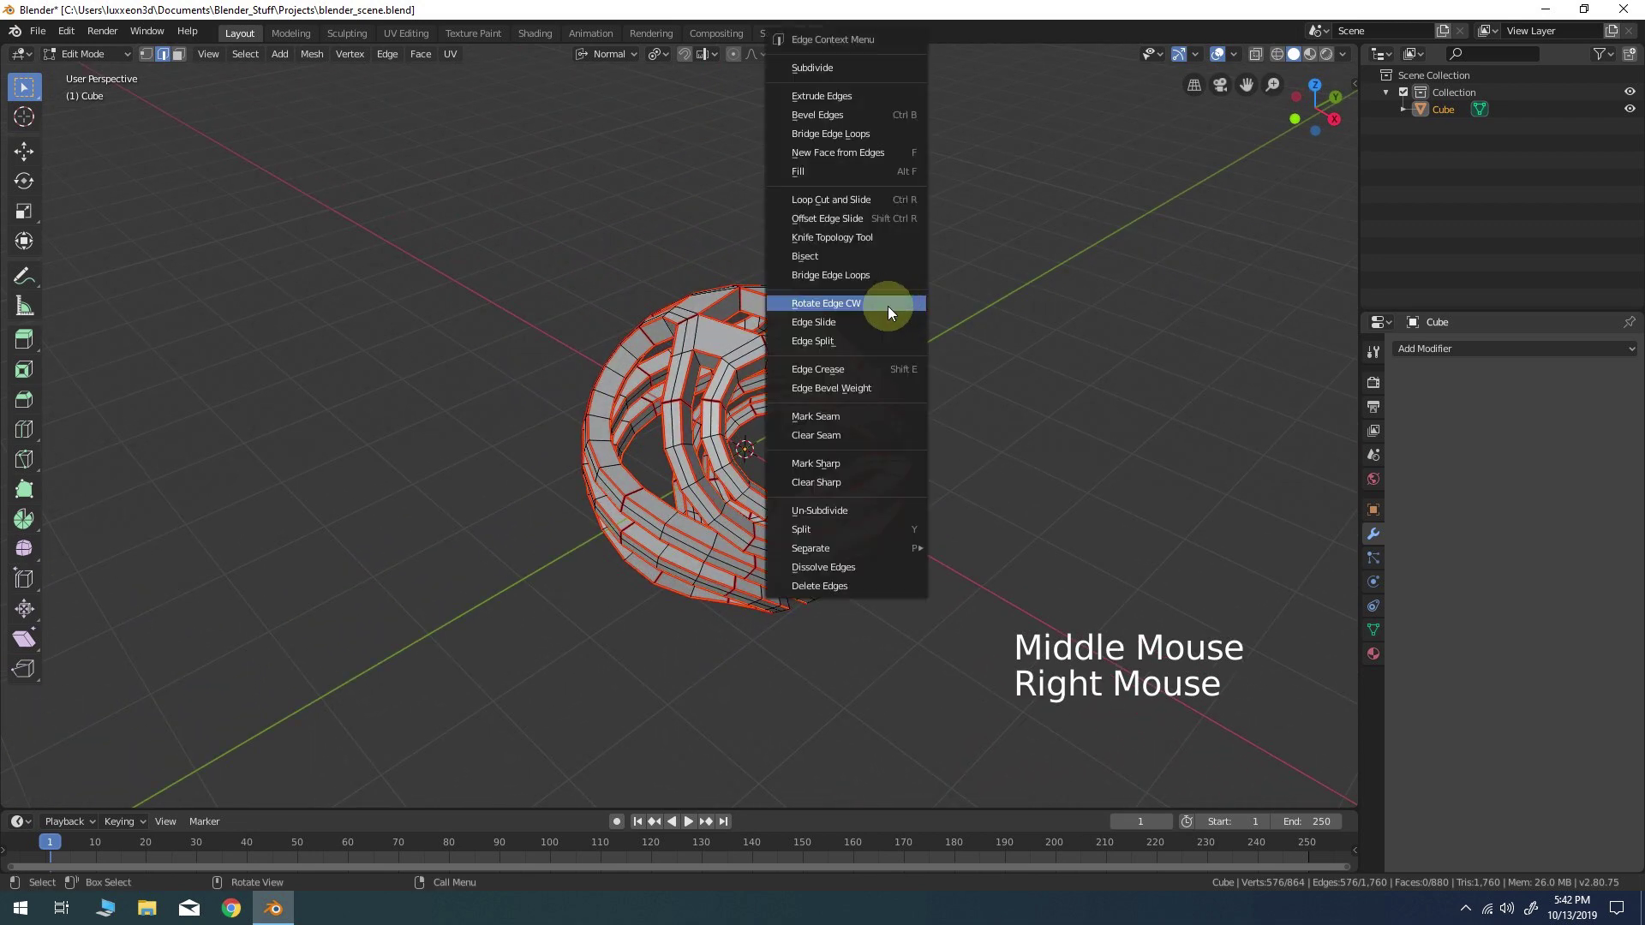
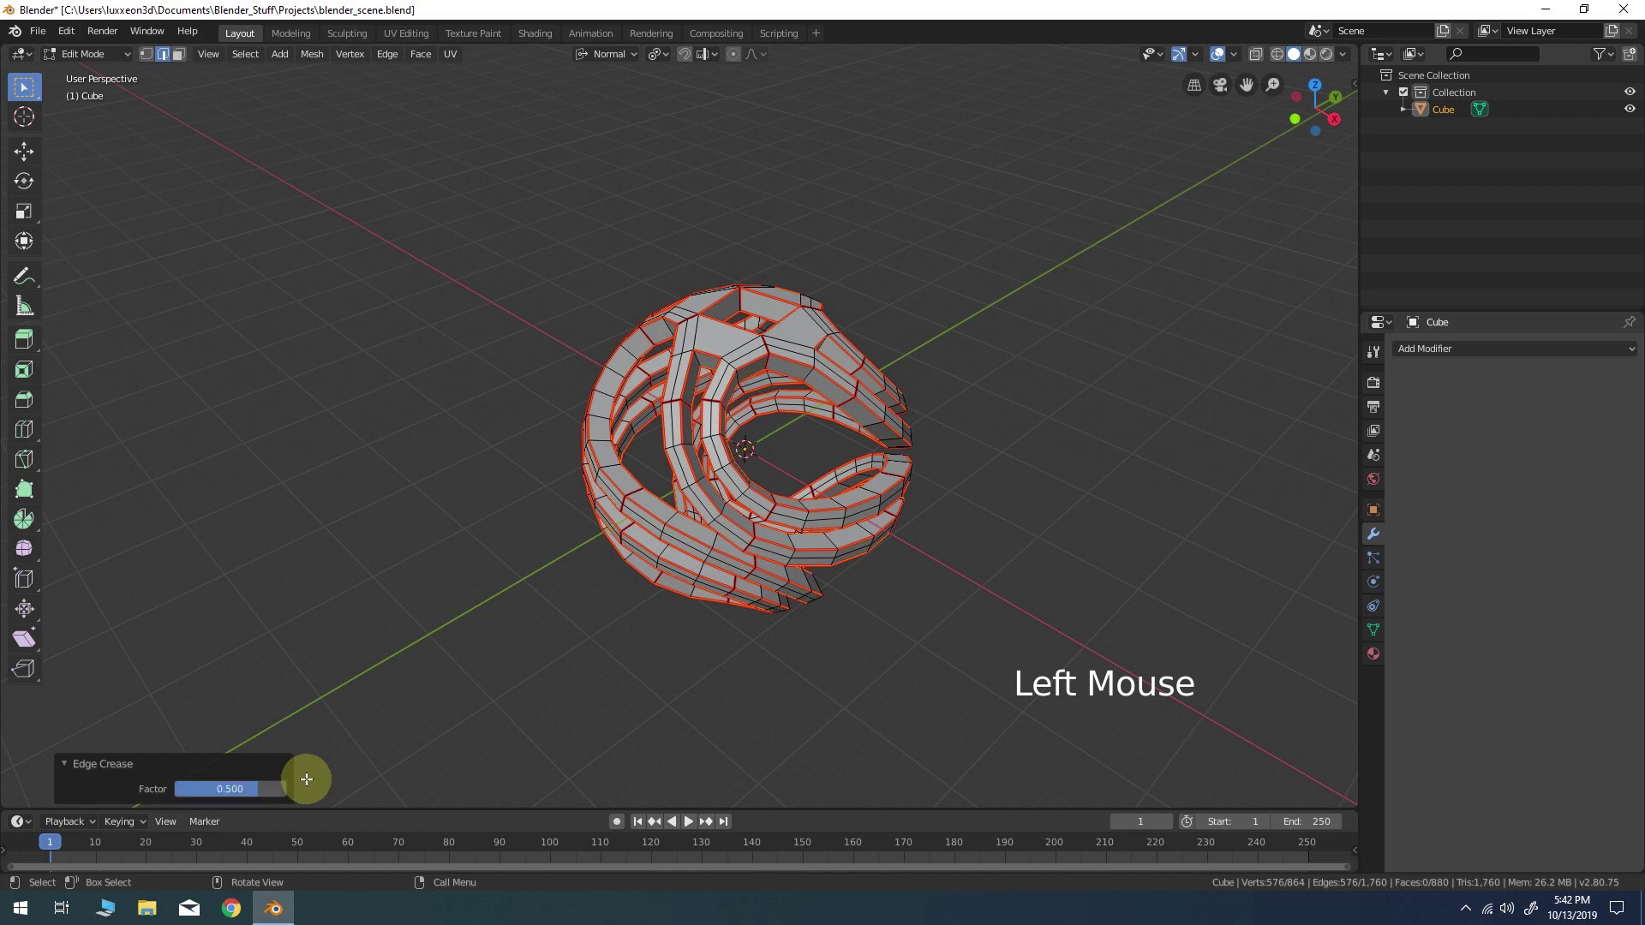
# Return from UV editing to the main Layout workspace after unwrapping the cage
pyautogui.middleClick(830, 433)
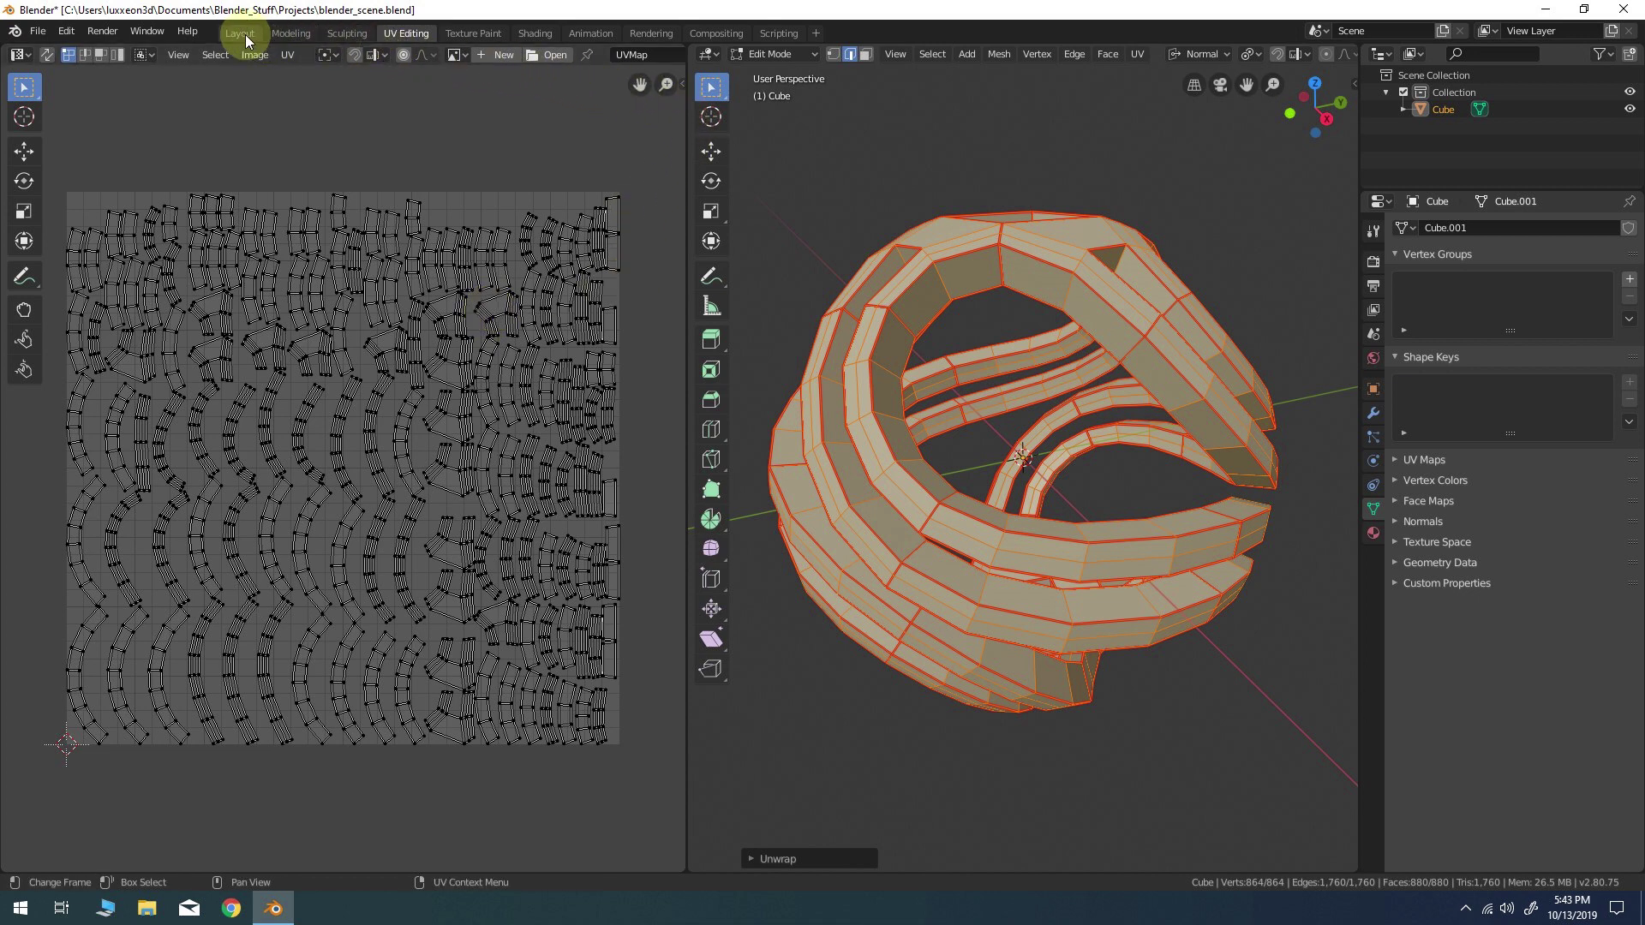
pyautogui.click(252, 39)
pyautogui.middleClick(832, 493)
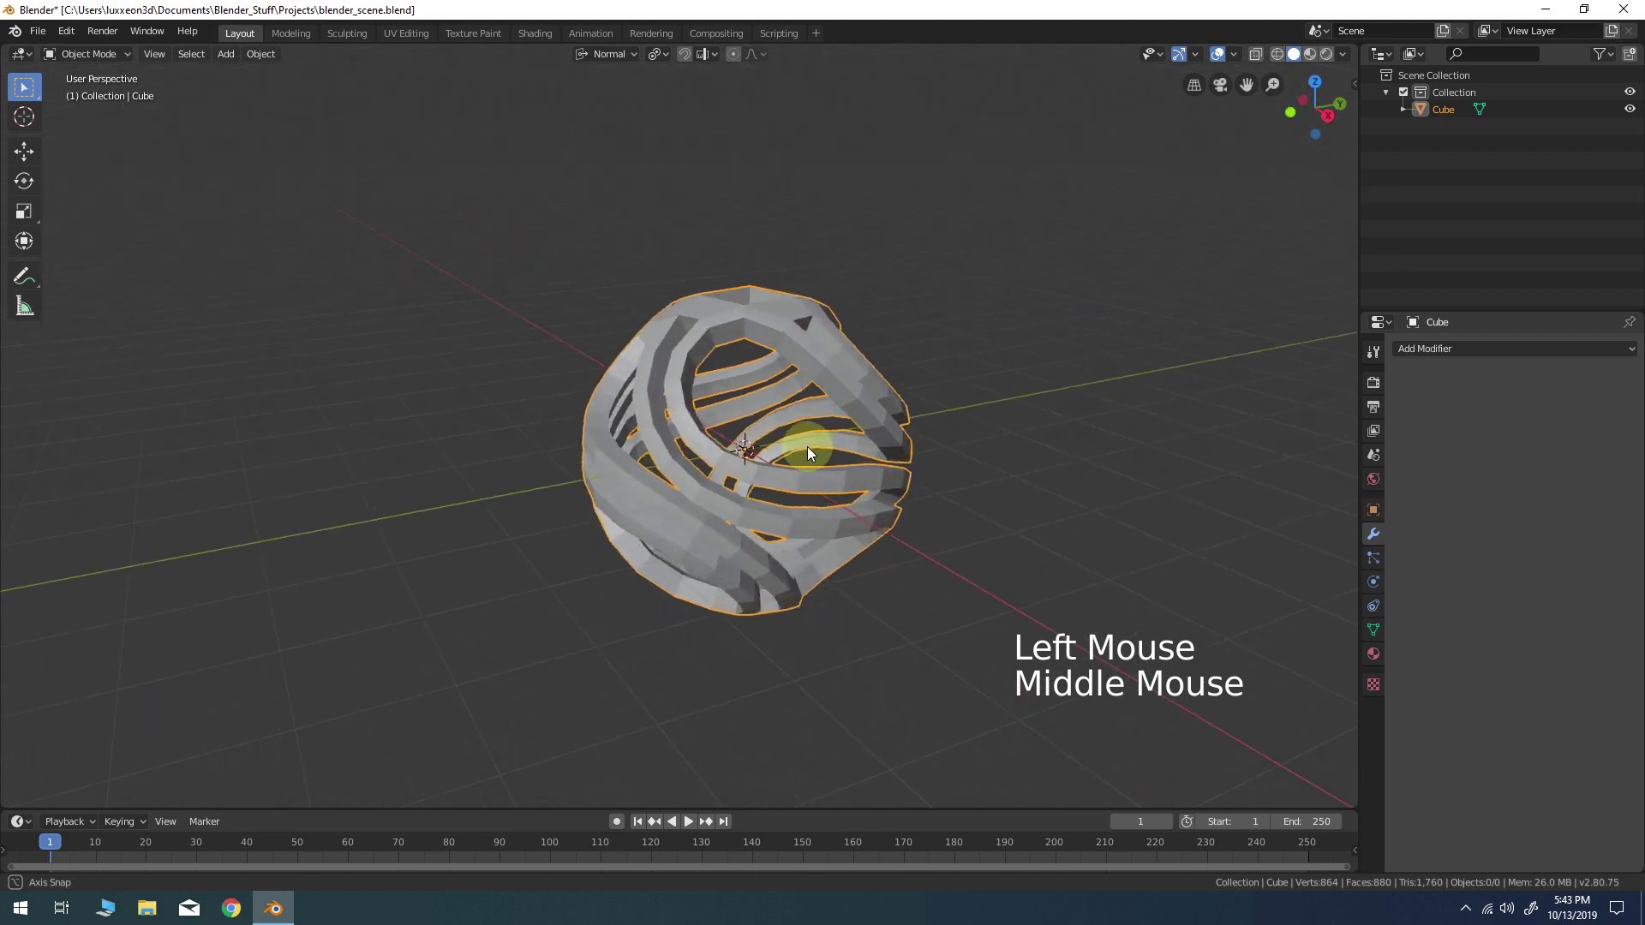
# Add a Subdivision Surface modifier with 4 viewport levels and inspect the smoothed strips
pyautogui.click(1385, 539)
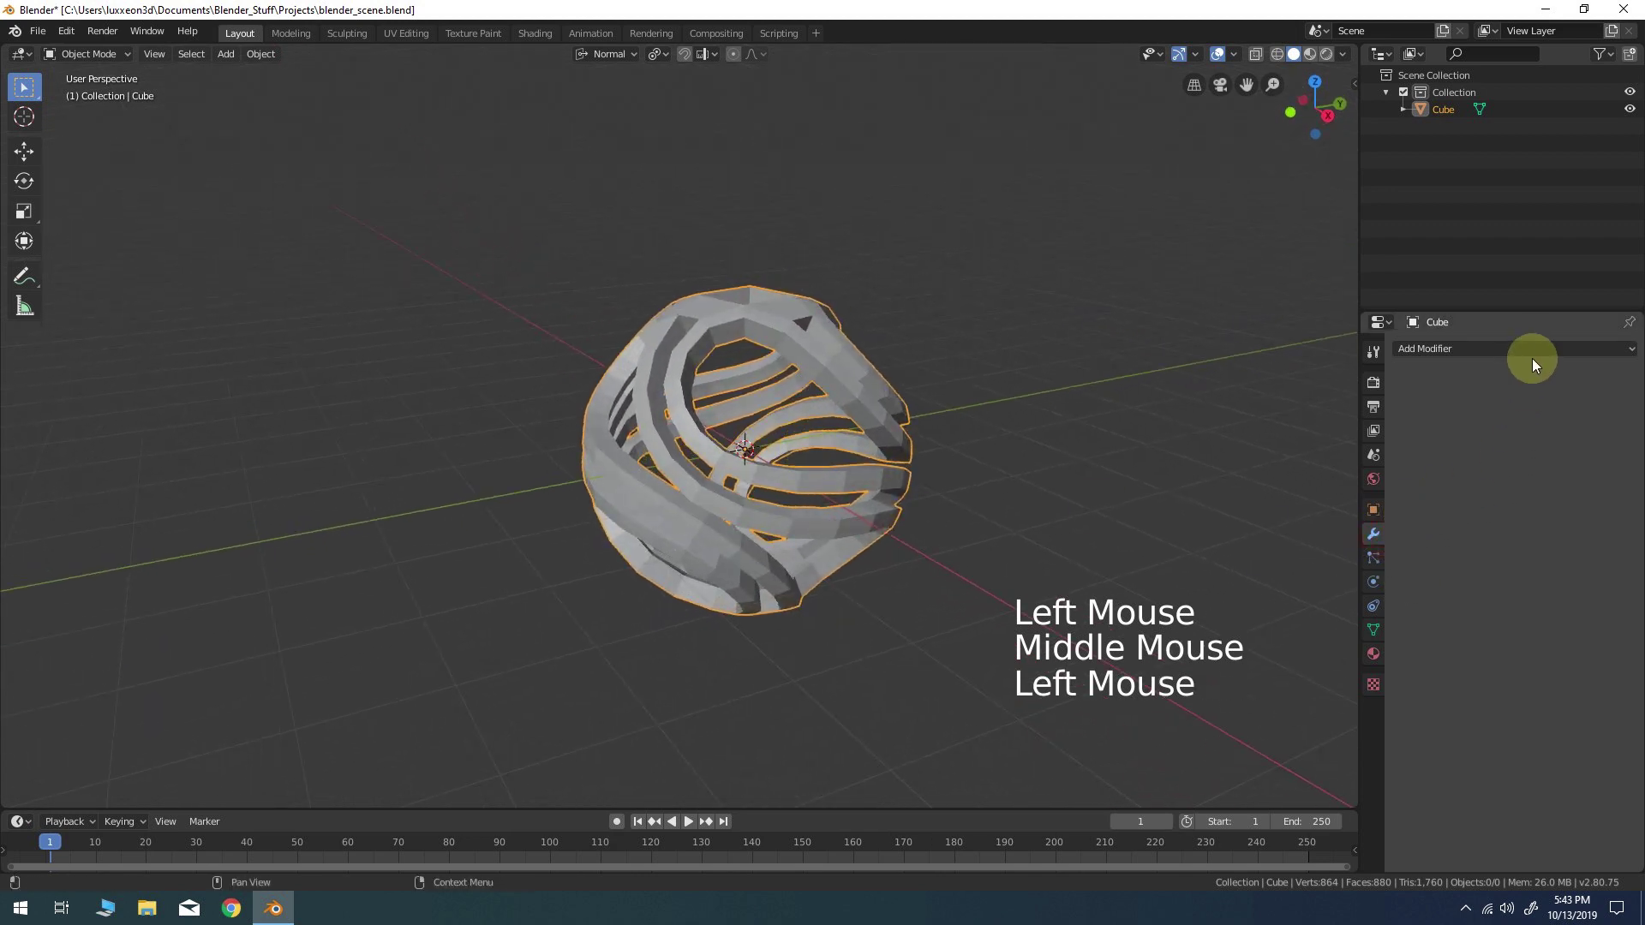
pyautogui.click(1538, 351)
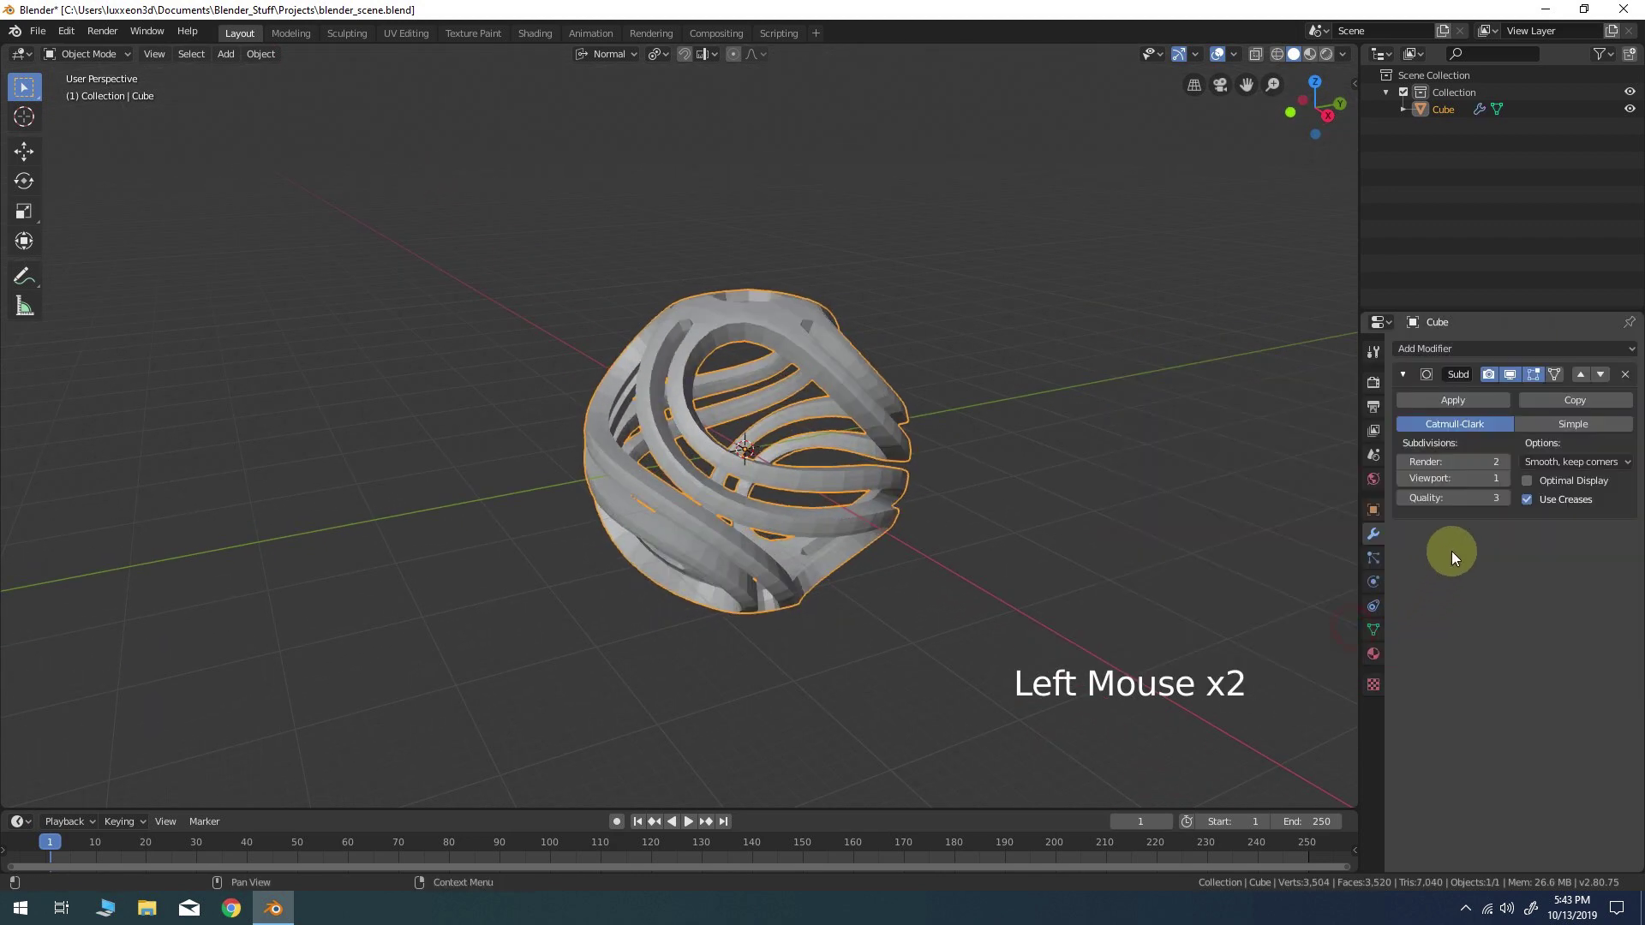
pyautogui.doubleClick(1512, 483)
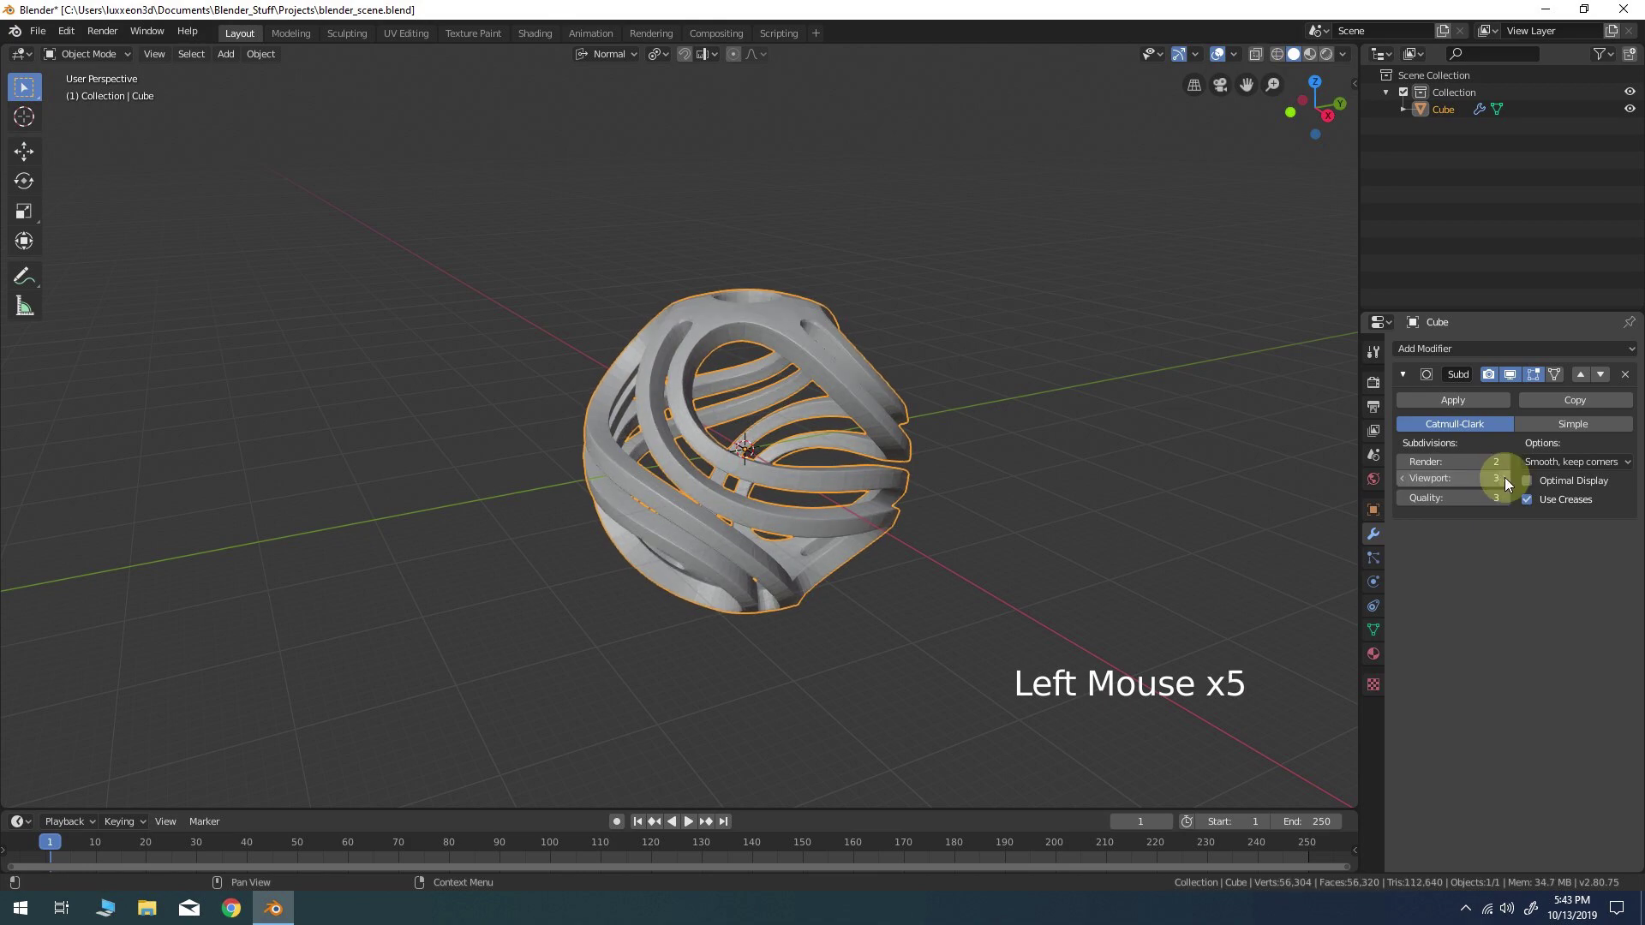
pyautogui.click(1511, 482)
pyautogui.middleClick(744, 483)
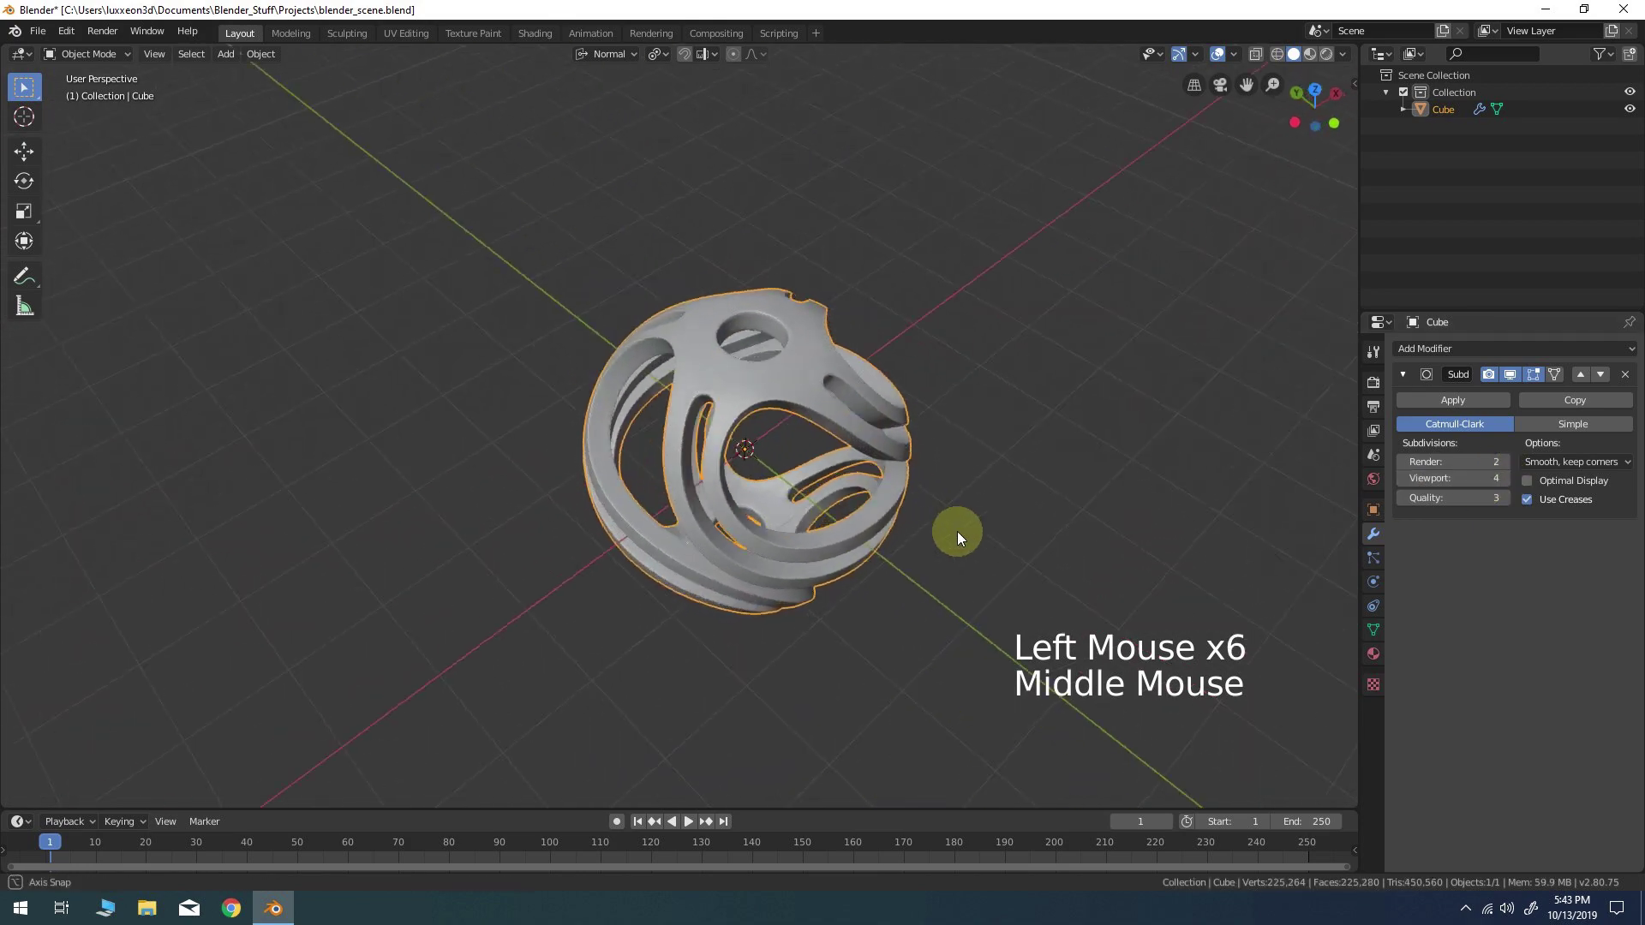
pyautogui.scroll(3)
pyautogui.middleClick(834, 409)
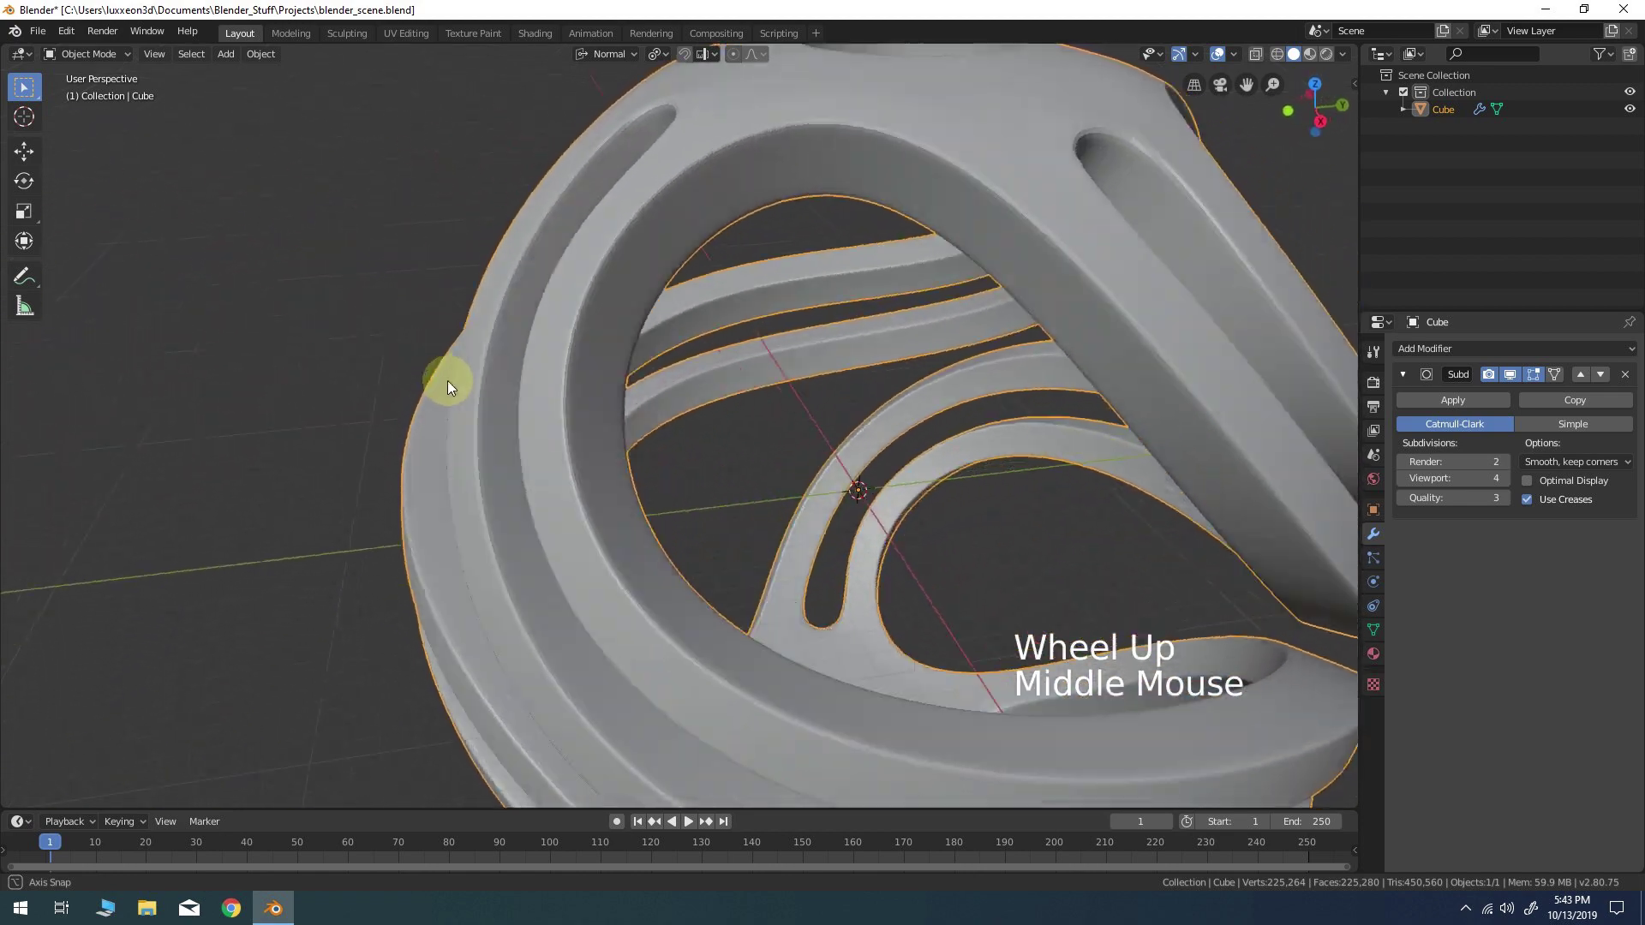